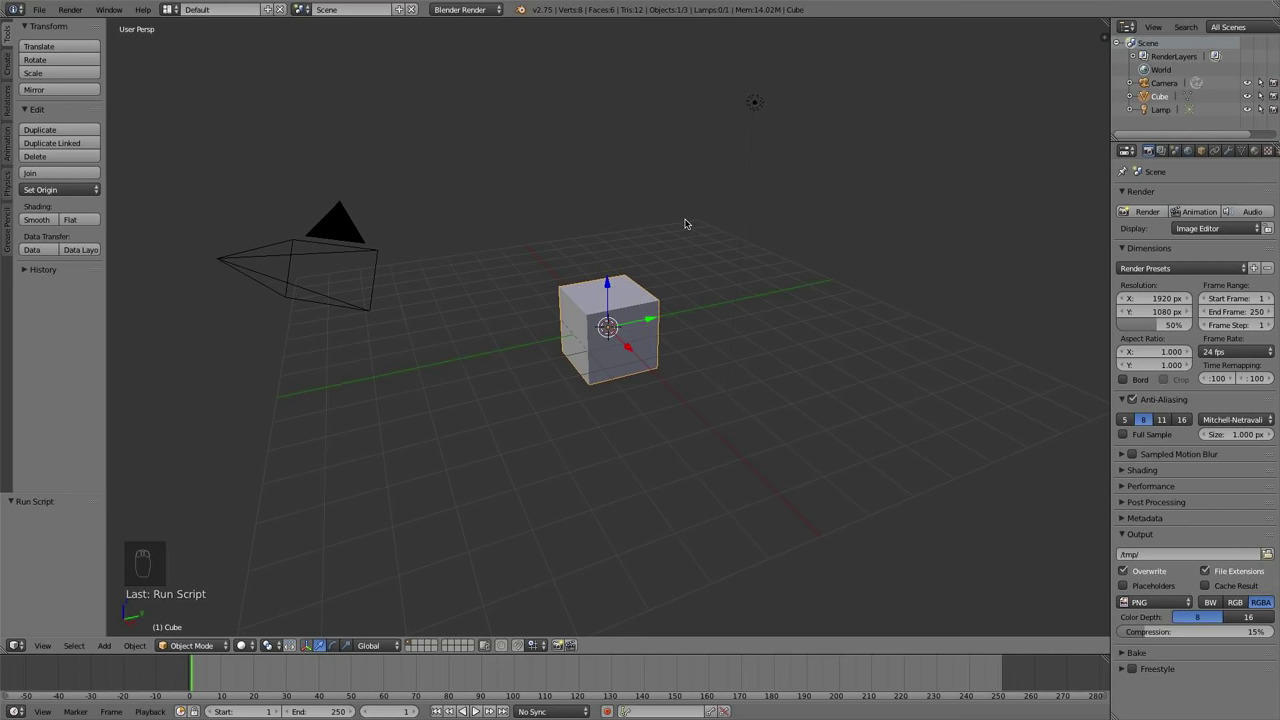
# Select the default cube, camera and lamp and delete them, leaving an empty scene
pyautogui.moveTo(689, 221); pyautogui.dragTo(655, 359)
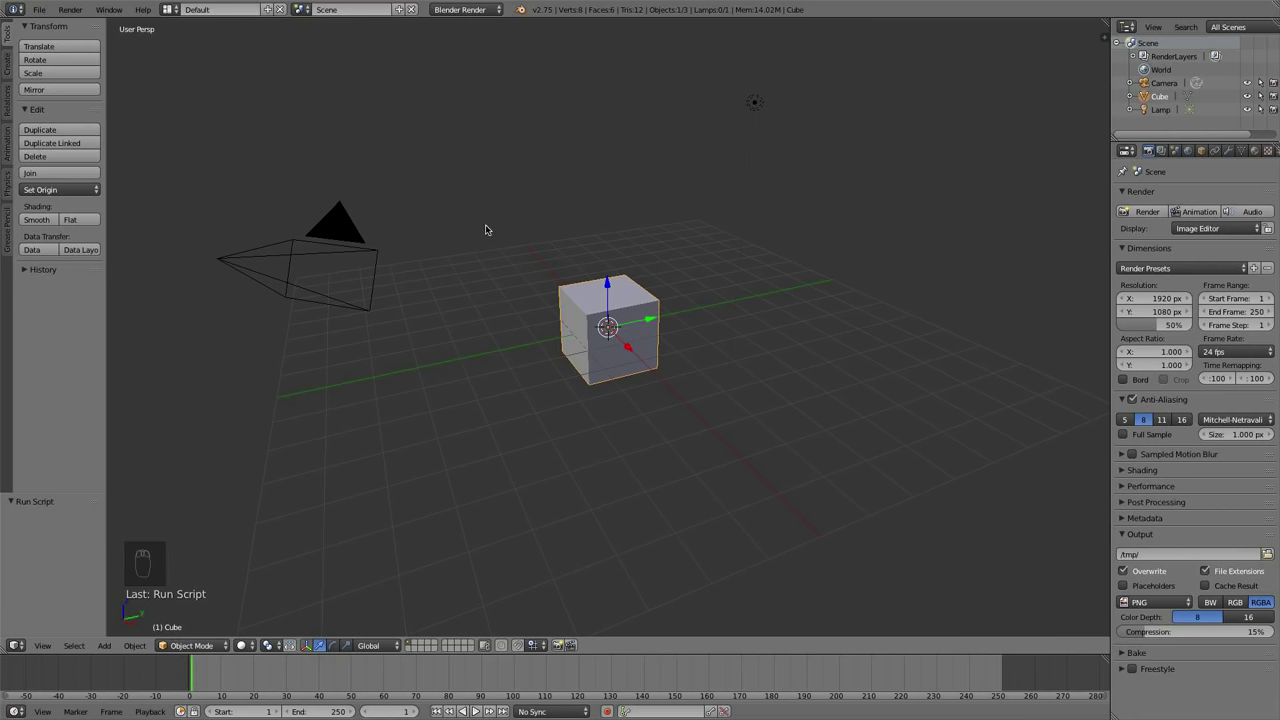
pyautogui.press('a')
pyautogui.press('a')
pyautogui.press('x')
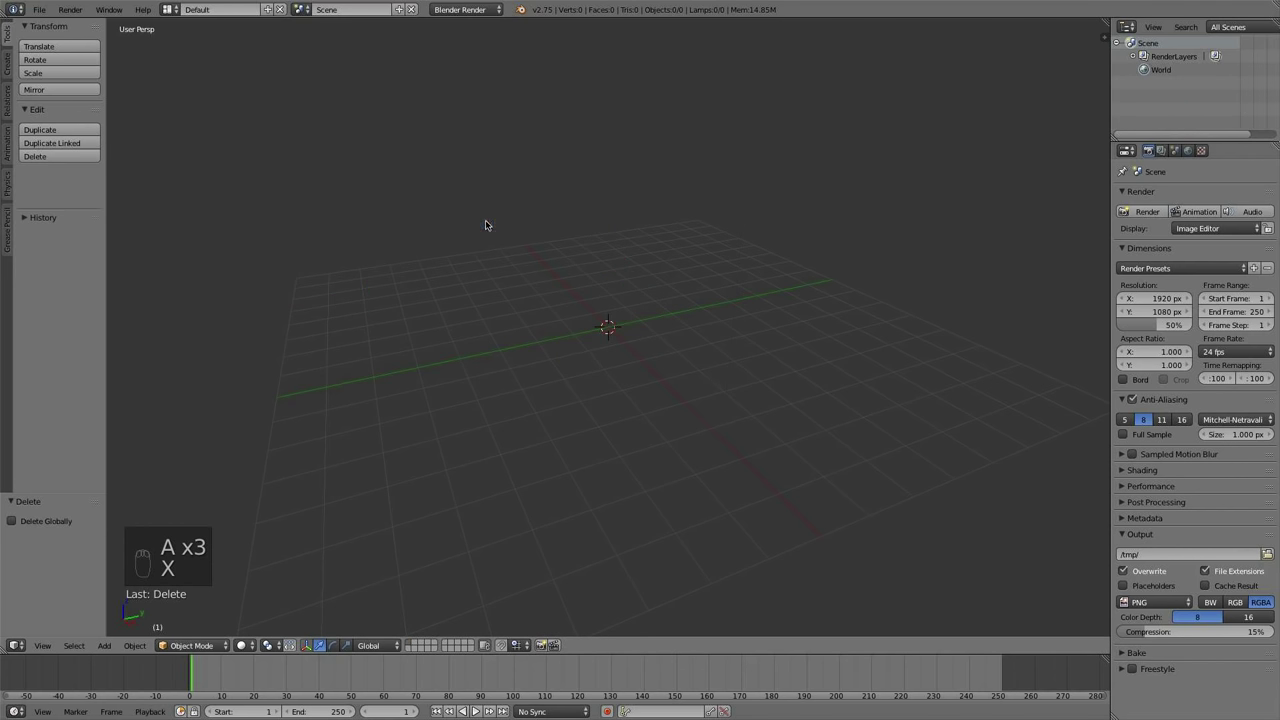
# Switch the render engine to Cycles and orbit closer to the empty grid
pyautogui.moveTo(465, 6); pyautogui.dragTo(135, 57)
pyautogui.moveTo(42, 10); pyautogui.dragTo(298, 54)
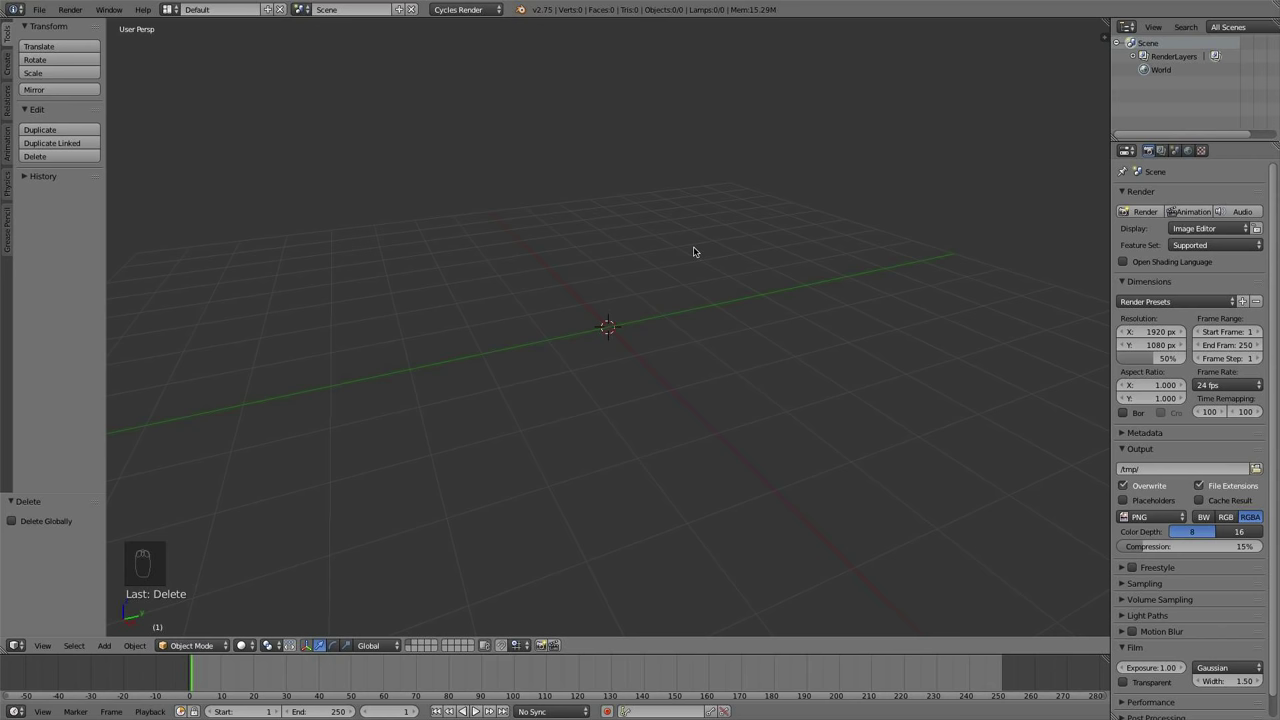
pyautogui.moveTo(715, 315); pyautogui.dragTo(846, 219)
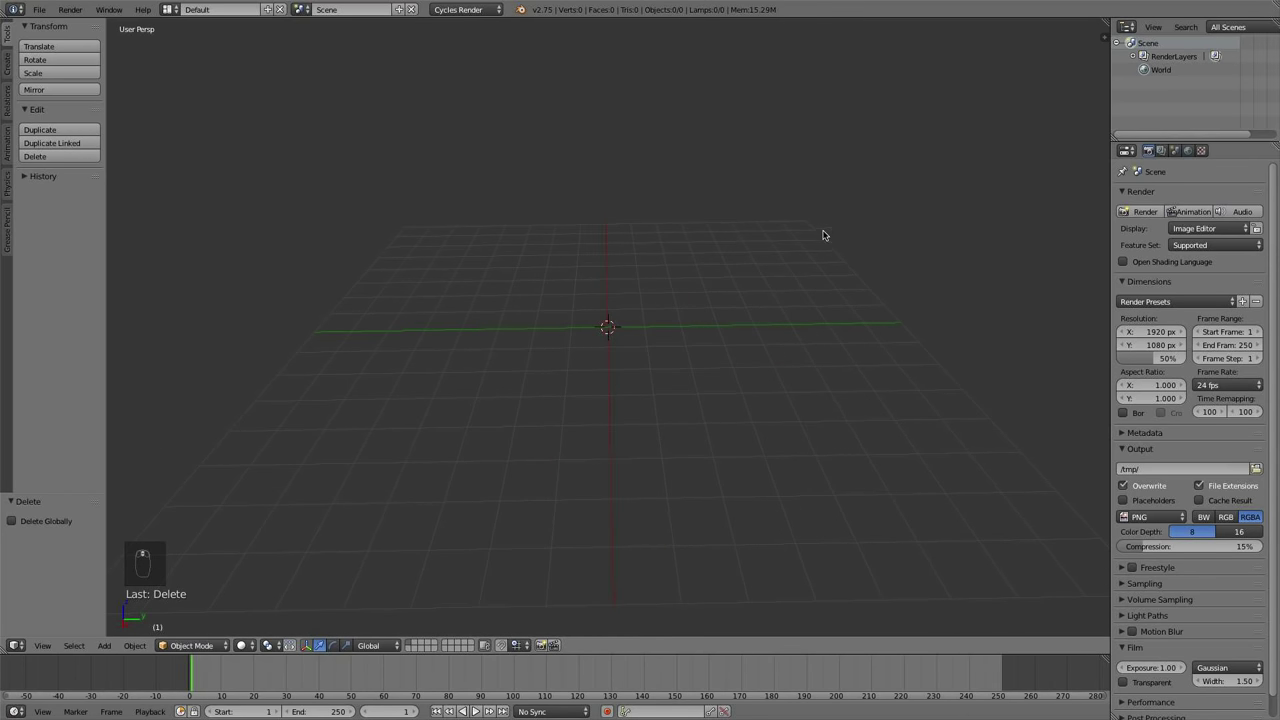
pyautogui.middleClick(61, 14)
pyautogui.moveTo(48, 11); pyautogui.dragTo(626, 234)
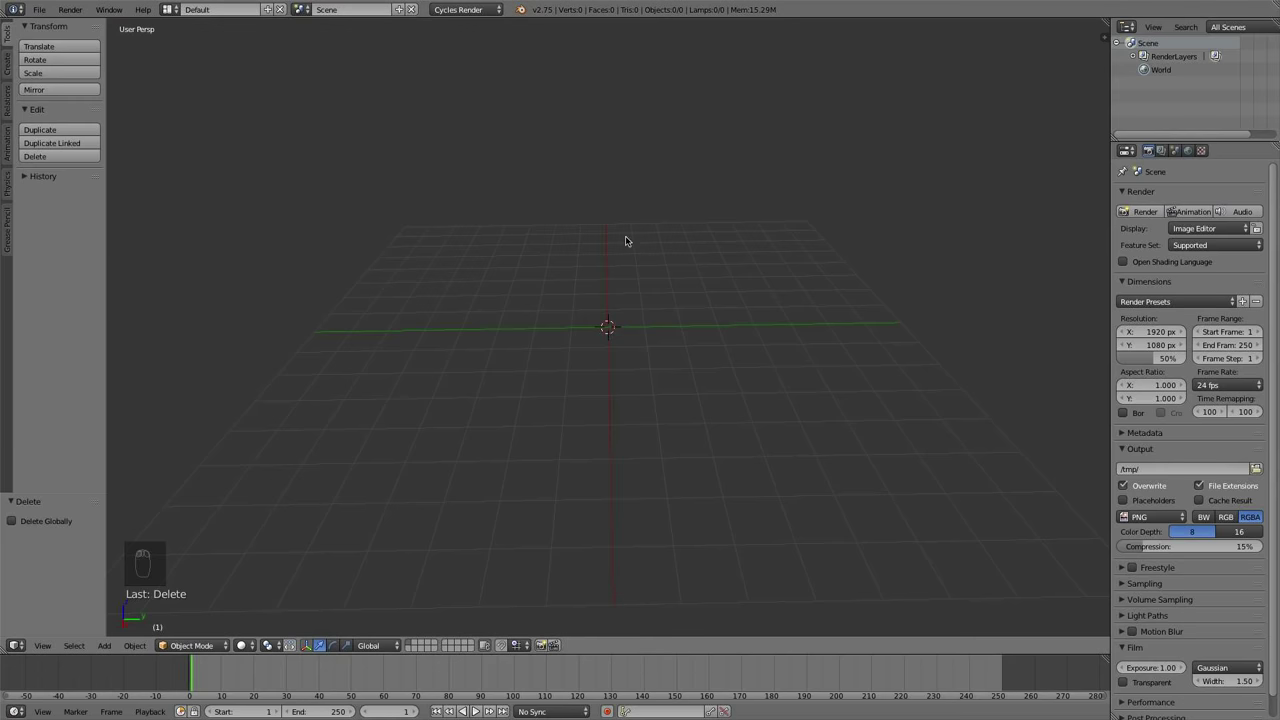
pyautogui.moveTo(626, 234); pyautogui.dragTo(623, 253)
# Add a grass plane, delete it, and re-add a plane named 'single grass'
pyautogui.press('shift+a')
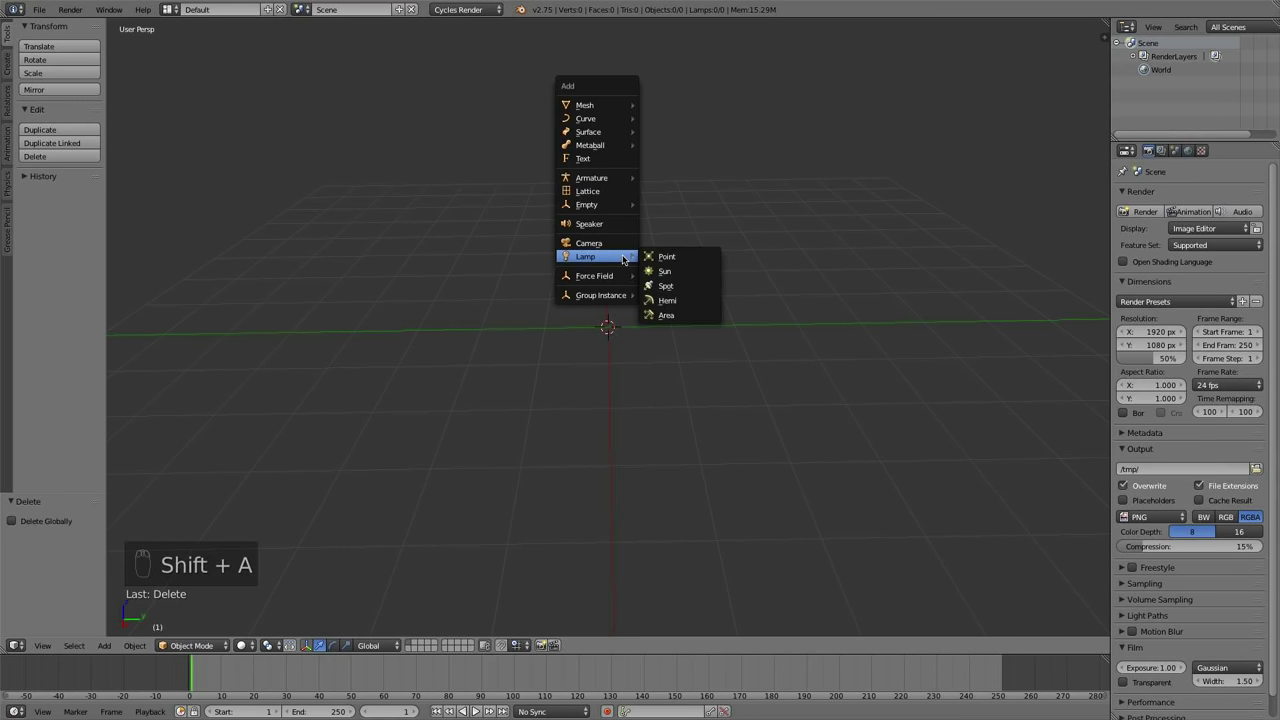
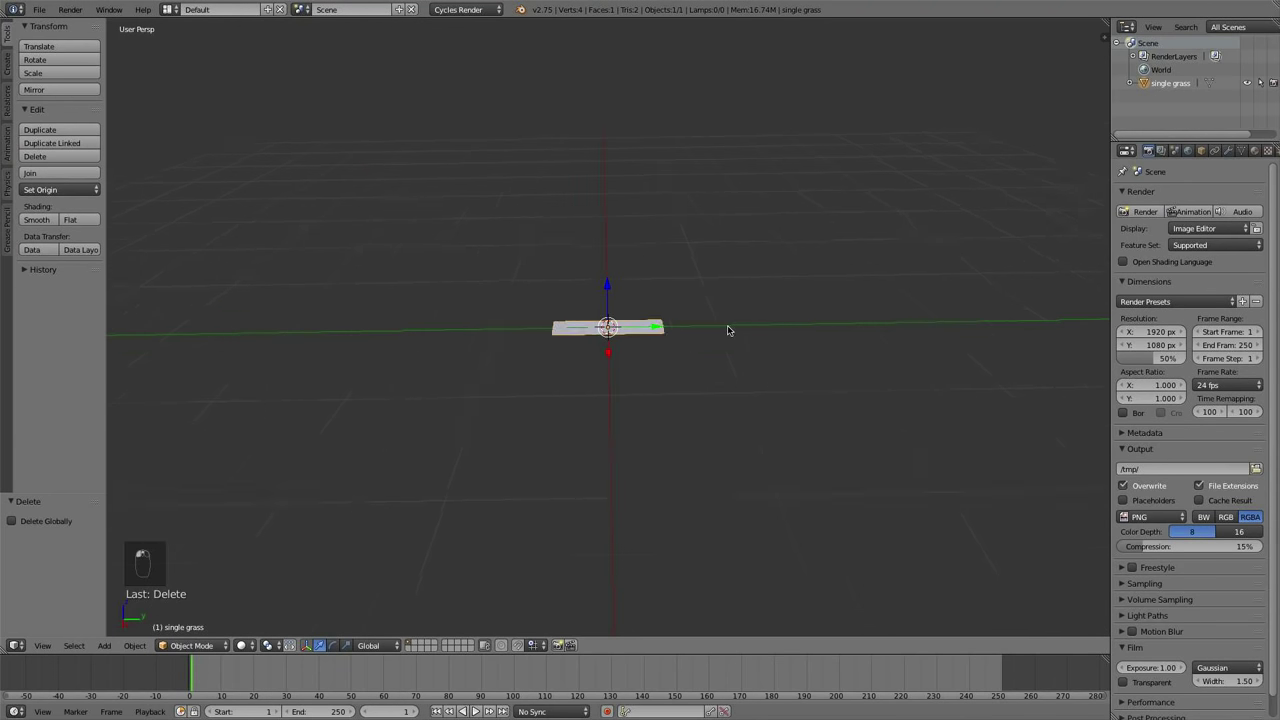
pyautogui.moveTo(726, 332); pyautogui.dragTo(514, 316)
pyautogui.press('x')
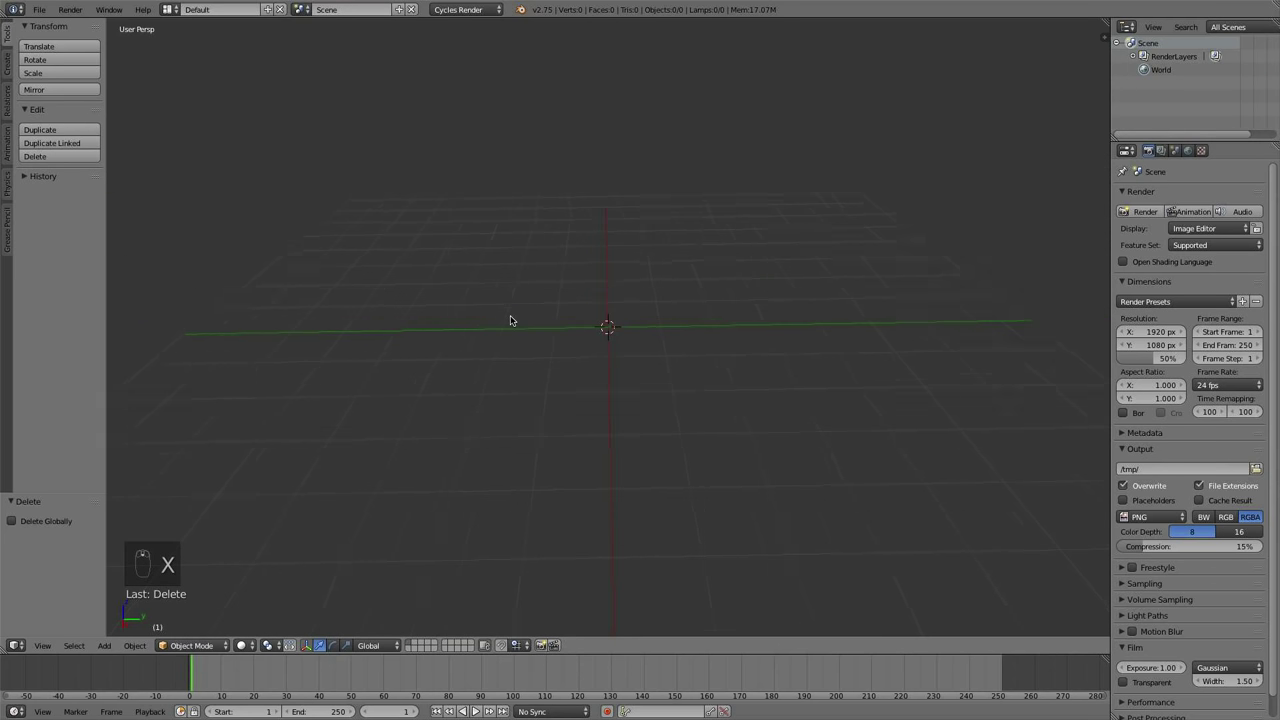
pyautogui.press('shift+a')
pyautogui.middleClick(532, 317)
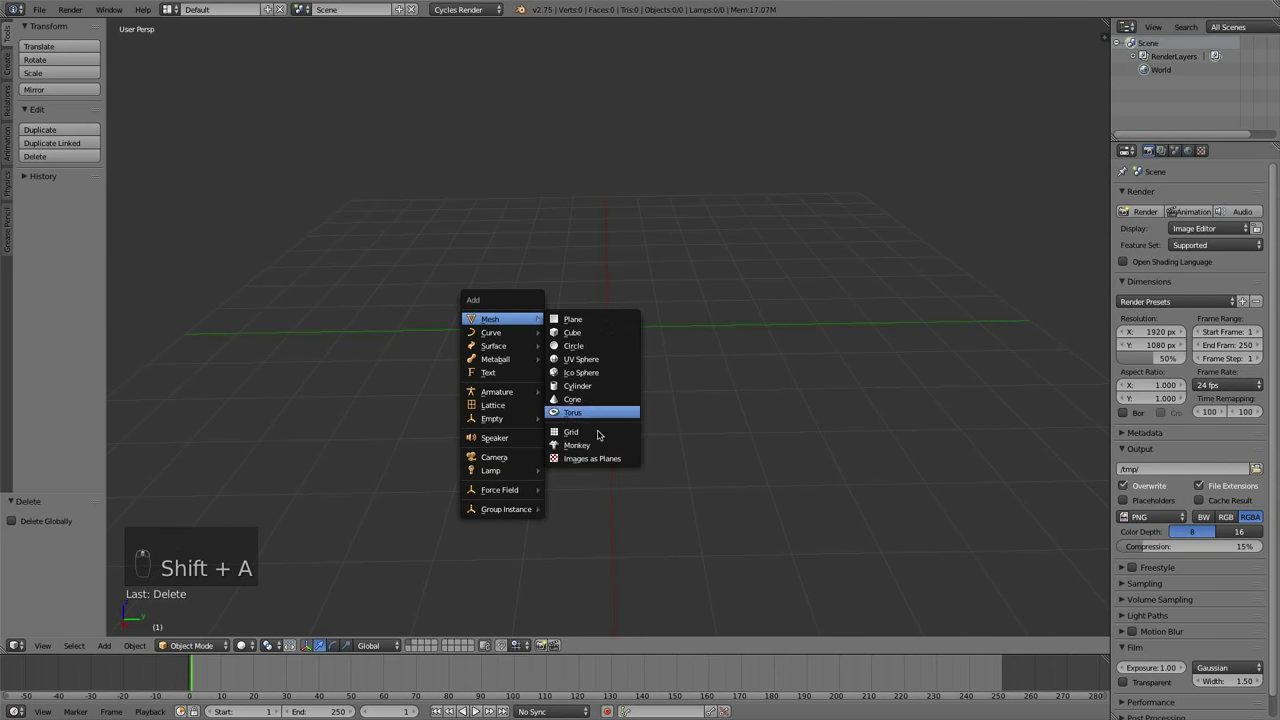
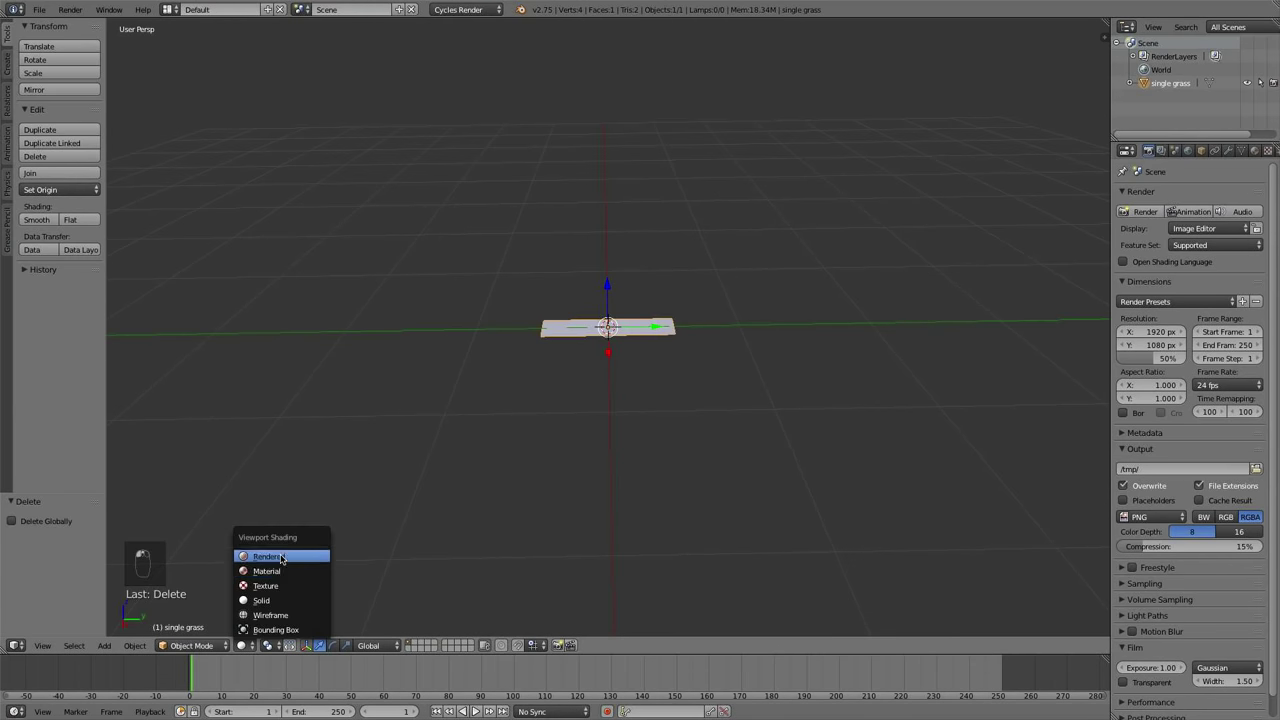
# Preview the single grass plane with rendered viewport shading
pyautogui.click(526, 478)
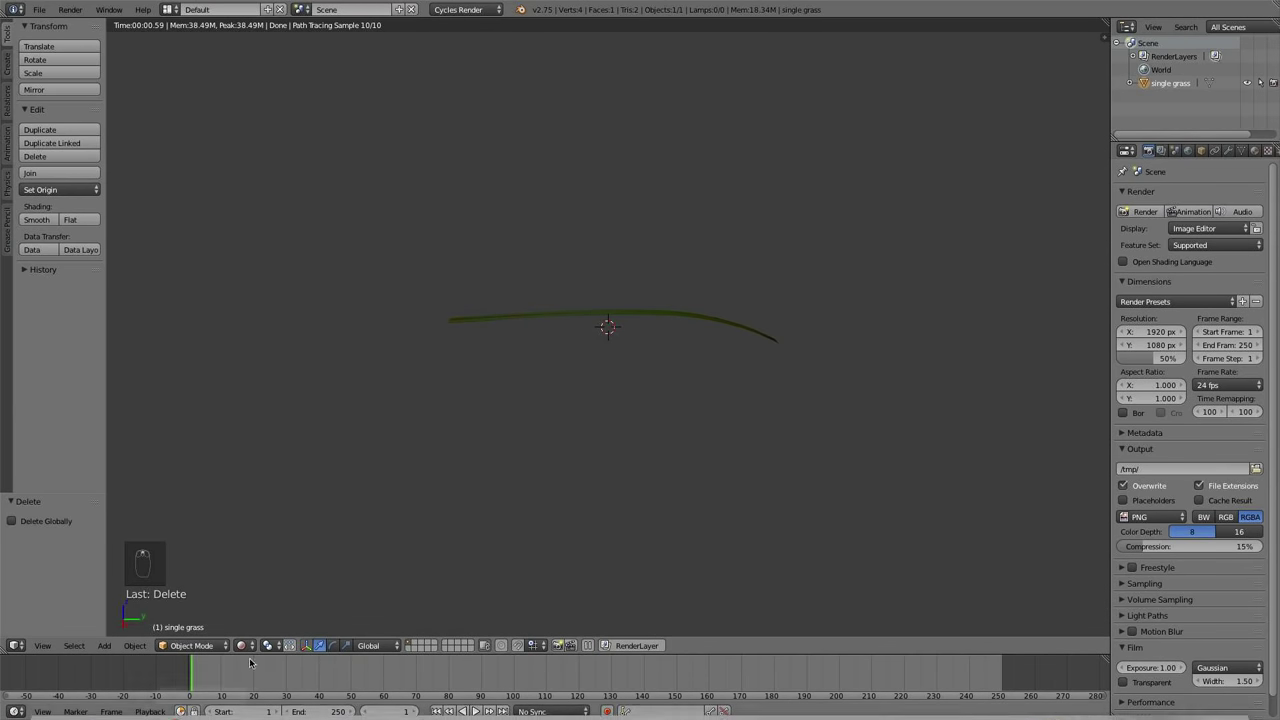
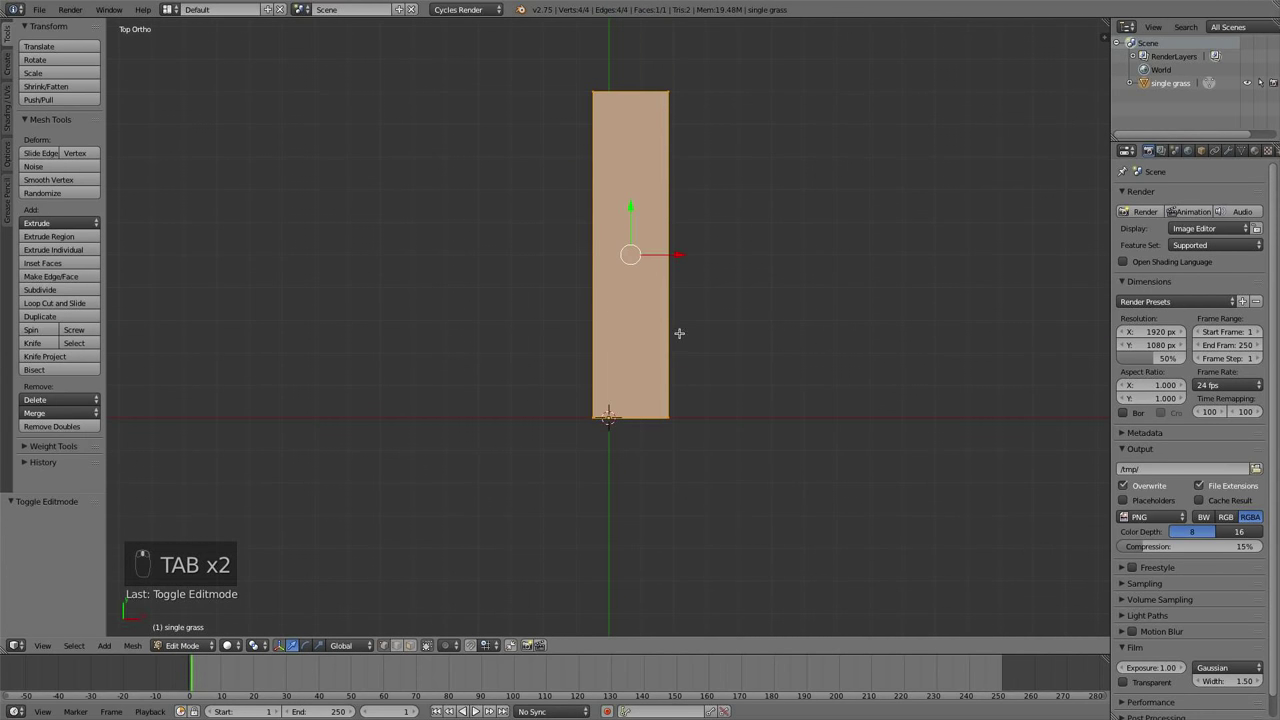
# Add loop cuts across the grass card and rotate it 90° to stand upright in side view
pyautogui.press('ctrl+r')
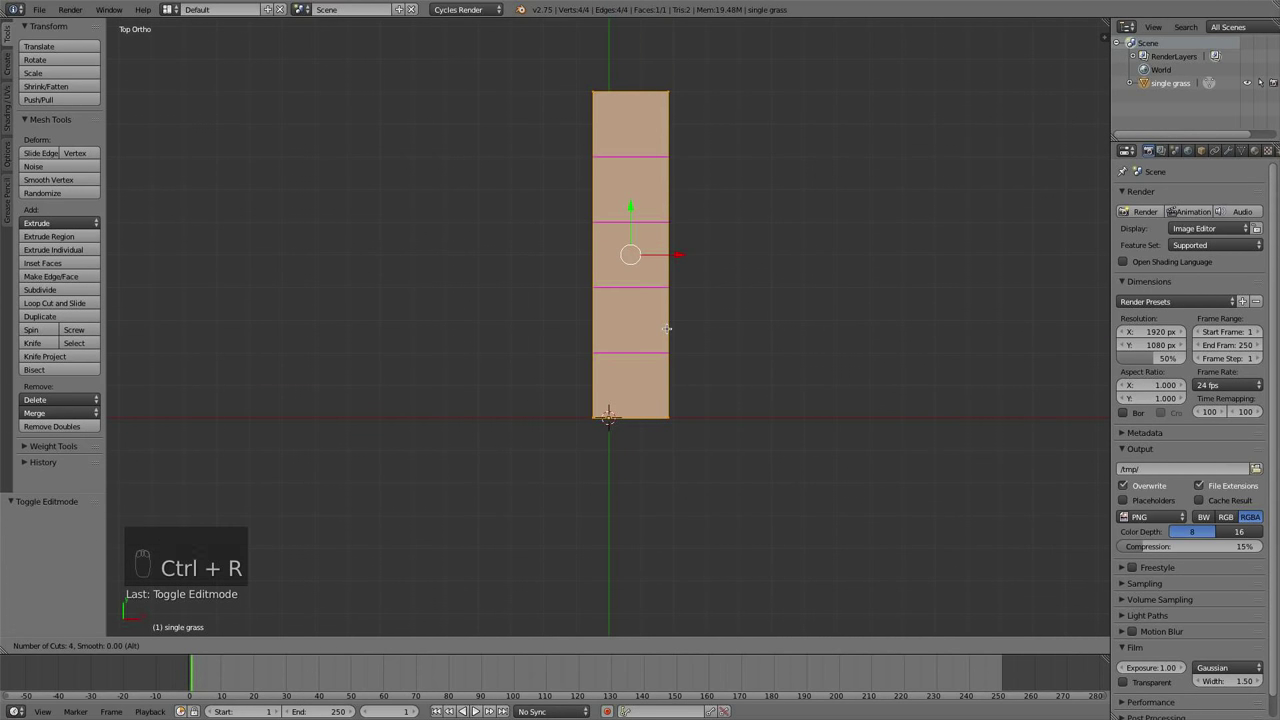
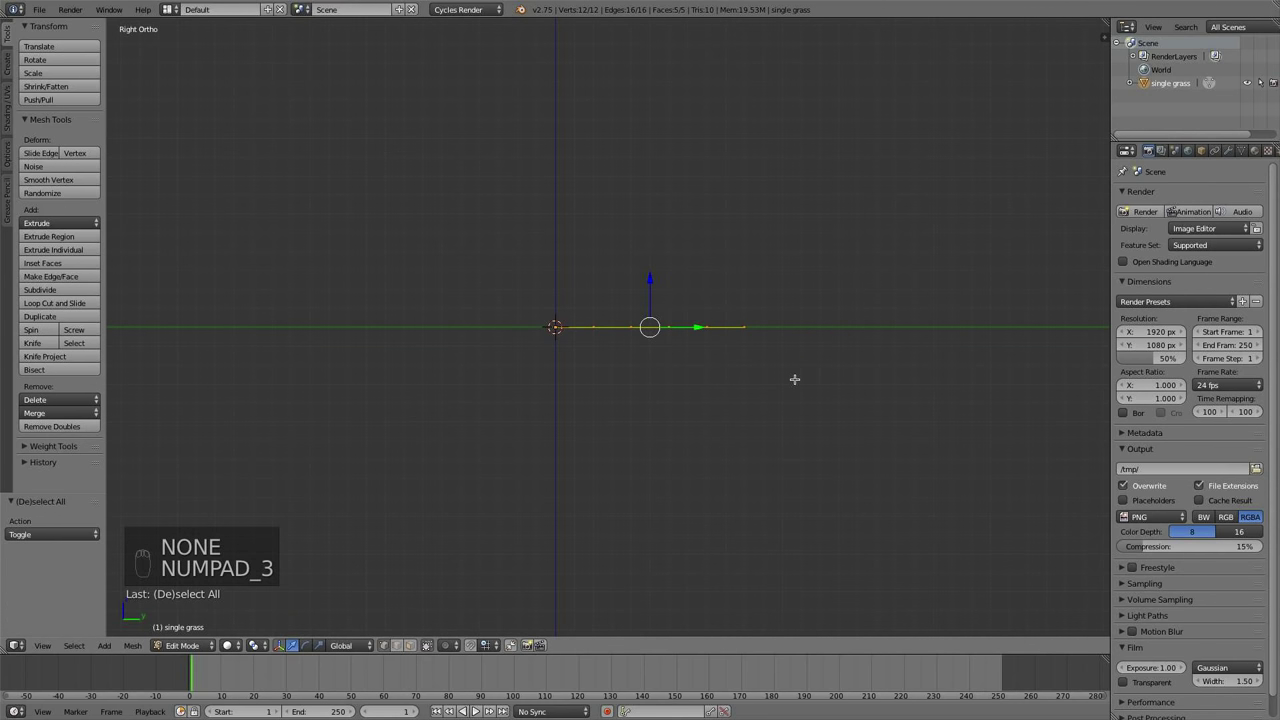
pyautogui.press('r')
pyautogui.press('Tab')
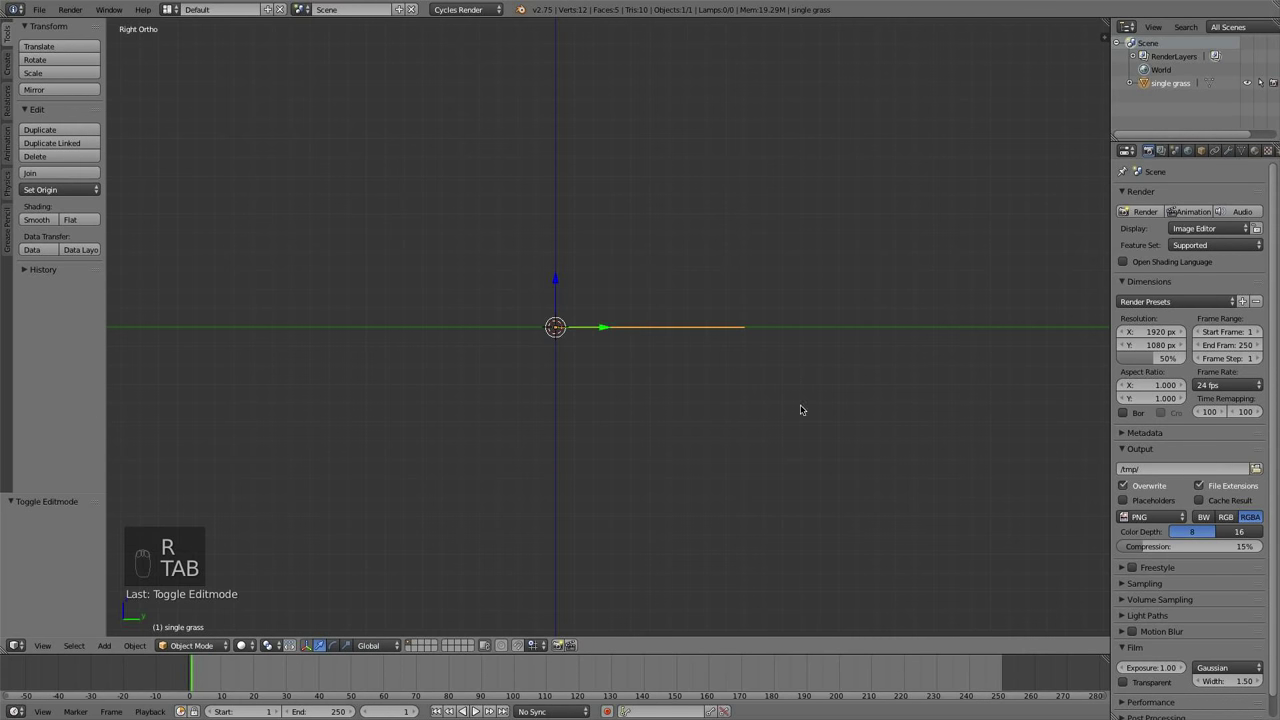
pyautogui.press('r')
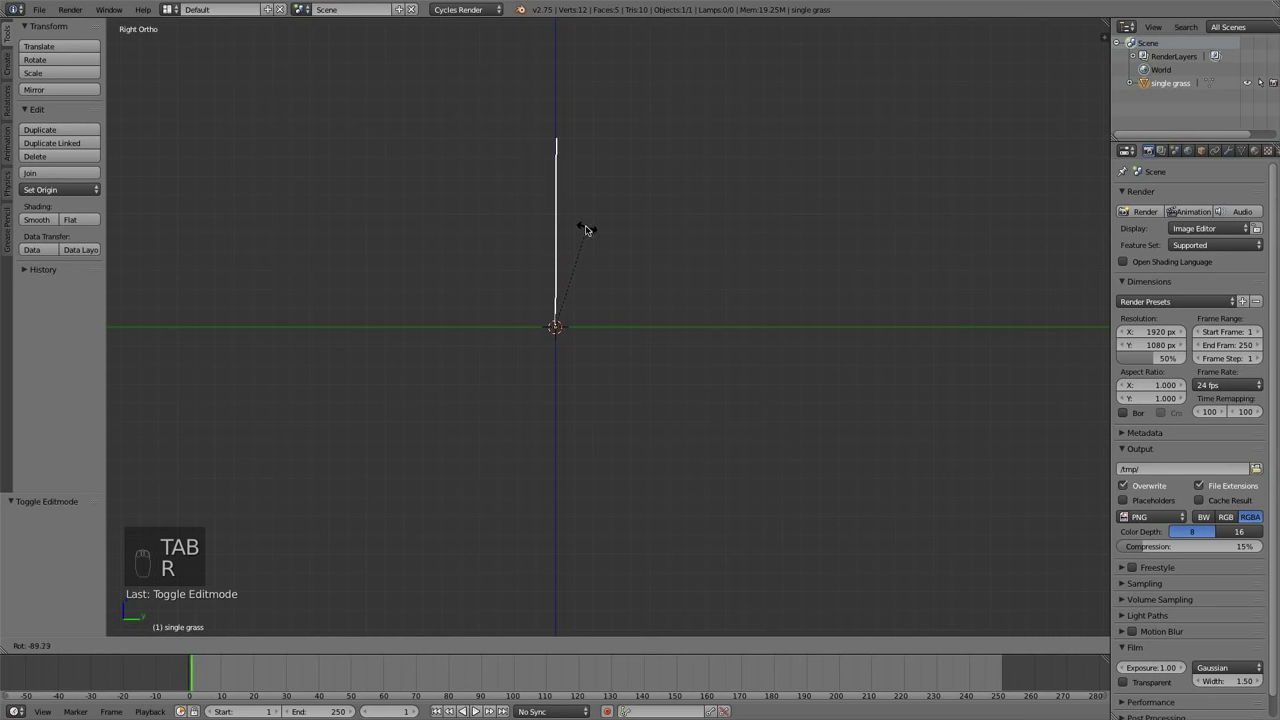
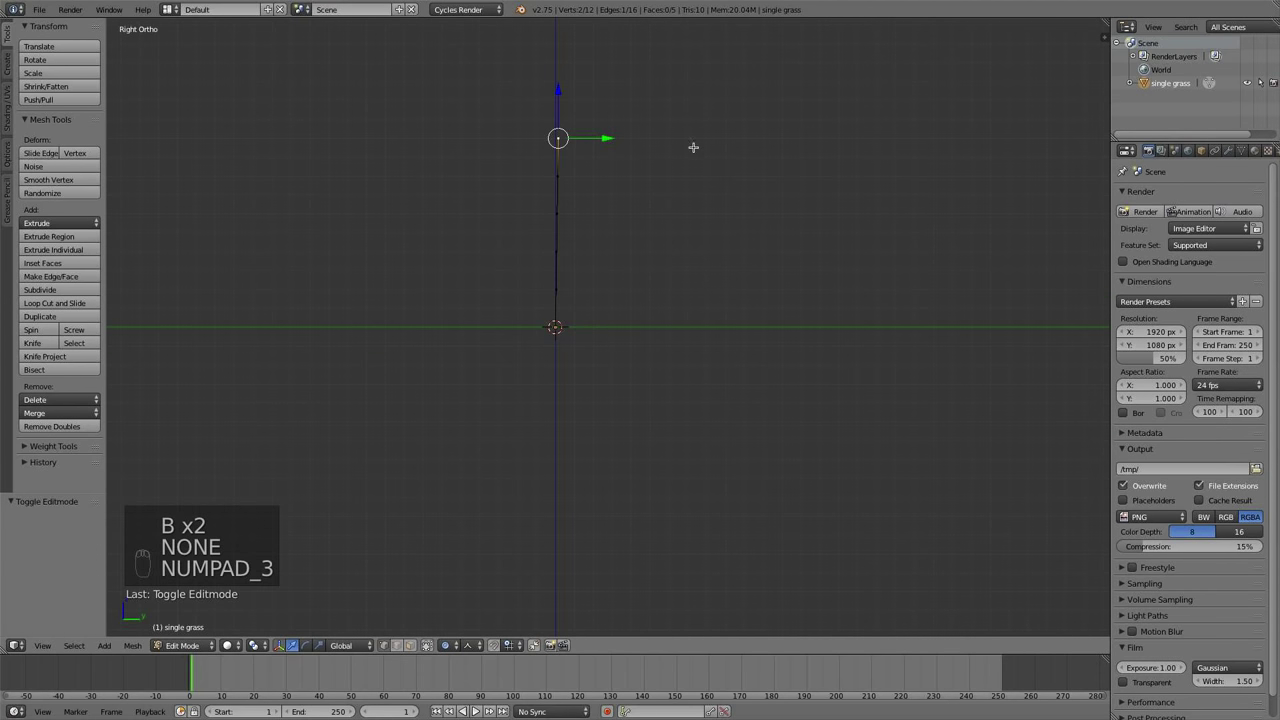
# Bend the card's upper vertices with proportional falloff into a curved blade shape
pyautogui.press('r')
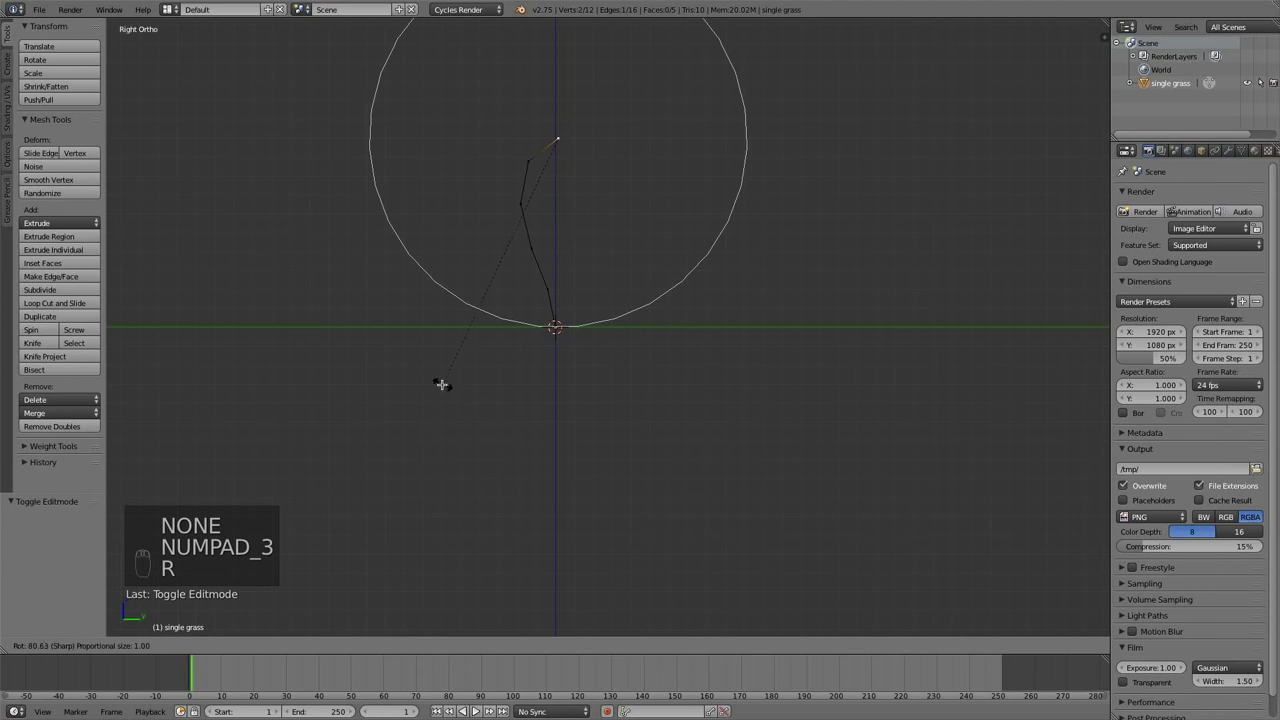
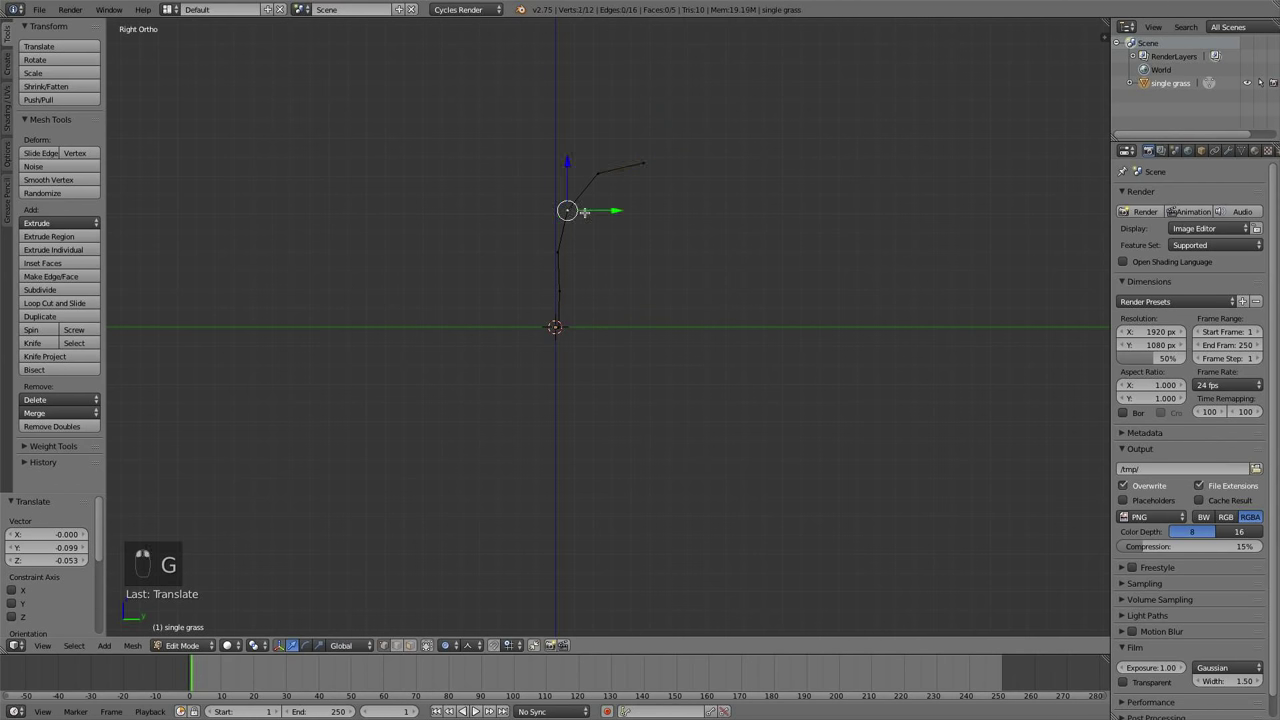
pyautogui.press('g')
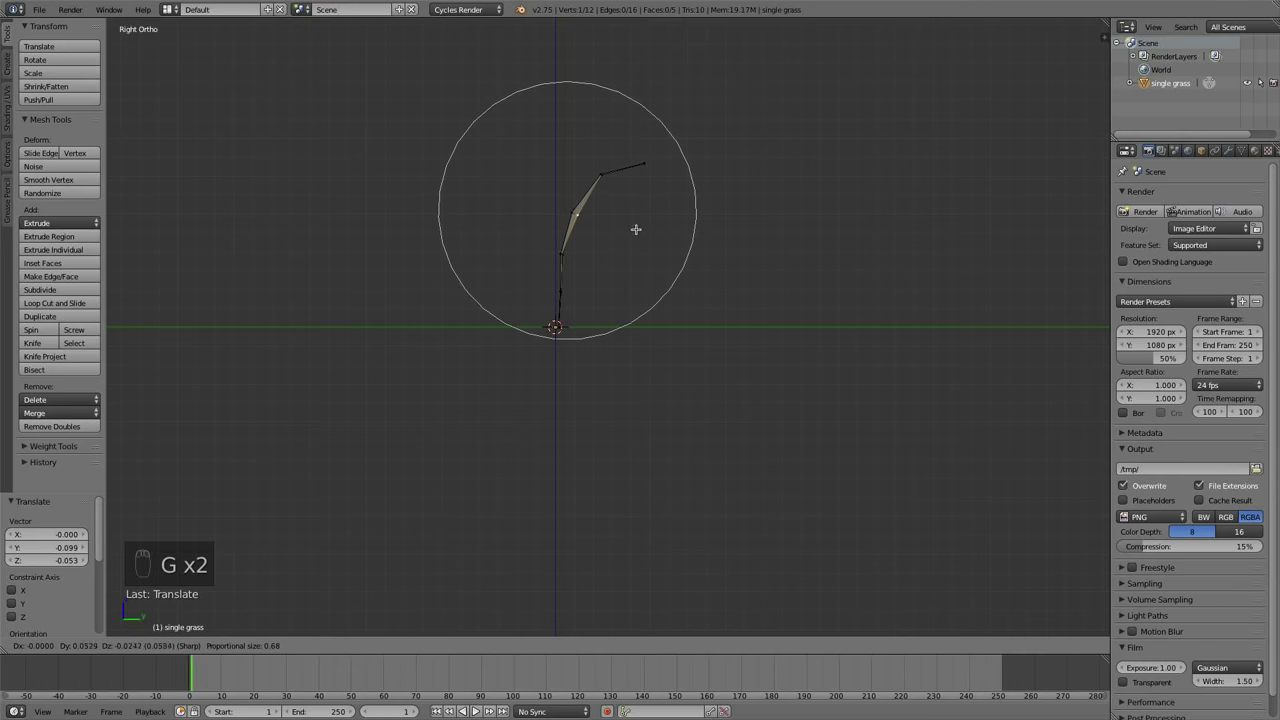
pyautogui.press('g')
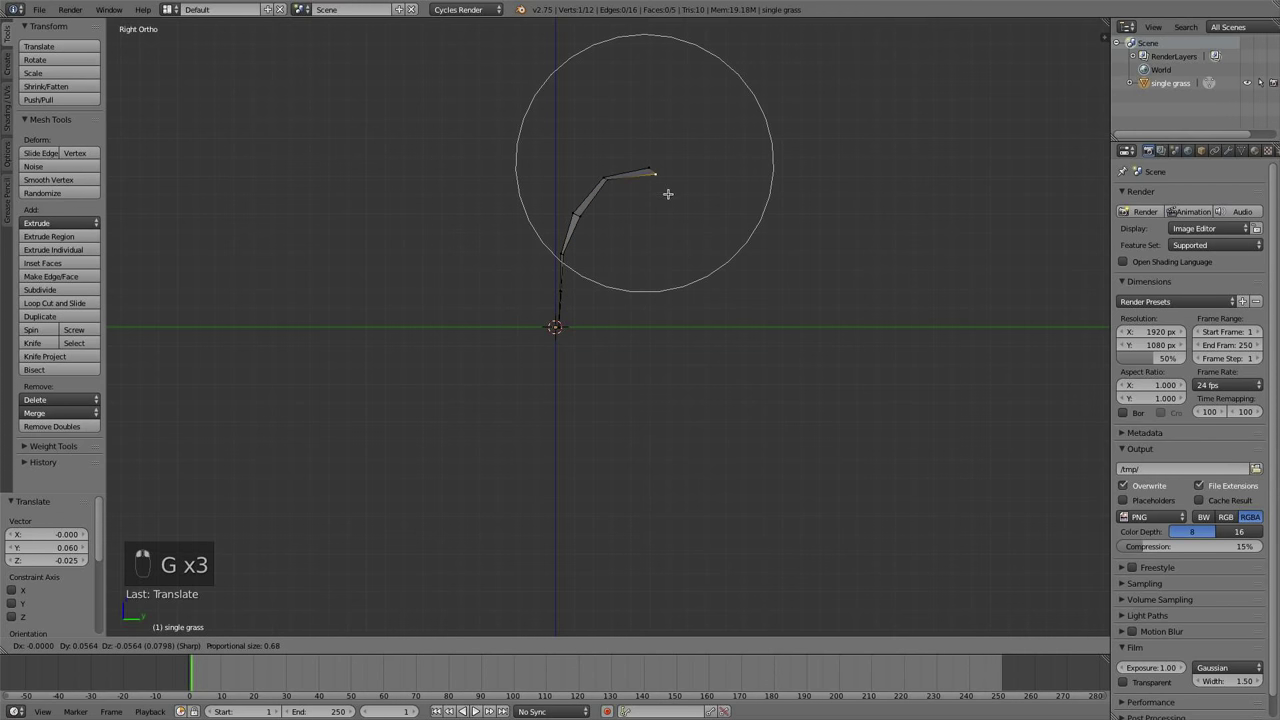
pyautogui.press('a')
pyautogui.press('Tab')
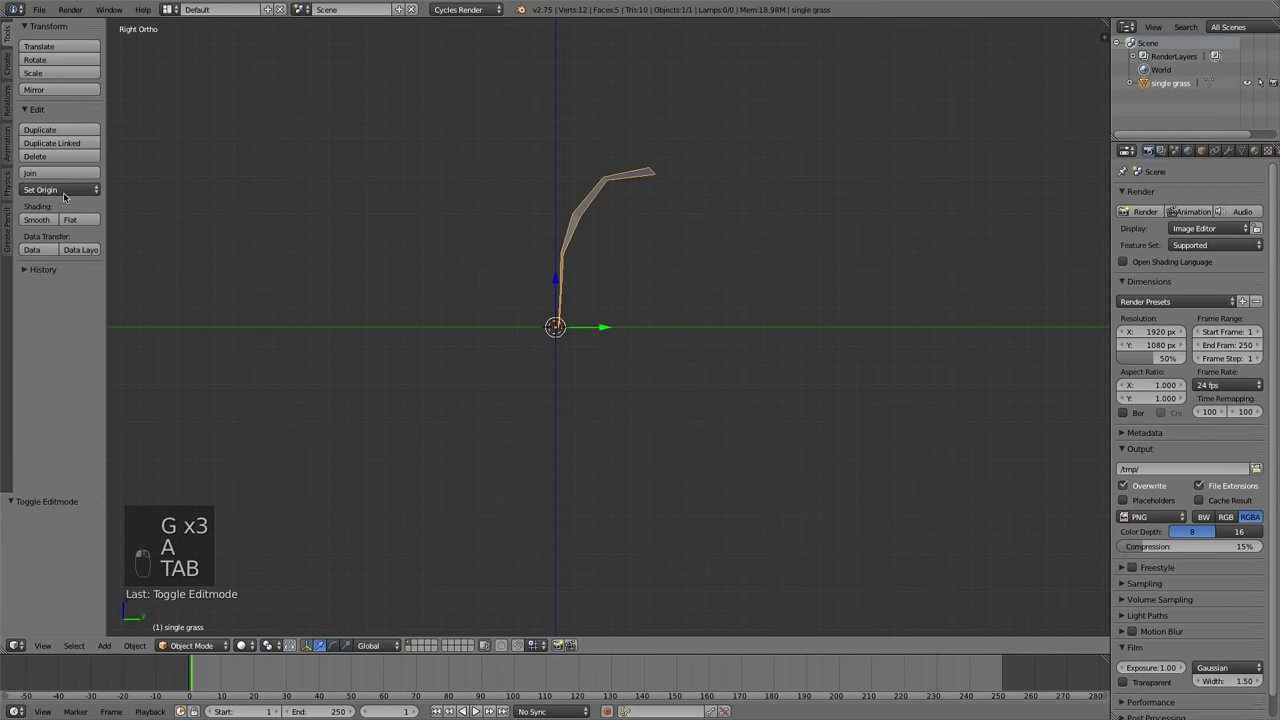
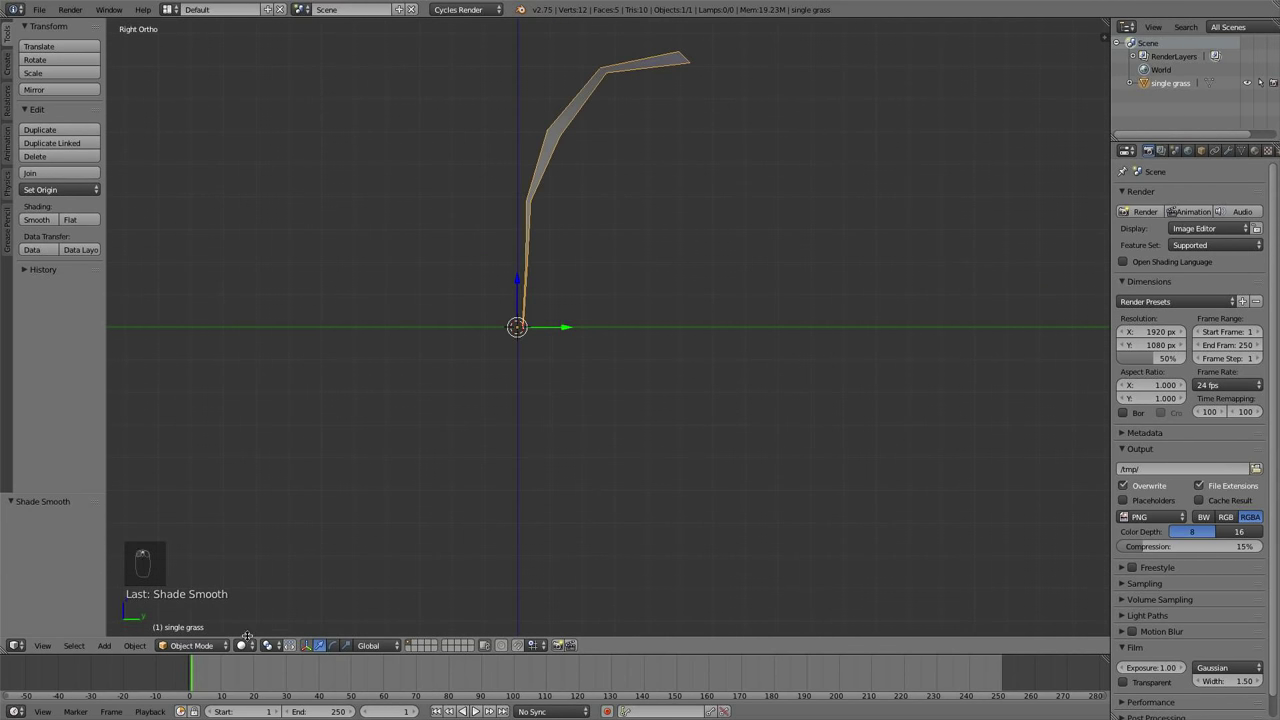
# Show the grass texture on the bent card and orbit to check it
pyautogui.click(249, 640)
pyautogui.moveTo(291, 568); pyautogui.dragTo(699, 307)
pyautogui.moveTo(699, 307); pyautogui.dragTo(536, 343)
pyautogui.click(245, 645)
pyautogui.moveTo(268, 591); pyautogui.dragTo(658, 257)
pyautogui.moveTo(610, 325); pyautogui.dragTo(734, 337)
# From top view, place the transform pivot at the base of the blade
pyautogui.press('KP_7')
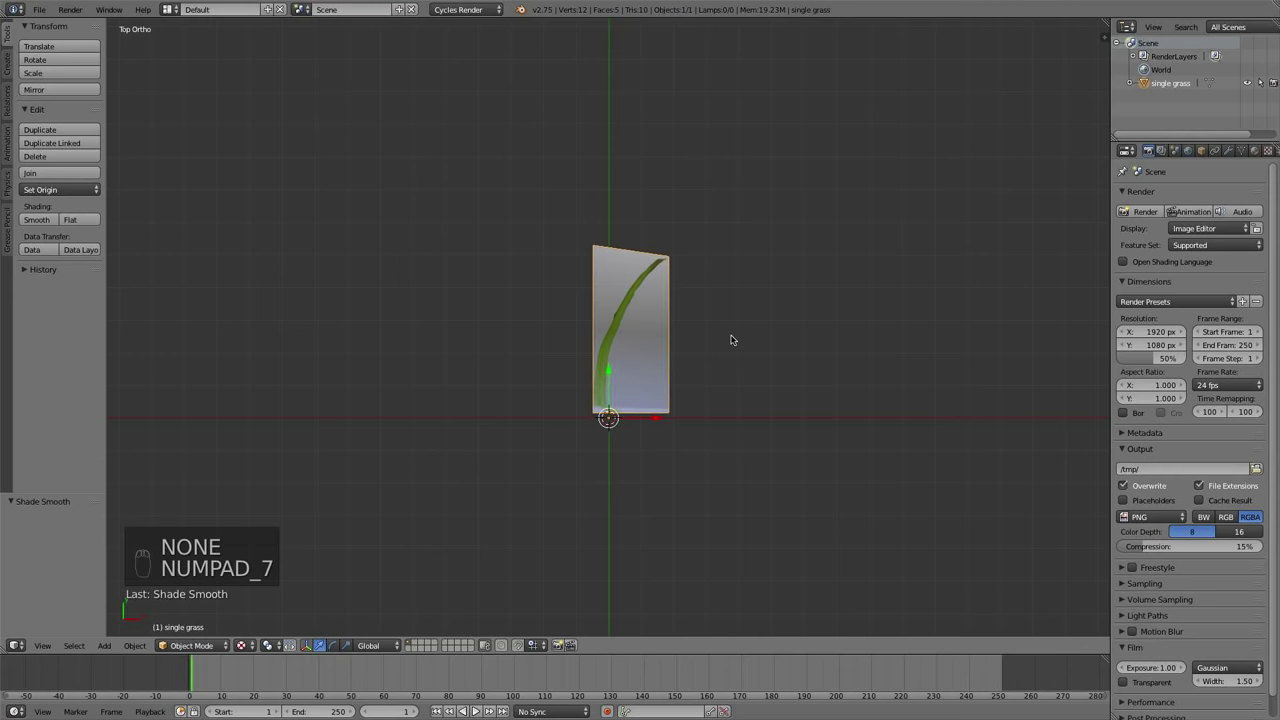
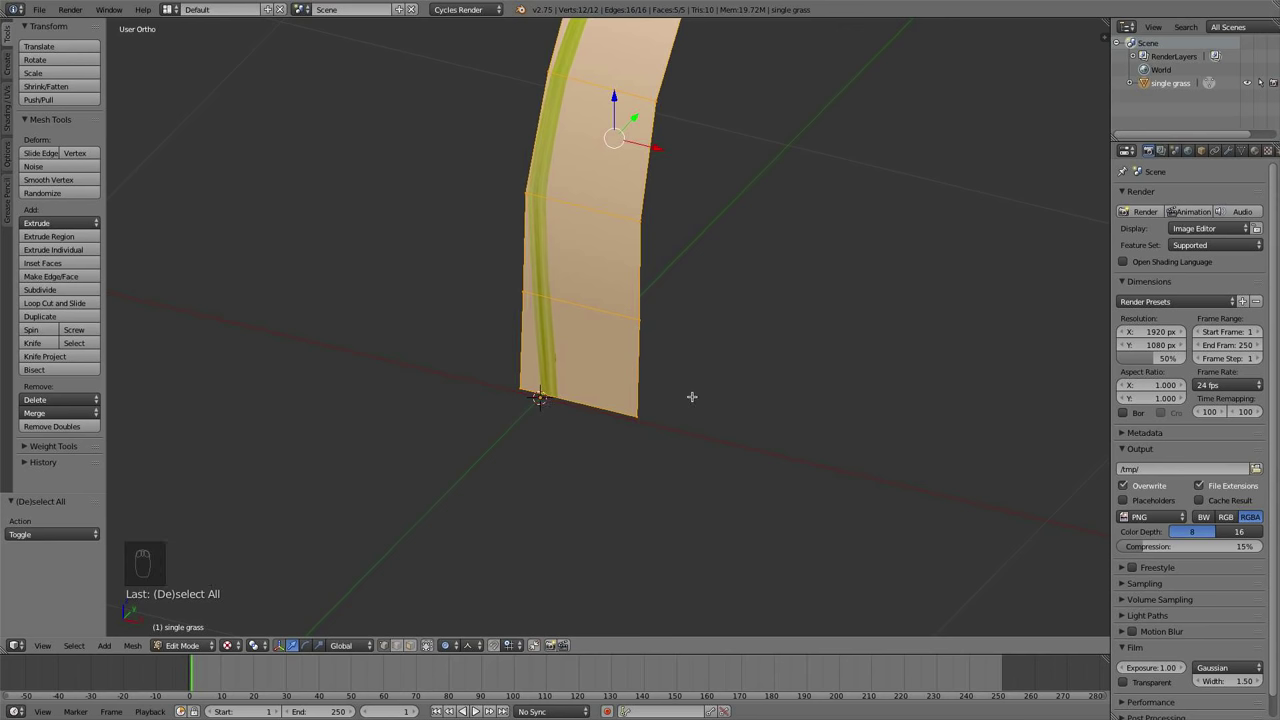
pyautogui.press('shift+s')
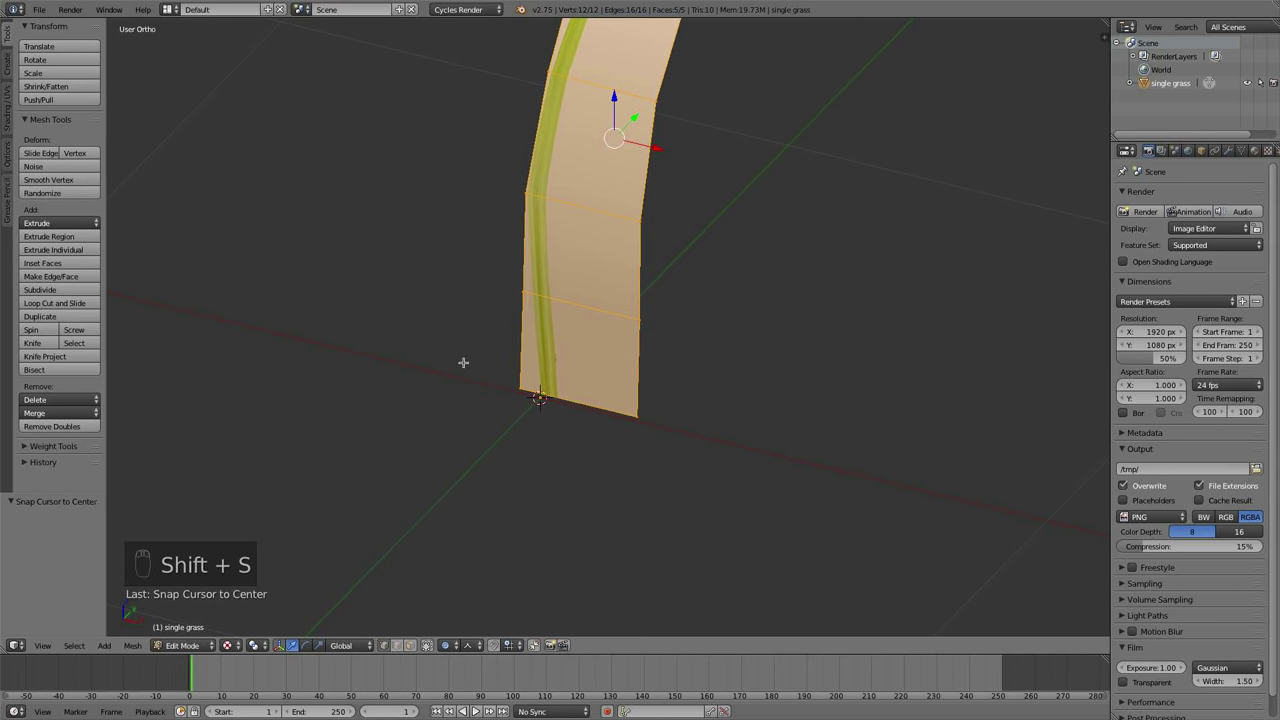
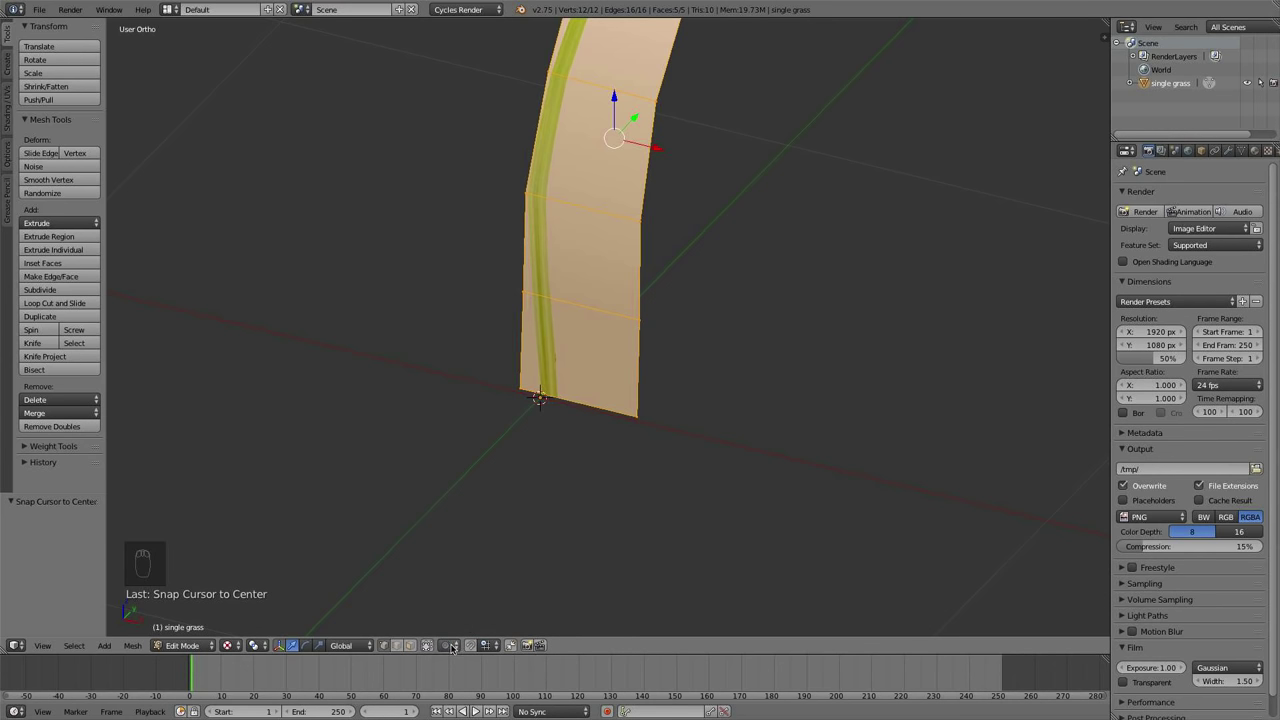
pyautogui.press('.')
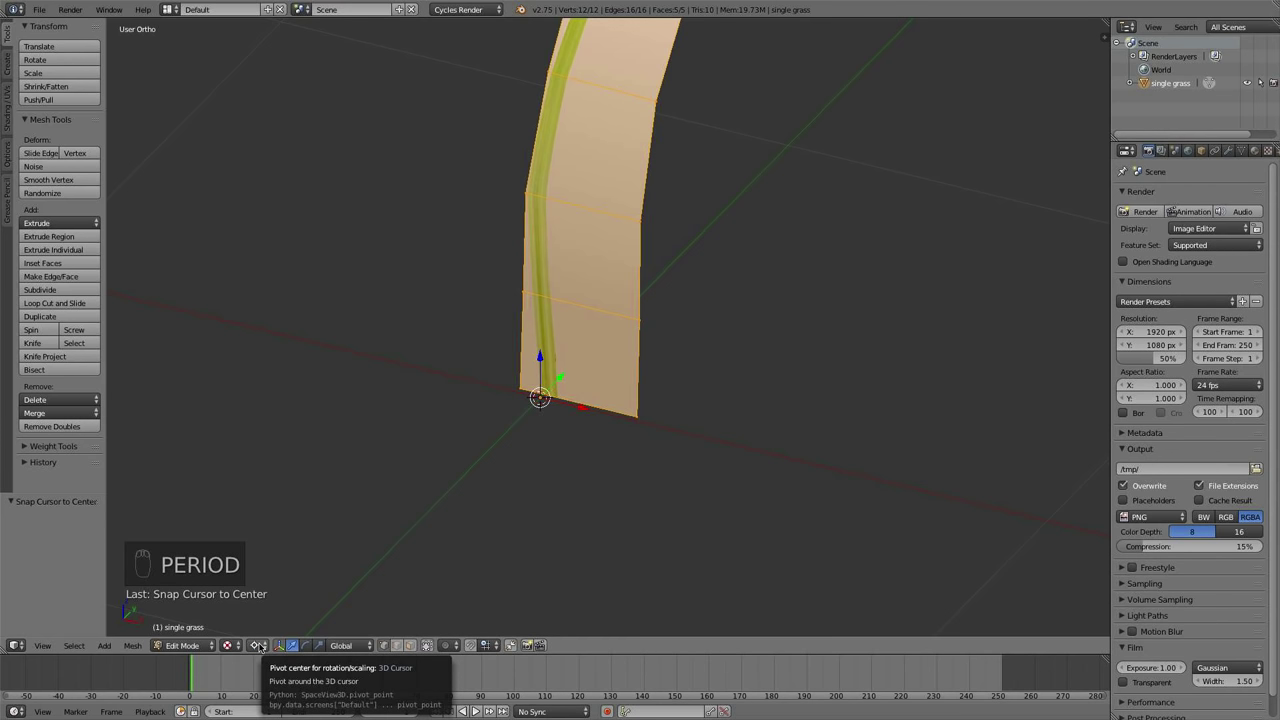
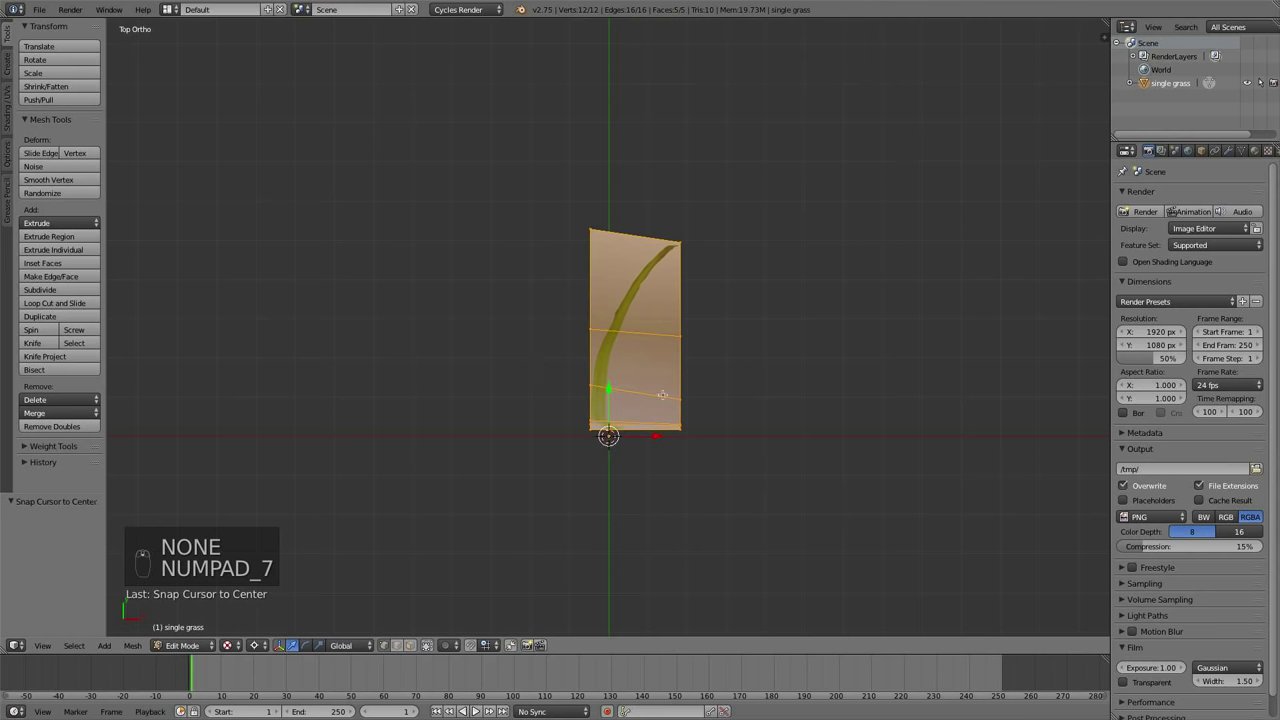
# Duplicate the grass card, tilt the copy outward and bend its tip with soft falloff
pyautogui.press('shift+d')
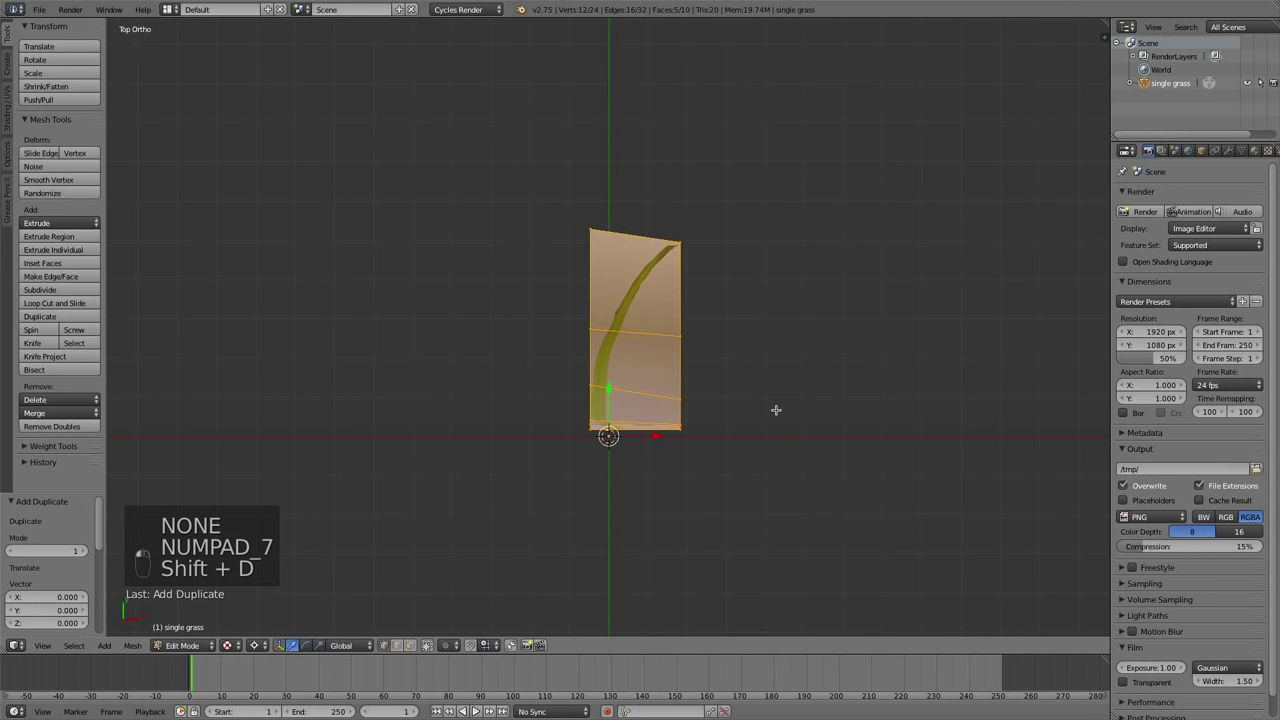
pyautogui.press('r')
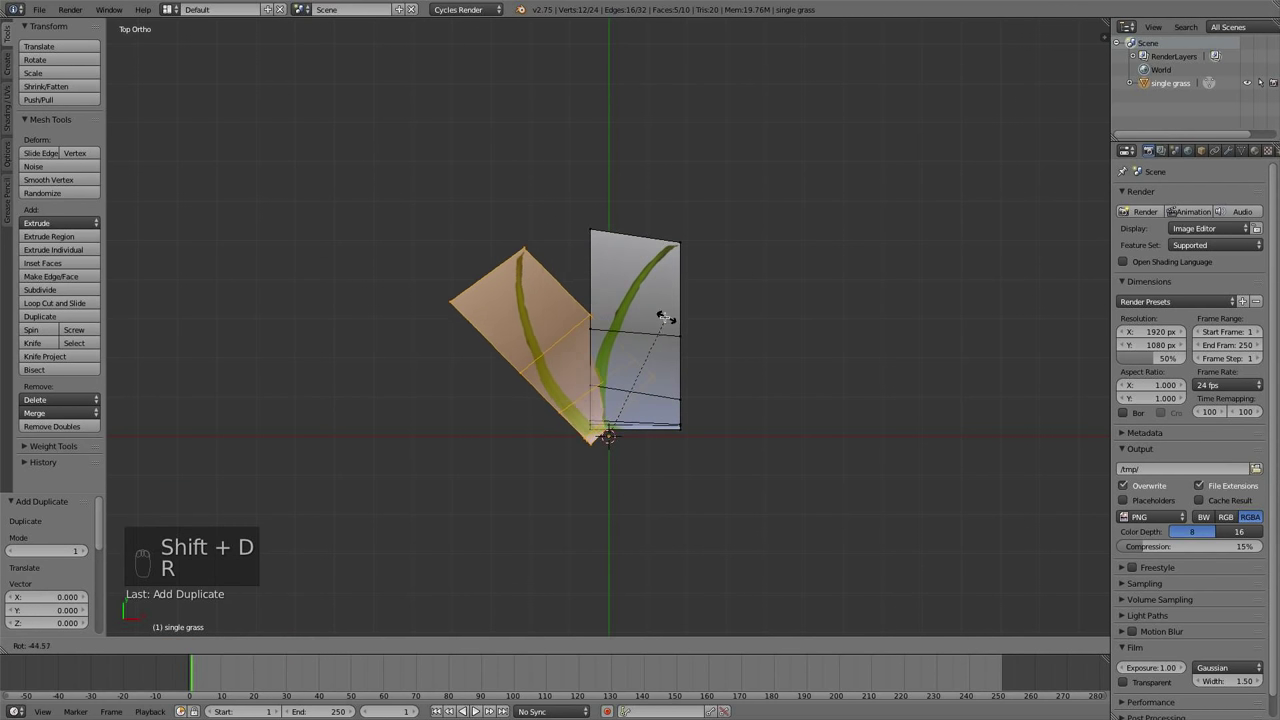
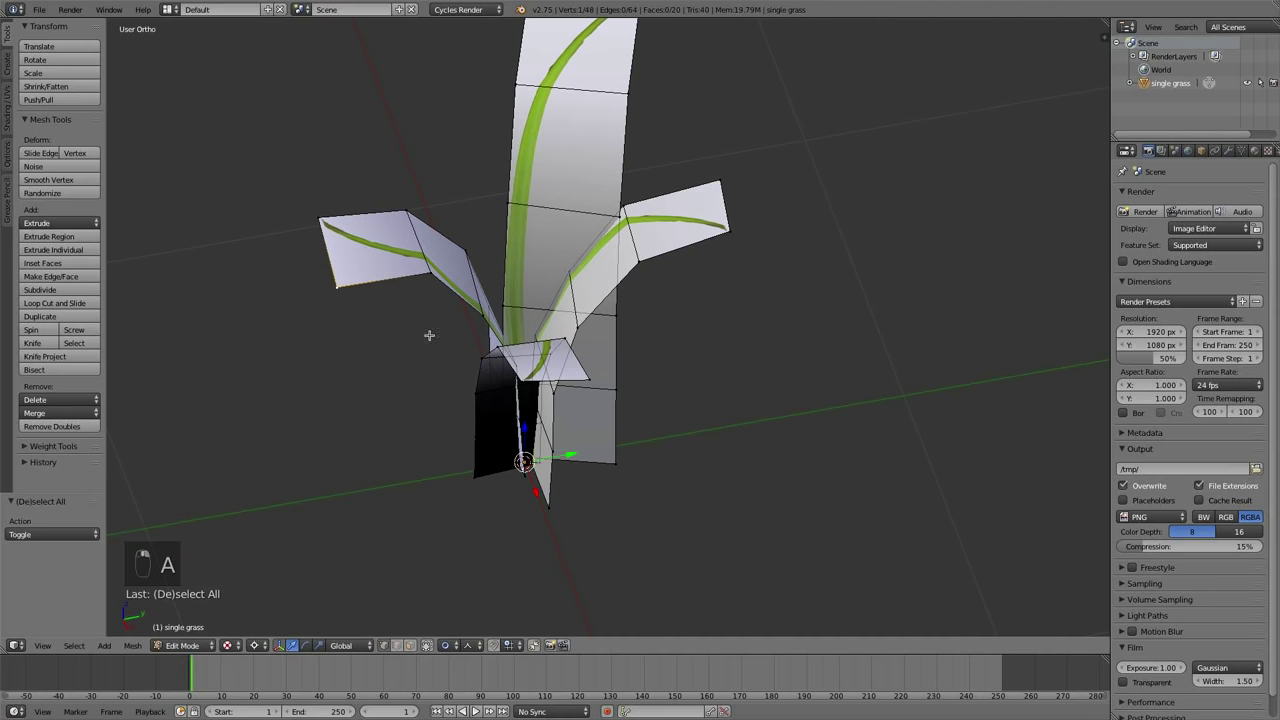
pyautogui.press('g')
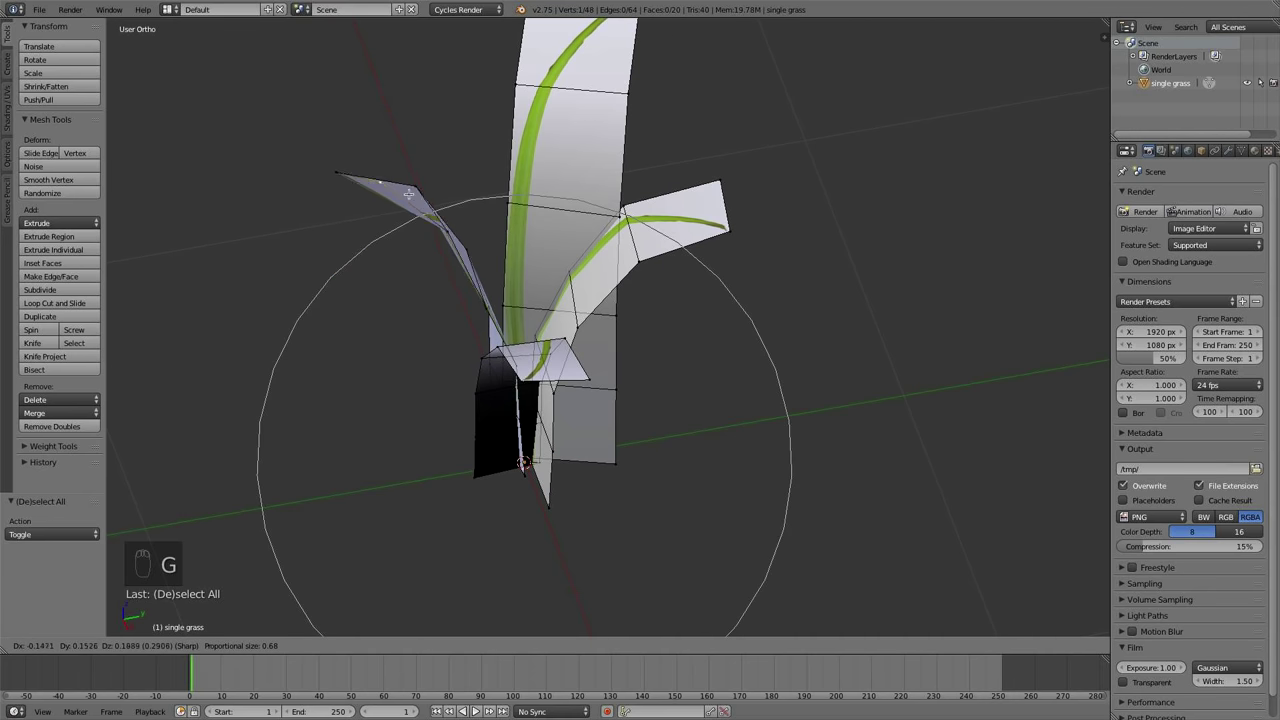
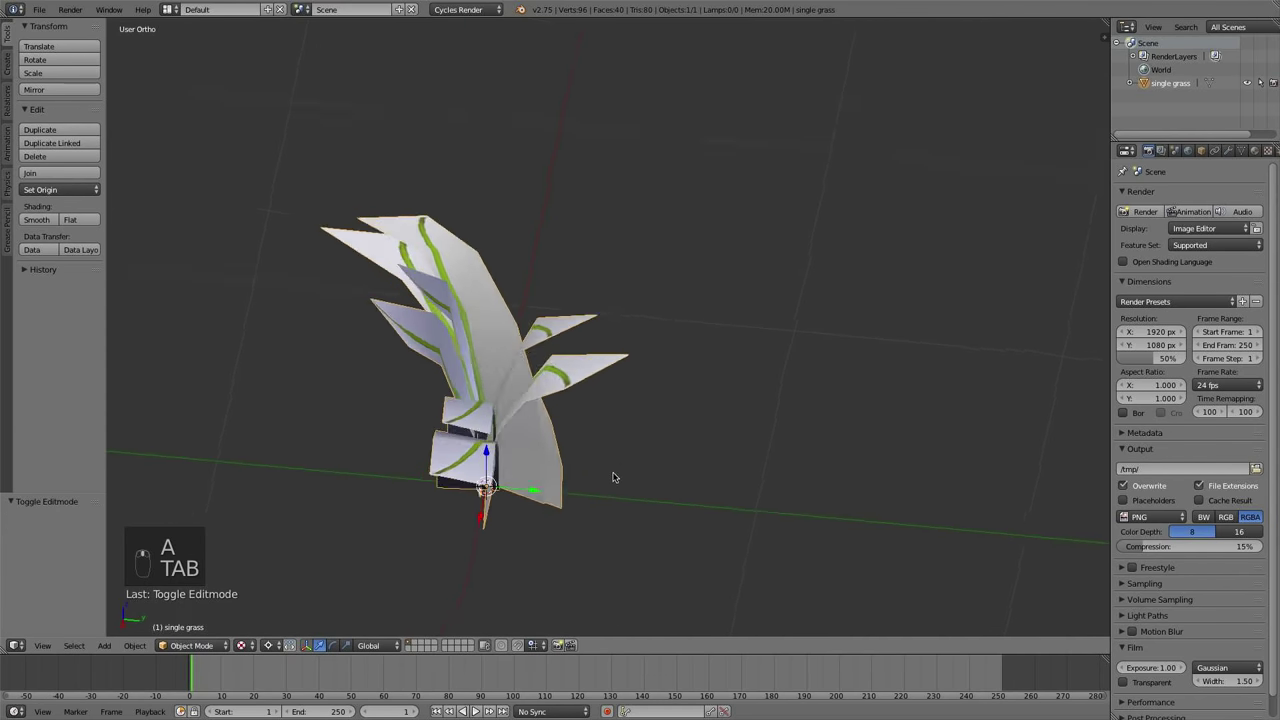
# Select several blades, reshape them with proportional falloff and preview the clump rendered
pyautogui.press('Tab')
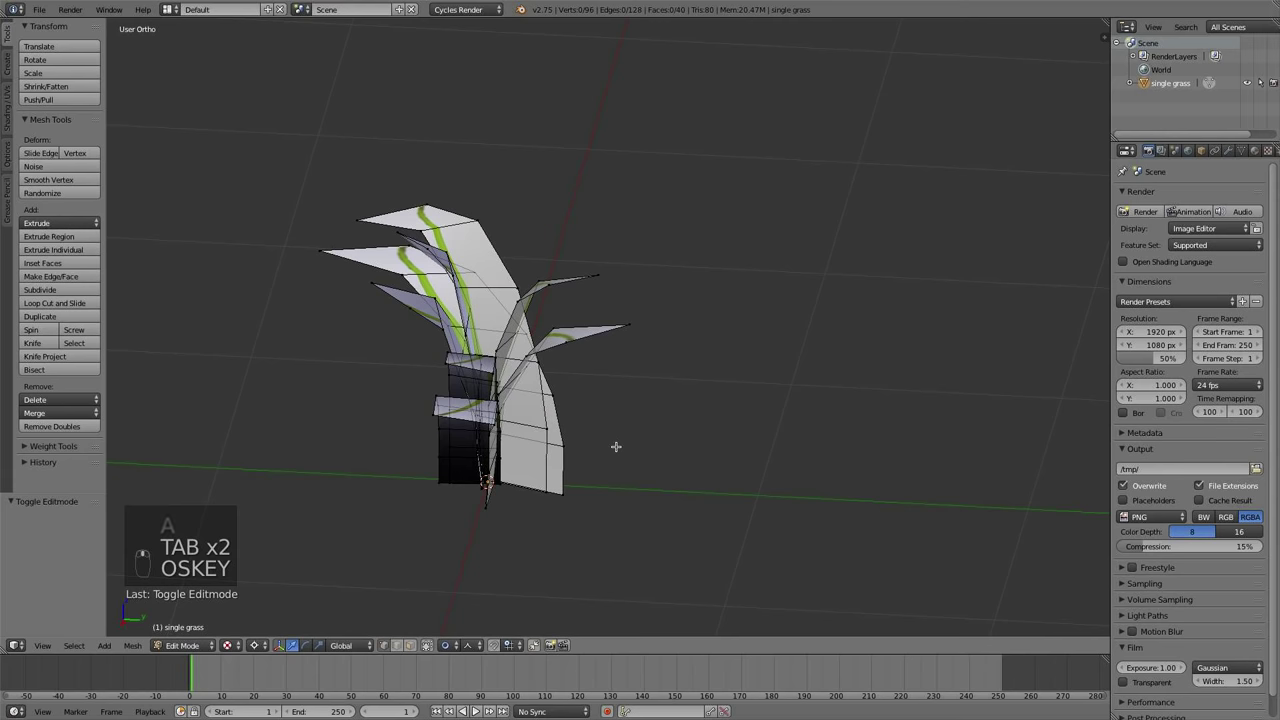
pyautogui.press('z')
pyautogui.press('z')
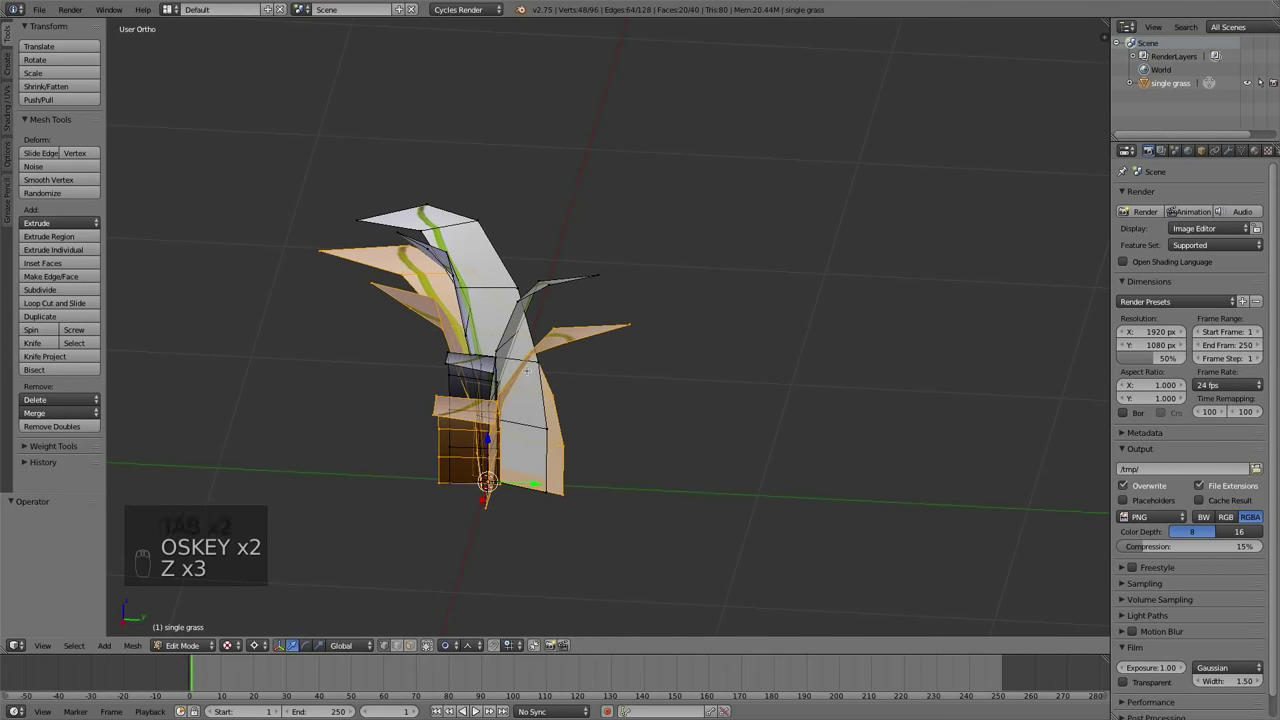
pyautogui.press('r')
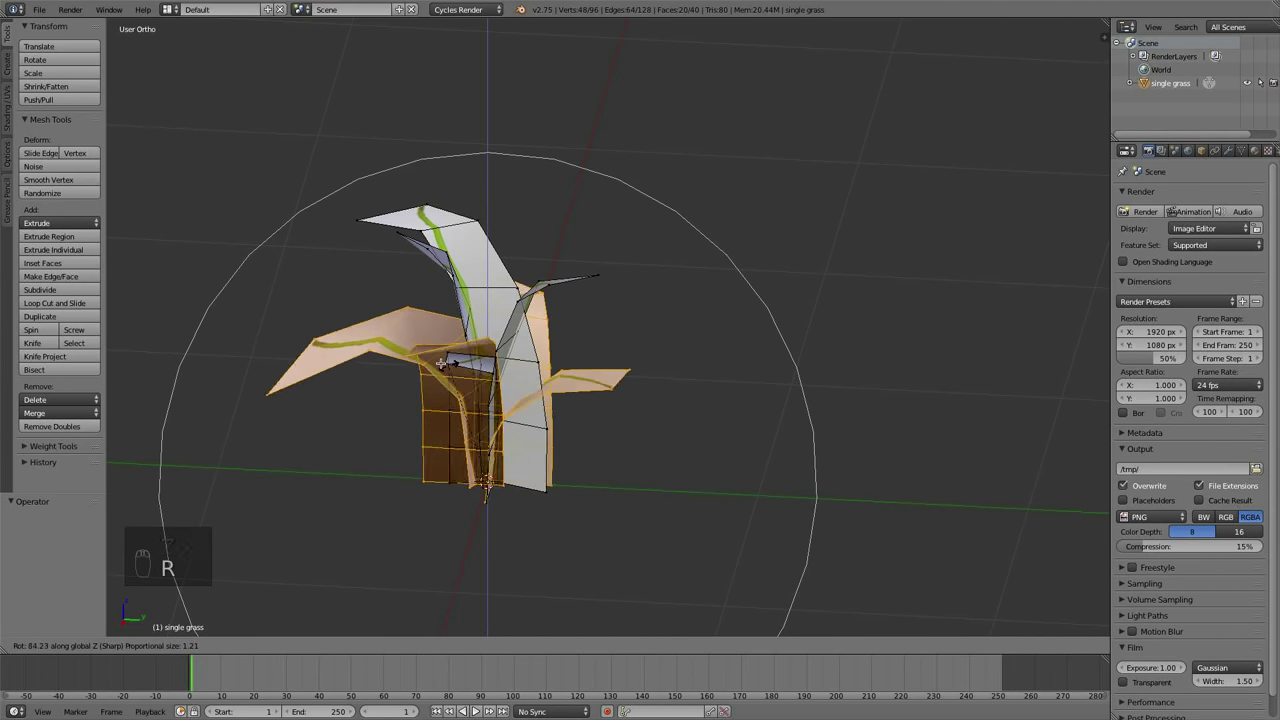
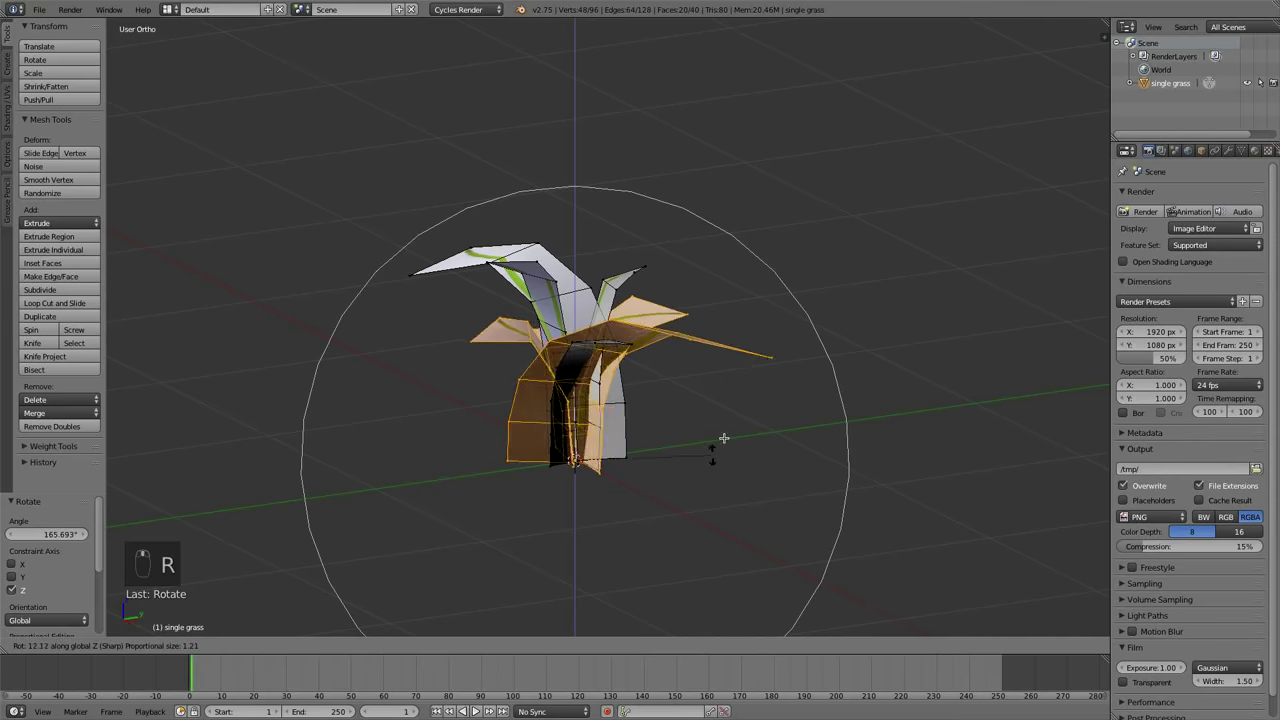
pyautogui.click(712, 304)
pyautogui.press('a')
pyautogui.press('Tab')
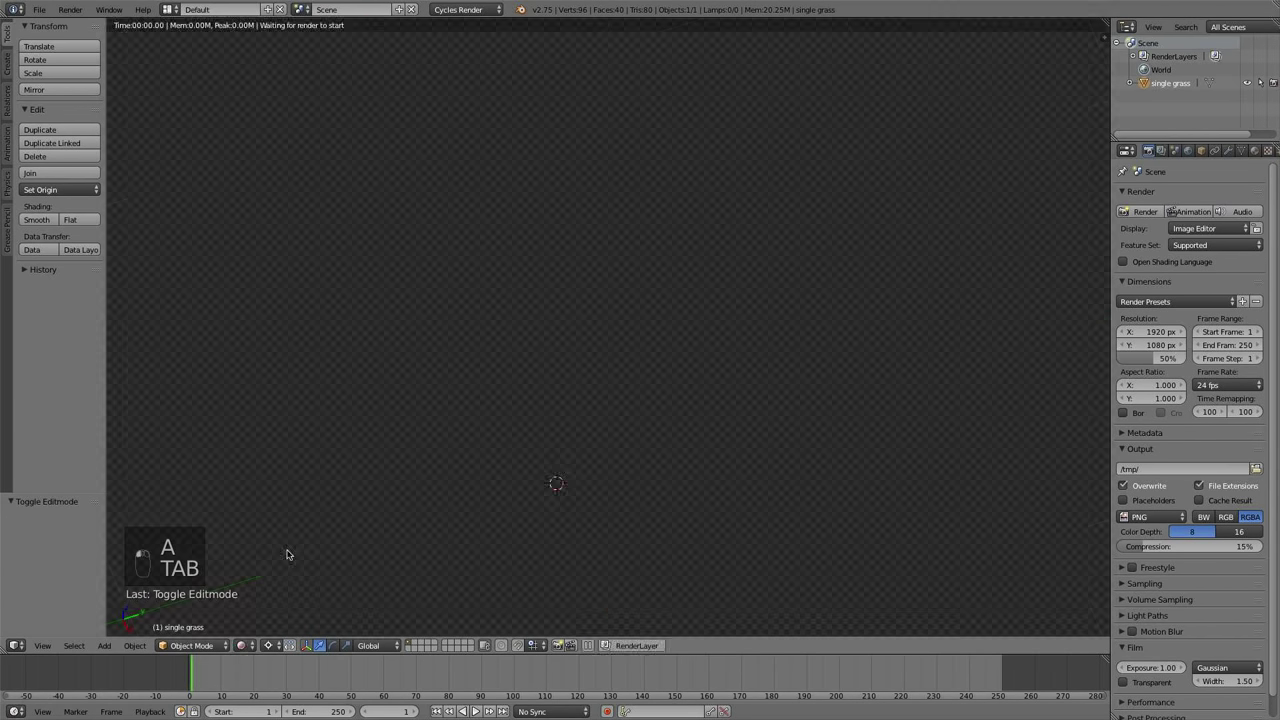
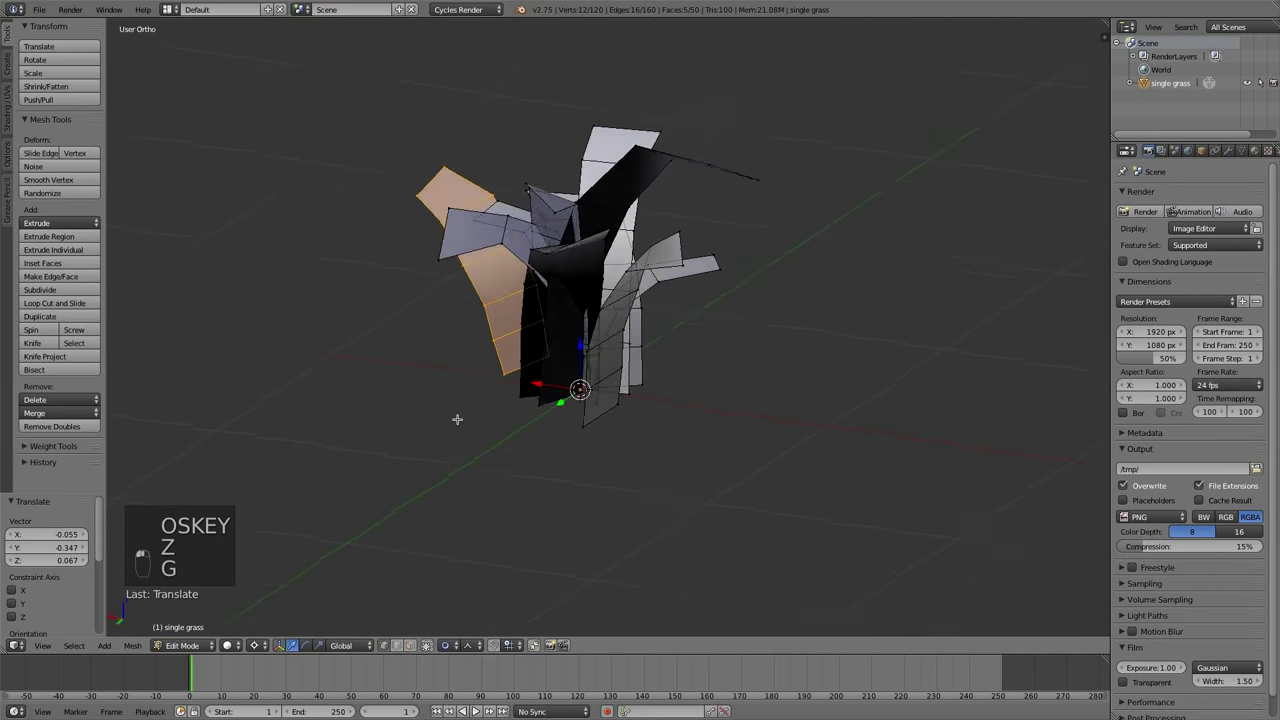
# Bend more individual blade tips to fill out the grass tuft
pyautogui.press('a')
pyautogui.press('Tab')
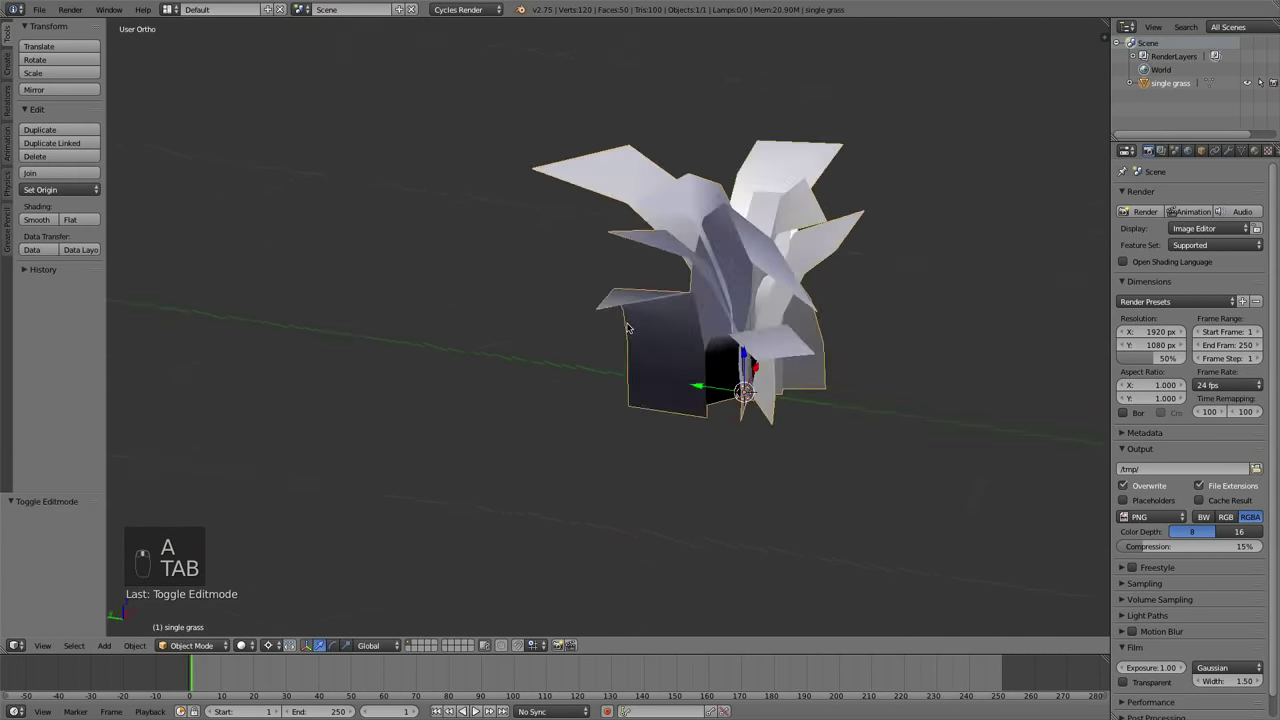
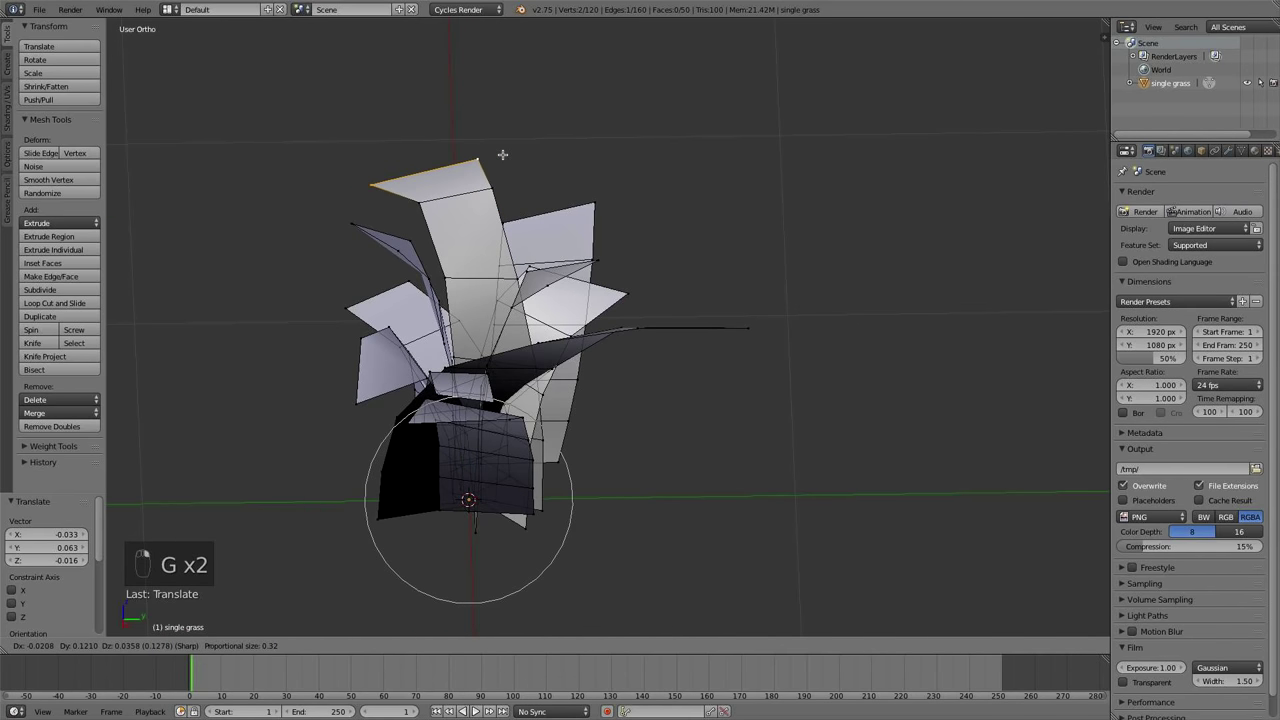
pyautogui.press('a')
pyautogui.press('Tab')
# Orbit around the finished clump in rendered shading to check the blades
pyautogui.middleClick(494, 431)
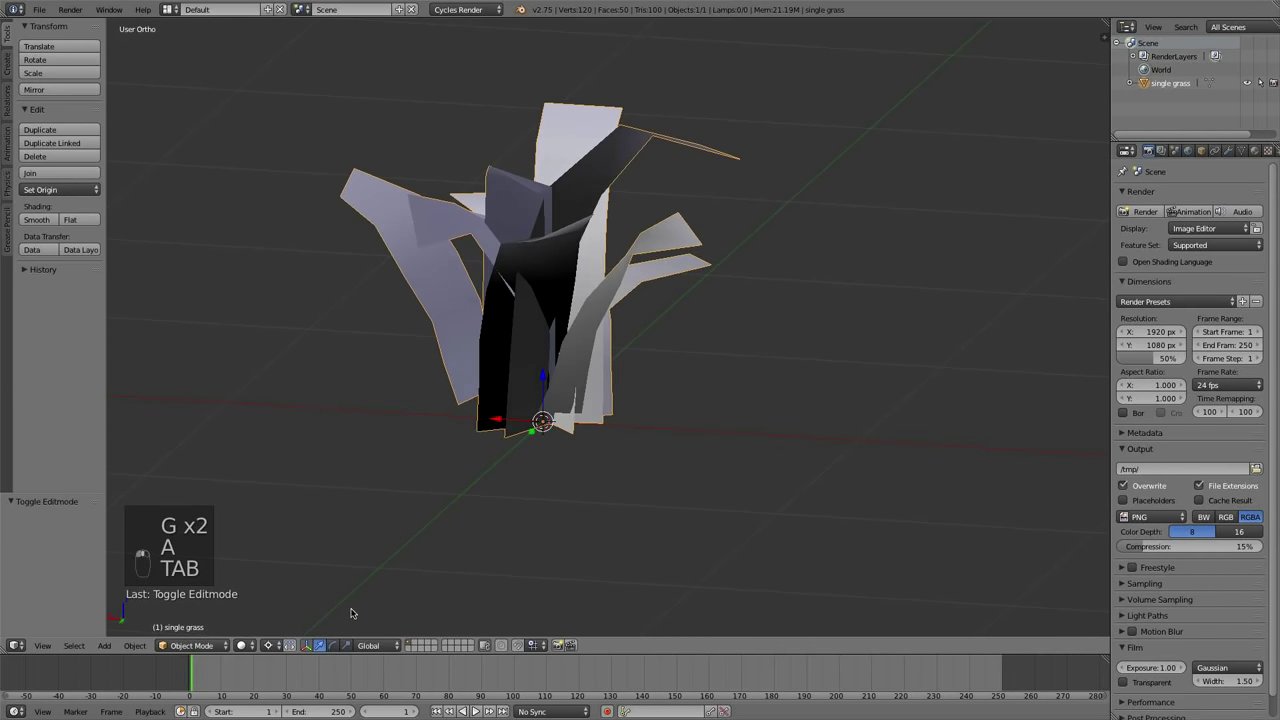
pyautogui.click(243, 644)
pyautogui.moveTo(279, 544); pyautogui.dragTo(646, 397)
pyautogui.moveTo(646, 397); pyautogui.dragTo(250, 644)
pyautogui.click(250, 644)
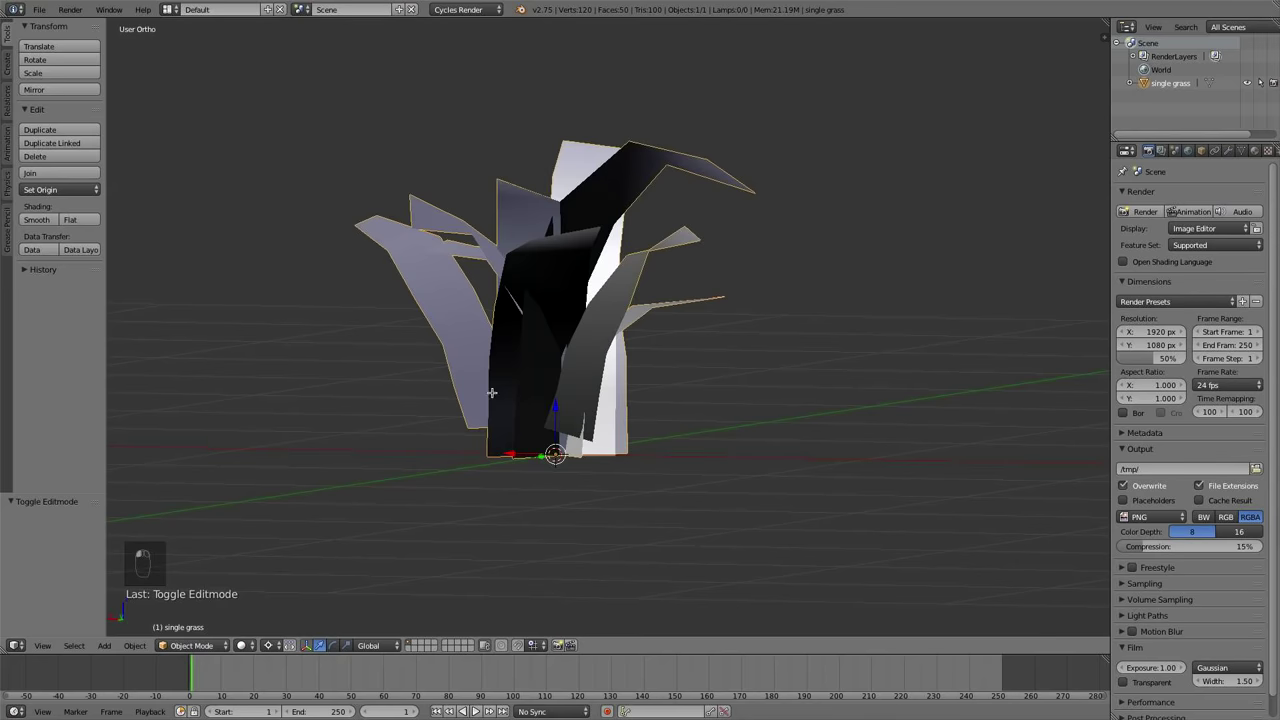
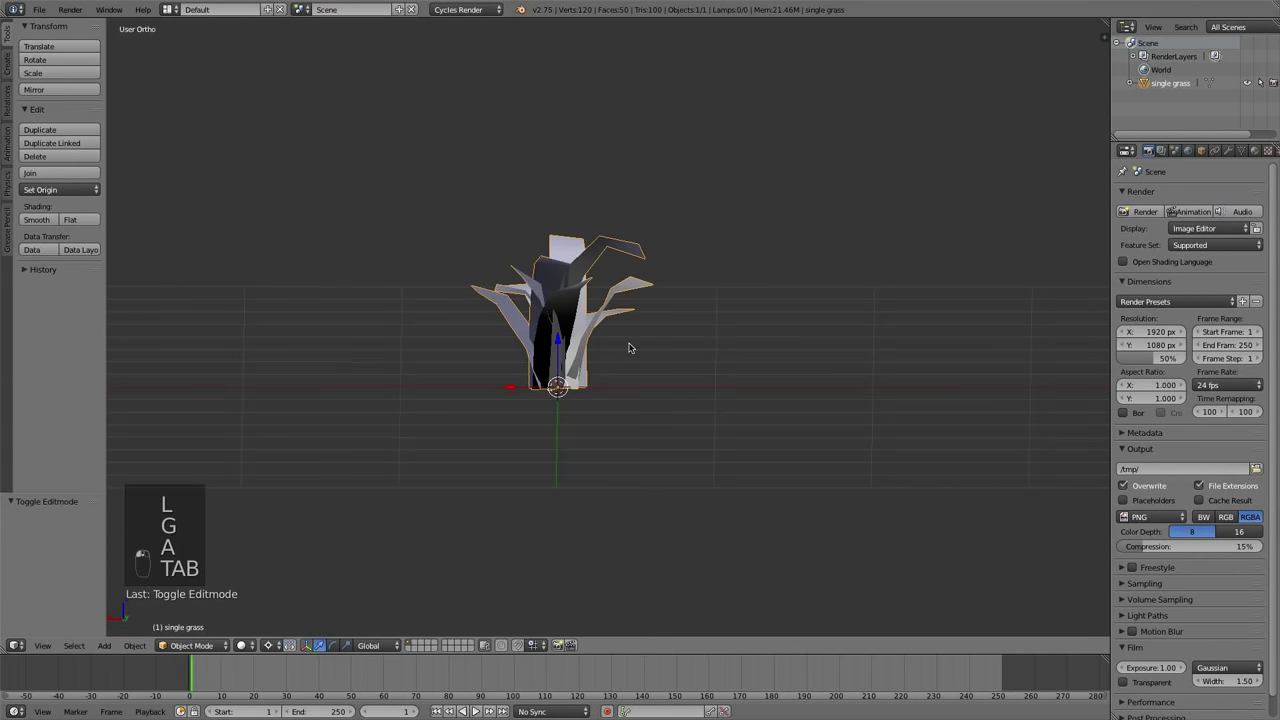
# Add a sun lamp above the clump and zoom into the rendered preview of the lit blades
pyautogui.press('shift+a')
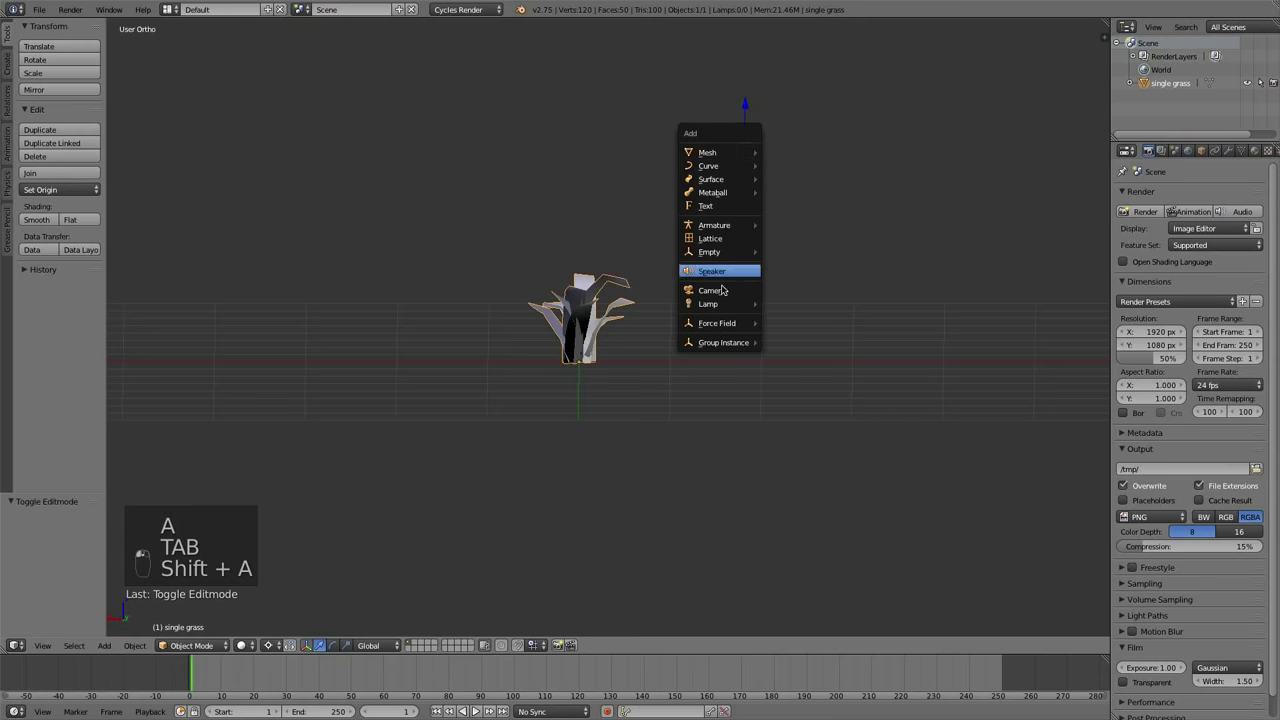
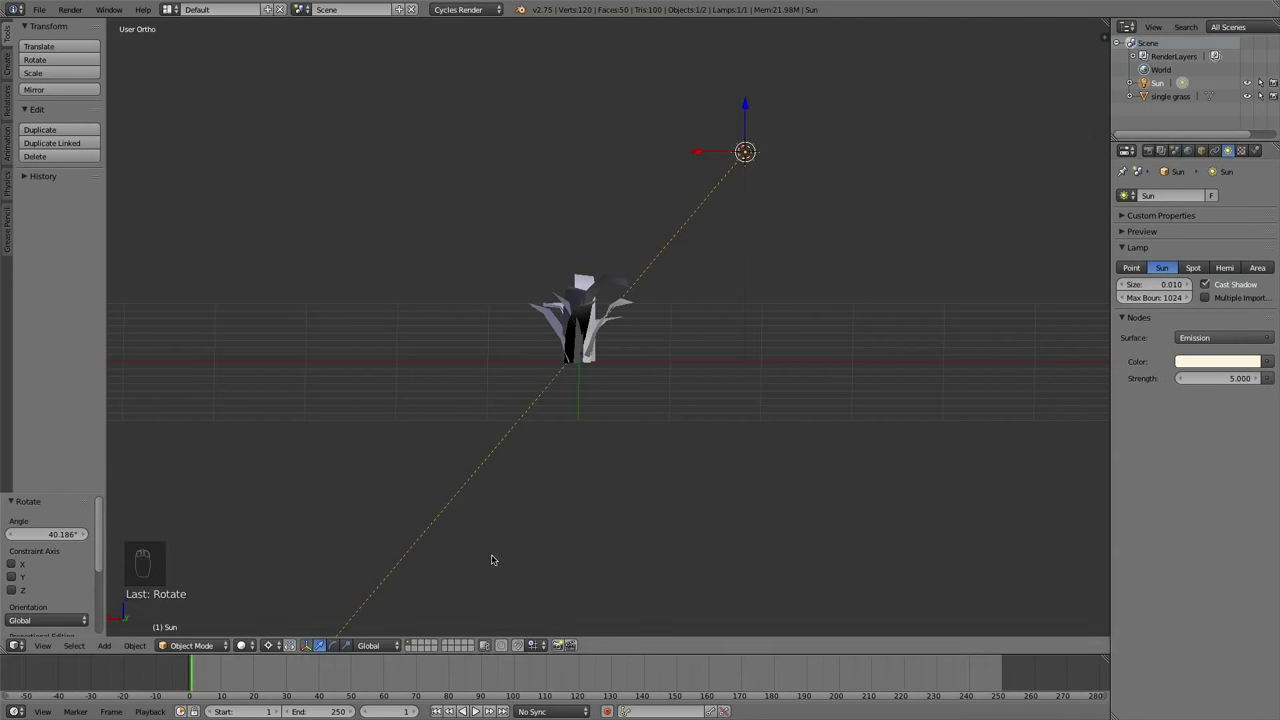
pyautogui.click(233, 637)
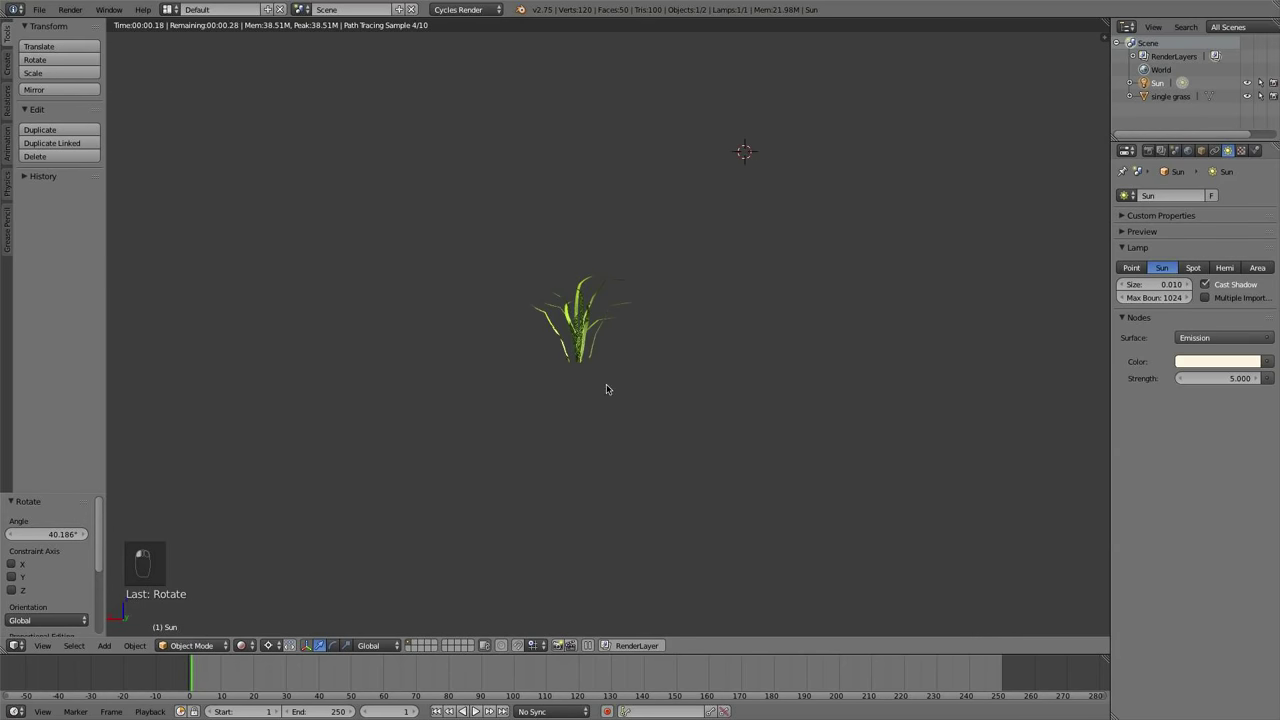
pyautogui.moveTo(640, 367); pyautogui.dragTo(644, 512)
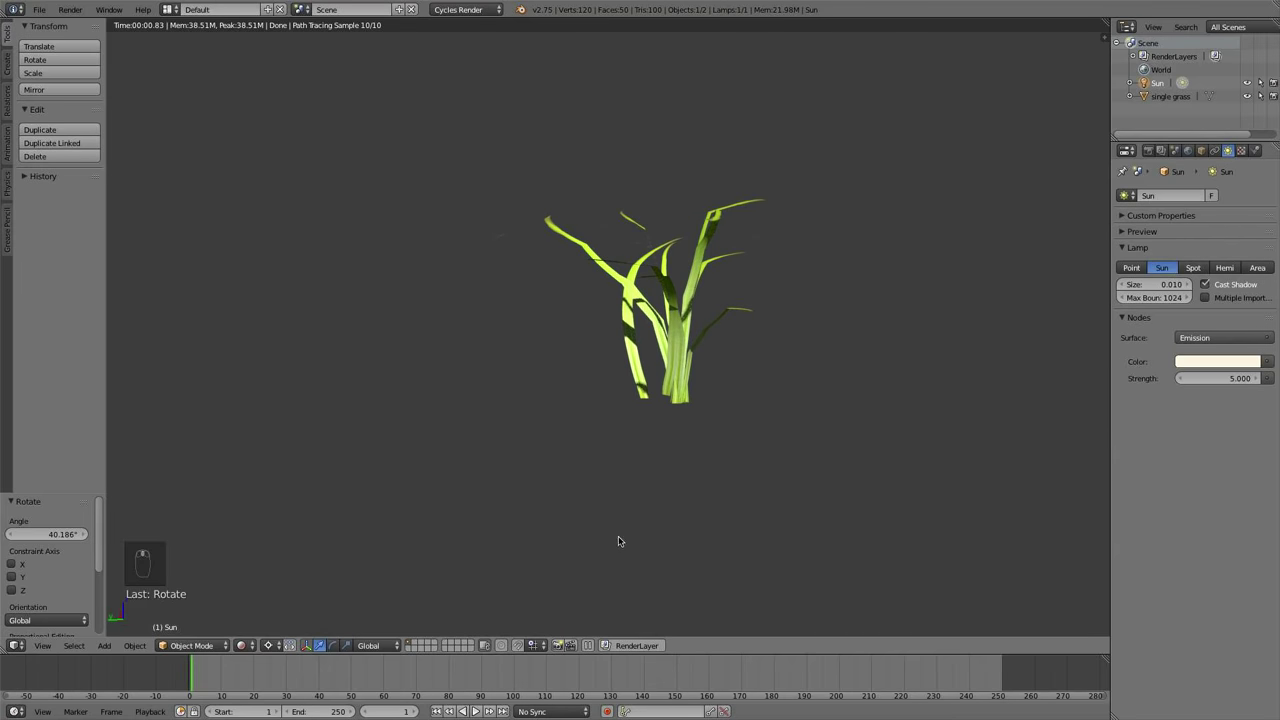
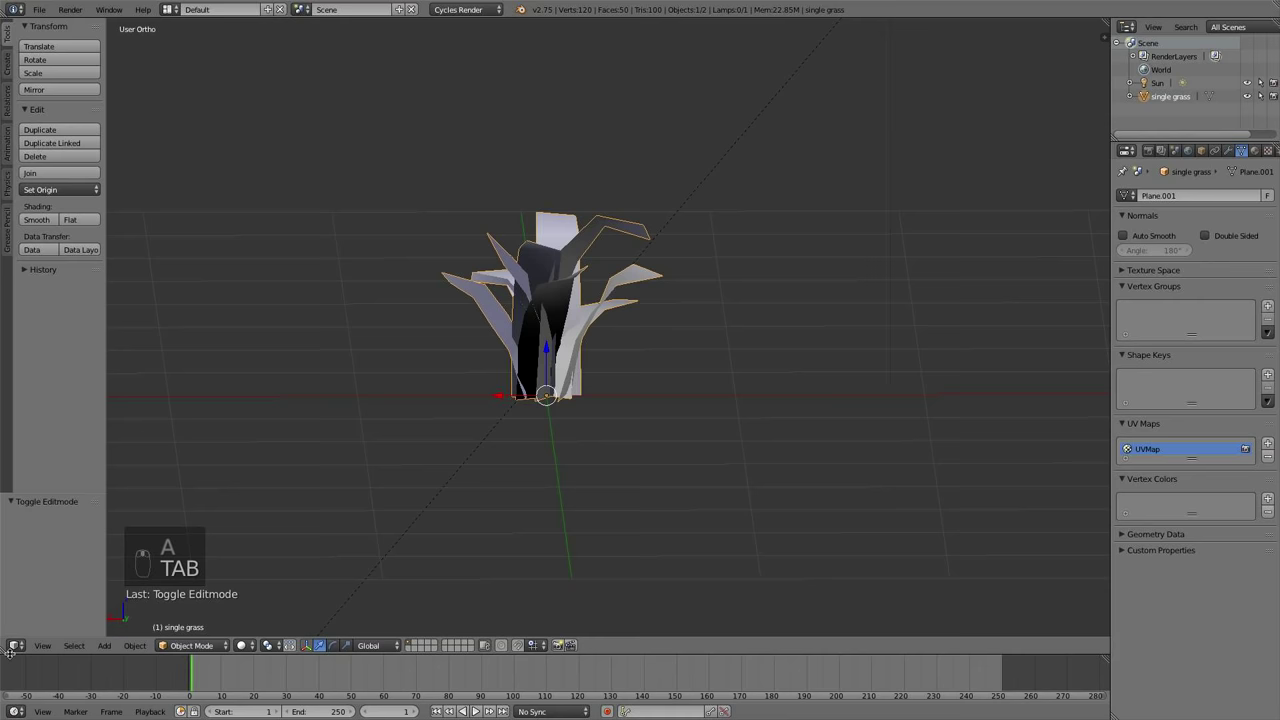
# Split off a Node Editor beside the viewport and frame the grass material's shader nodes
pyautogui.click(8, 652)
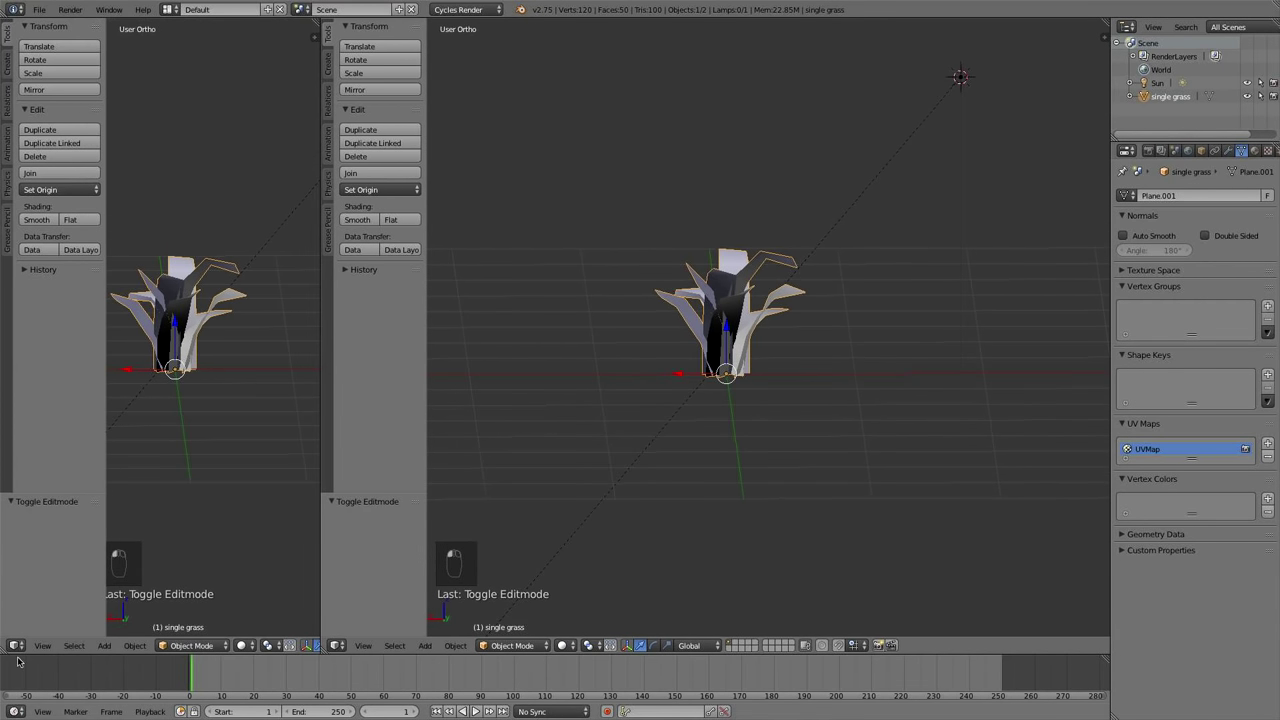
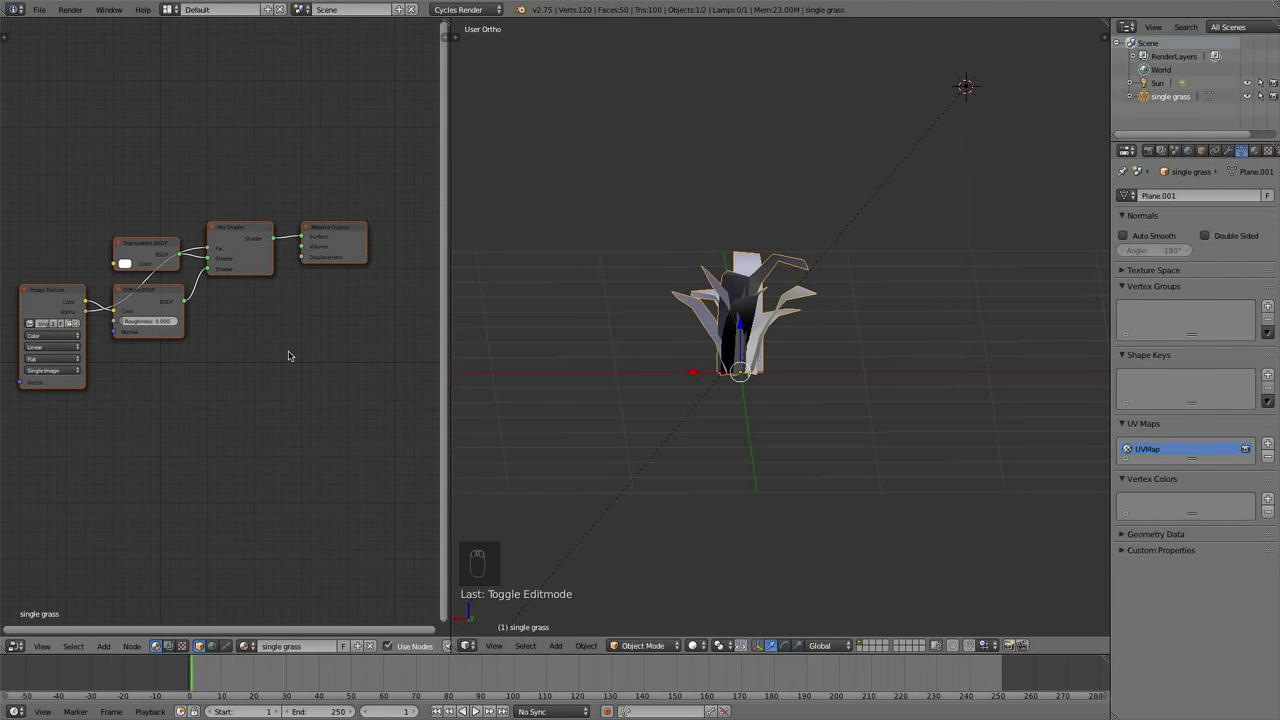
pyautogui.press('a')
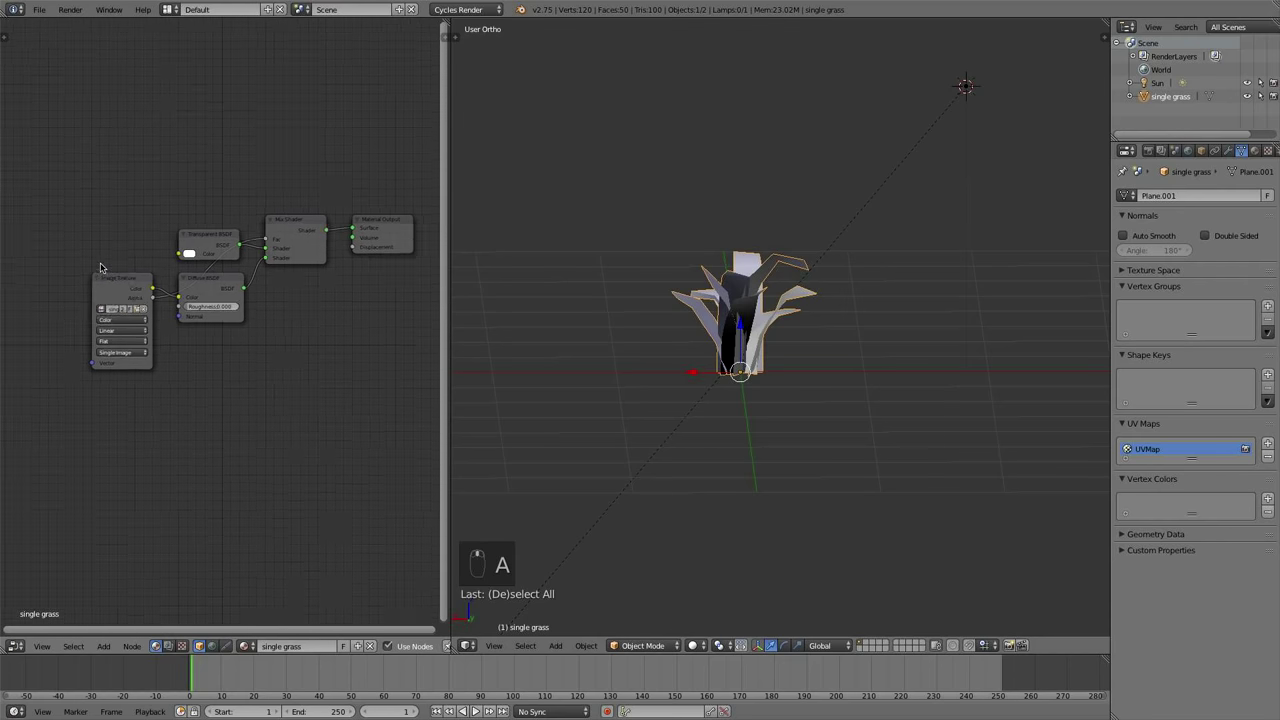
pyautogui.press('a')
pyautogui.press('a')
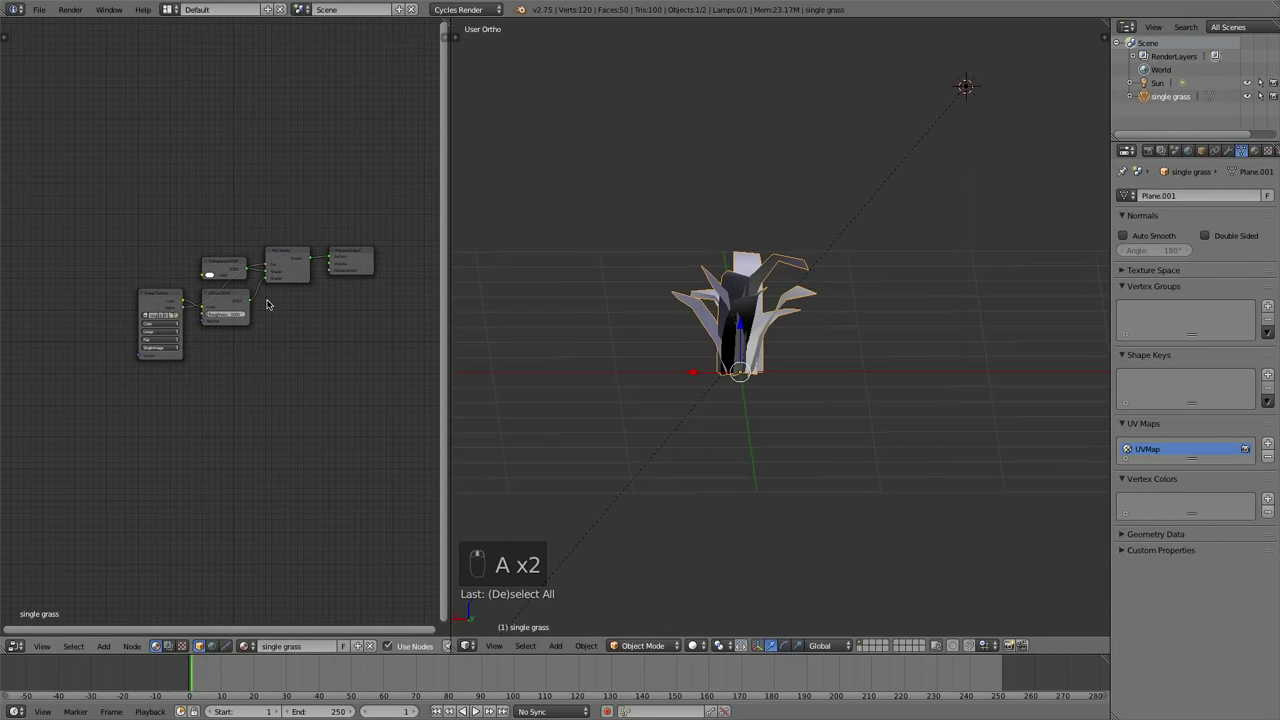
pyautogui.press('b')
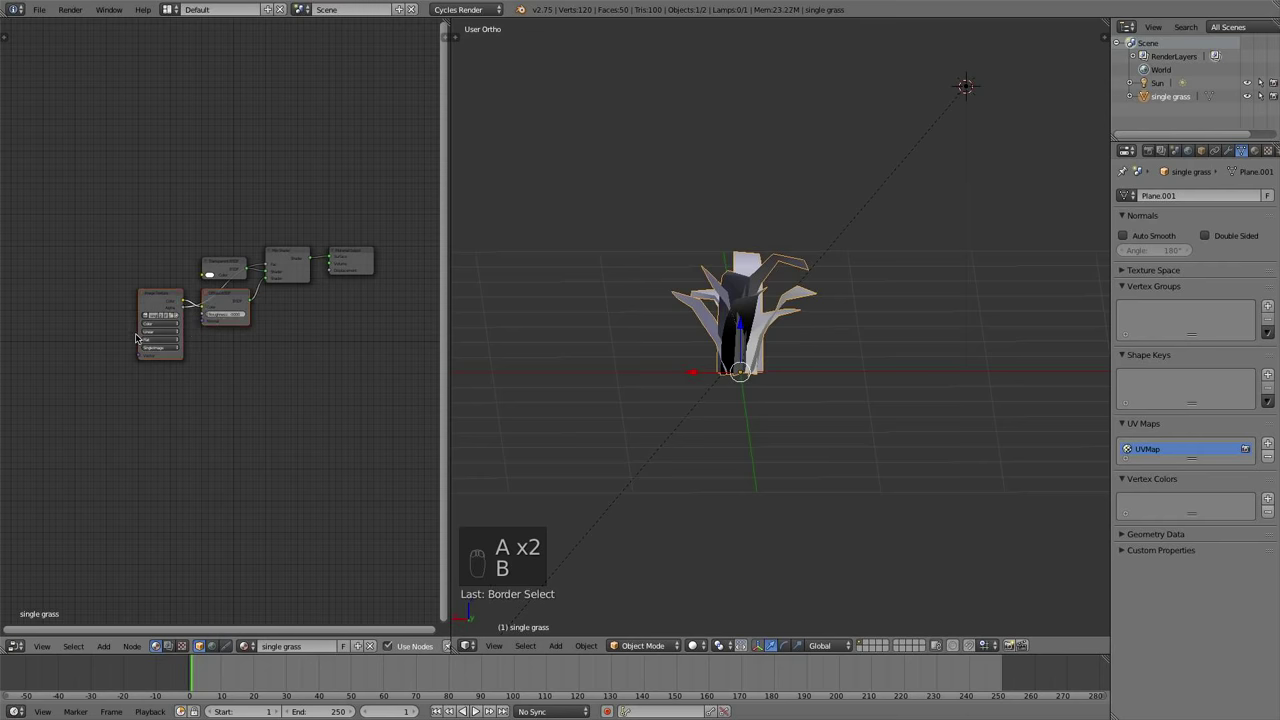
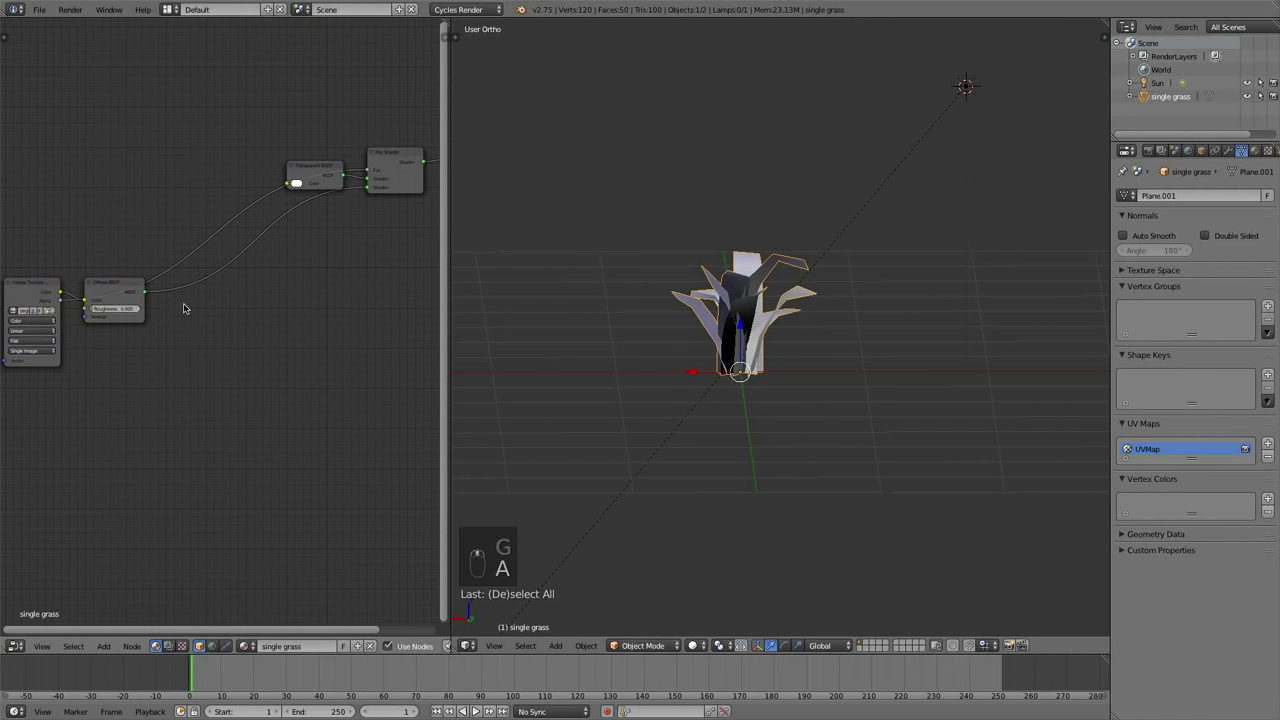
# Add glossy and subsurface shaders and wire them into the grass material's mix shaders
pyautogui.press('shift+a')
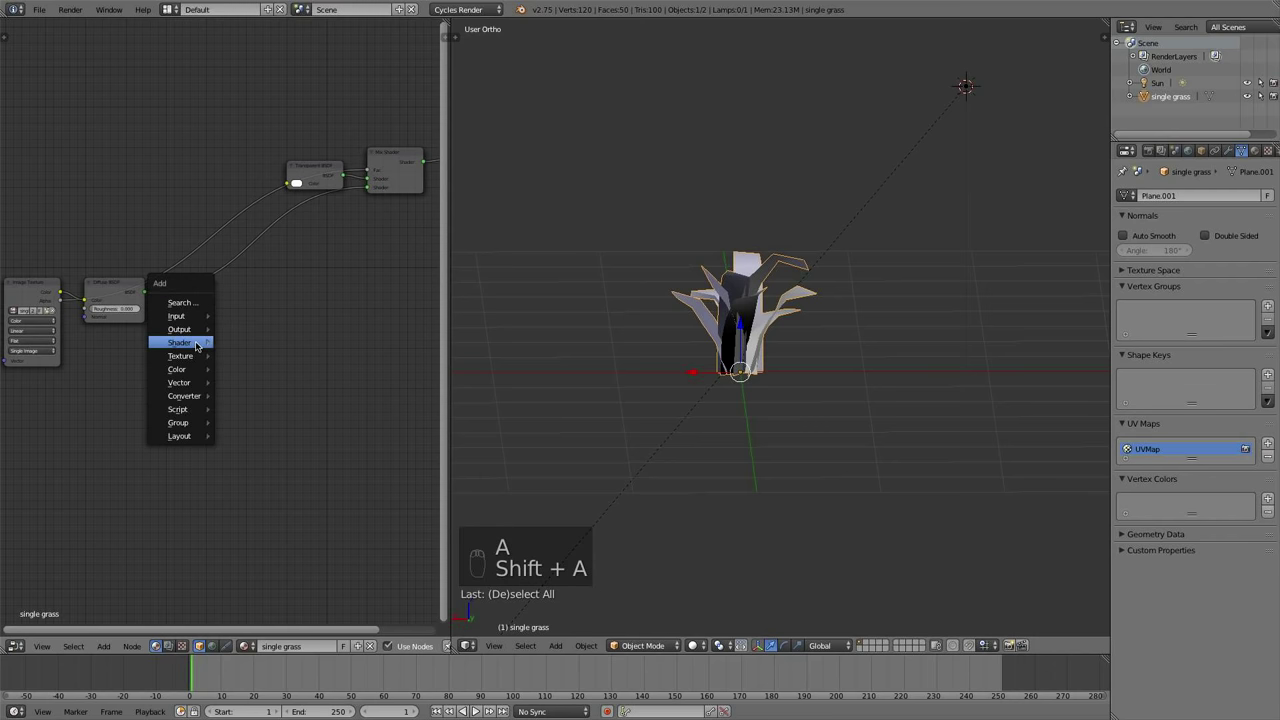
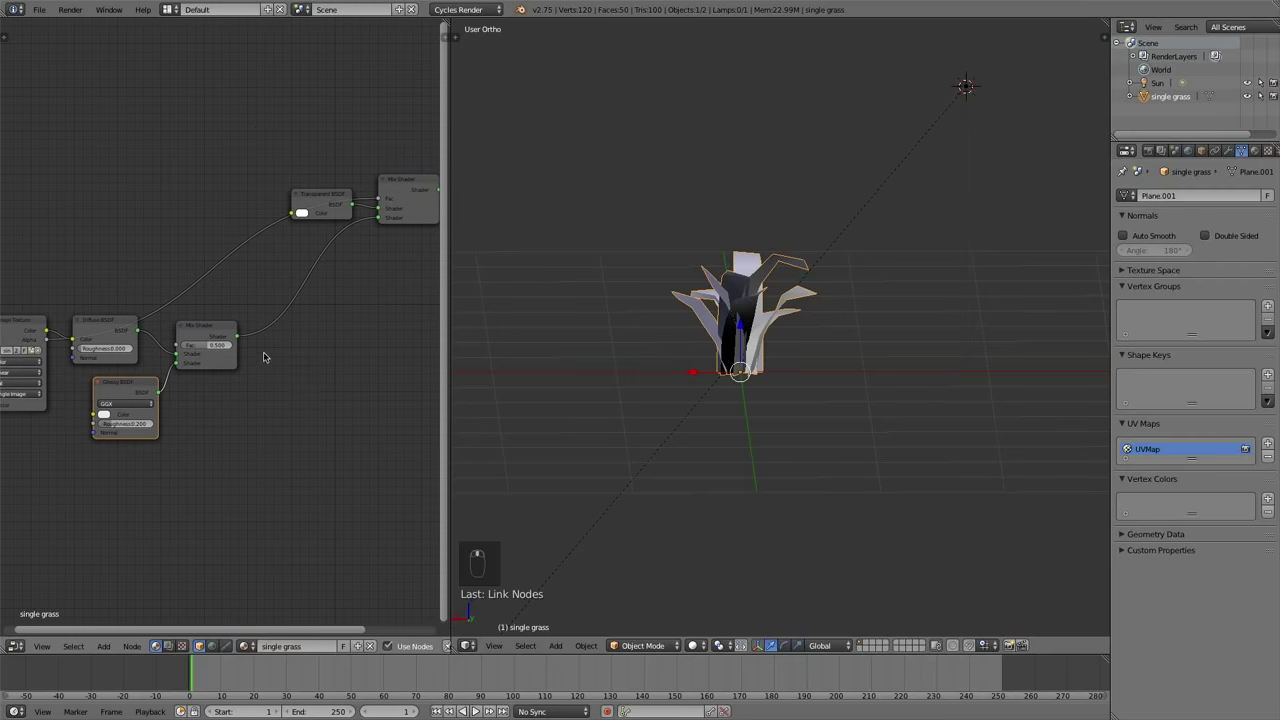
pyautogui.moveTo(232, 329); pyautogui.dragTo(227, 337)
pyautogui.press('shift+d')
pyautogui.moveTo(308, 311); pyautogui.dragTo(380, 468)
pyautogui.press('shift+a')
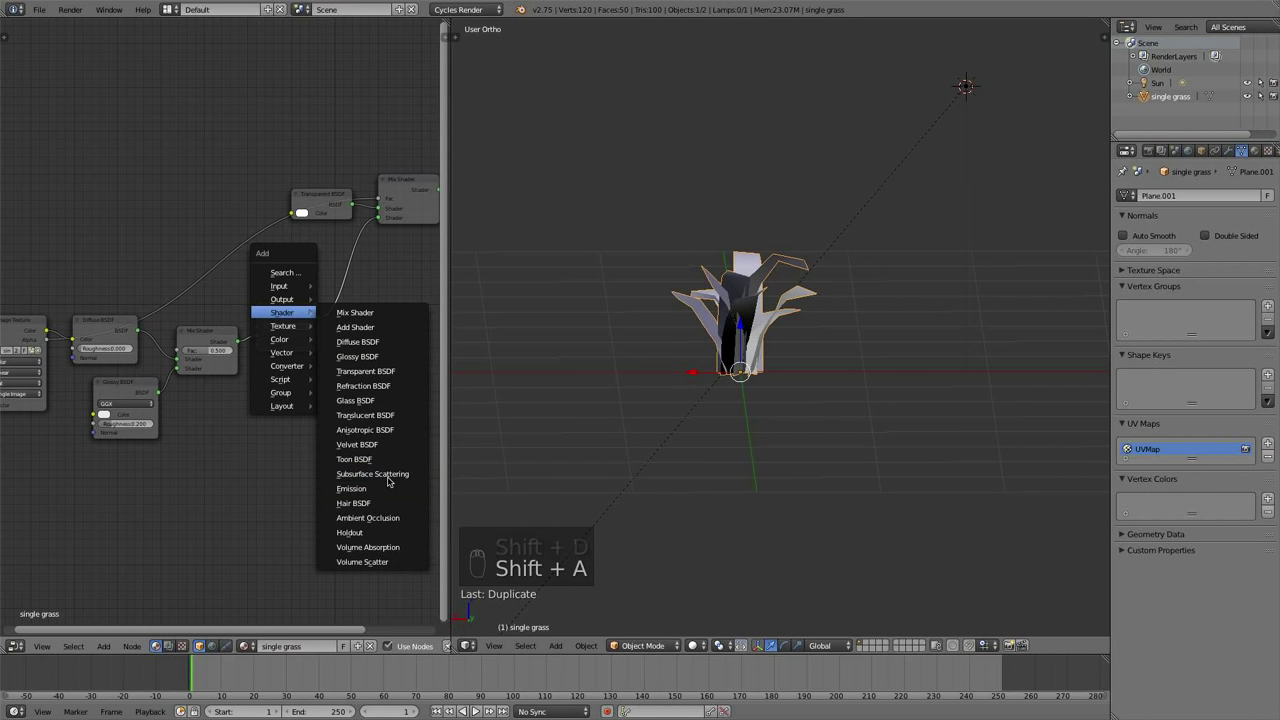
pyautogui.moveTo(184, 394); pyautogui.dragTo(279, 356)
pyautogui.moveTo(266, 344); pyautogui.dragTo(251, 383)
# Add a Translucent BSDF node and connect it into the Add Shader of the grass material
pyautogui.press('shift+a')
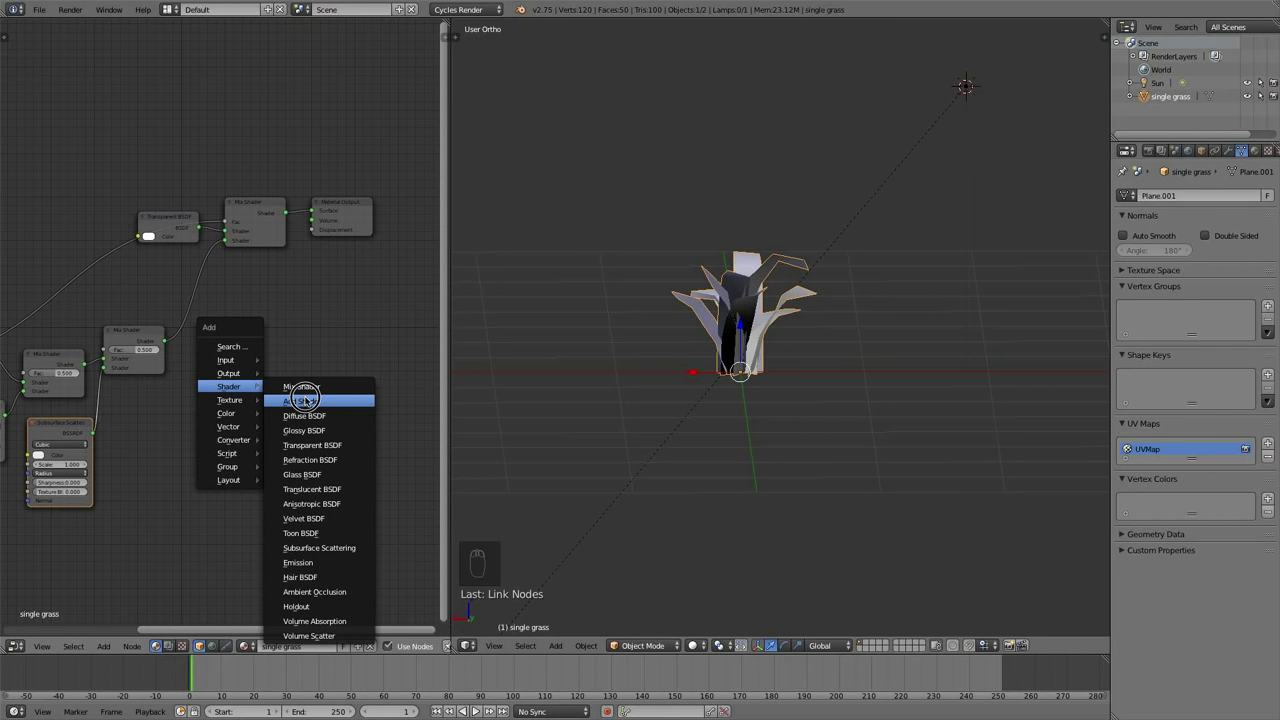
pyautogui.click(193, 291)
pyautogui.press('shift+a')
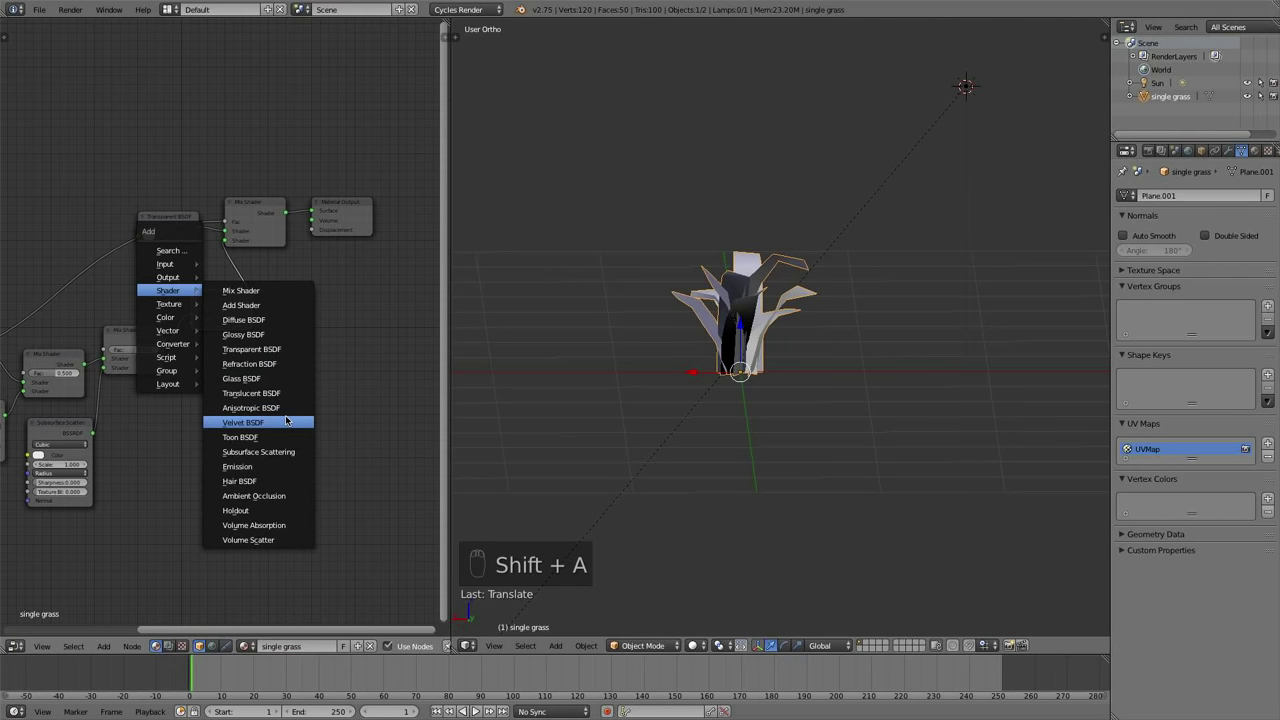
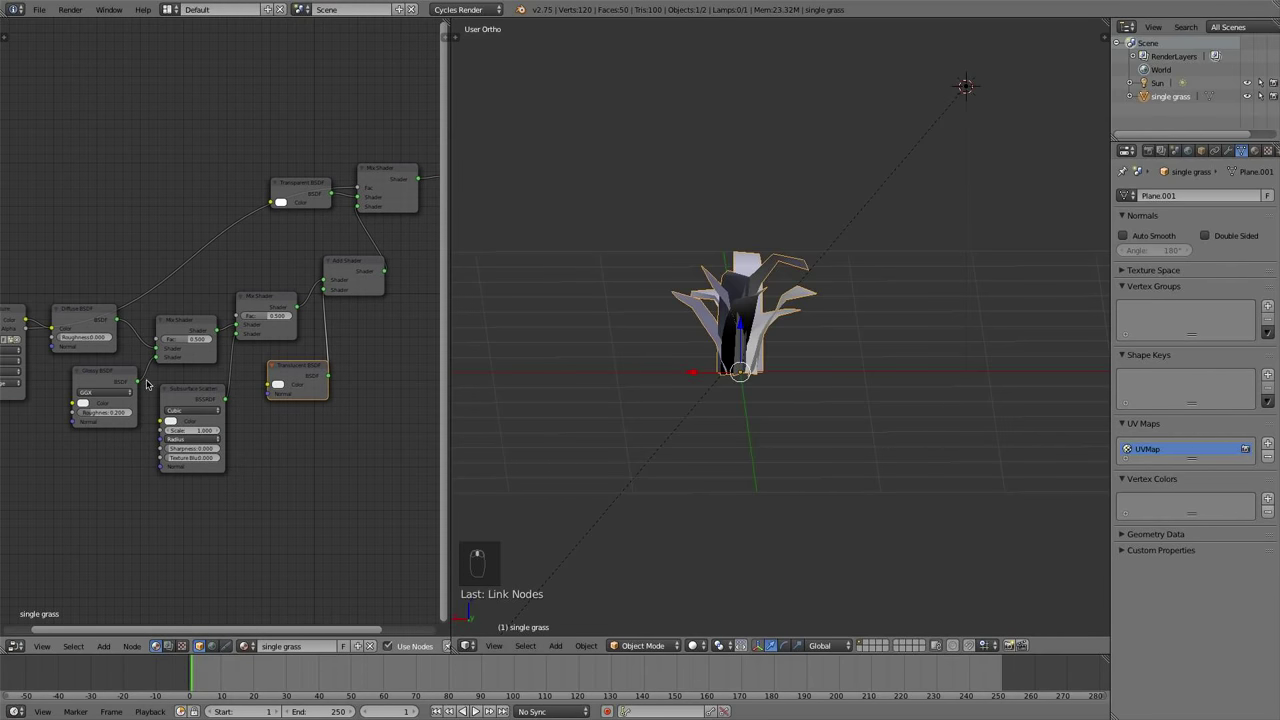
pyautogui.moveTo(46, 304); pyautogui.dragTo(270, 417)
pyautogui.moveTo(270, 417); pyautogui.dragTo(168, 456)
pyautogui.moveTo(168, 456); pyautogui.dragTo(223, 475)
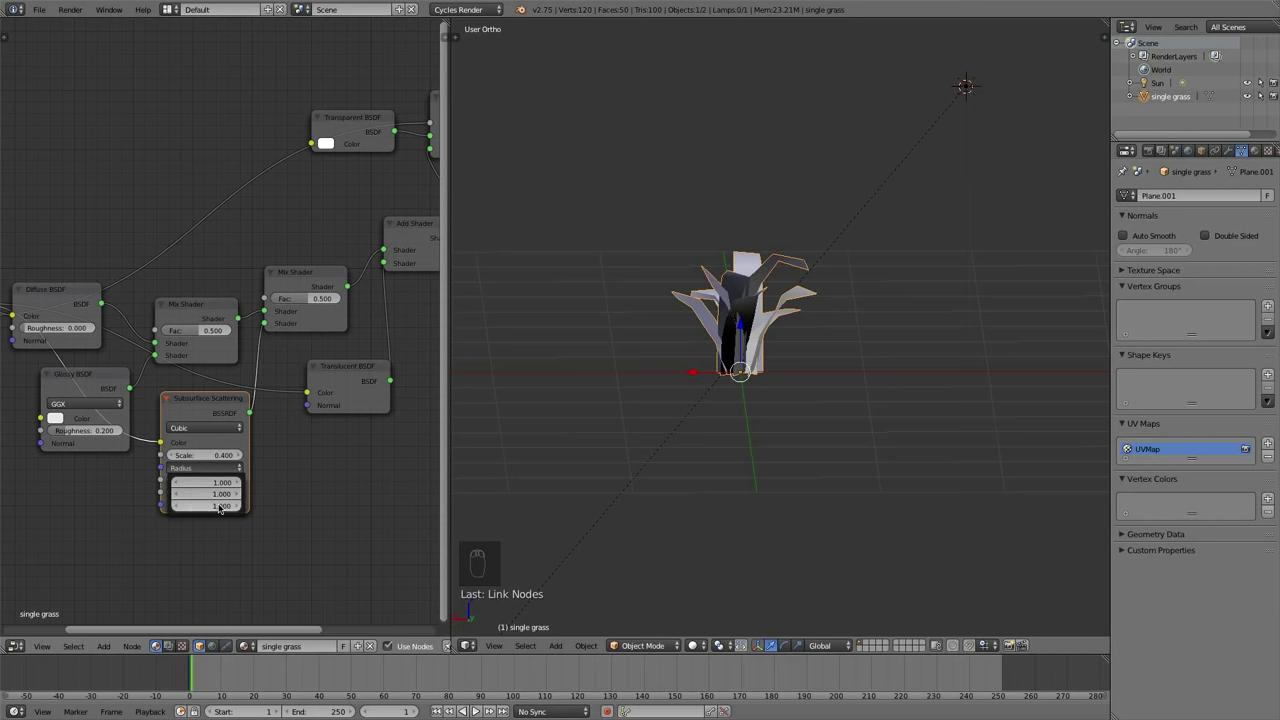
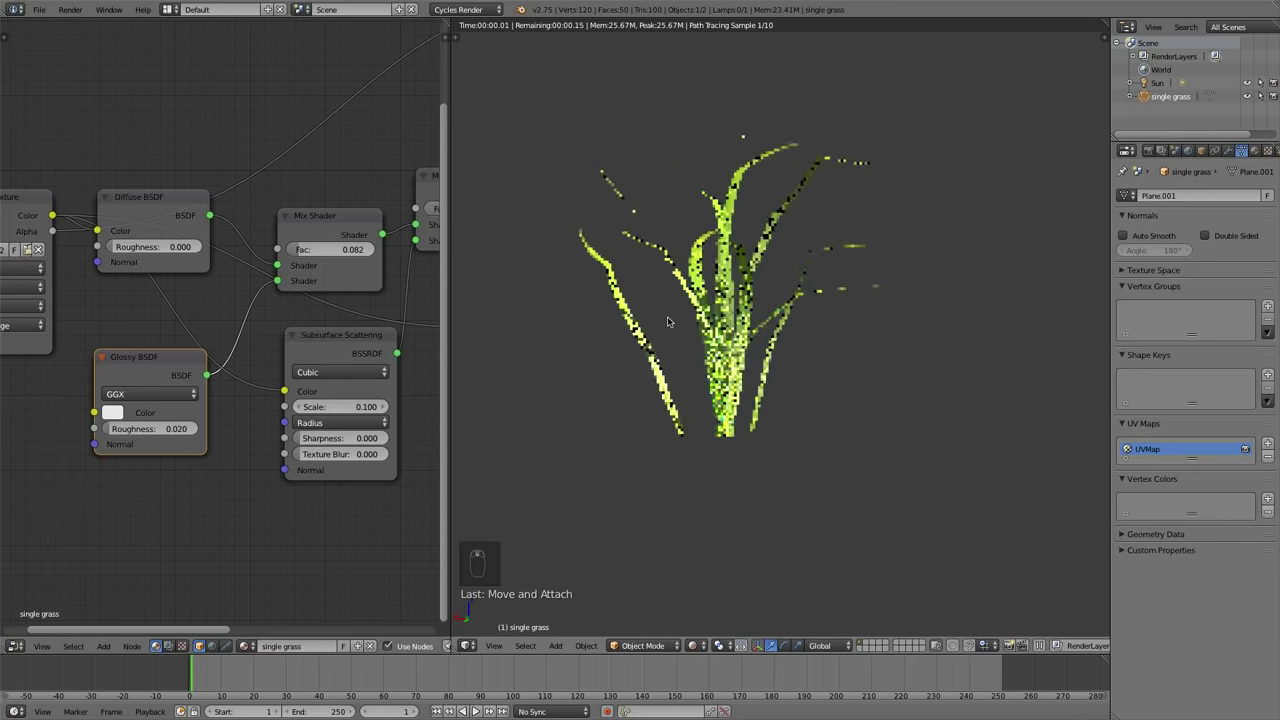
# Reposition the Image Texture node in the grass material and preview the green blades rendered
pyautogui.middleClick(763, 498)
pyautogui.moveTo(689, 640); pyautogui.dragTo(322, 408)
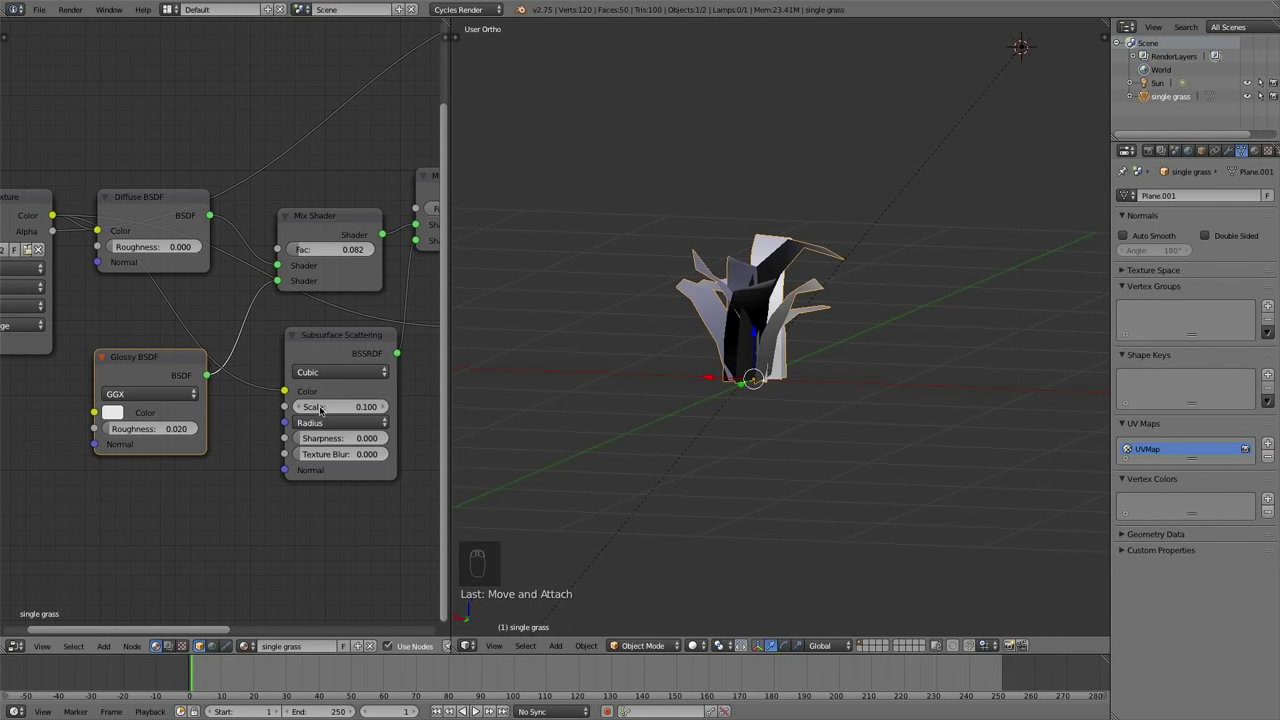
pyautogui.moveTo(163, 280); pyautogui.dragTo(160, 280)
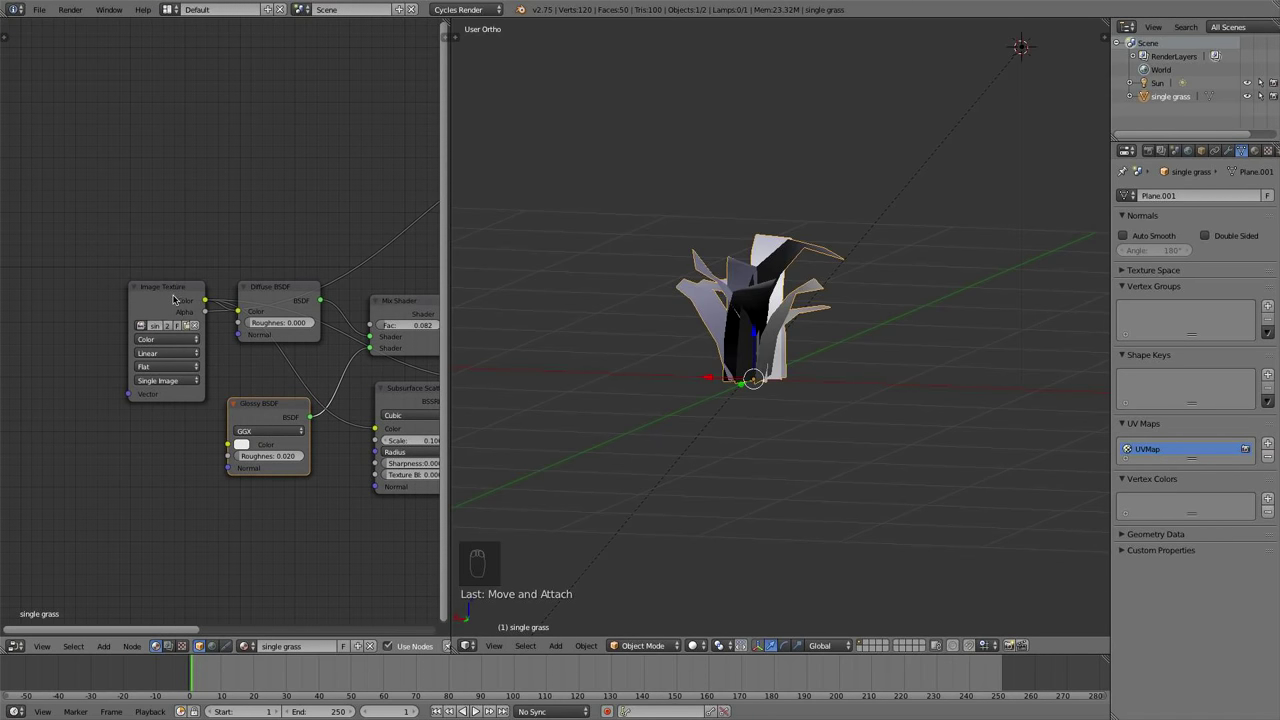
pyautogui.click(174, 292)
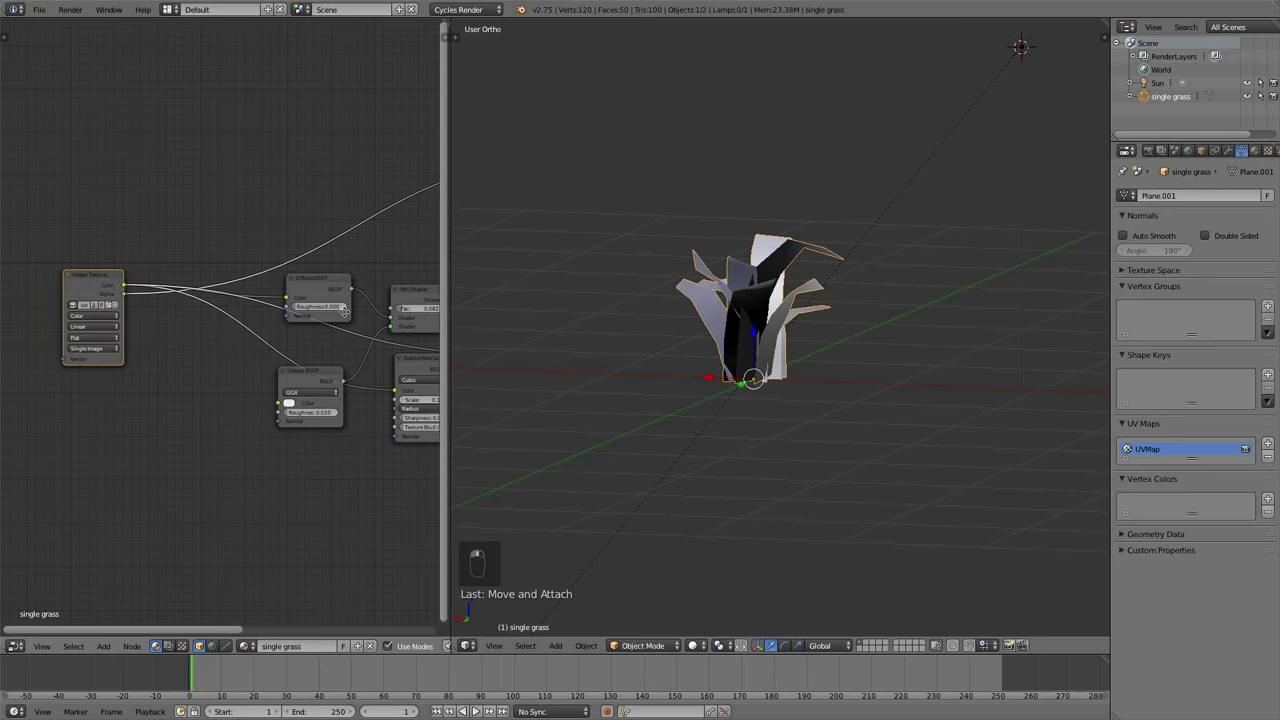
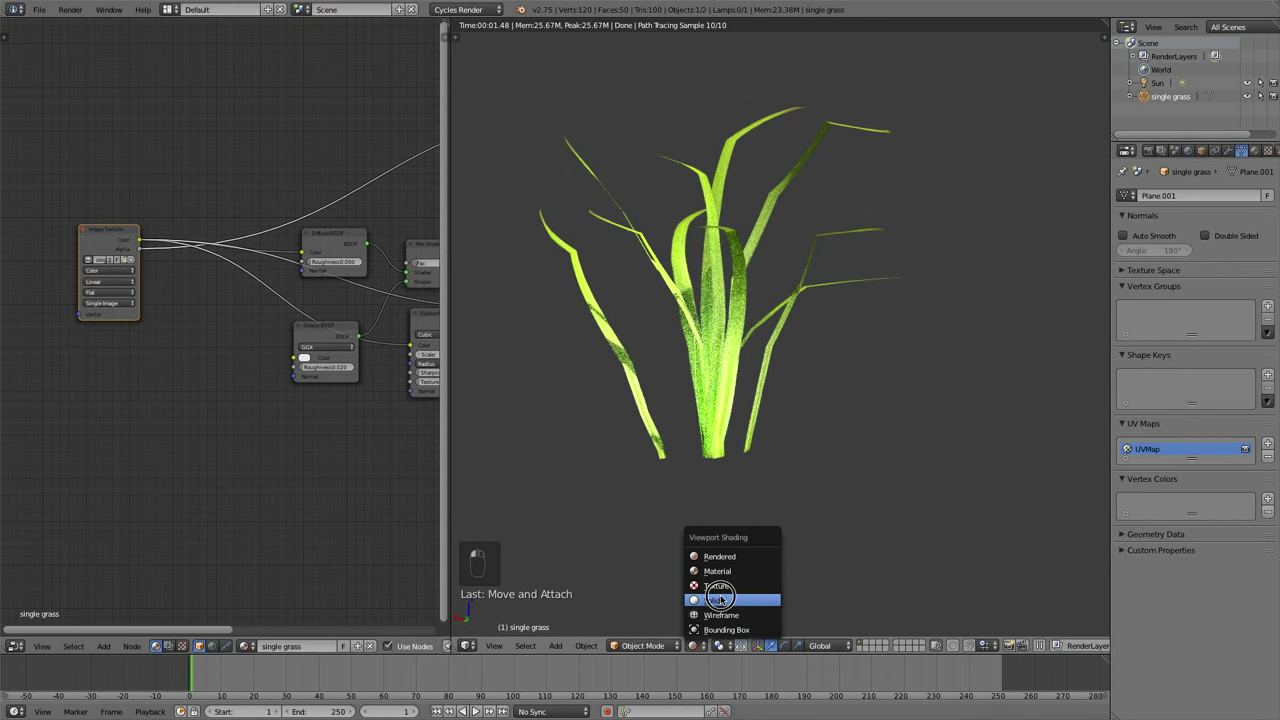
# Pull the tip of one grass blade further outward in Edit Mode, then finish mesh editing
pyautogui.press('Tab')
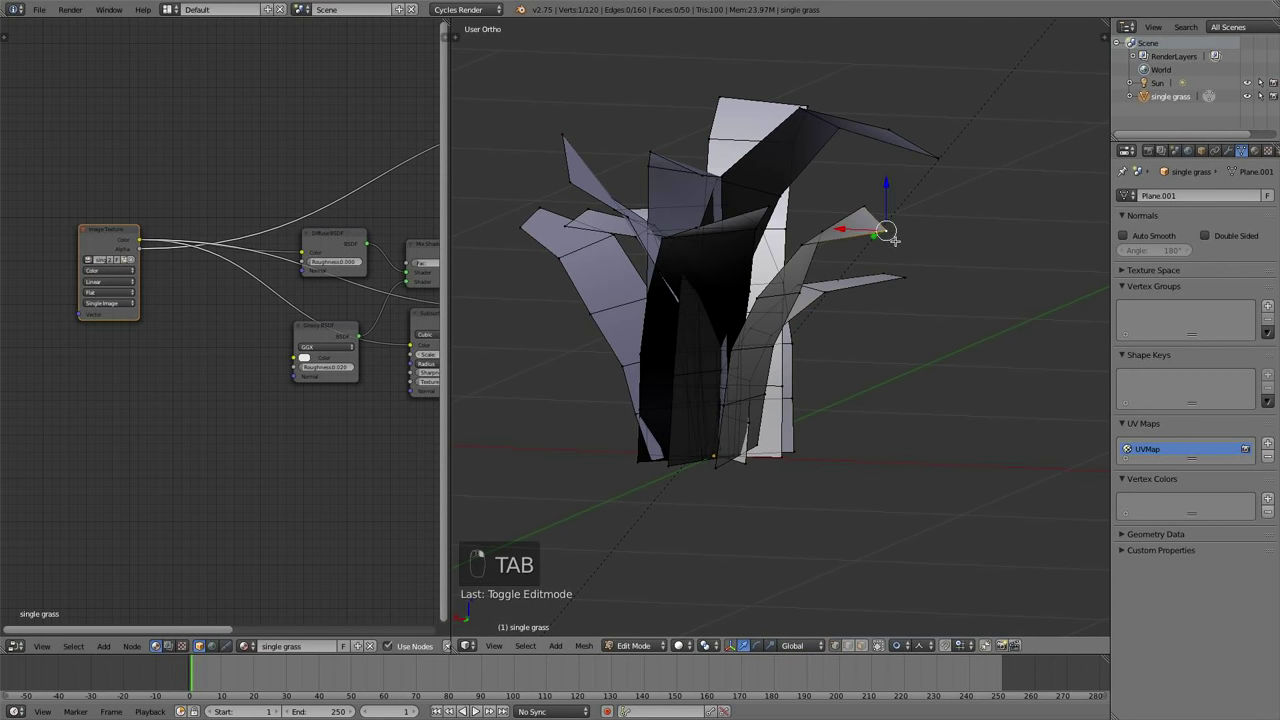
pyautogui.press('g')
pyautogui.press('g')
pyautogui.press('g')
pyautogui.press('a')
pyautogui.press('Tab')
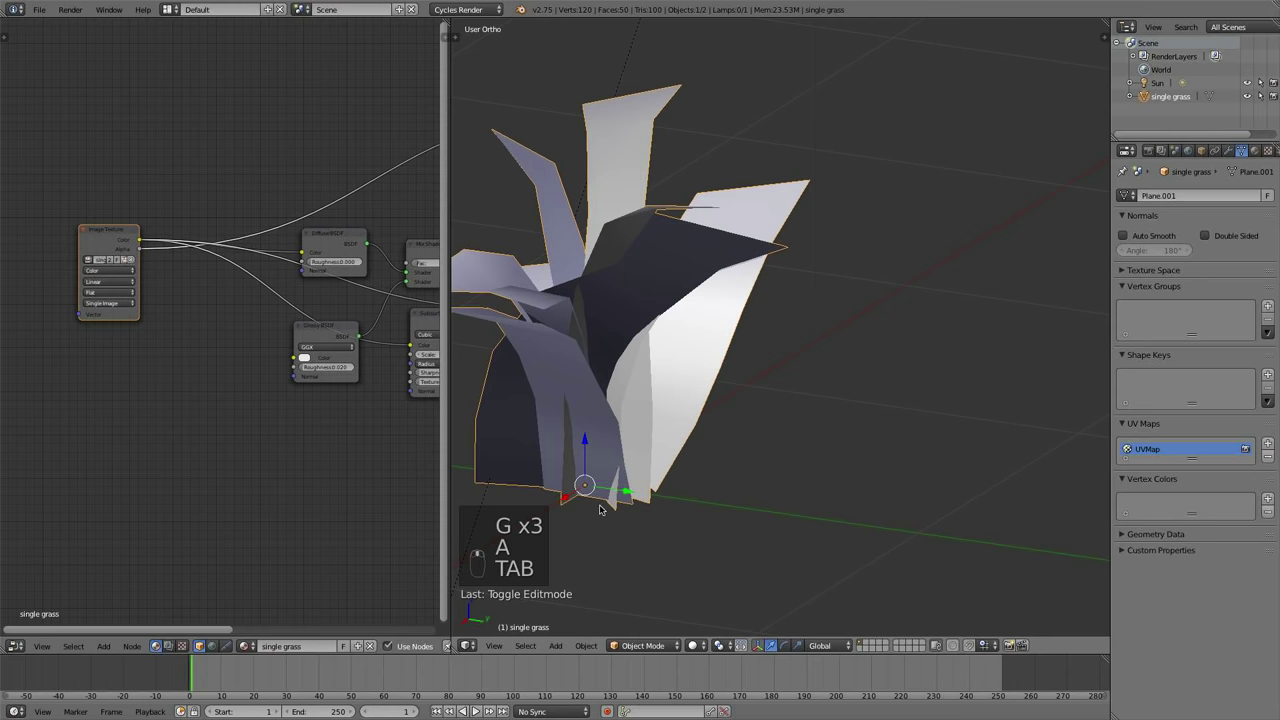
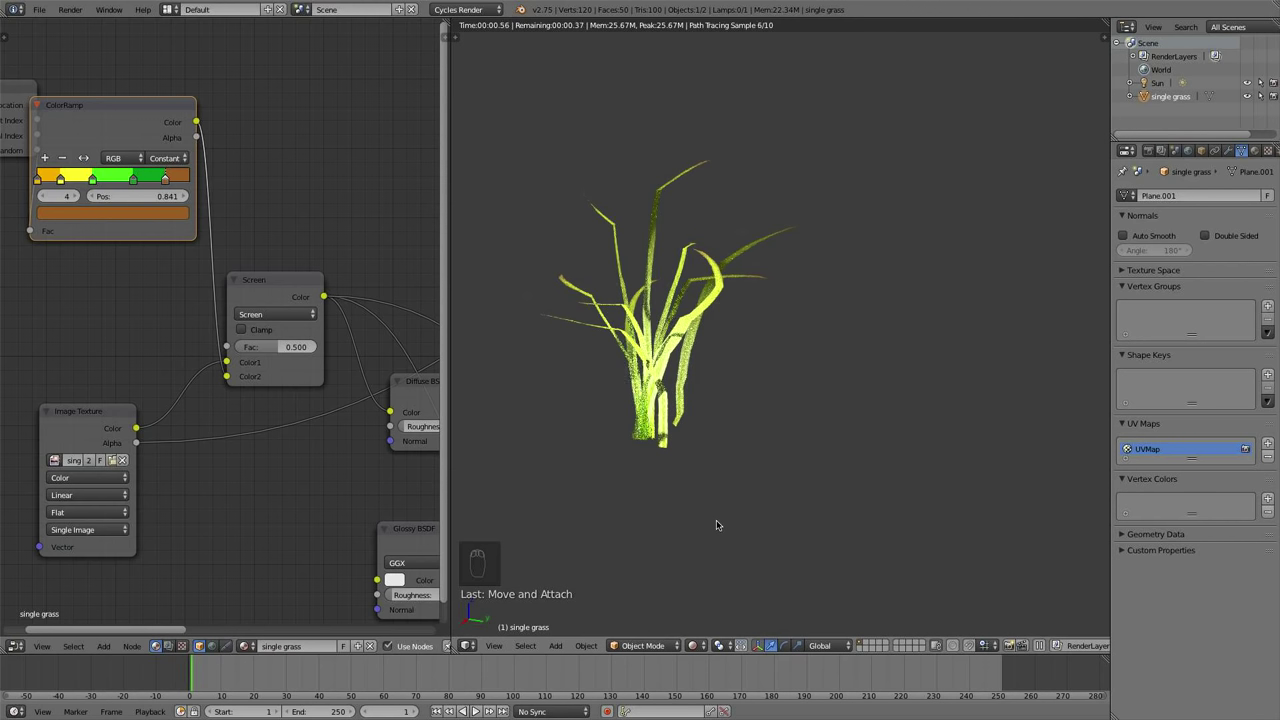
# Duplicate the grass clump three times with Shift+D into a row of four clumps
pyautogui.press('shift+d')
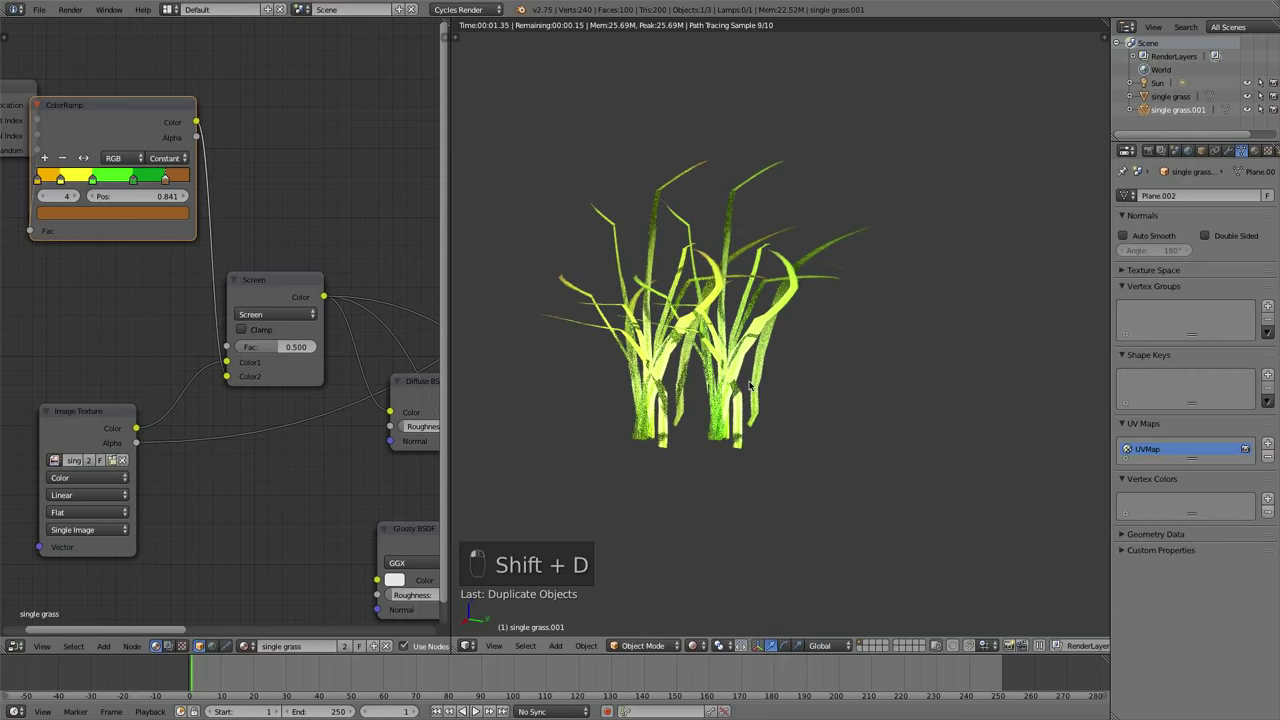
pyautogui.press('shift+d')
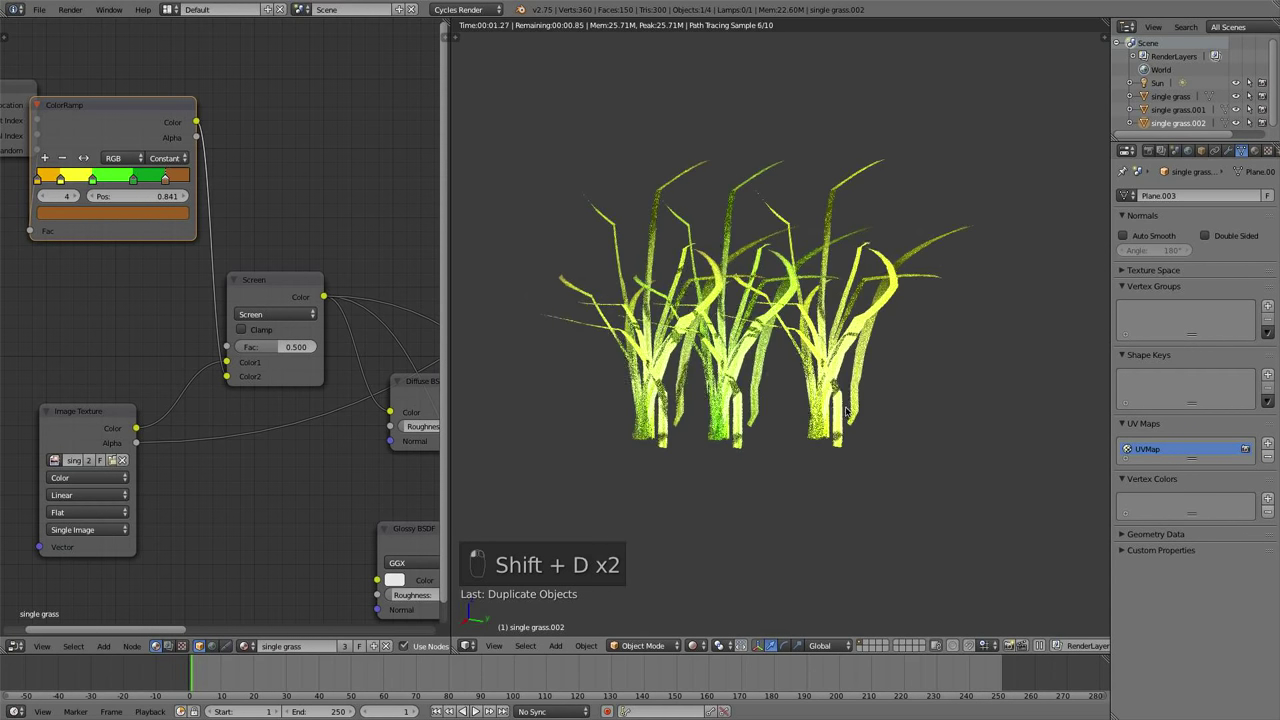
pyautogui.press('shift+d')
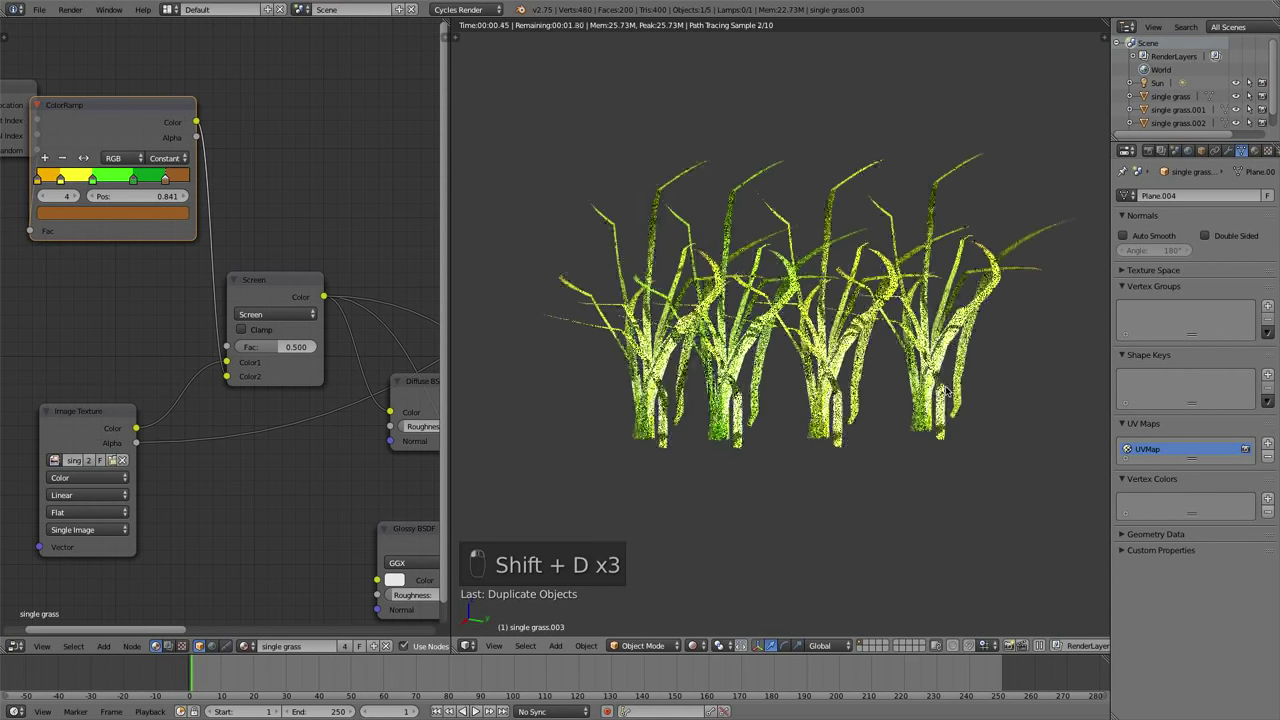
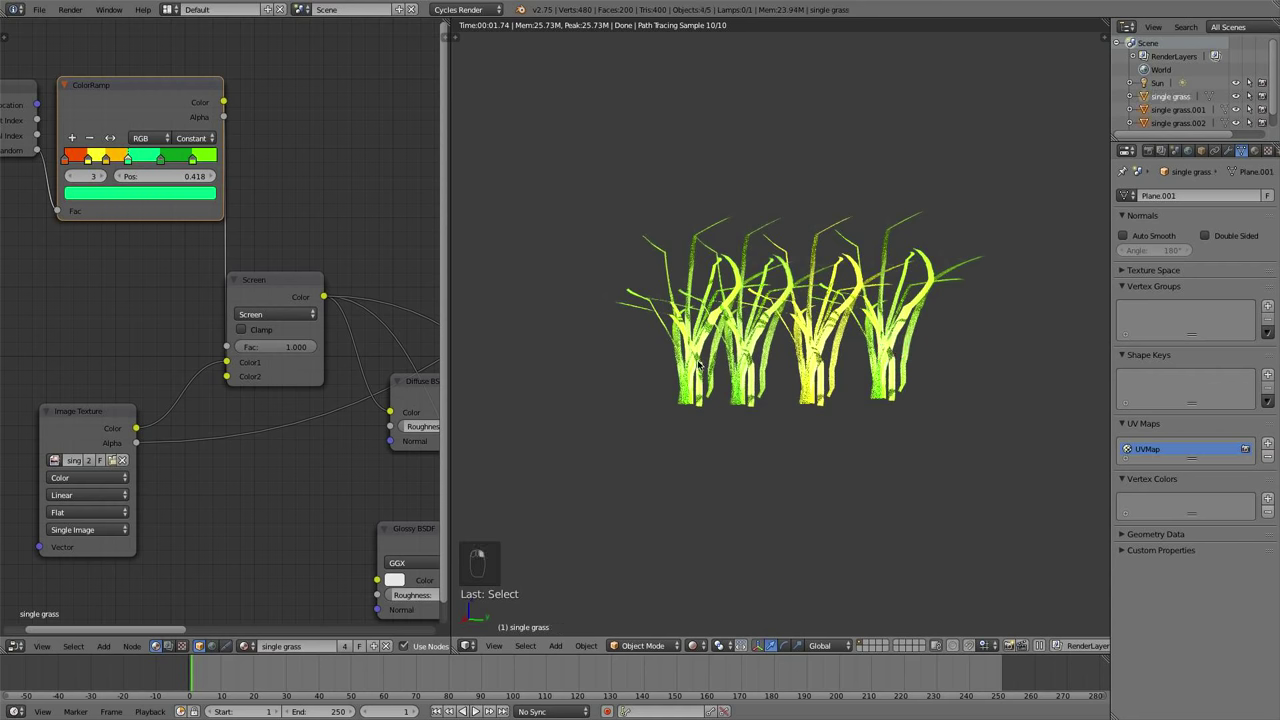
# Undo the duplicated row of grass and lower the Screen blend factor to 0.400
pyautogui.press('shift+d')
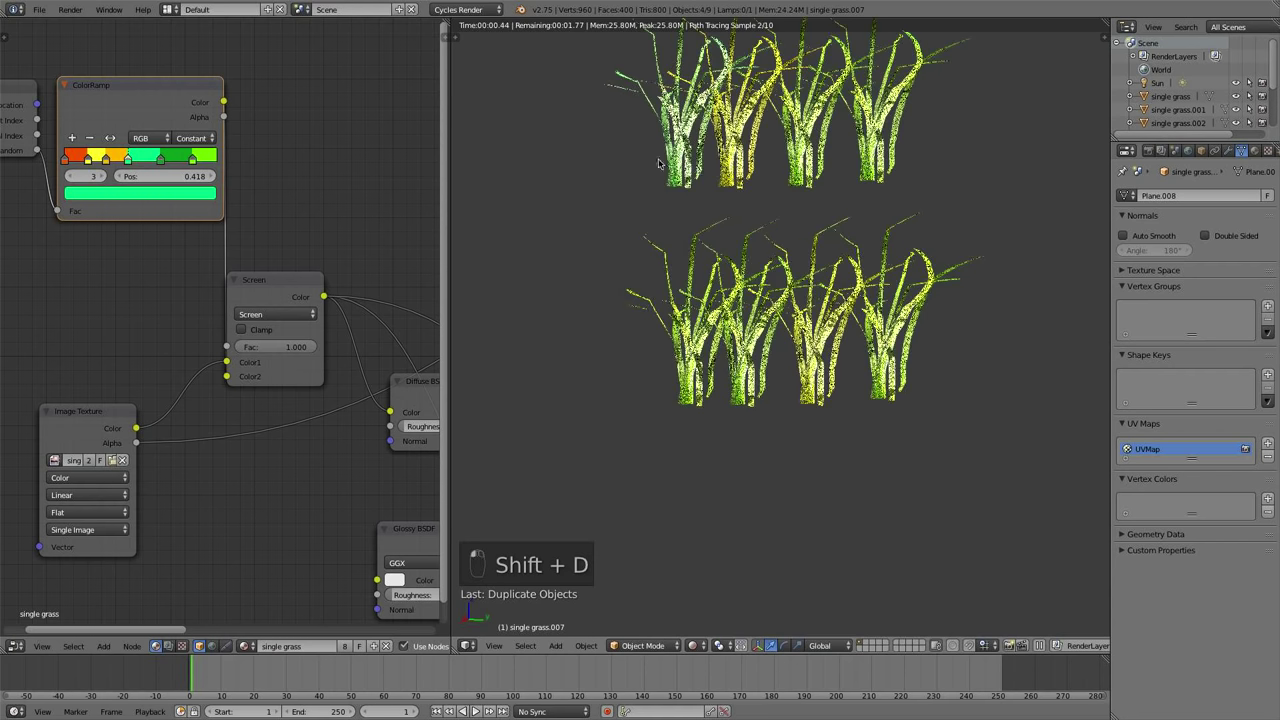
pyautogui.press('z')
pyautogui.press('z')
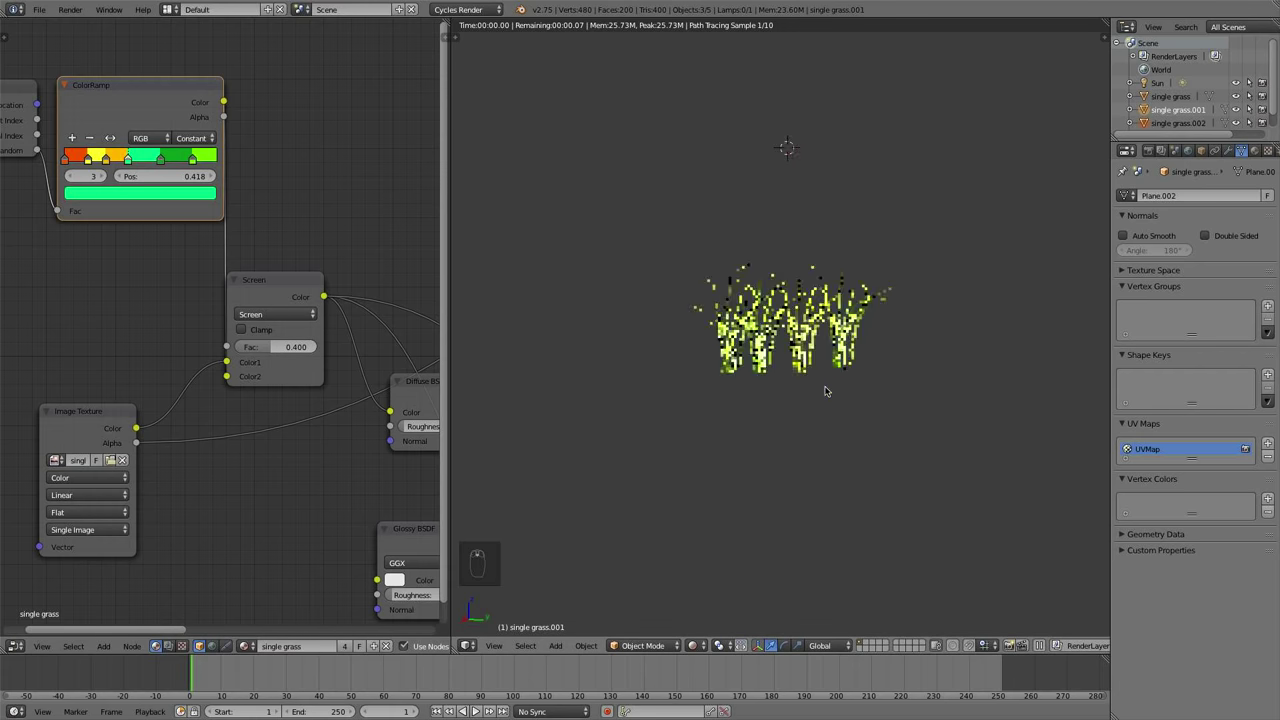
pyautogui.moveTo(825, 408); pyautogui.dragTo(900, 381)
pyautogui.moveTo(900, 381); pyautogui.dragTo(905, 392)
pyautogui.middleClick(905, 392)
# Delete the extra grass copies, leaving one clump shown in Solid shading
pyautogui.press('c')
pyautogui.middleClick(946, 410)
pyautogui.press('x')
pyautogui.press('x')
pyautogui.press('x')
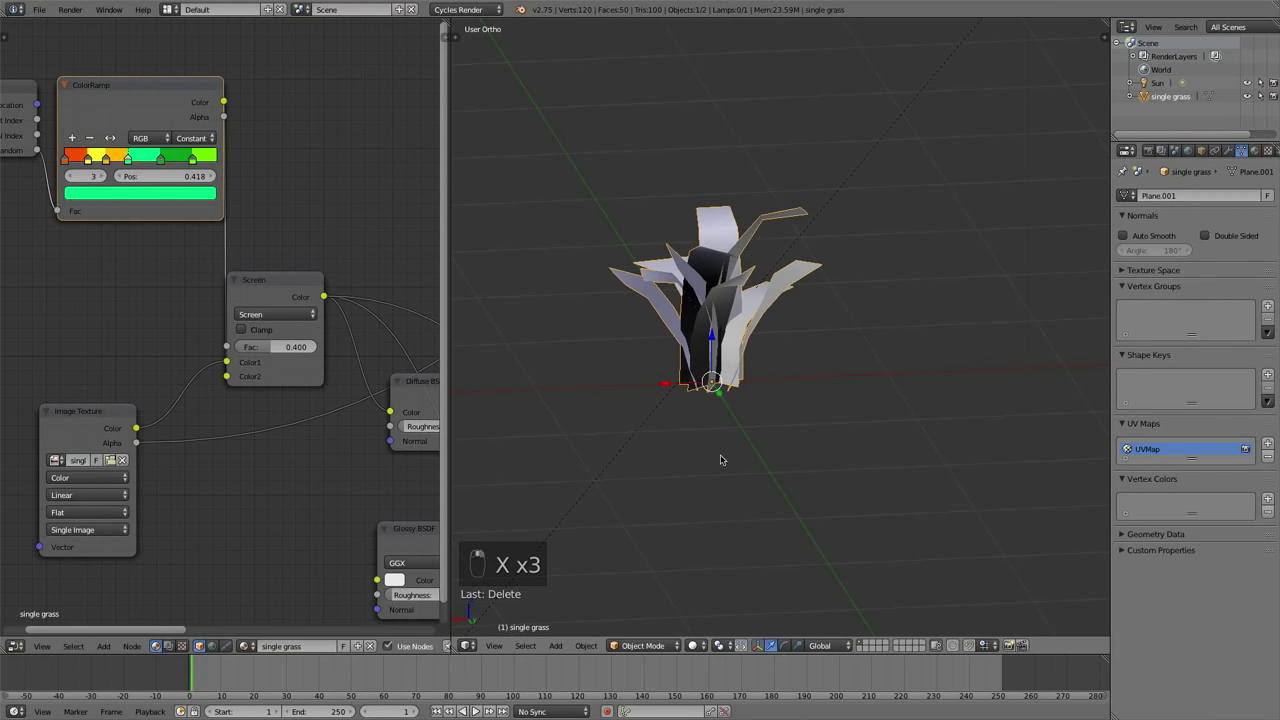
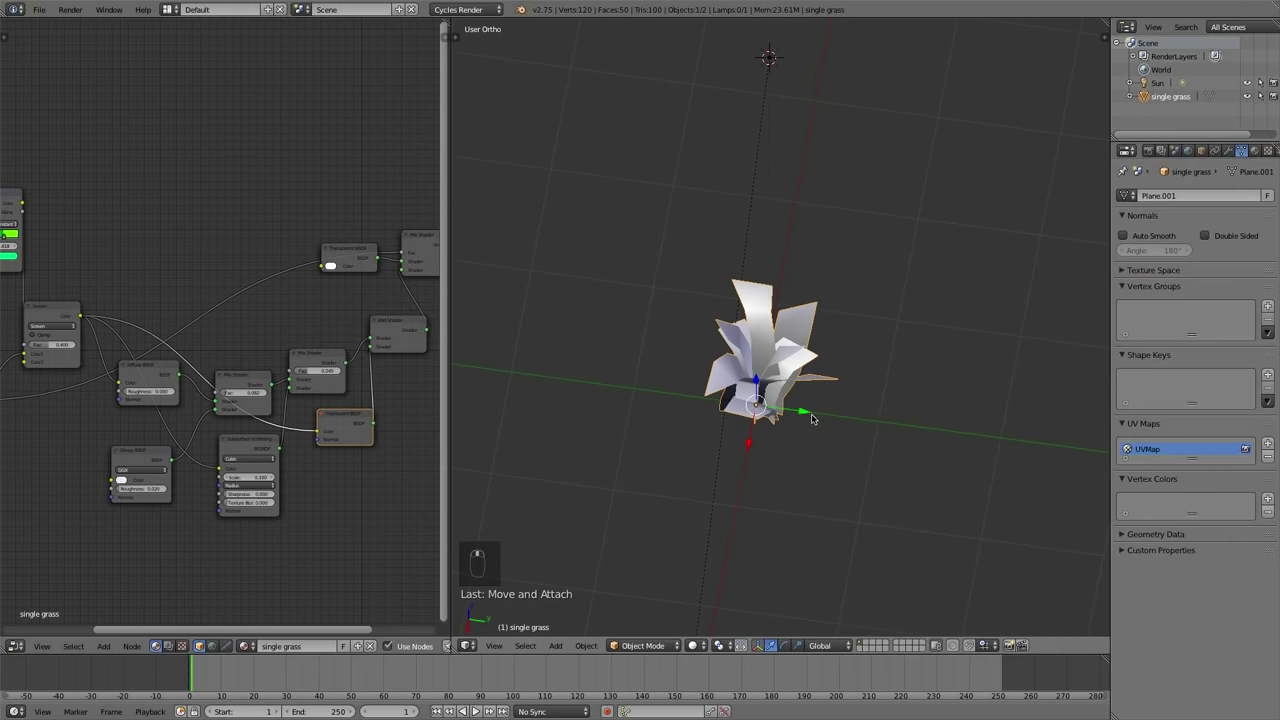
# Move the grass clump off to the left and reset the 3D cursor to the world origin
pyautogui.moveTo(802, 373); pyautogui.dragTo(607, 348)
pyautogui.moveTo(721, 354); pyautogui.dragTo(648, 232)
pyautogui.moveTo(459, 651); pyautogui.dragTo(568, 439)
pyautogui.moveTo(568, 439); pyautogui.dragTo(543, 338)
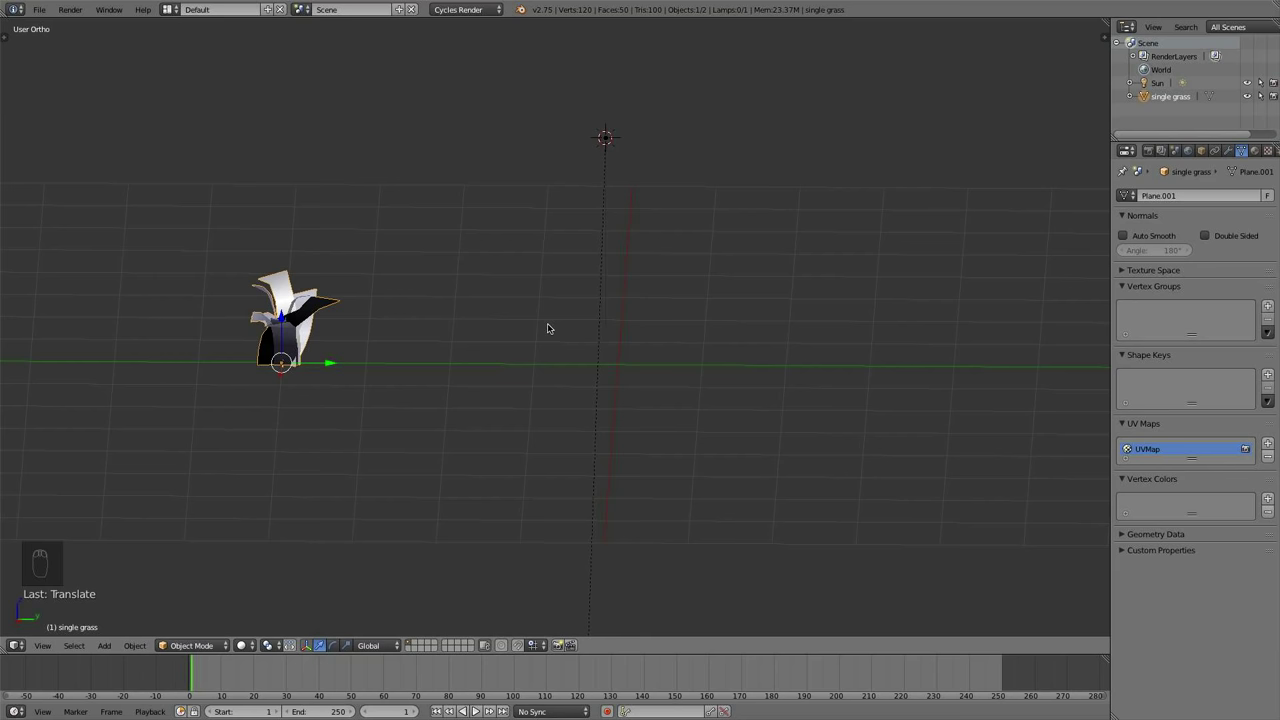
pyautogui.moveTo(583, 325); pyautogui.dragTo(720, 389)
pyautogui.press('shift+s')
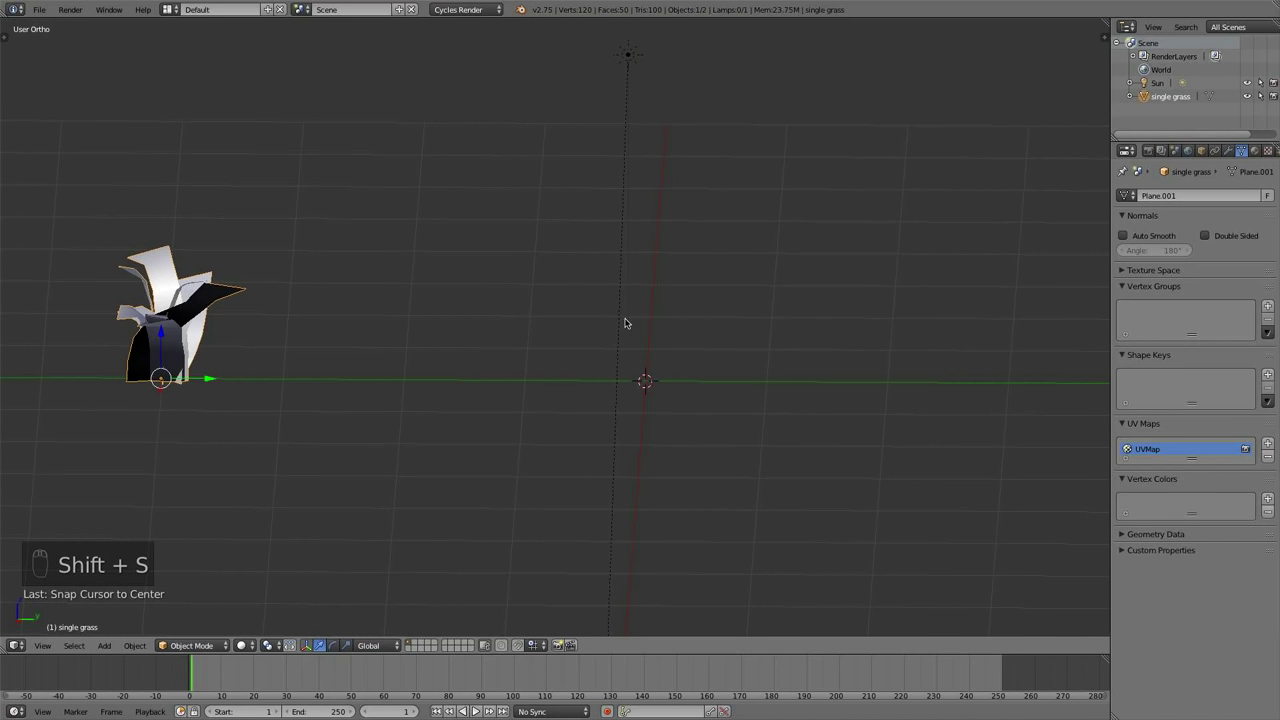
pyautogui.press('shift+a')
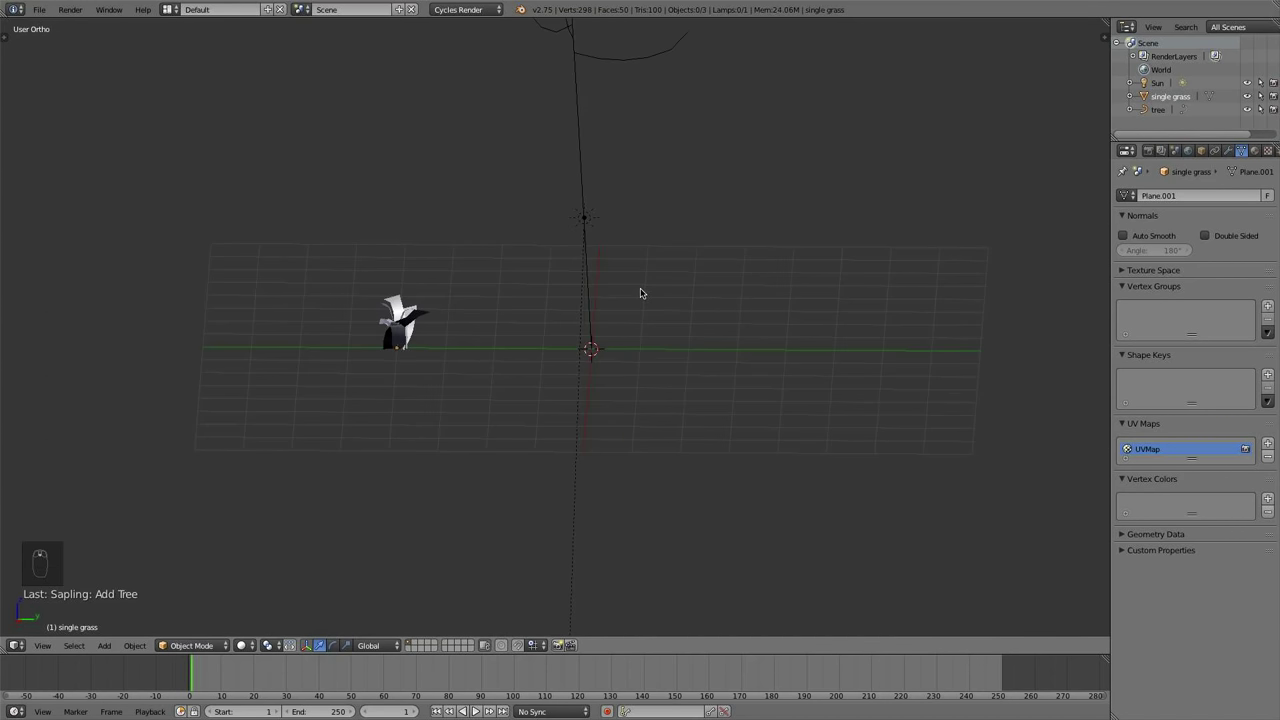
pyautogui.press('KP_1')
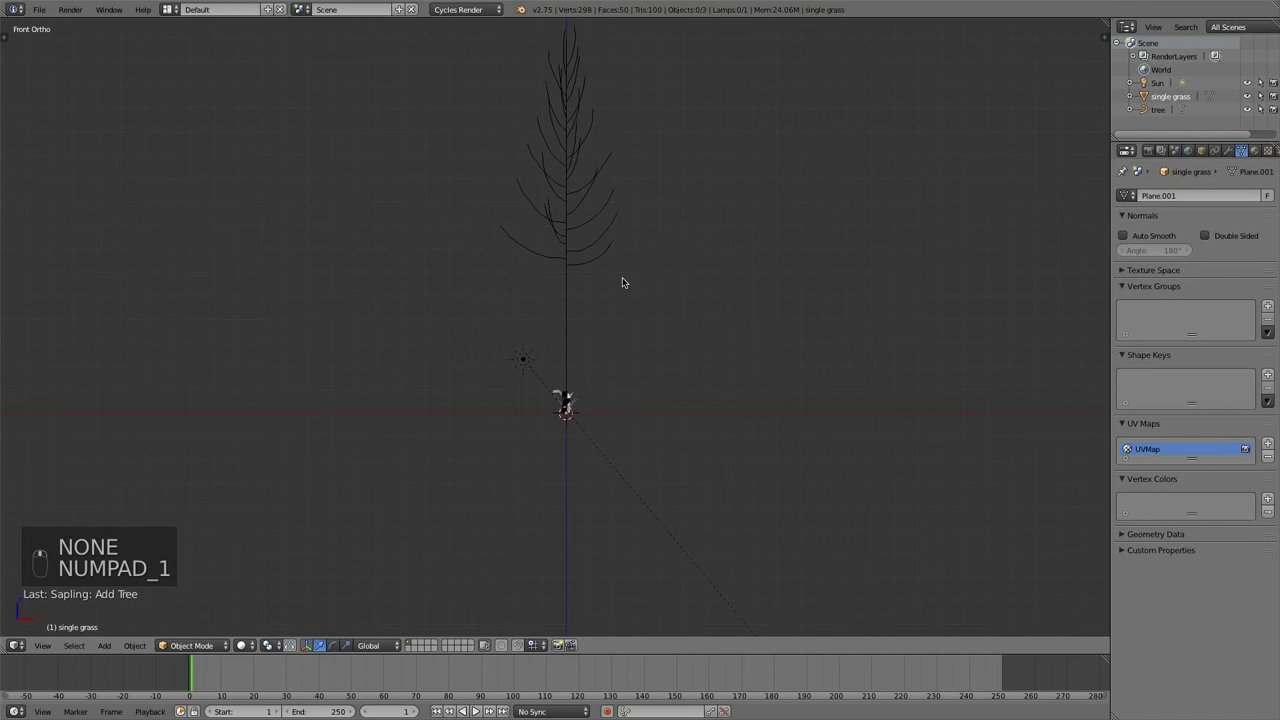
pyautogui.press('KP_3')
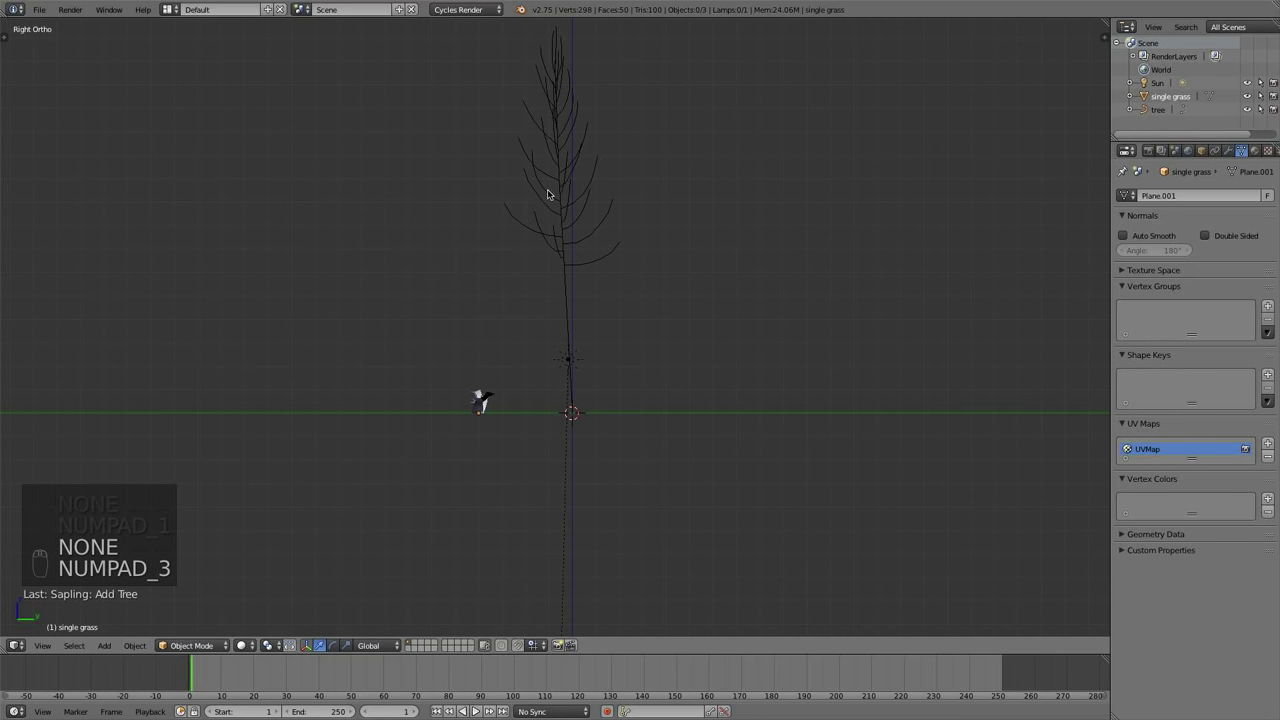
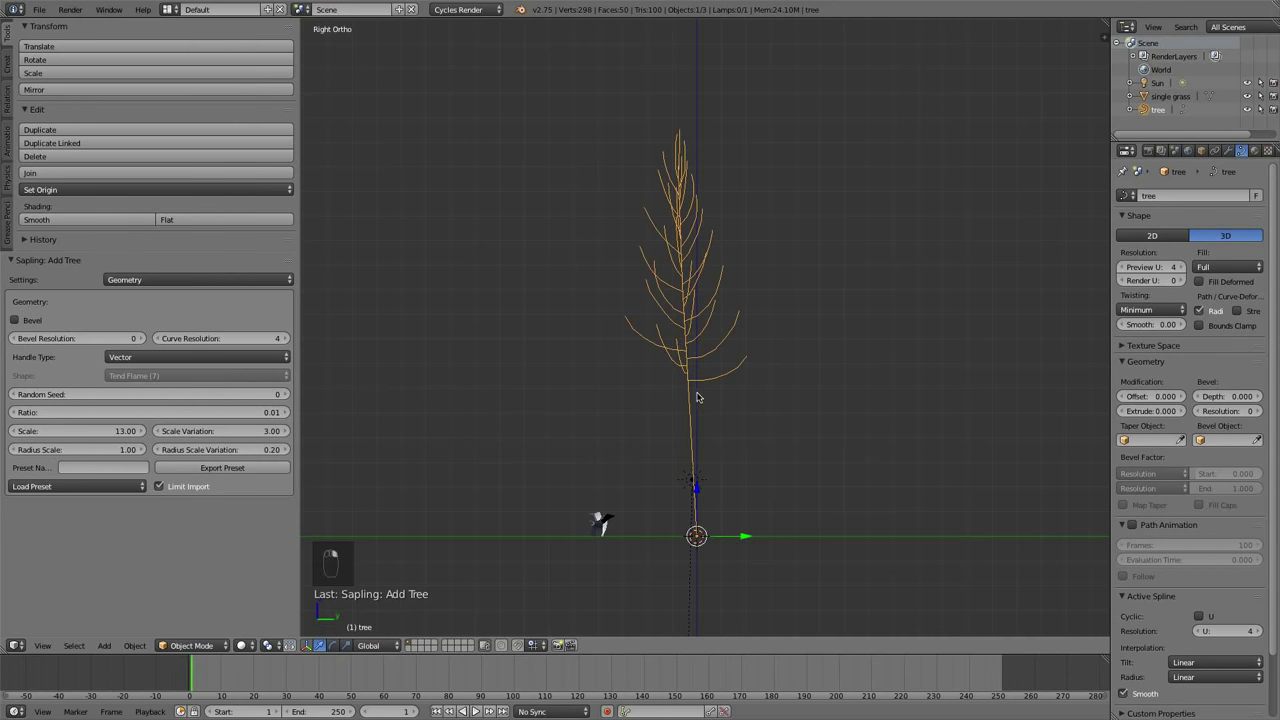
pyautogui.press('r')
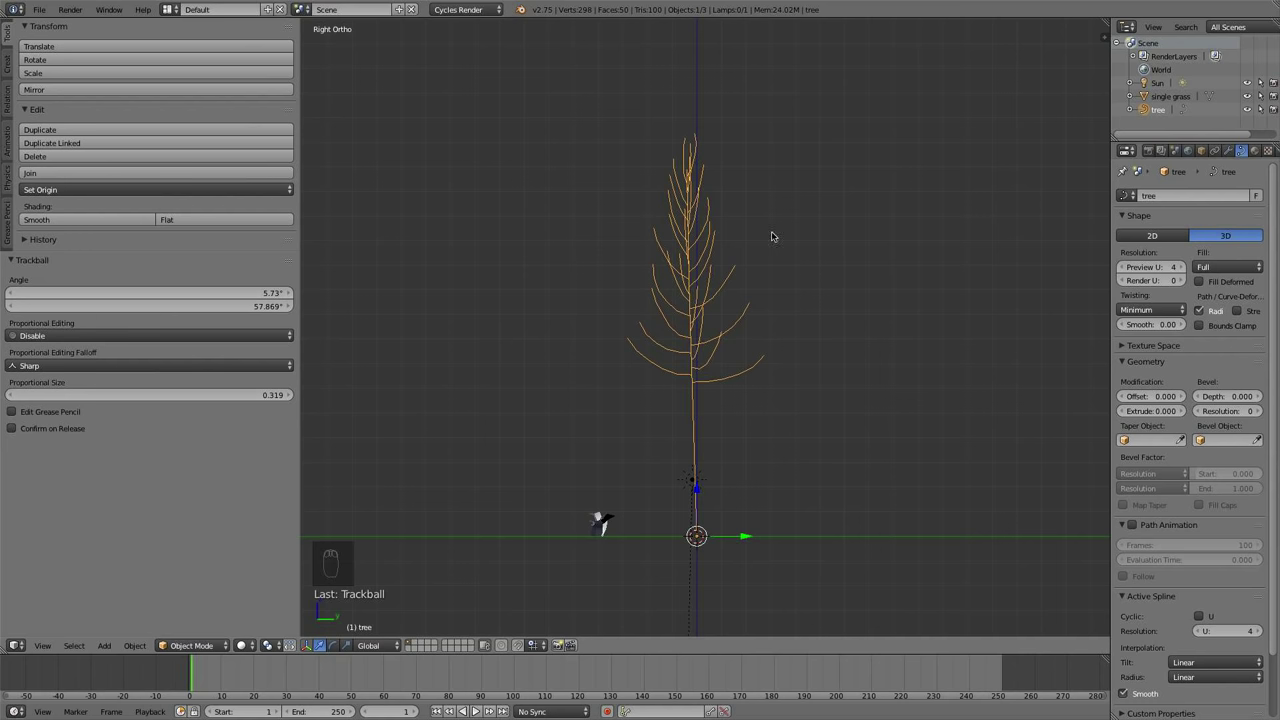
pyautogui.moveTo(772, 260); pyautogui.dragTo(1183, 213)
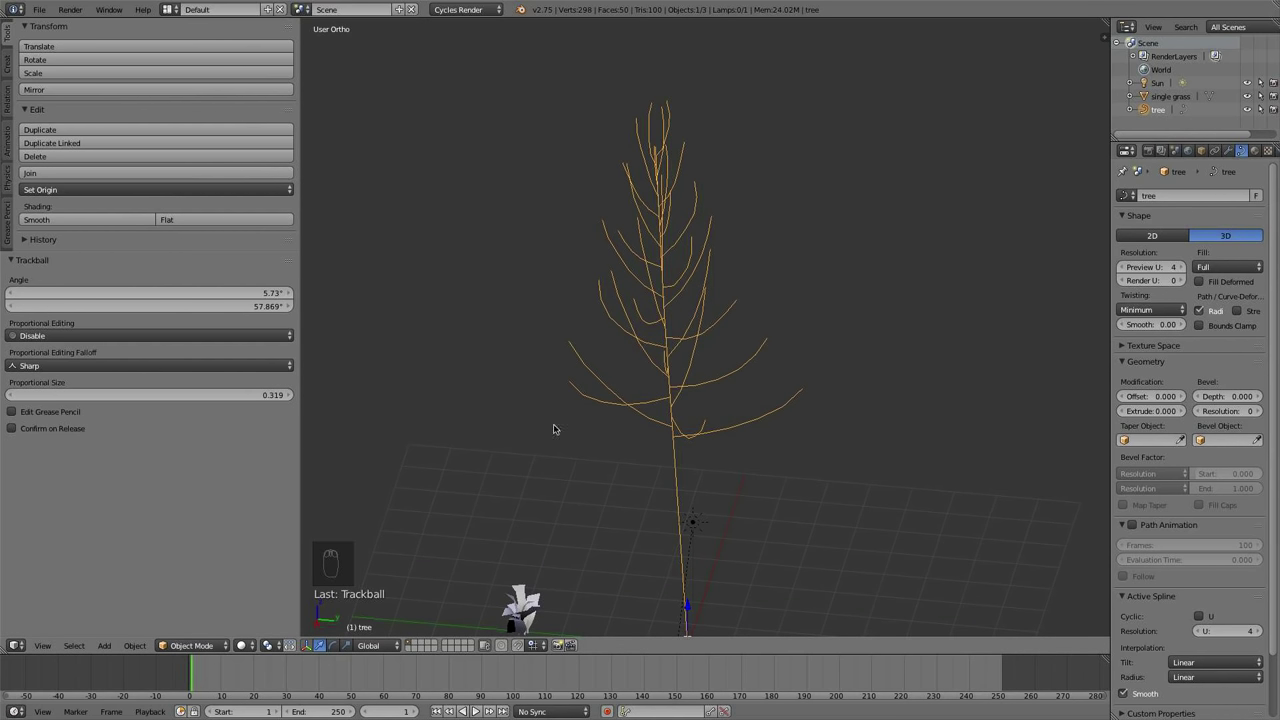
pyautogui.press('x')
pyautogui.press('shift+a')
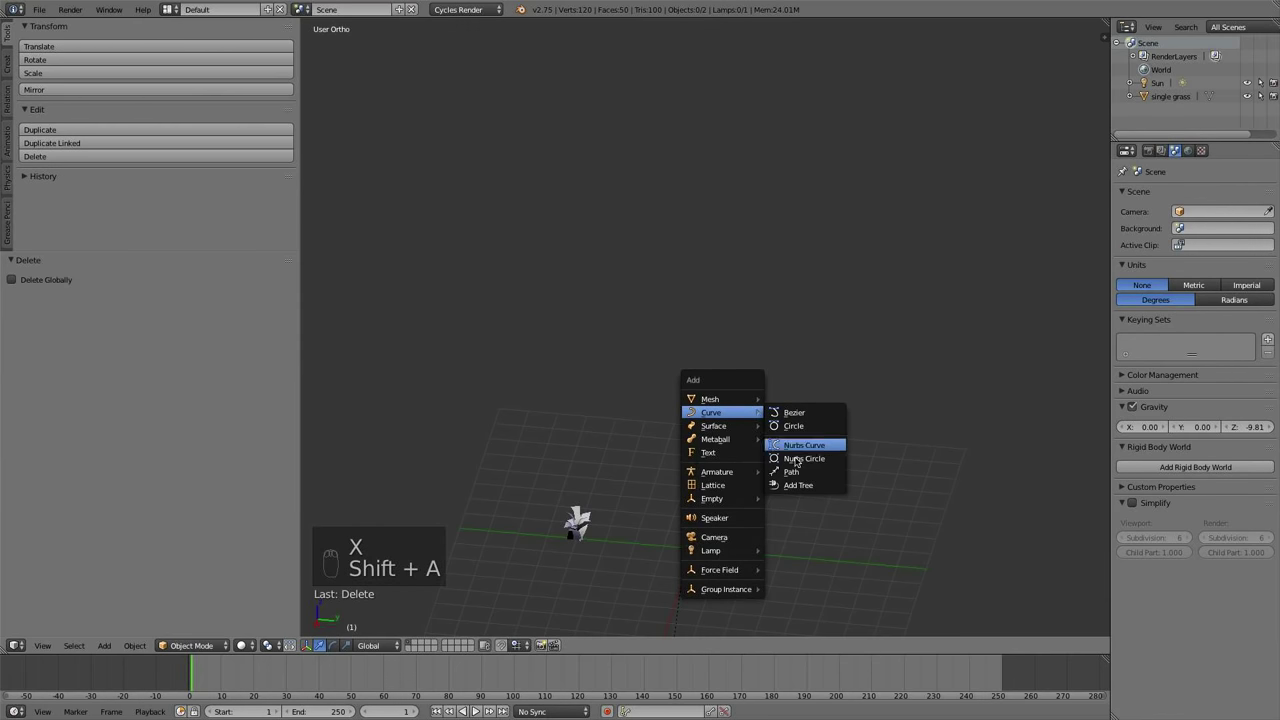
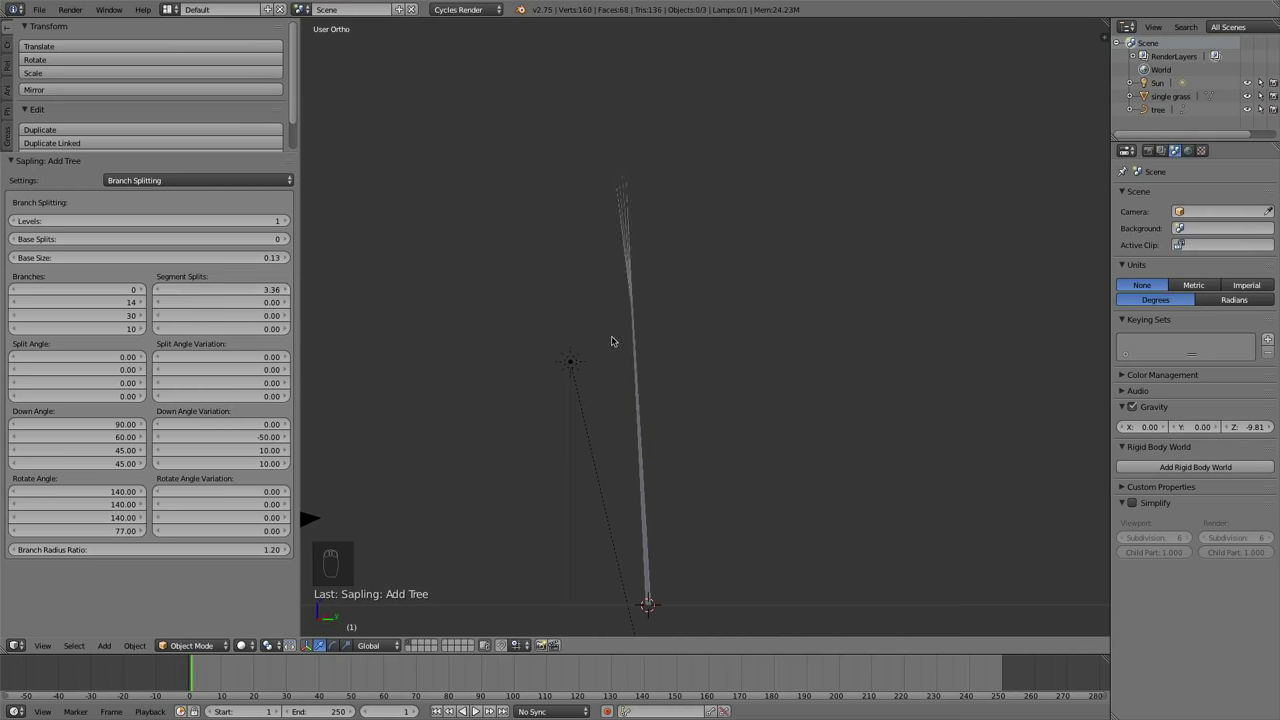
# Zoom in on the Sapling tree's branches and back out to see the whole tree
pyautogui.middleClick(688, 340)
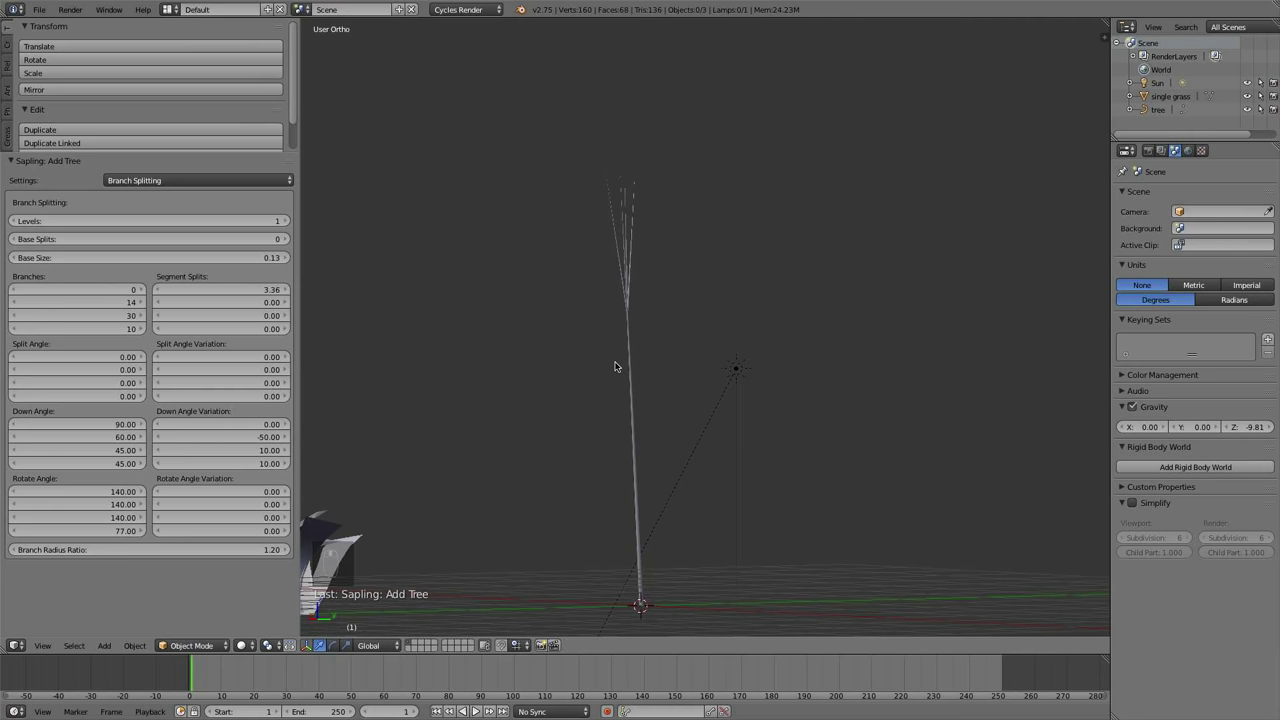
pyautogui.press('z')
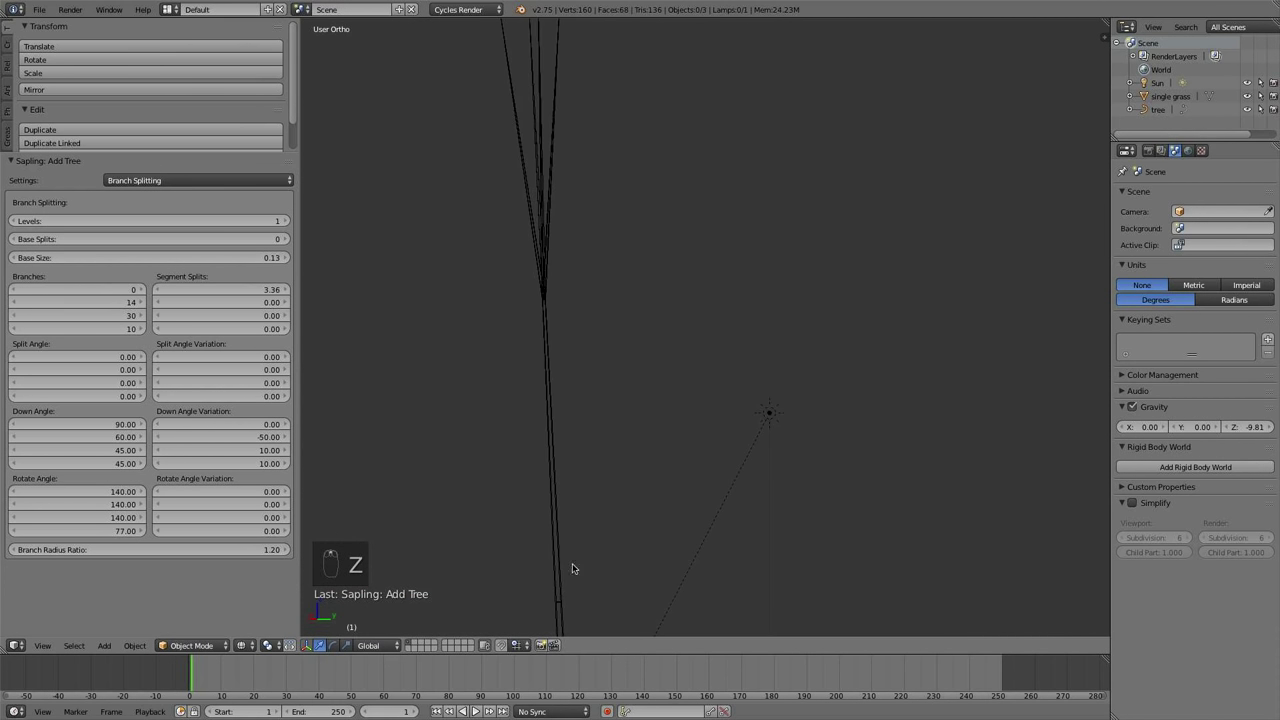
pyautogui.press('z')
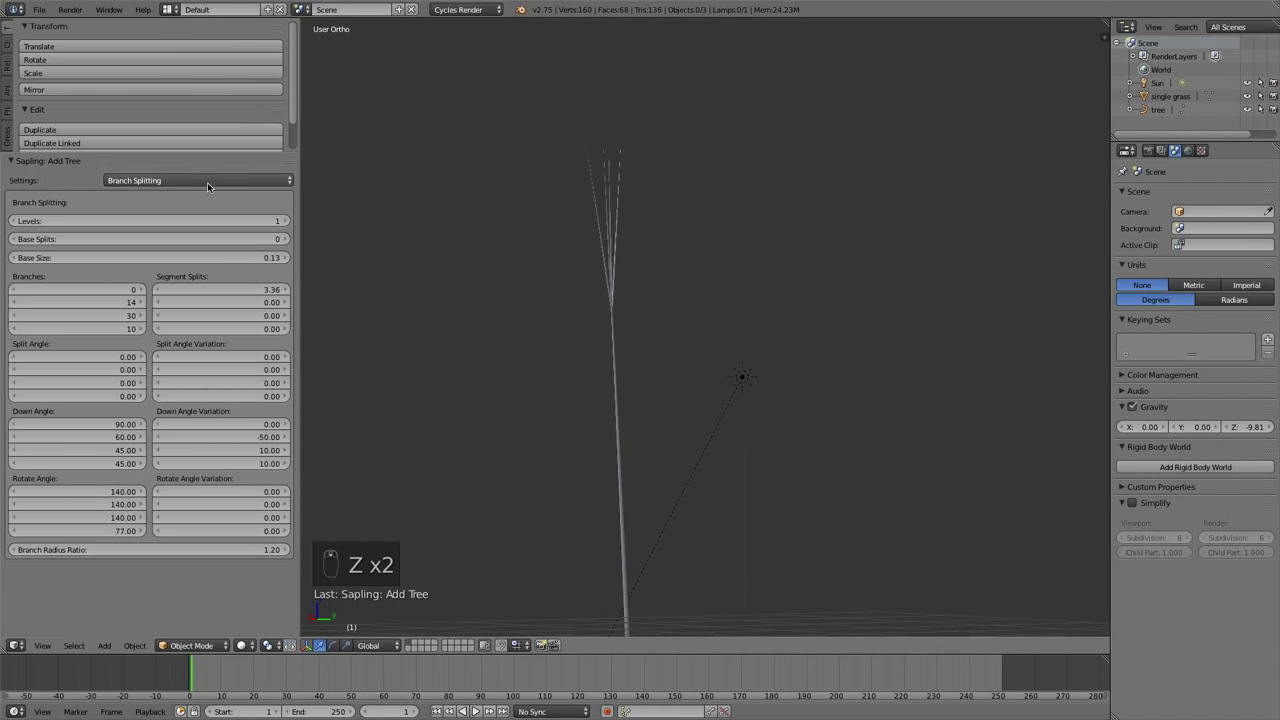
# In Branch Splitting, set split angle 33.72 with 31.86 variation and adjust segment splits
pyautogui.click(210, 137)
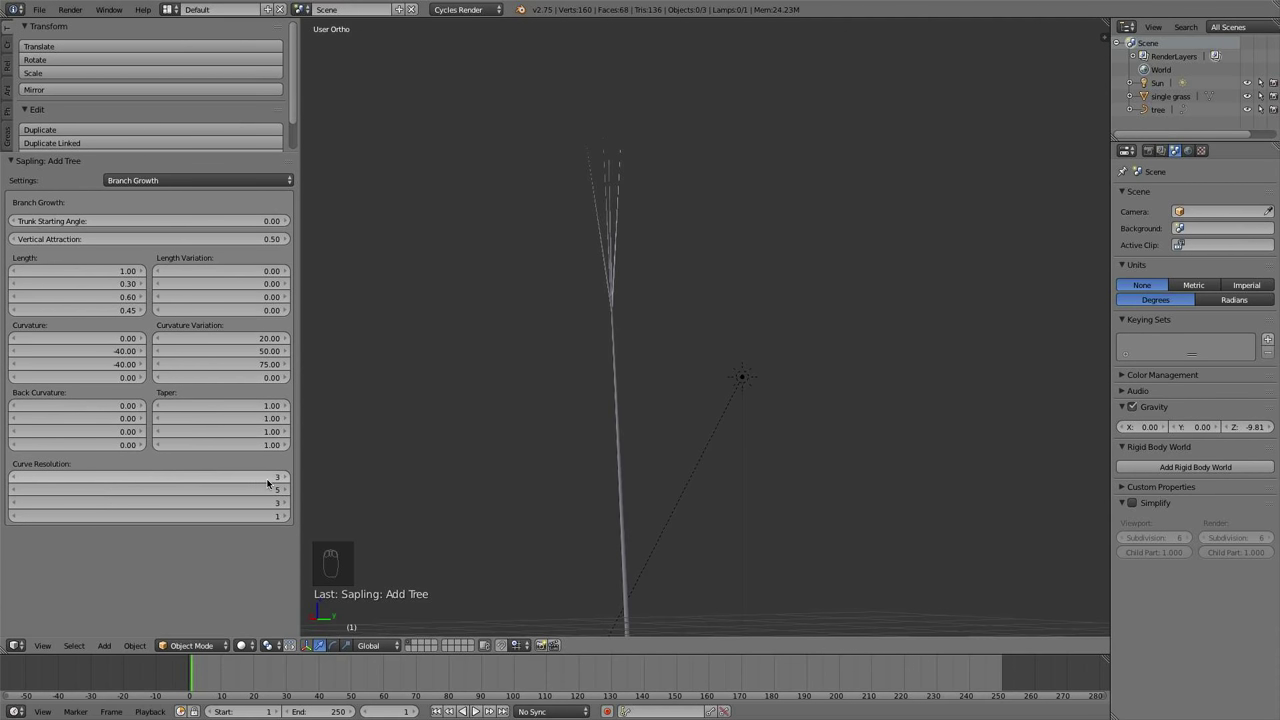
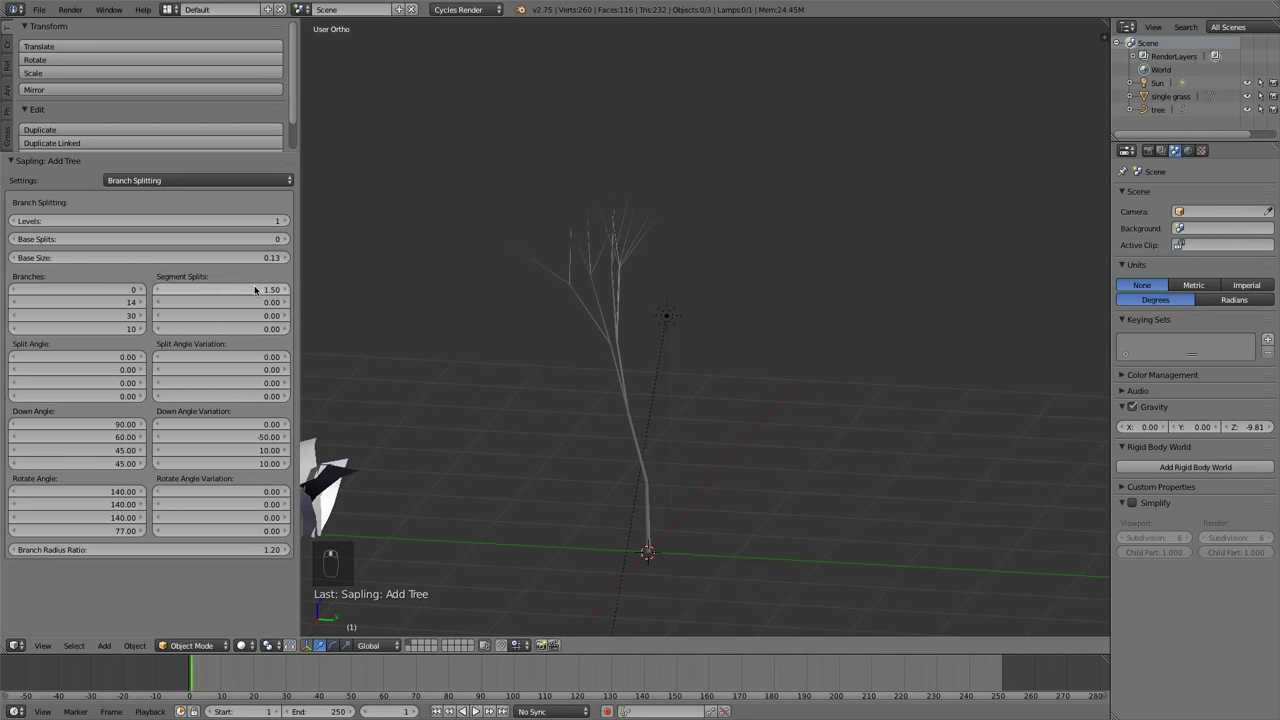
pyautogui.moveTo(1122, 372); pyautogui.dragTo(1122, 388)
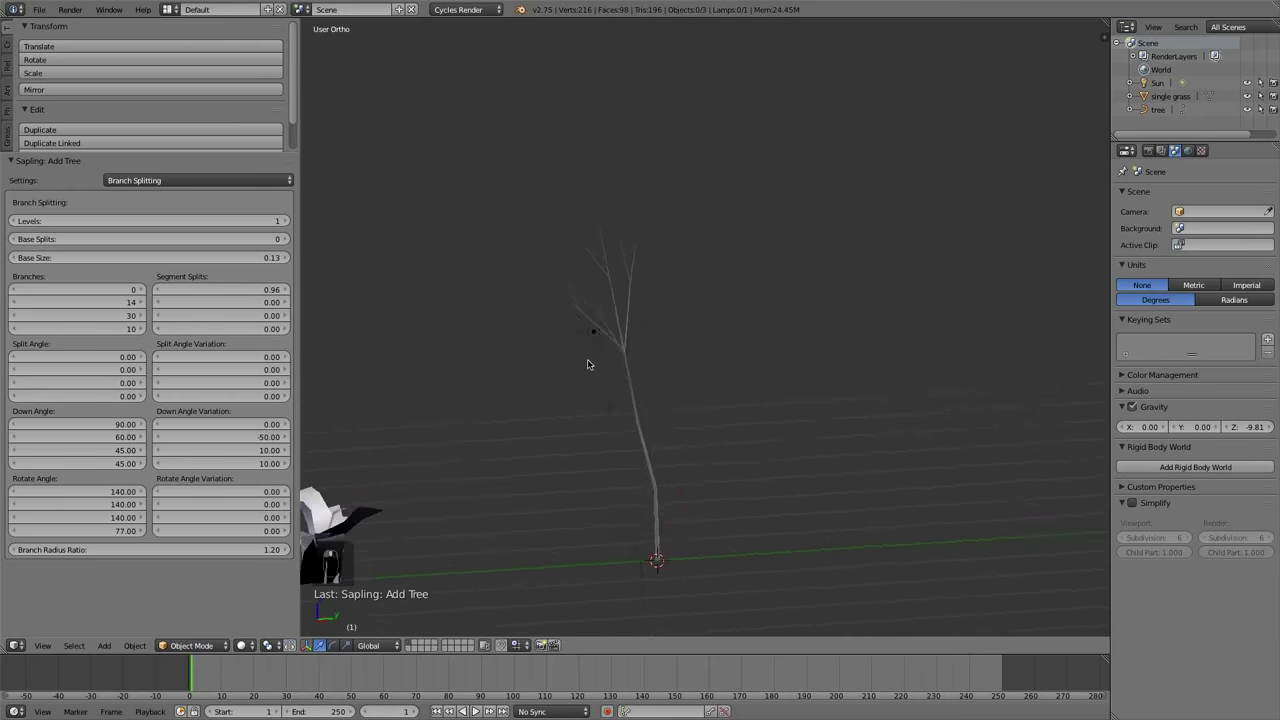
pyautogui.moveTo(1122, 388); pyautogui.dragTo(1122, 388)
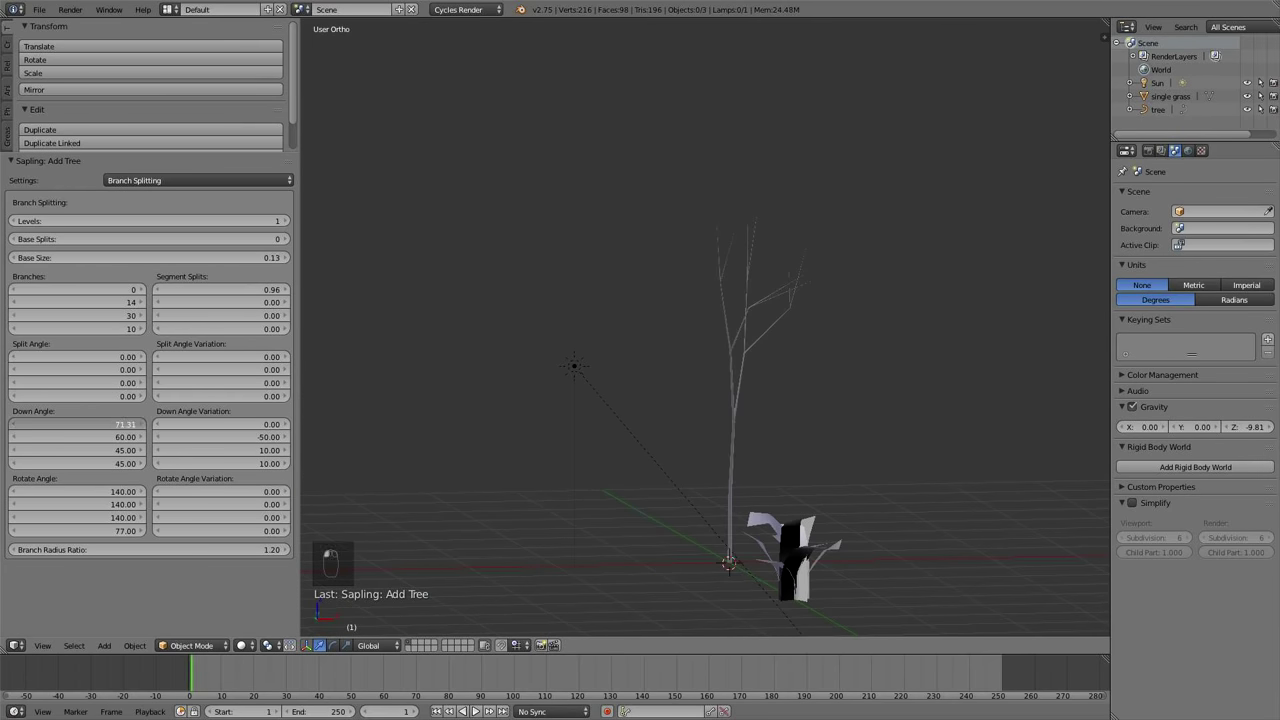
pyautogui.moveTo(1122, 388); pyautogui.dragTo(1122, 372)
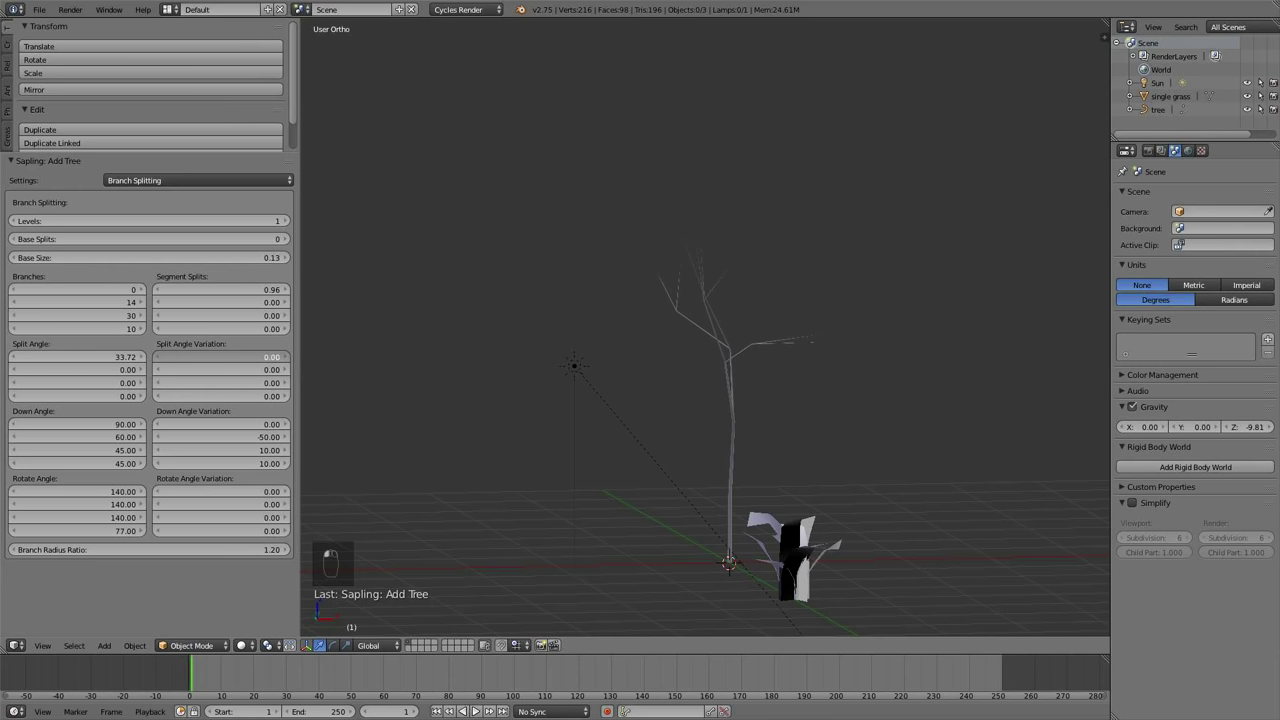
pyautogui.moveTo(1122, 388); pyautogui.dragTo(1074, 448)
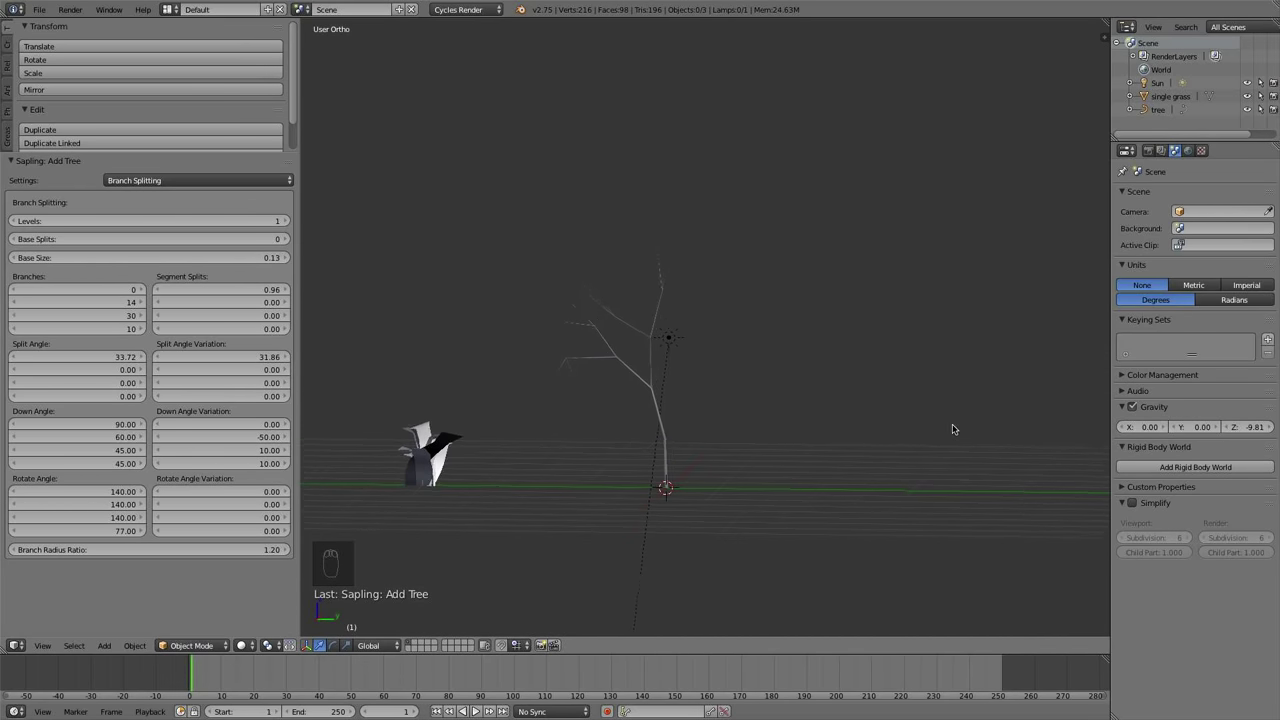
pyautogui.moveTo(922, 416); pyautogui.dragTo(228, 290)
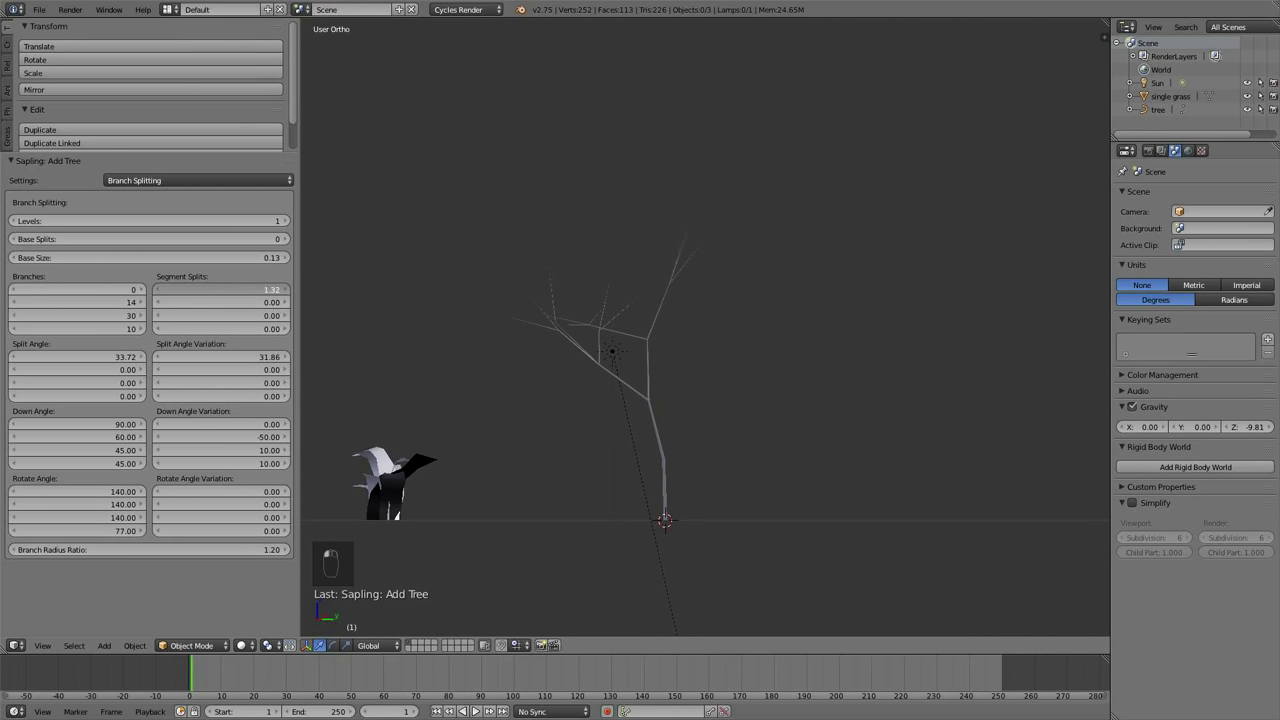
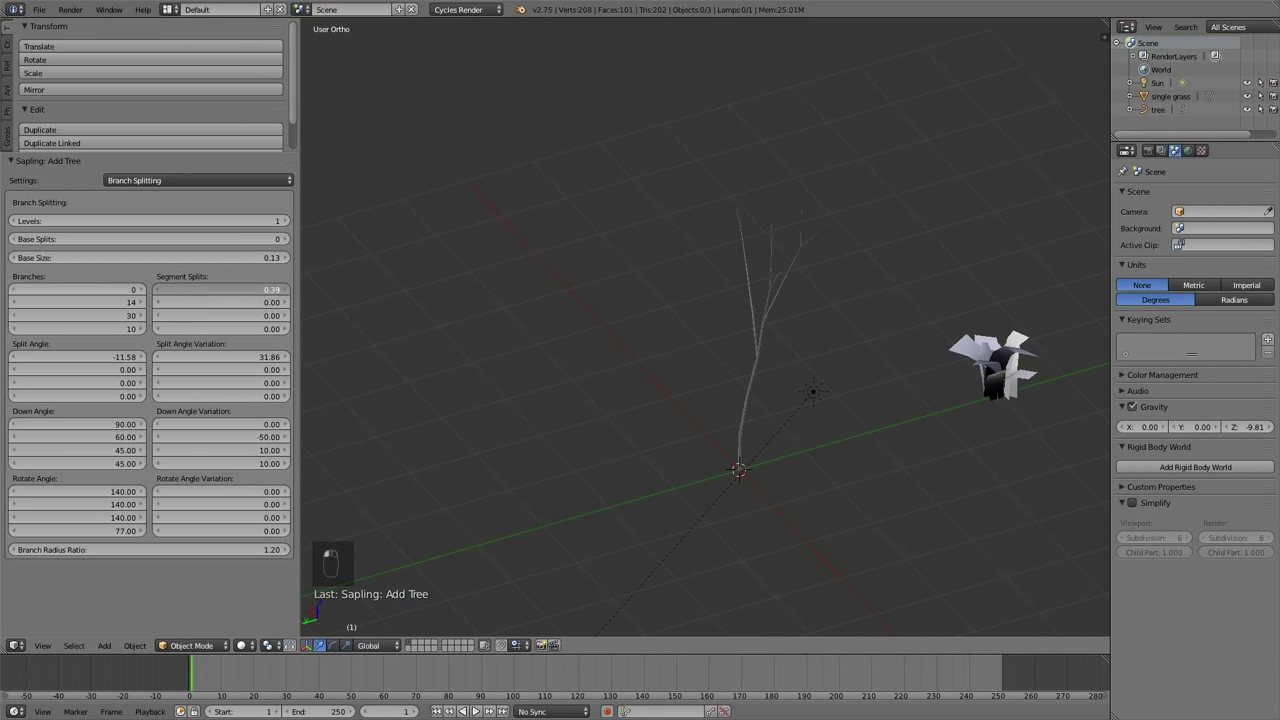
# Switch the Sapling settings to Branch Growth to adjust branch curvature
pyautogui.moveTo(744, 260); pyautogui.dragTo(182, 174)
pyautogui.click(182, 174)
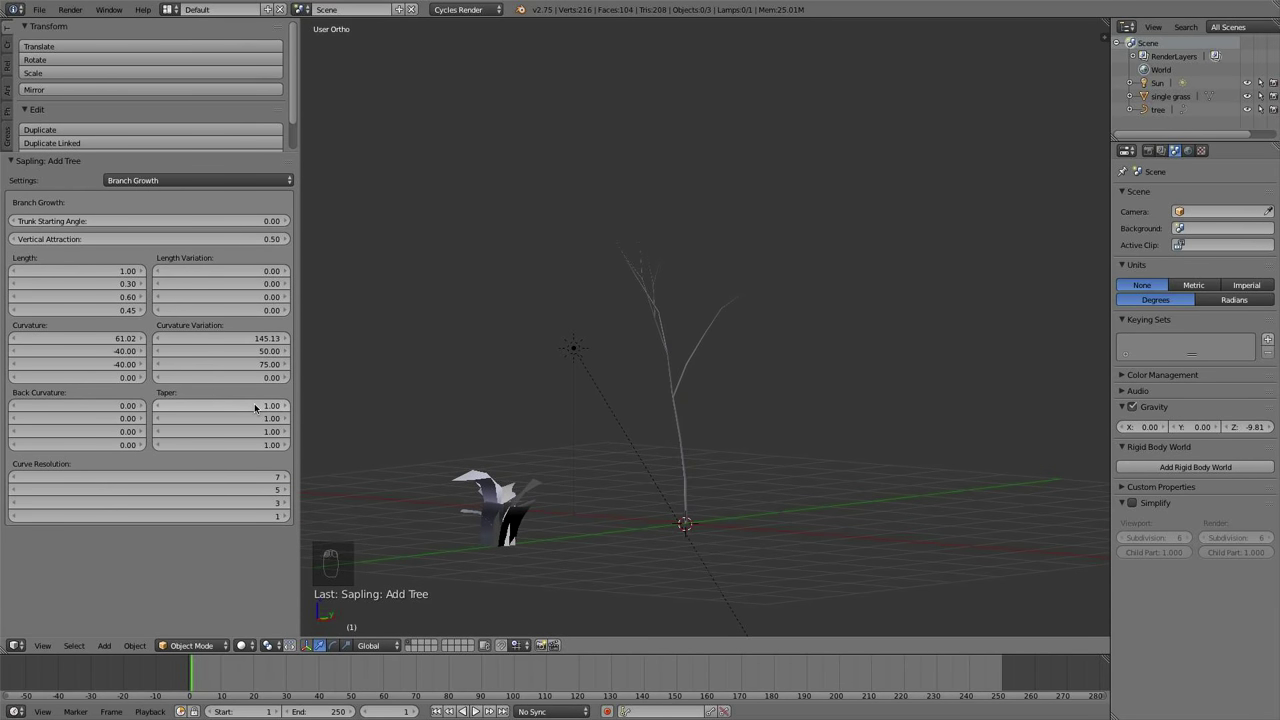
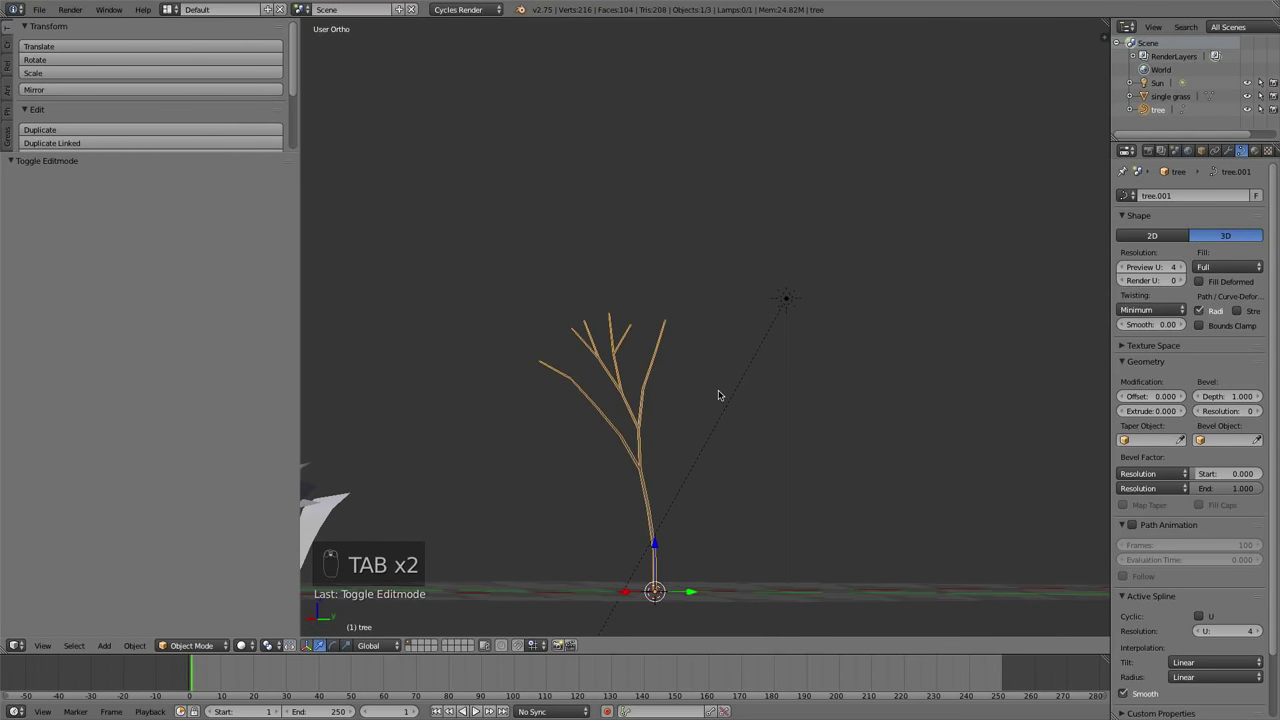
# Copy the tree object and bring up the Alt+C conversion options to make it a mesh
pyautogui.press('ctrl+c')
pyautogui.press('alt+c')
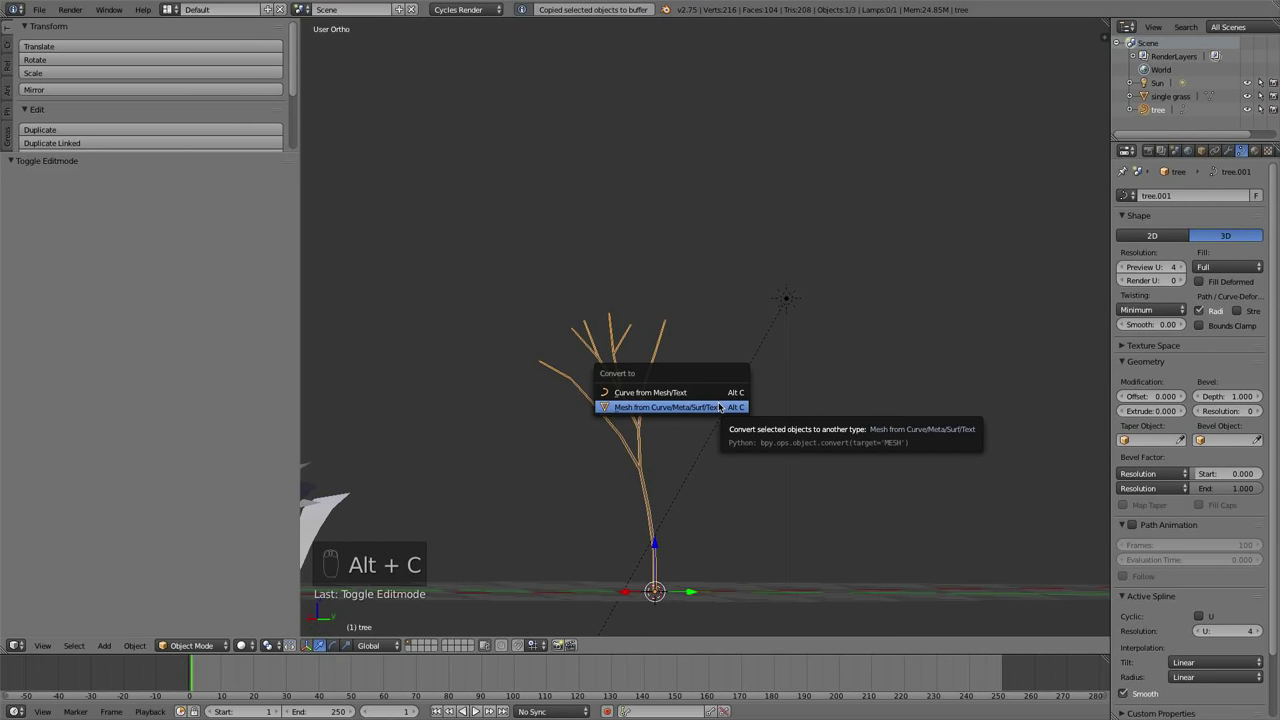
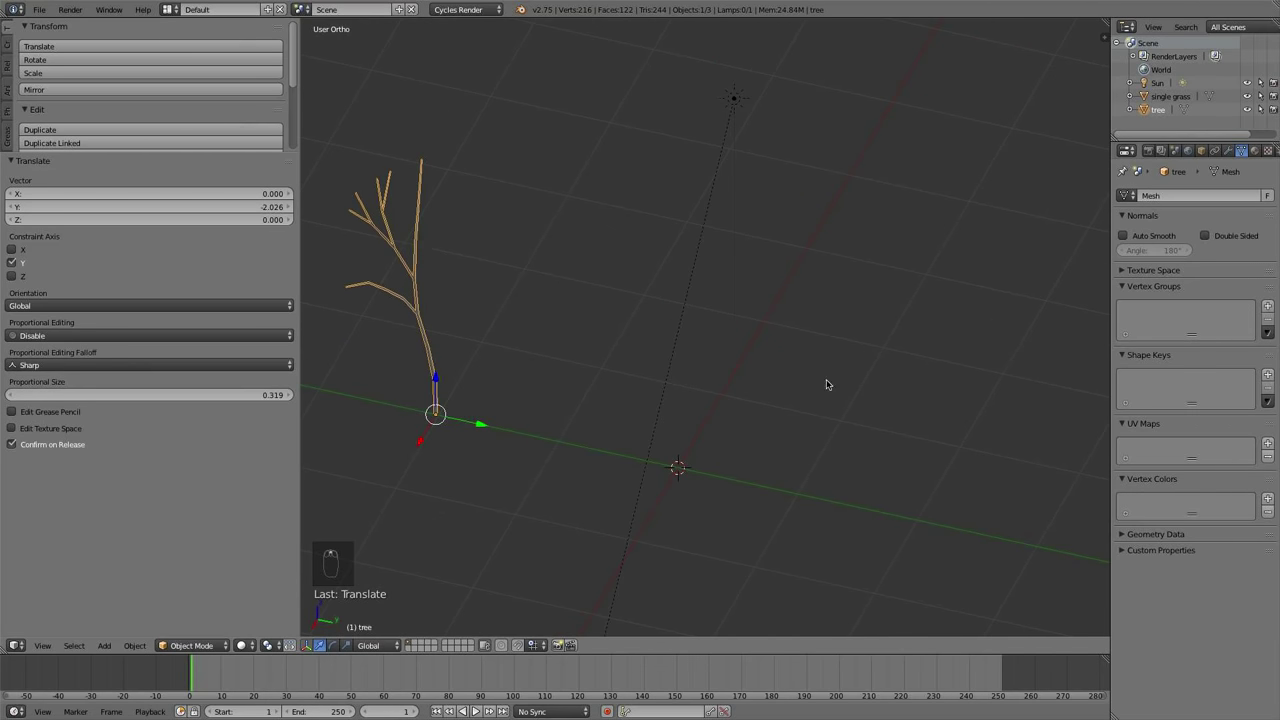
# Add the Leaf_weed plane, finish editing it and apply Shade Smooth
pyautogui.press('shift+a')
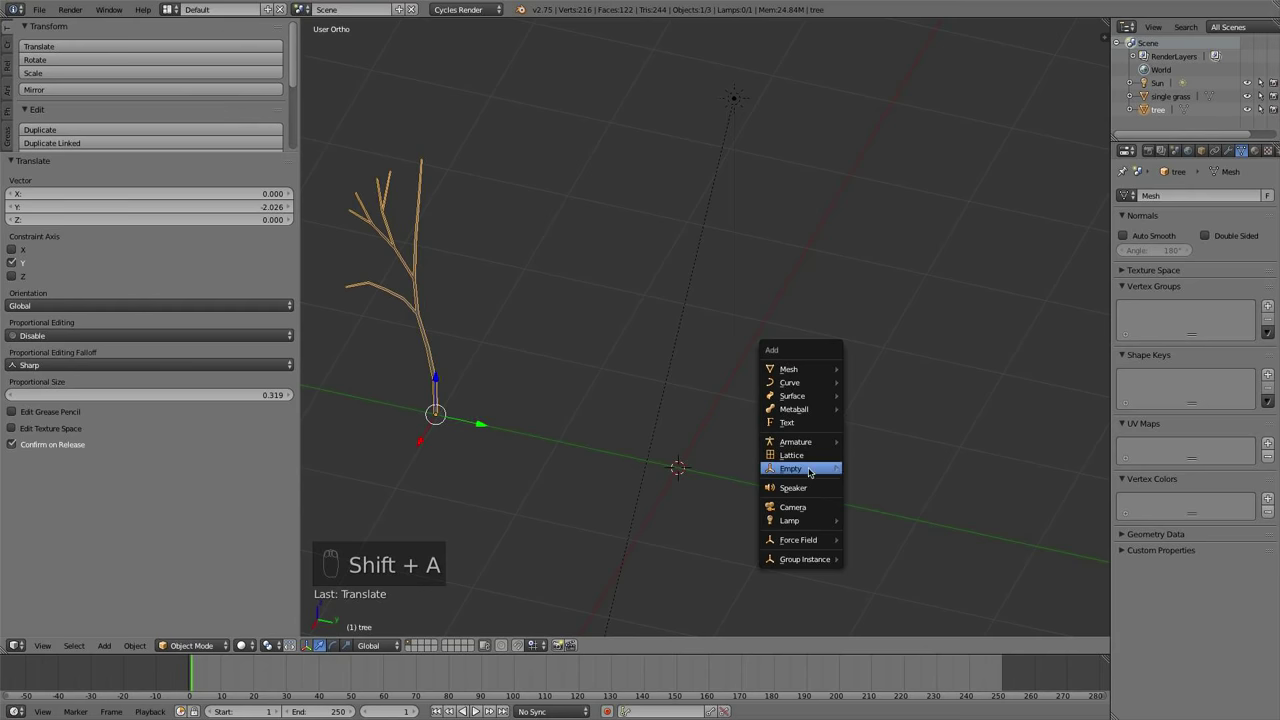
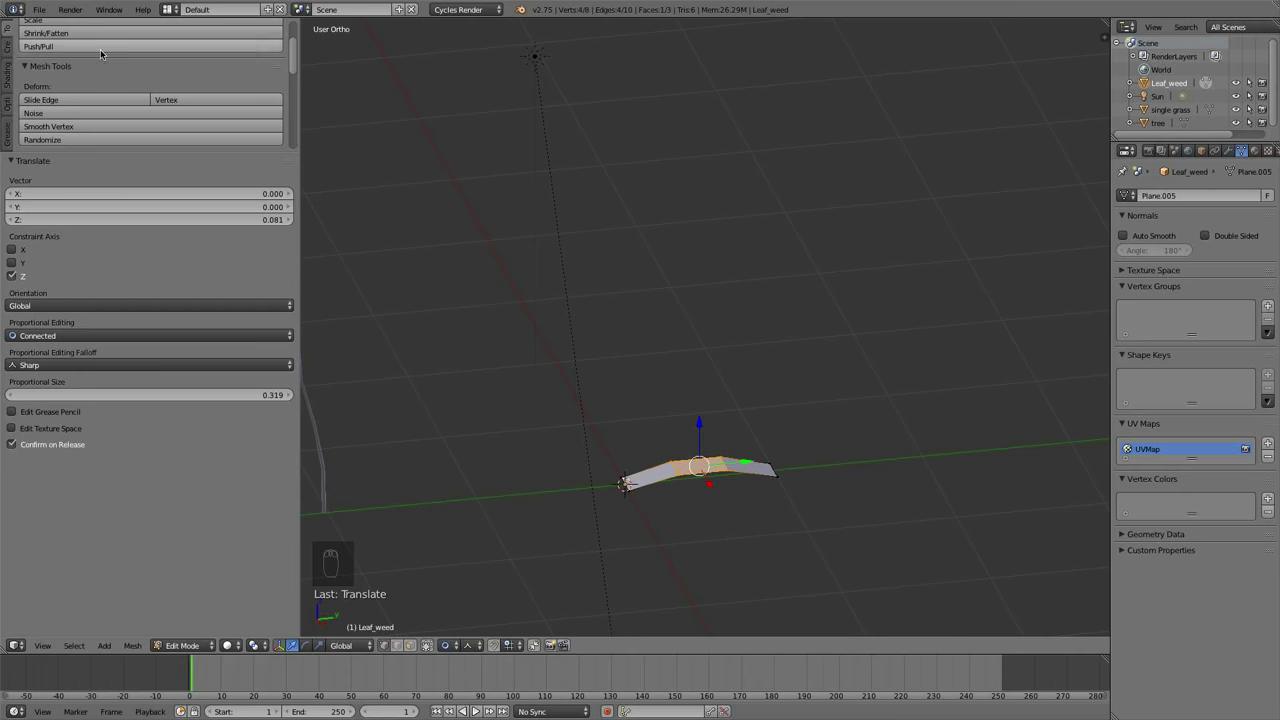
pyautogui.press('Tab')
pyautogui.click(68, 145)
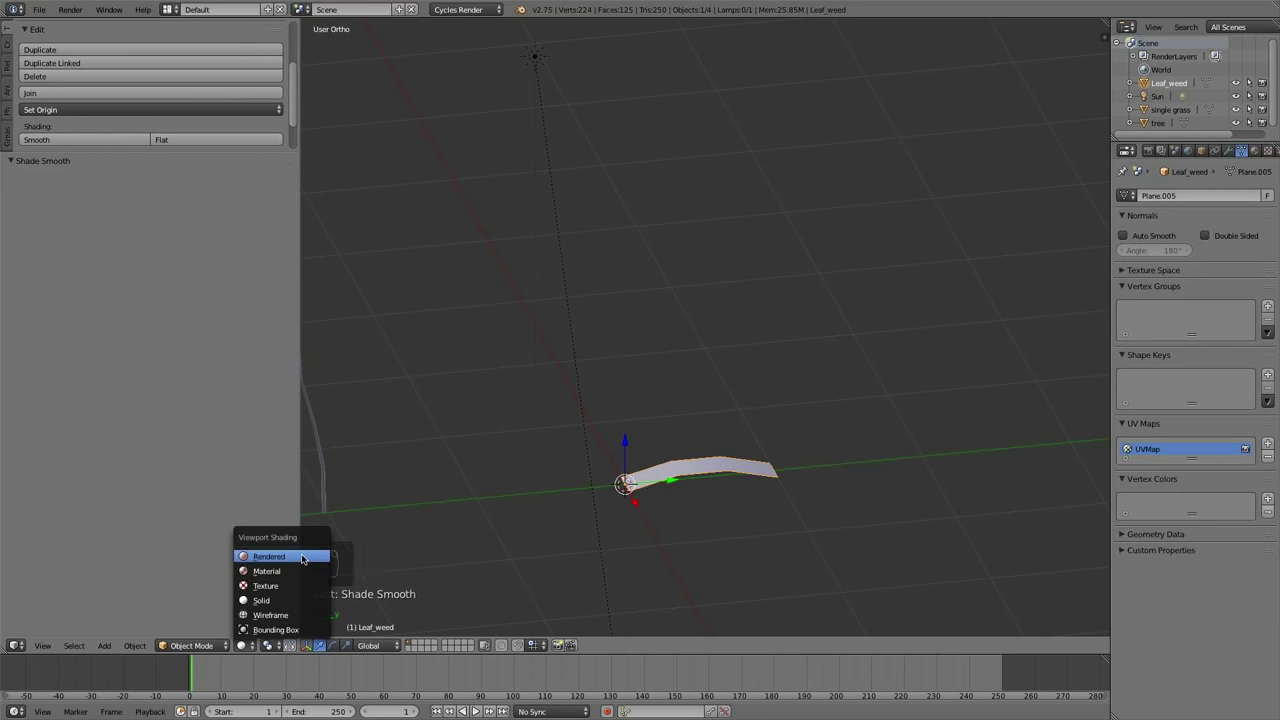
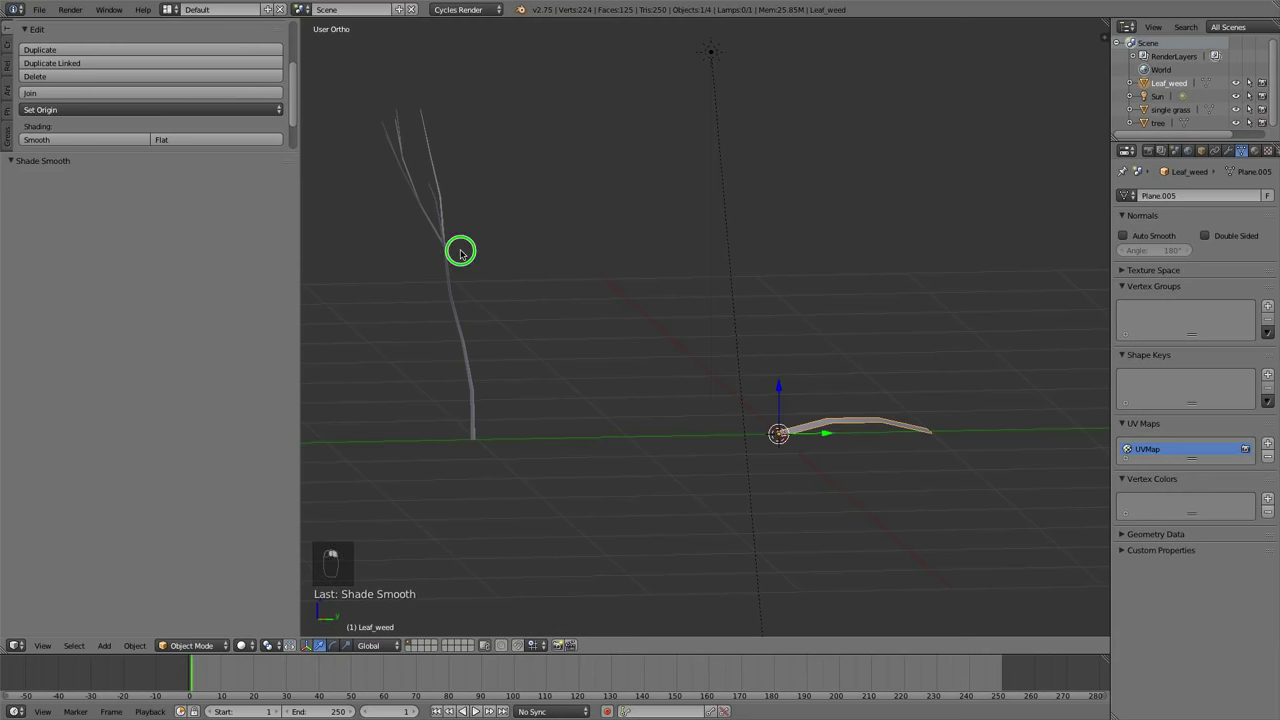
# Select the tree mesh and pick out its branch-tip vertices from a side view
pyautogui.click(628, 262)
pyautogui.press('KP_1')
pyautogui.press('KP_3')
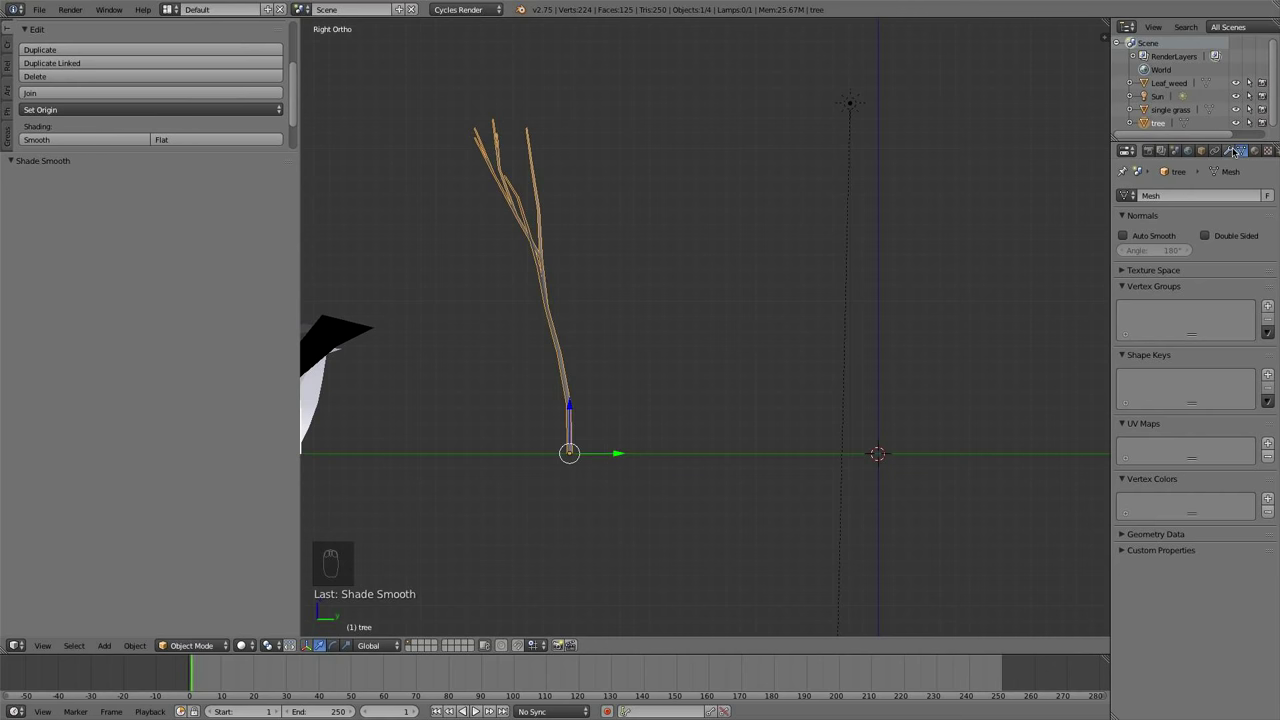
pyautogui.moveTo(1270, 307); pyautogui.dragTo(1122, 267)
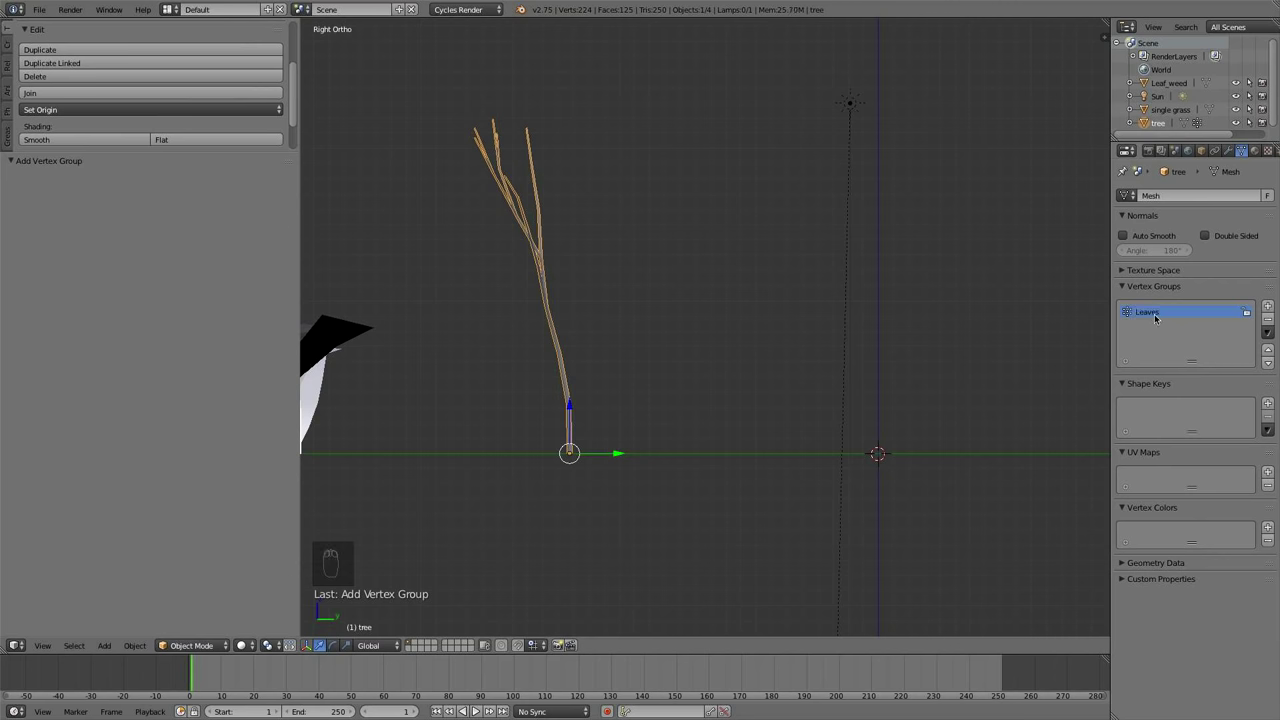
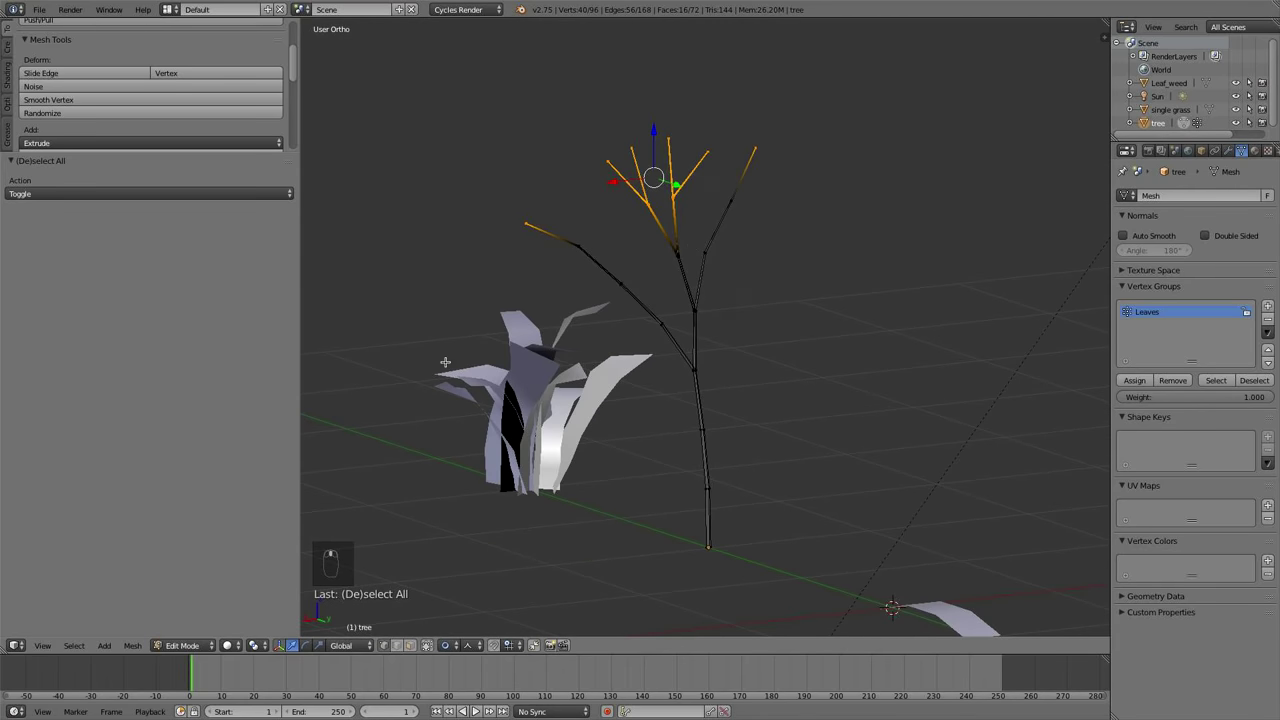
pyautogui.press('c')
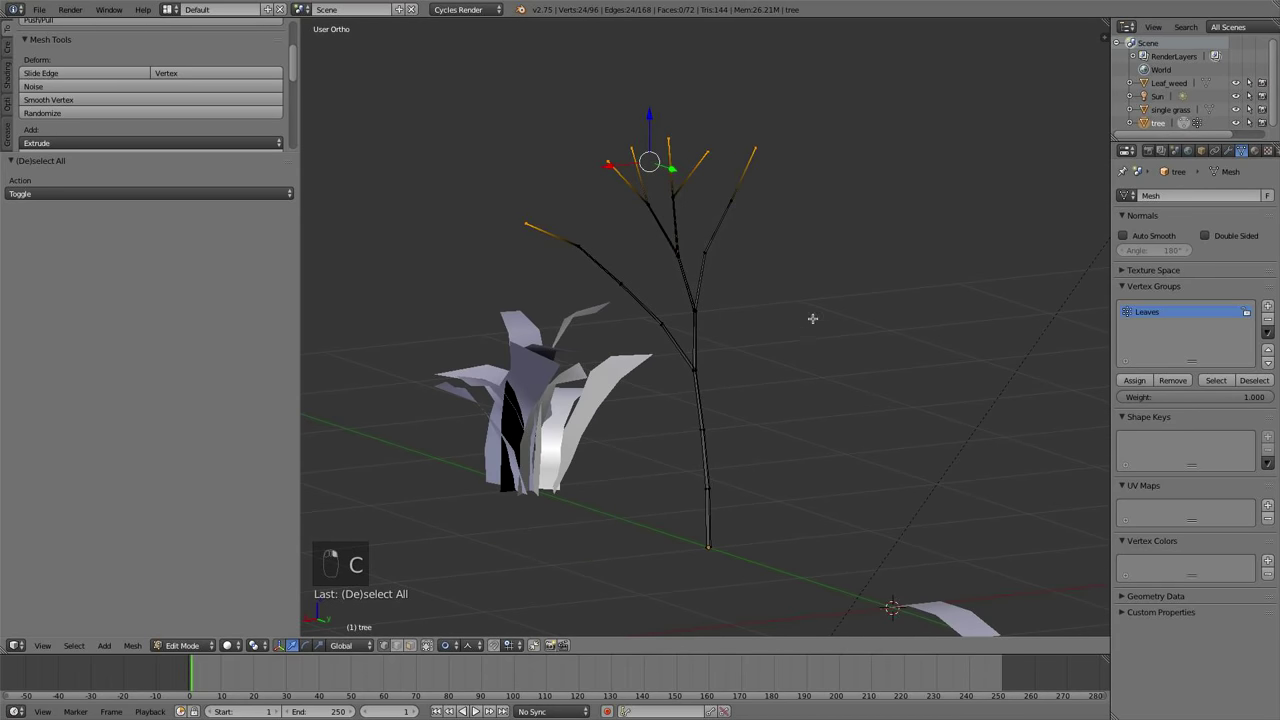
pyautogui.press('c')
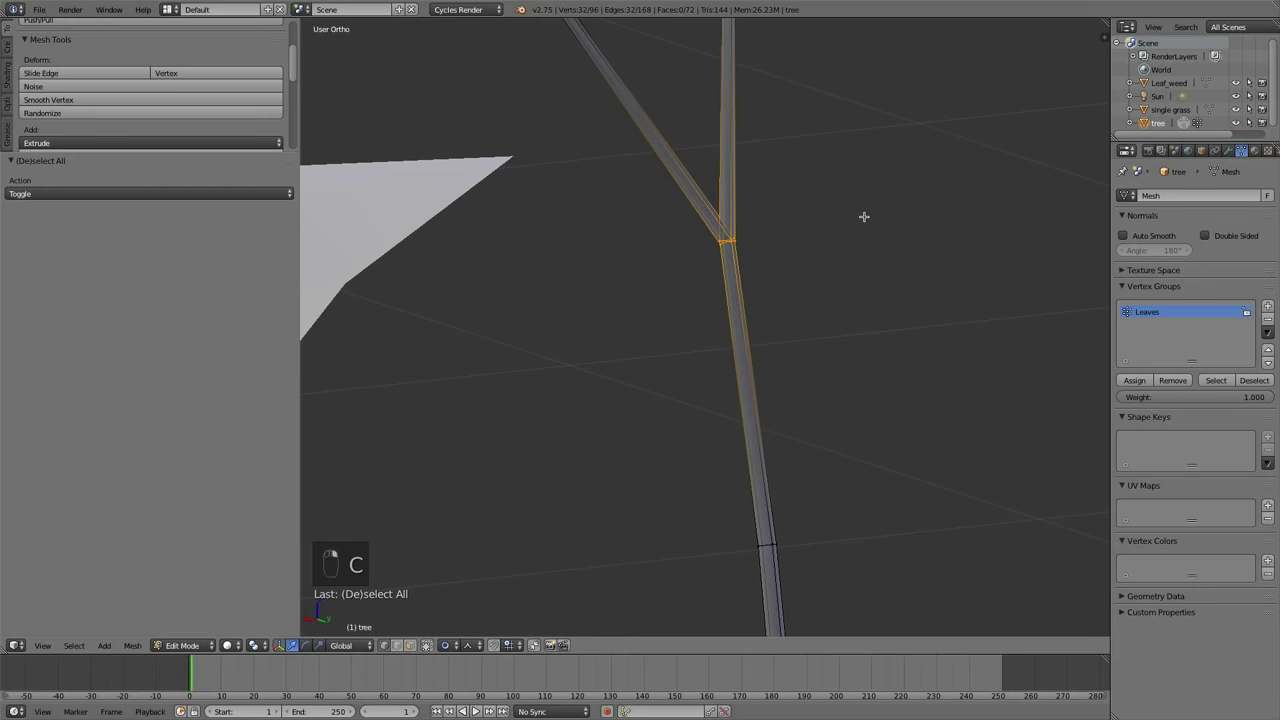
pyautogui.press('z')
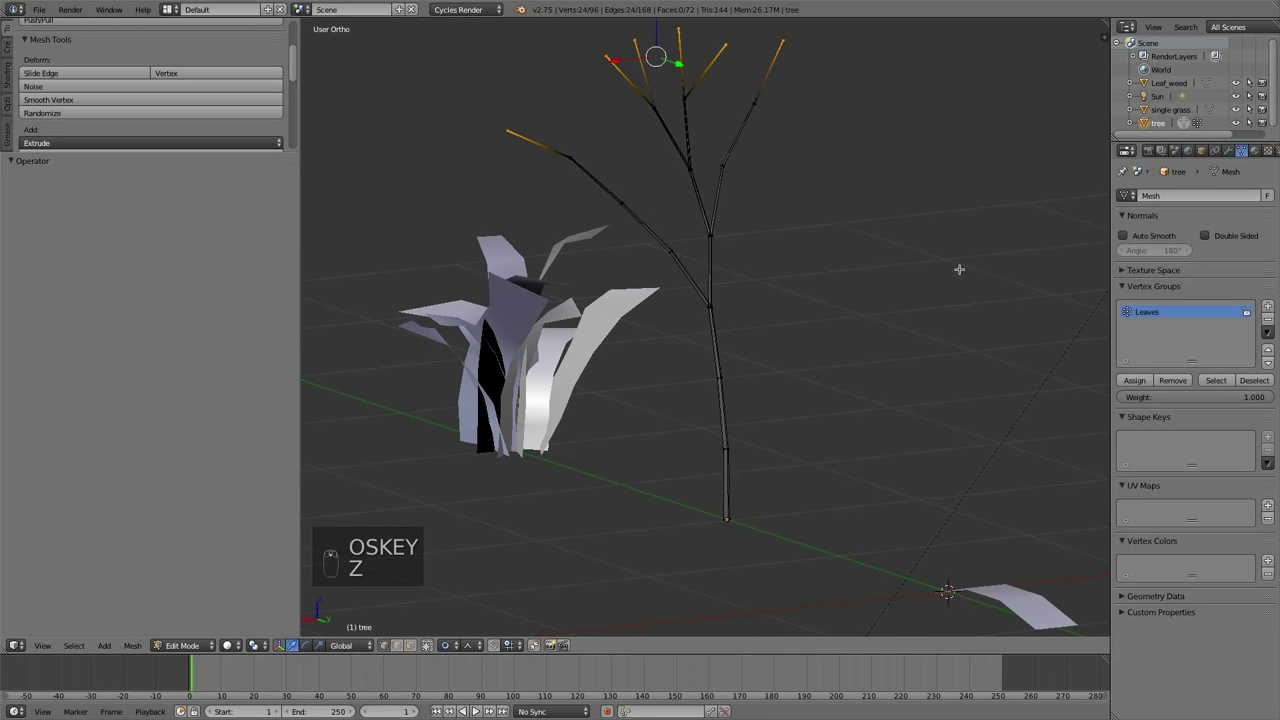
pyautogui.press('c')
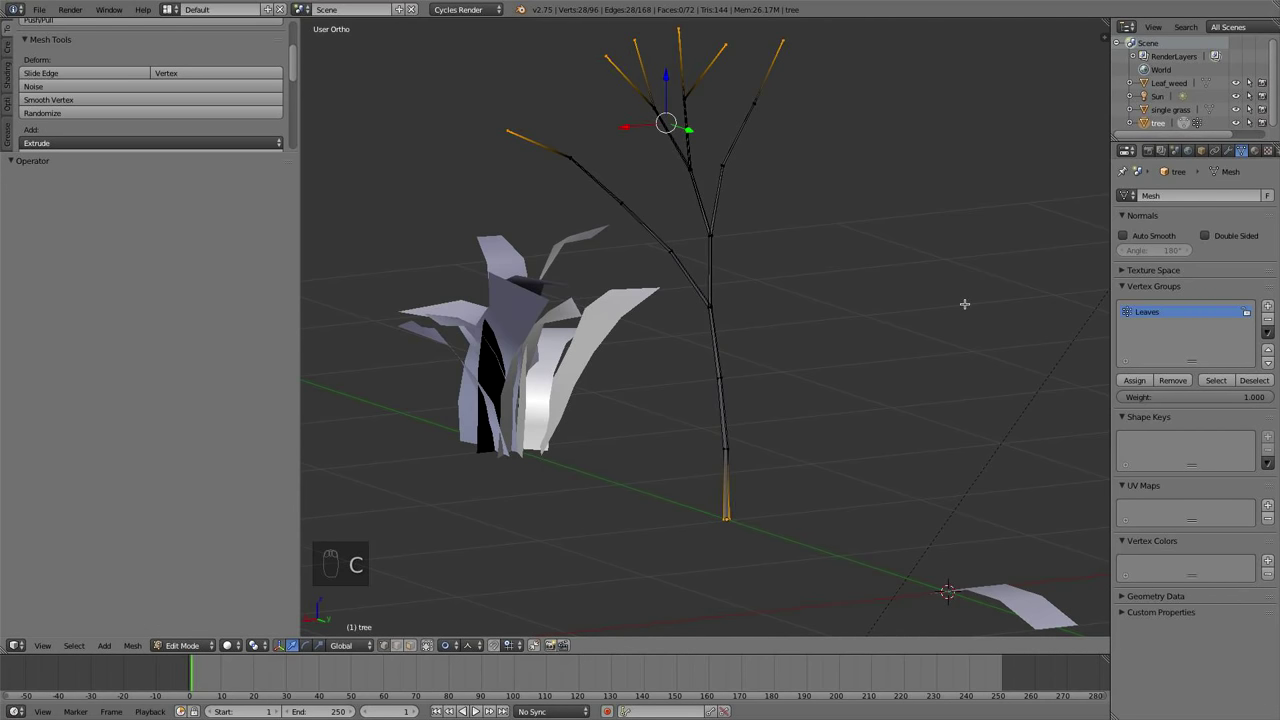
# Assign the branch-tip vertices to the Leaves vertex group and finish editing the tree
pyautogui.press('a')
pyautogui.press('a')
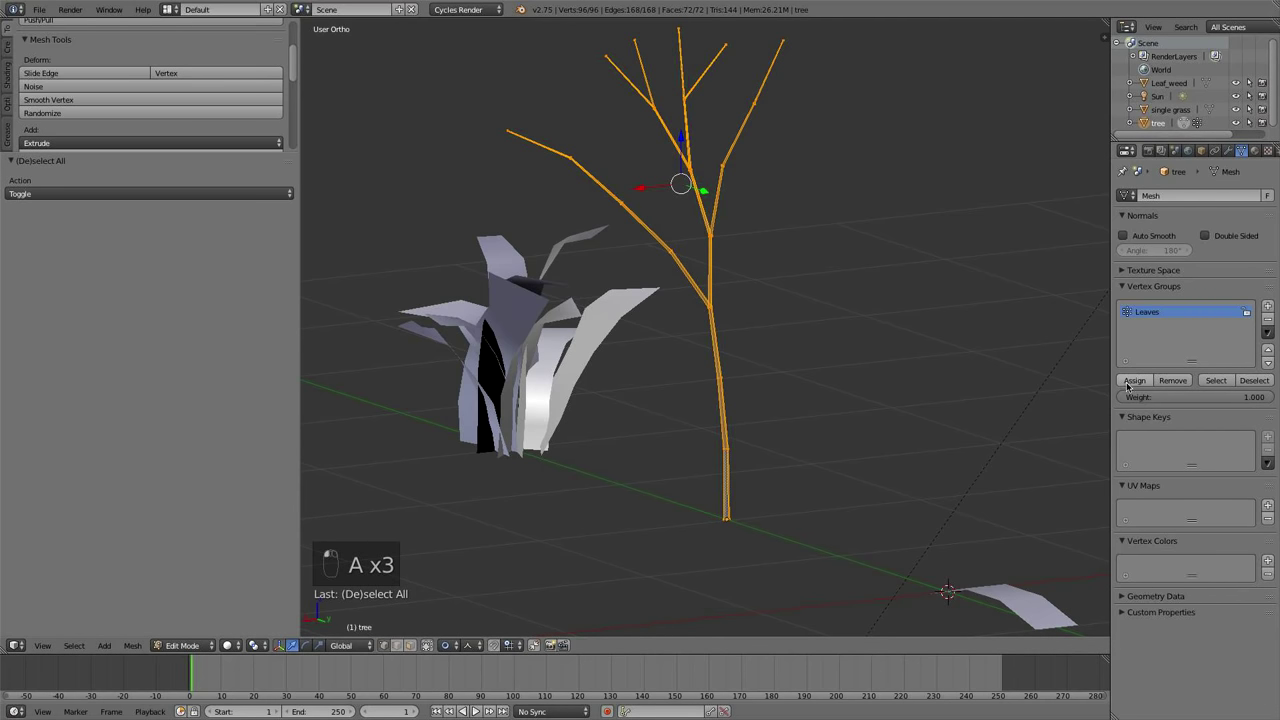
pyautogui.press('Tab')
pyautogui.press('Tab')
pyautogui.press('a')
pyautogui.press('c')
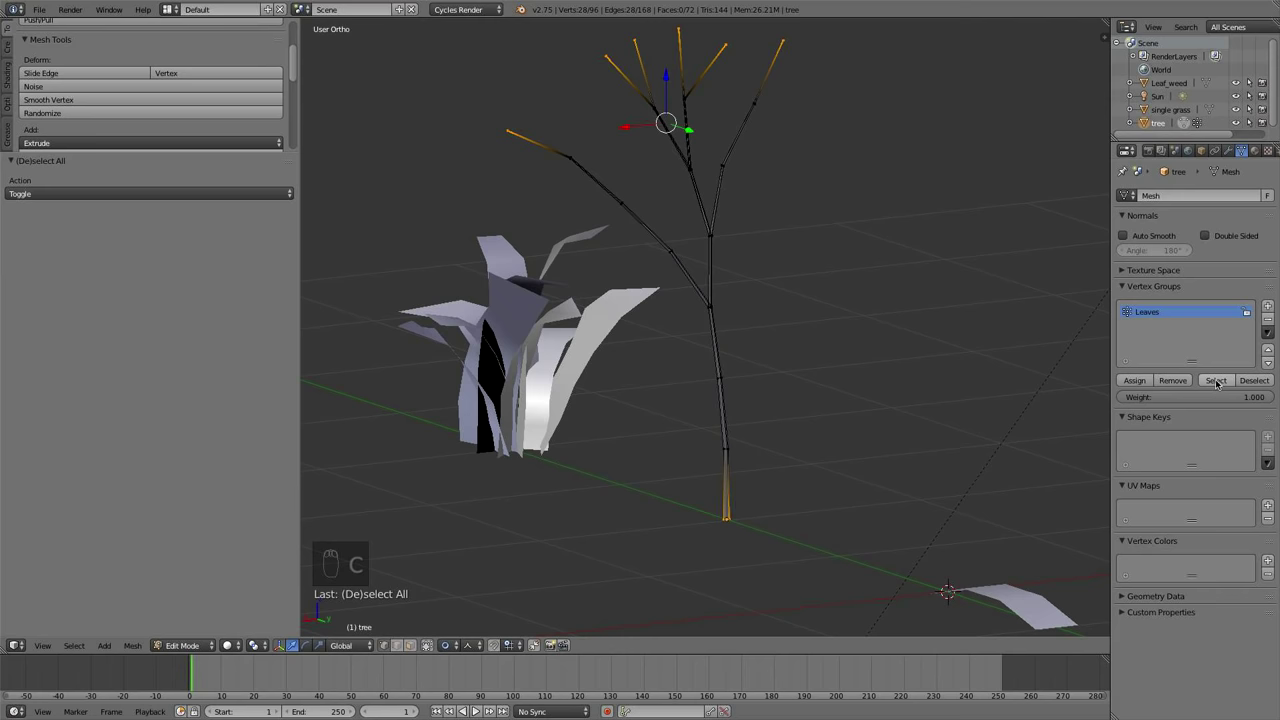
pyautogui.click(1175, 382)
pyautogui.press('a')
pyautogui.press('Tab')
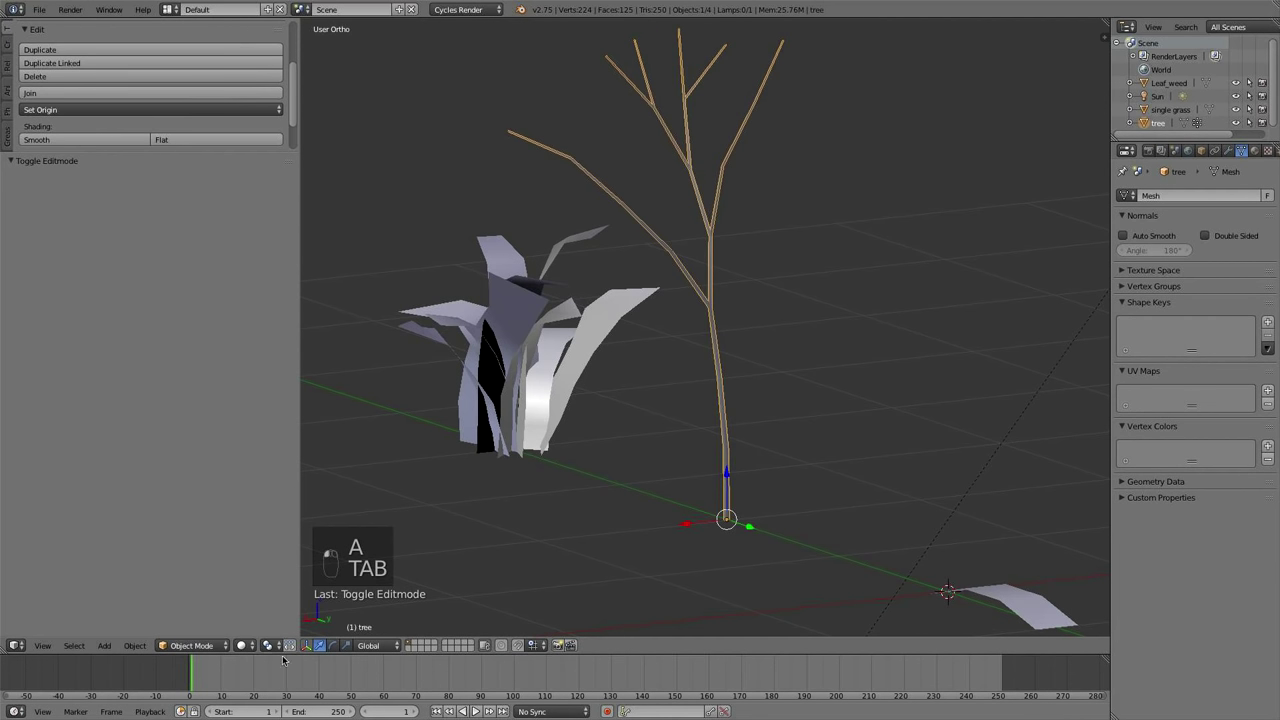
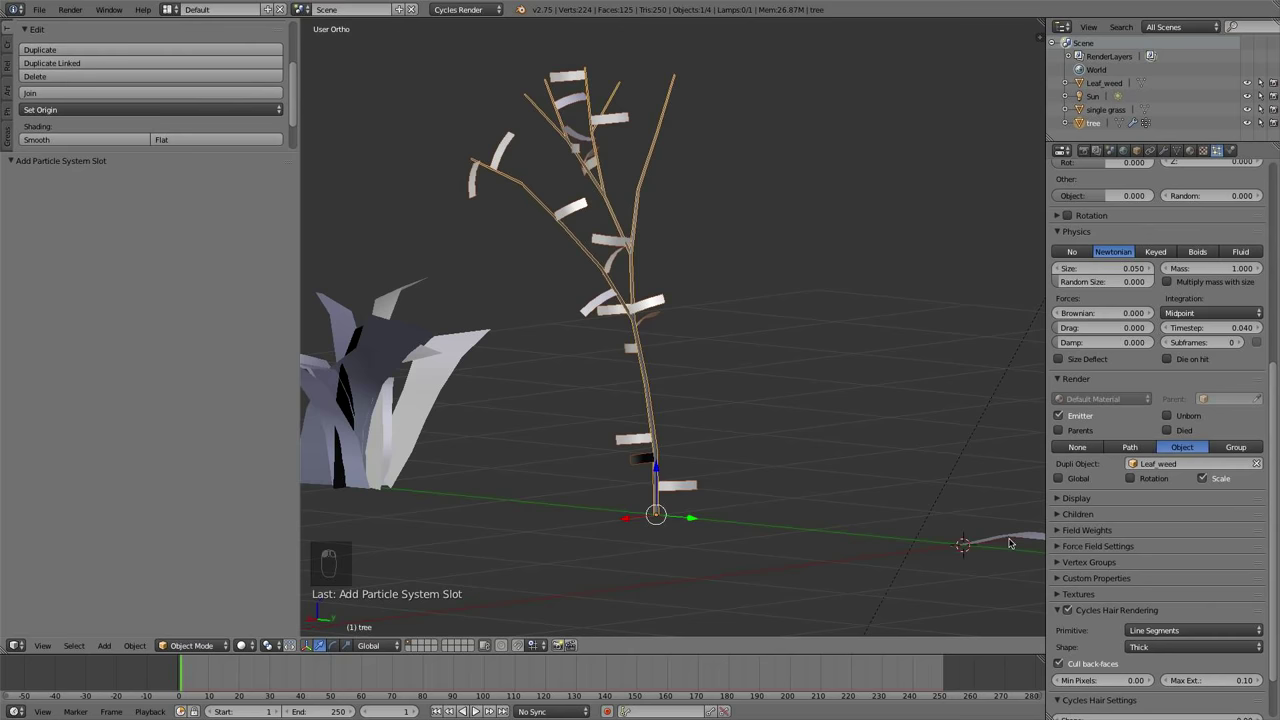
# From top view, rotate the Leaf_weed card 90 degrees onto its side
pyautogui.moveTo(1013, 538); pyautogui.dragTo(846, 287)
pyautogui.press('KP_7')
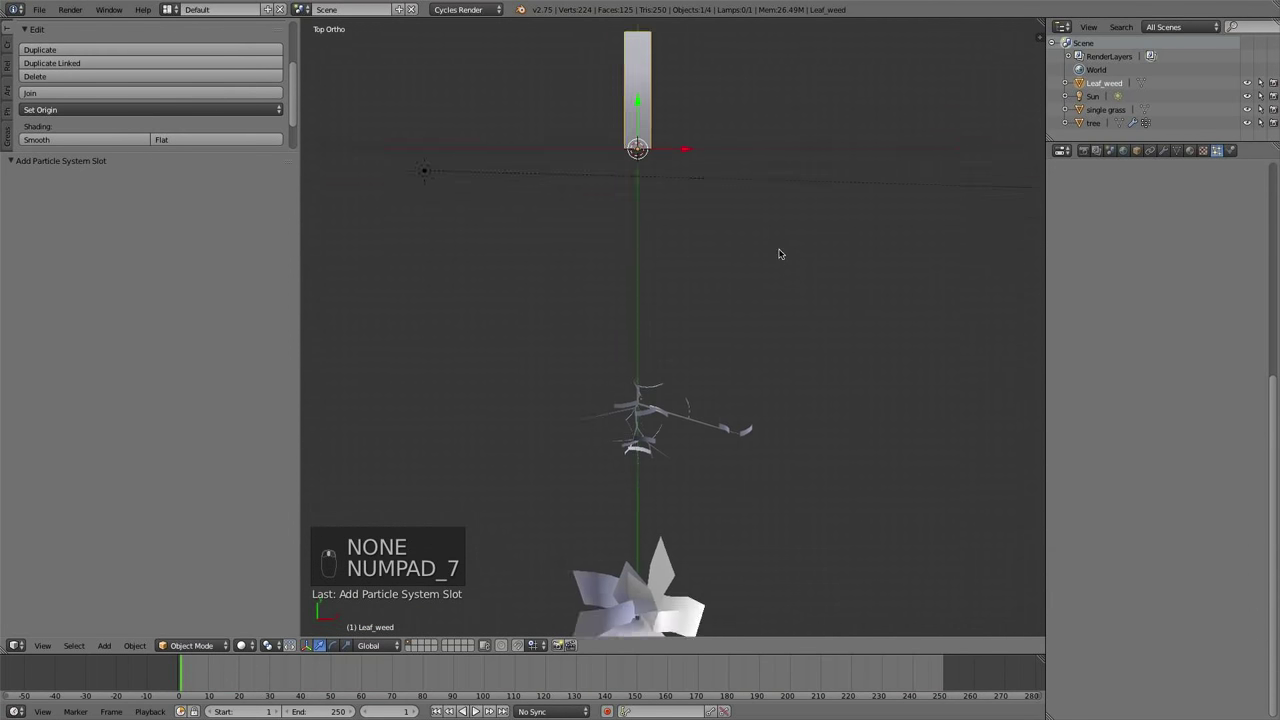
pyautogui.press('r')
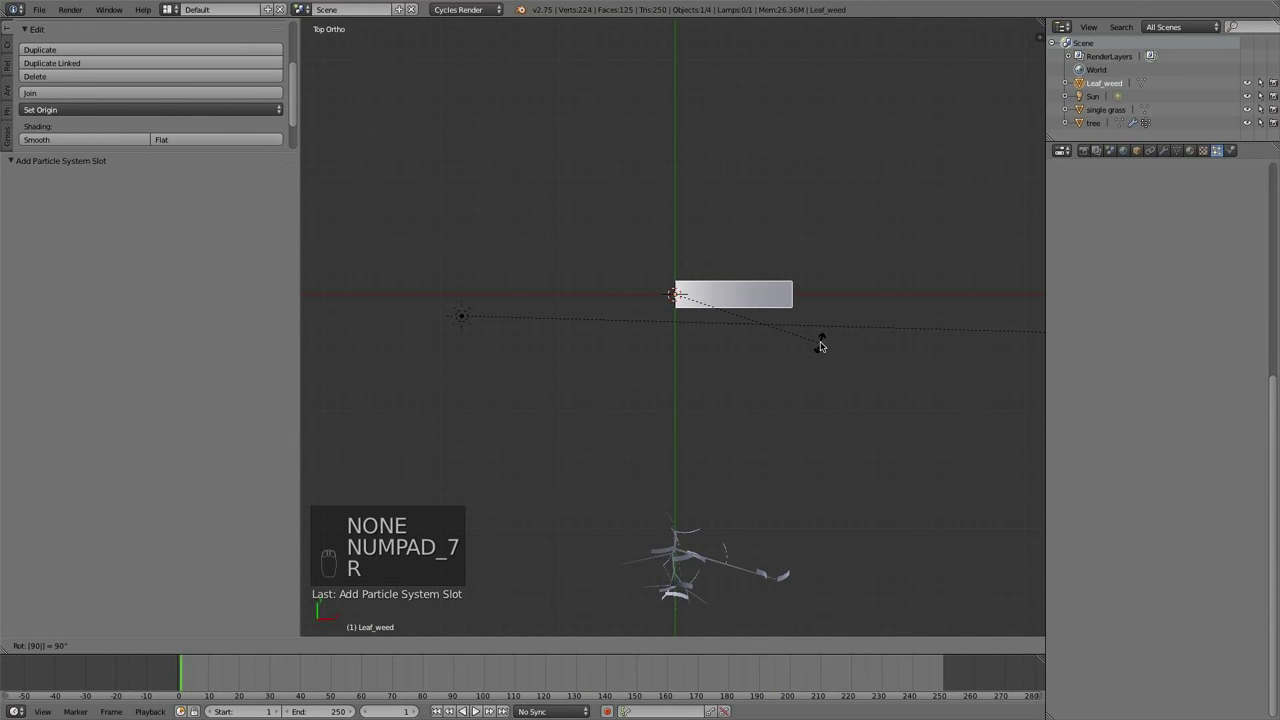
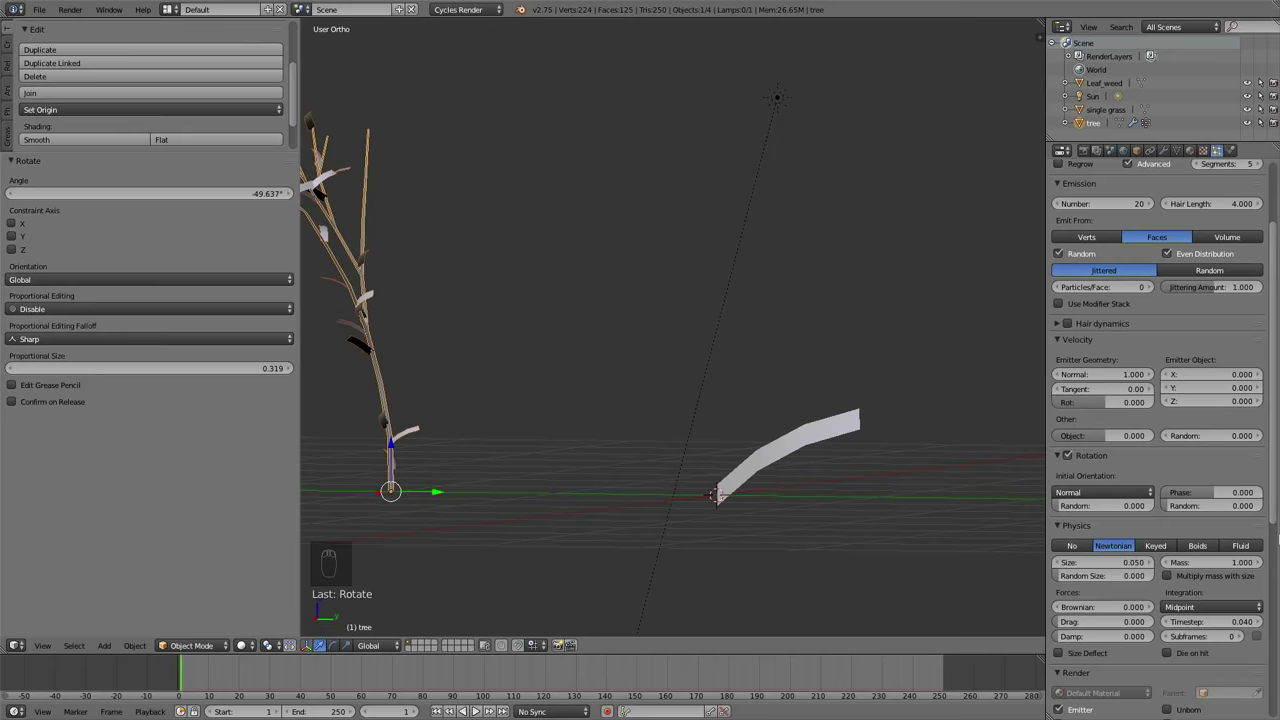
# Weight-paint the Leaves group with a subtractive brush to thin out leaf density on some branches
pyautogui.moveTo(863, 440); pyautogui.dragTo(1117, 540)
pyautogui.moveTo(1117, 540); pyautogui.dragTo(1134, 547)
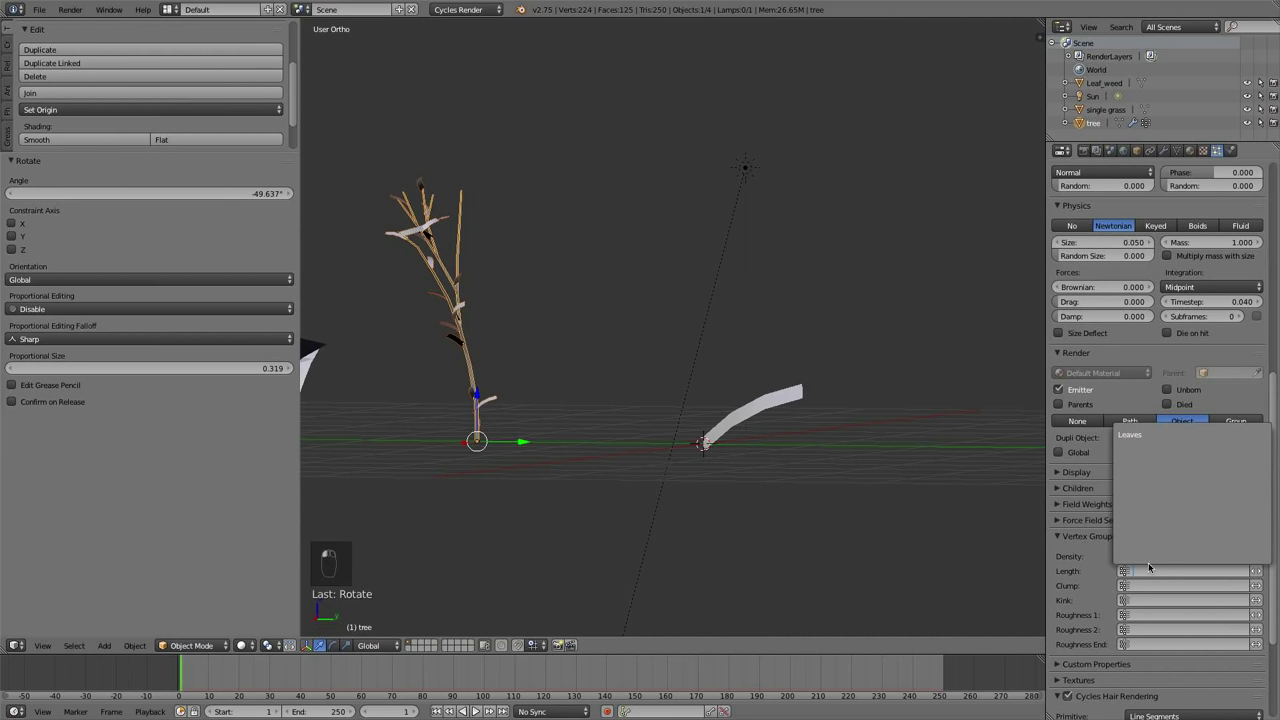
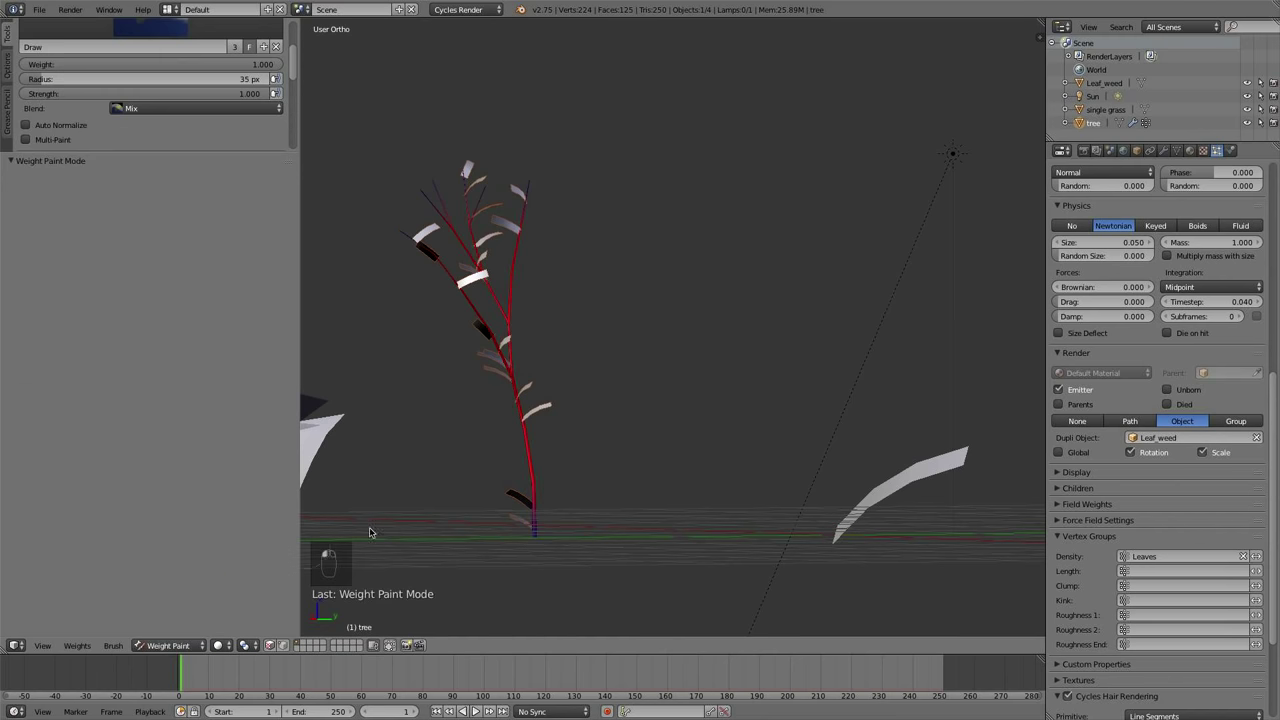
pyautogui.press('t')
pyautogui.press('t')
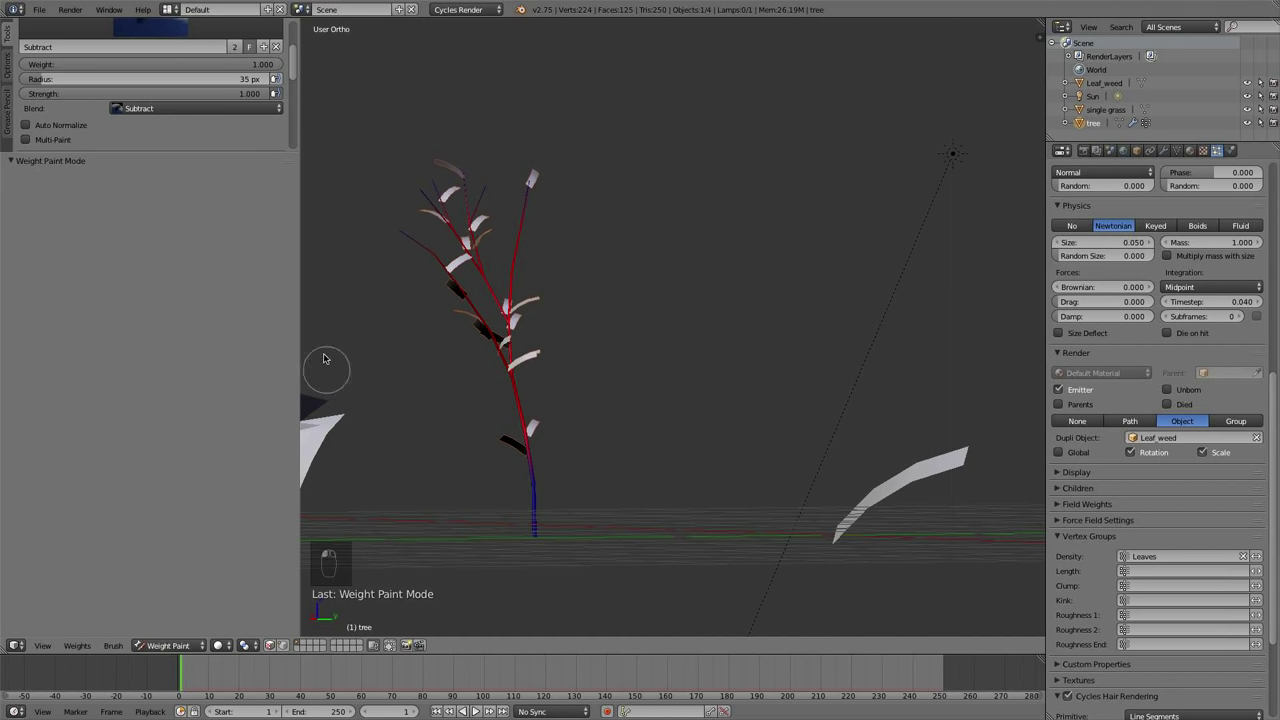
pyautogui.moveTo(417, 276); pyautogui.dragTo(843, 268)
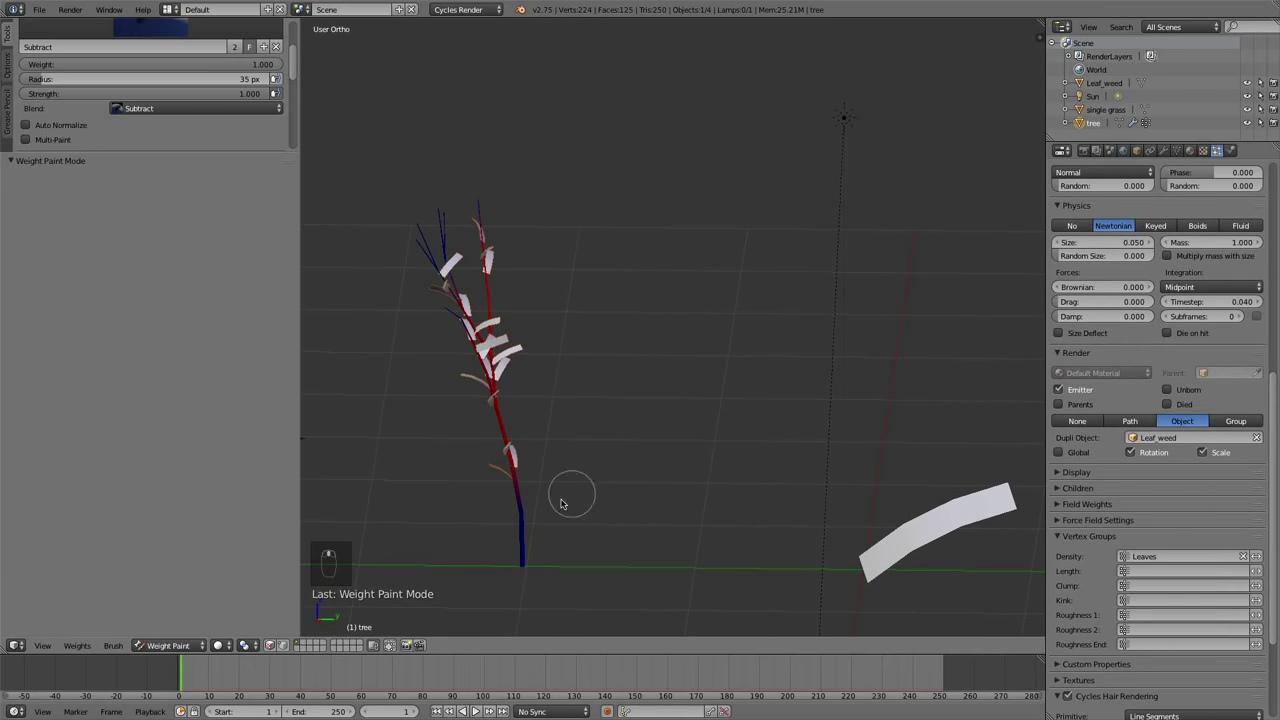
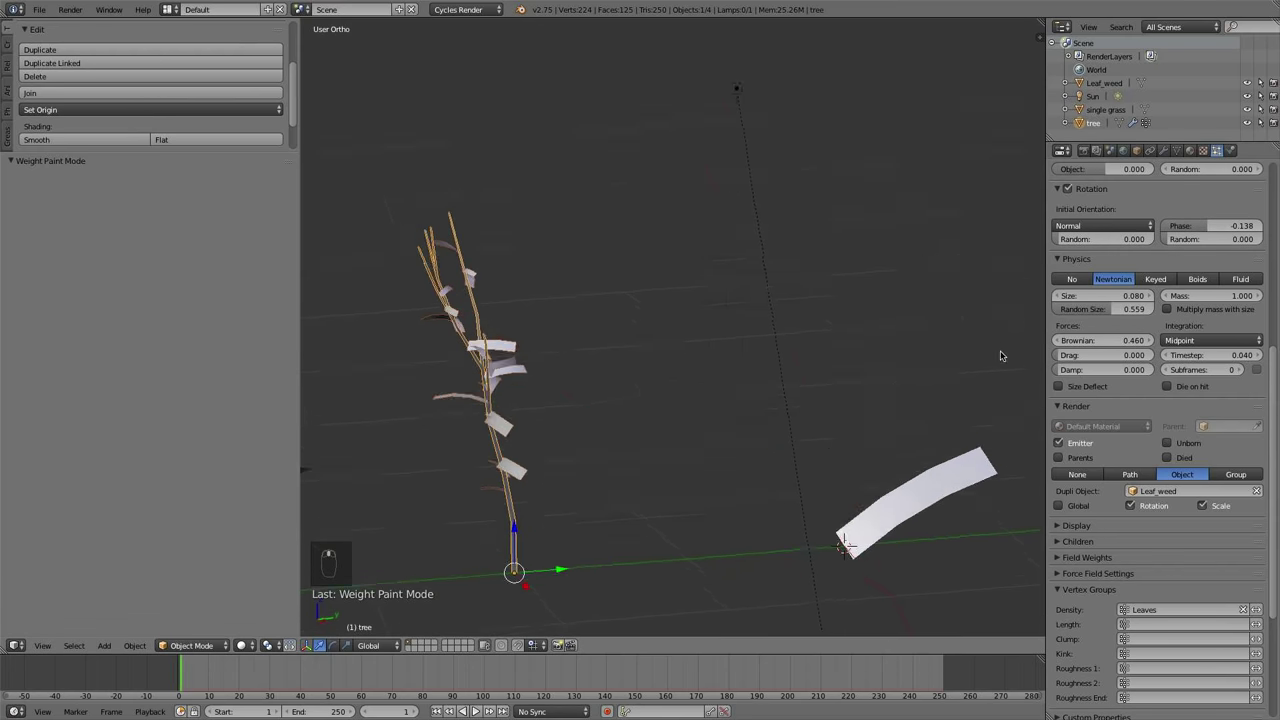
# Adjust the leaf rotation phase and scatter settings from a side view of the tree
pyautogui.press('KP_1')
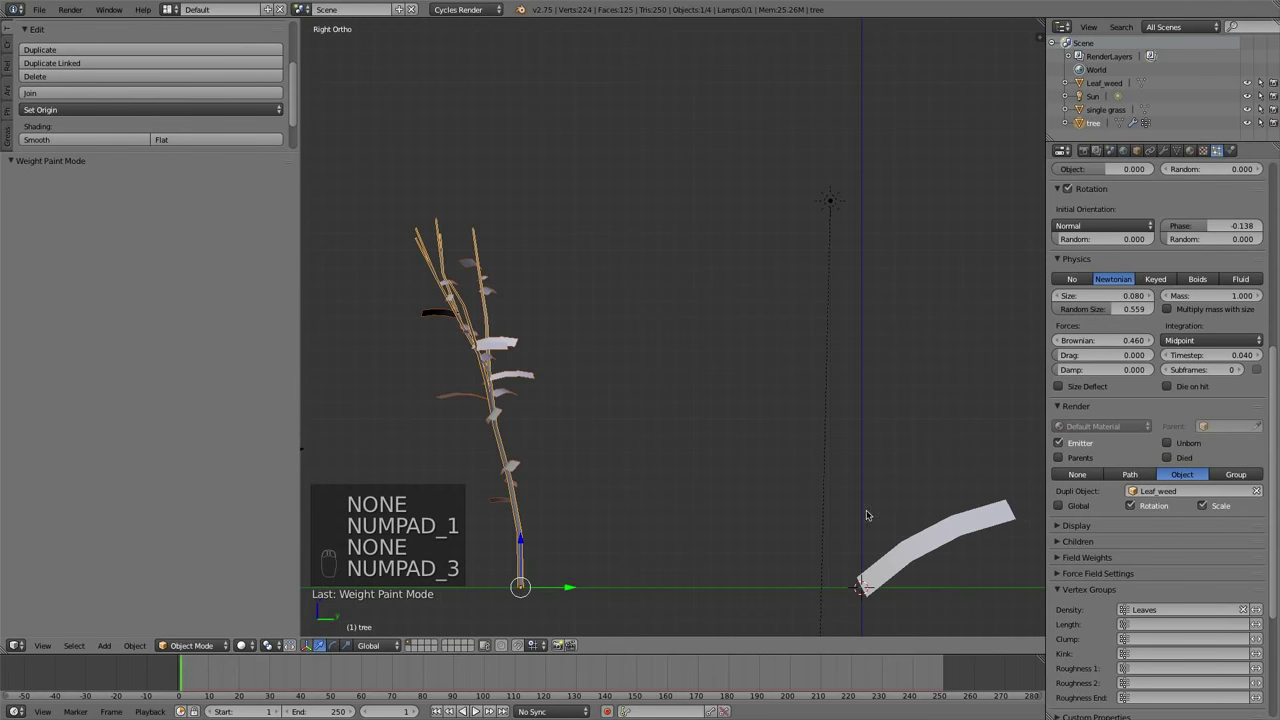
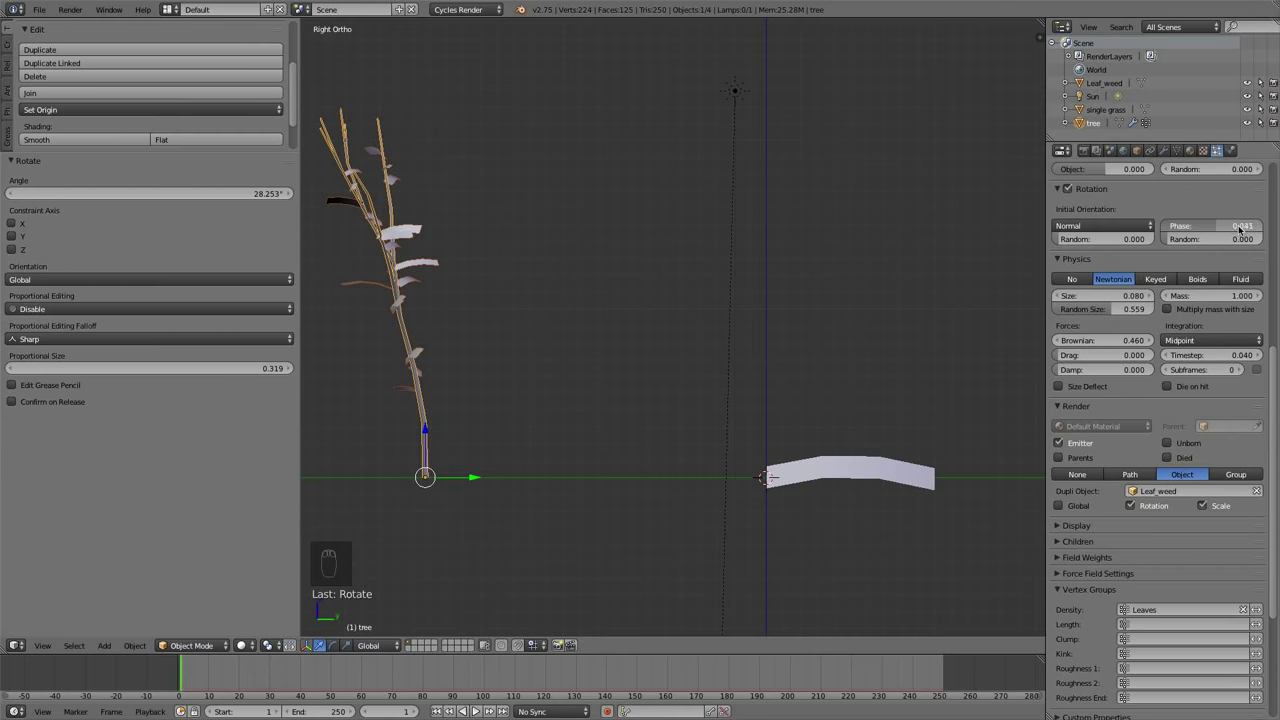
pyautogui.moveTo(785, 178); pyautogui.dragTo(240, 650)
pyautogui.middleClick(598, 289)
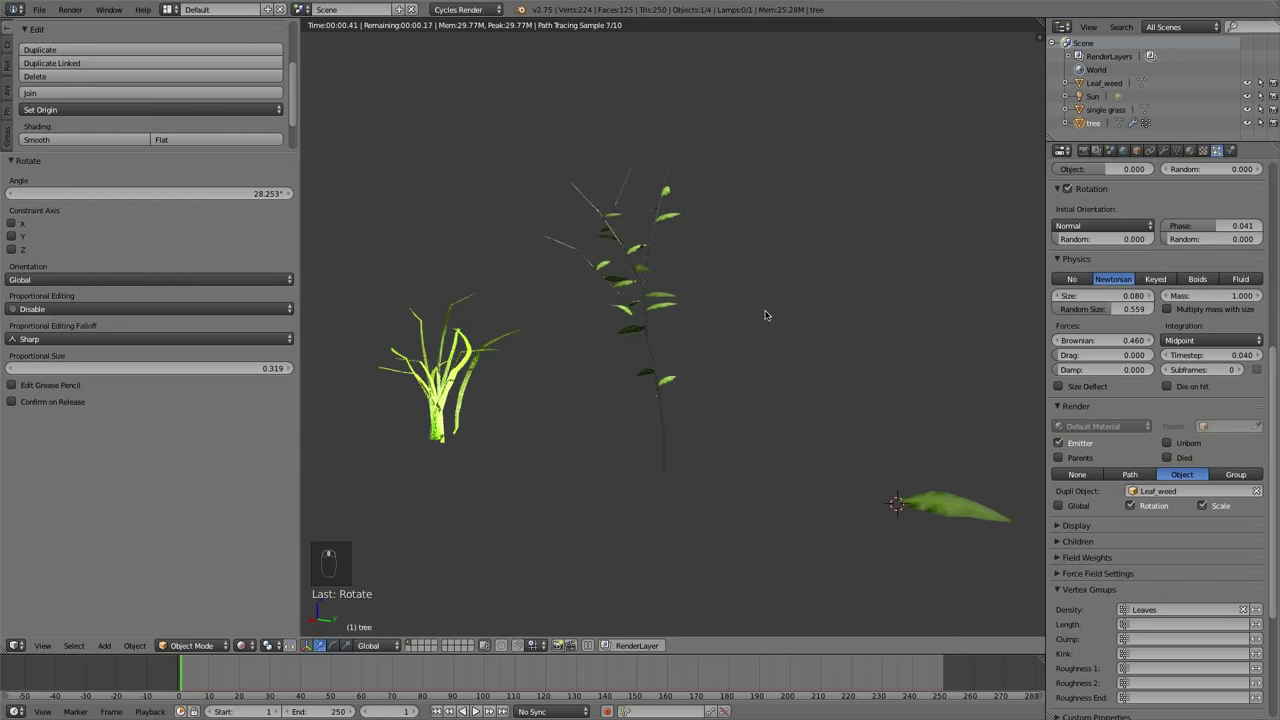
pyautogui.moveTo(745, 469); pyautogui.dragTo(860, 582)
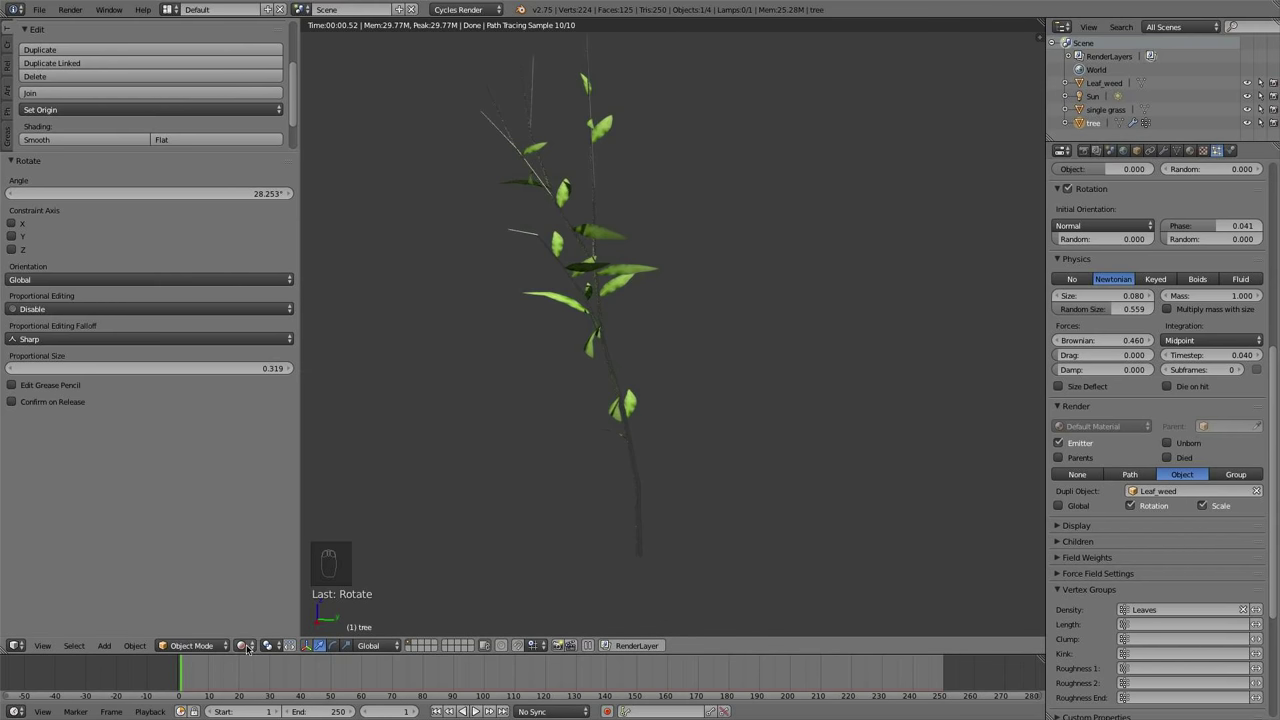
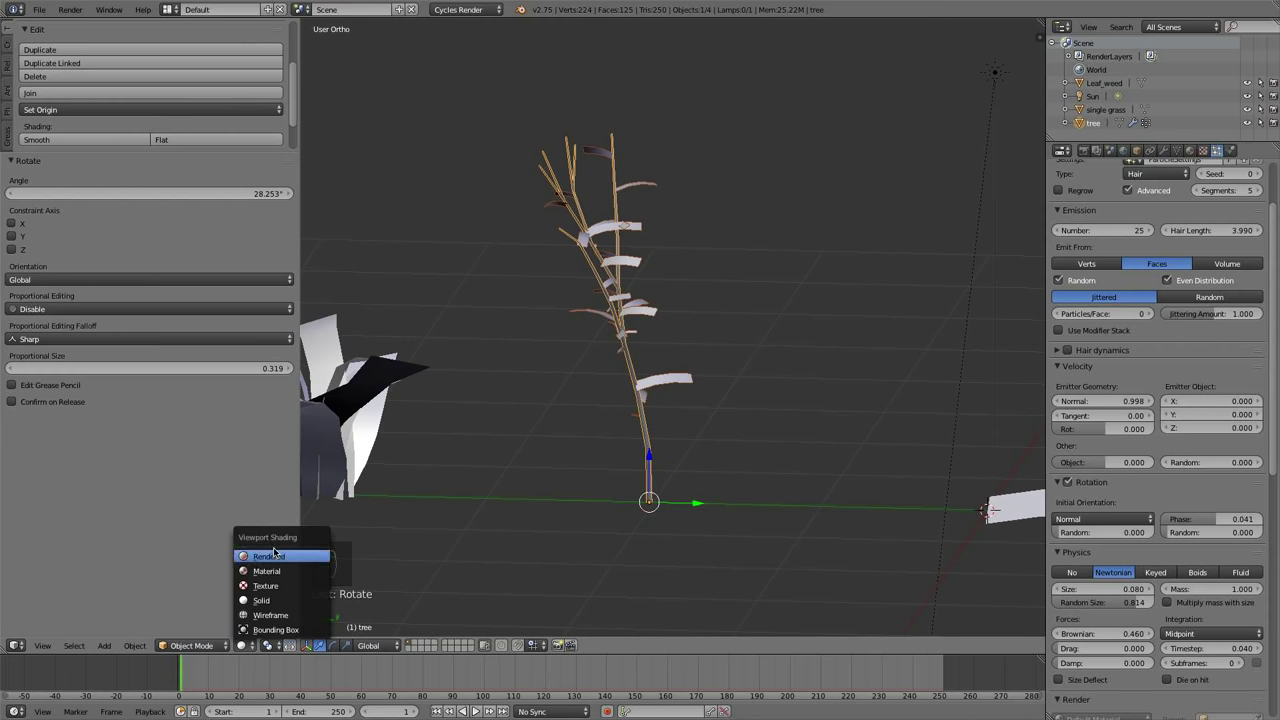
# Preview the leaves in rendered shading, then make the particle duplicates real Leaf_weed objects
pyautogui.click(734, 424)
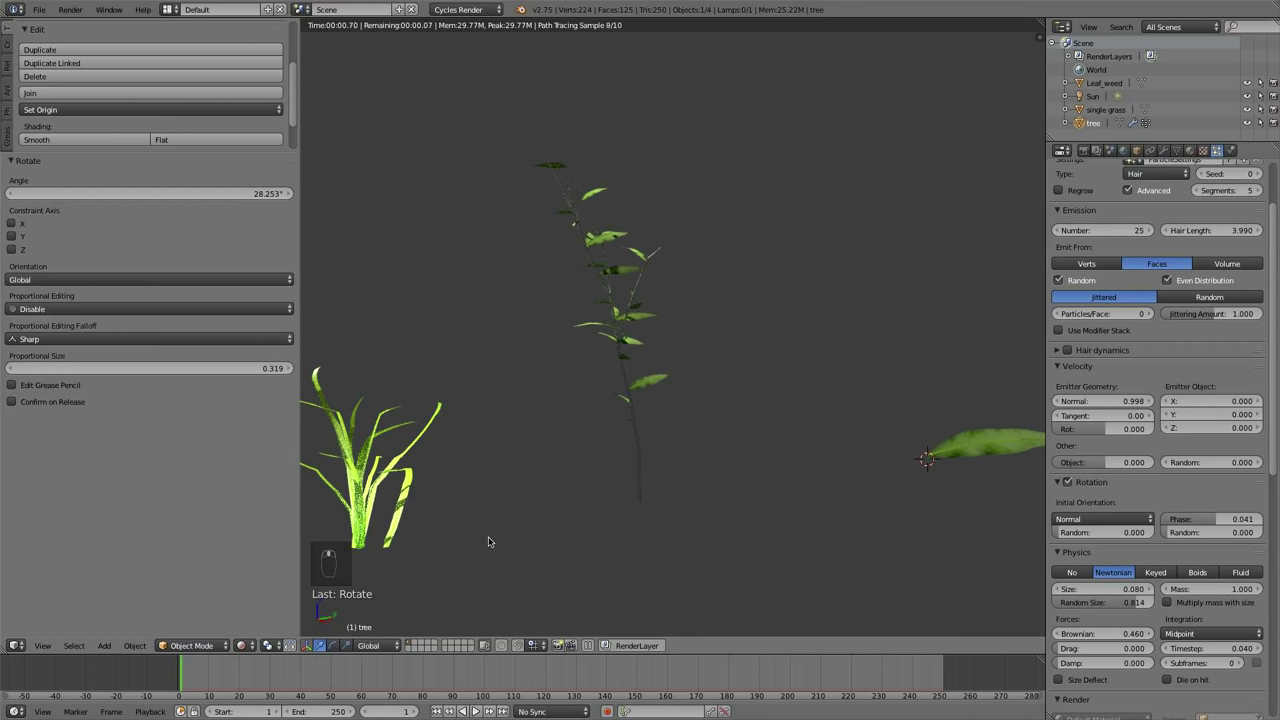
pyautogui.click(1057, 347)
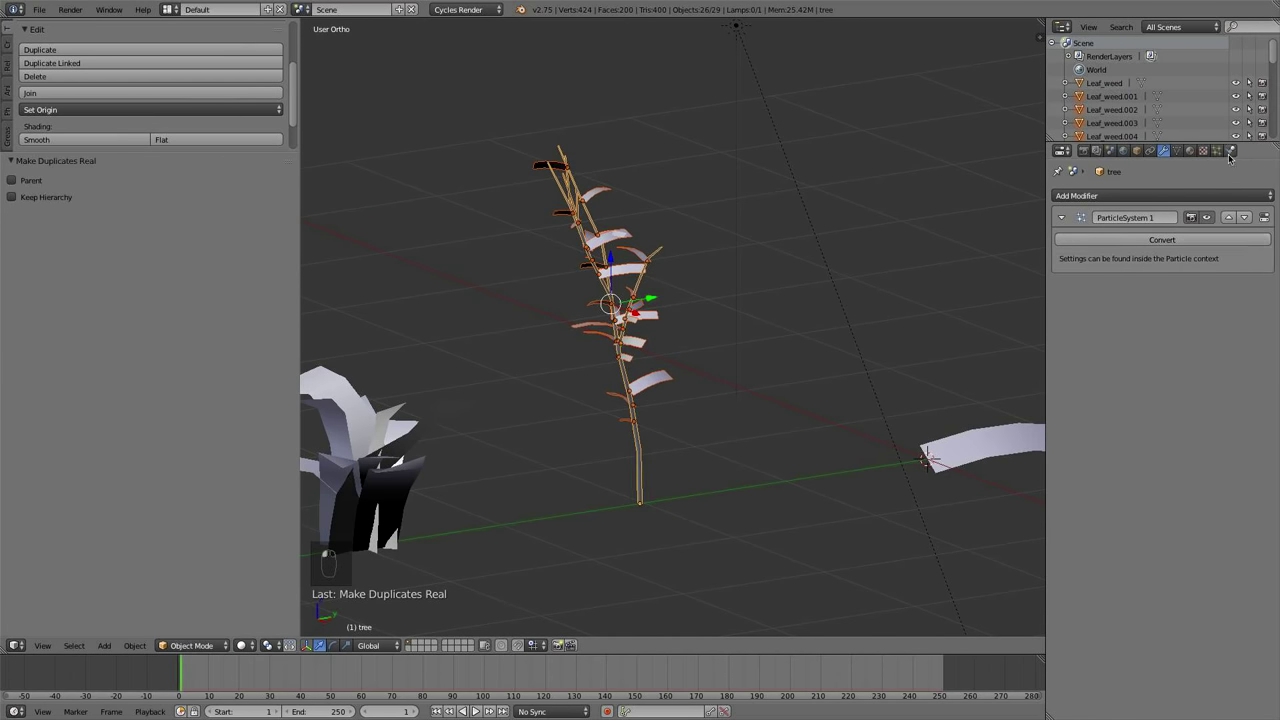
# Box-select all leaf copies with the tree and join them into one mesh with Ctrl+J
pyautogui.moveTo(1238, 147); pyautogui.dragTo(1266, 210)
pyautogui.moveTo(1265, 210); pyautogui.dragTo(569, 527)
pyautogui.middleClick(569, 527)
pyautogui.press('ctrl+j')
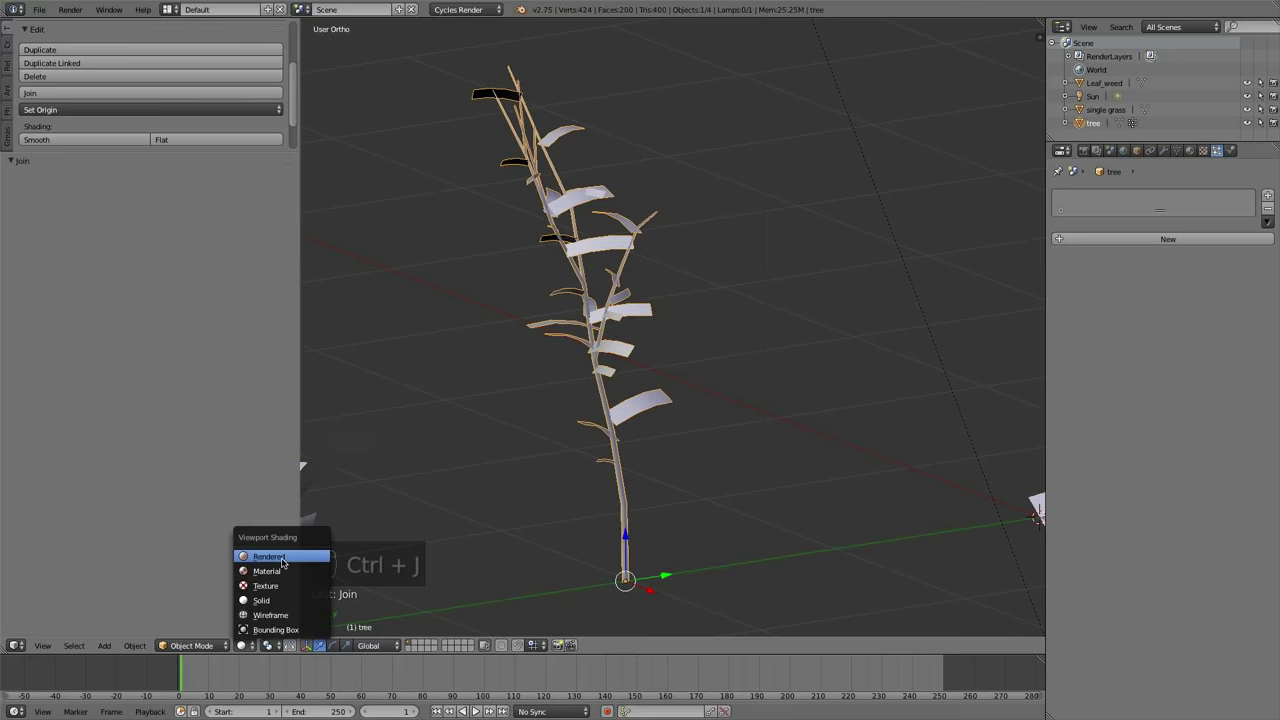
pyautogui.middleClick(626, 435)
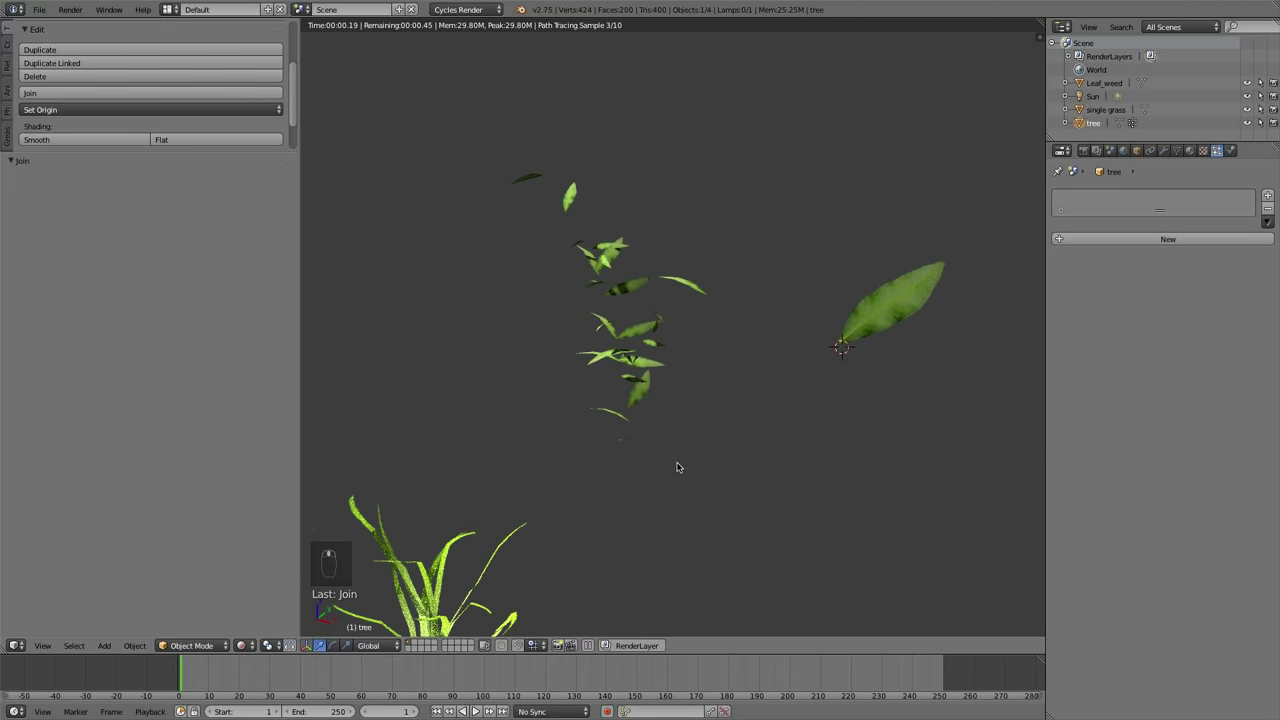
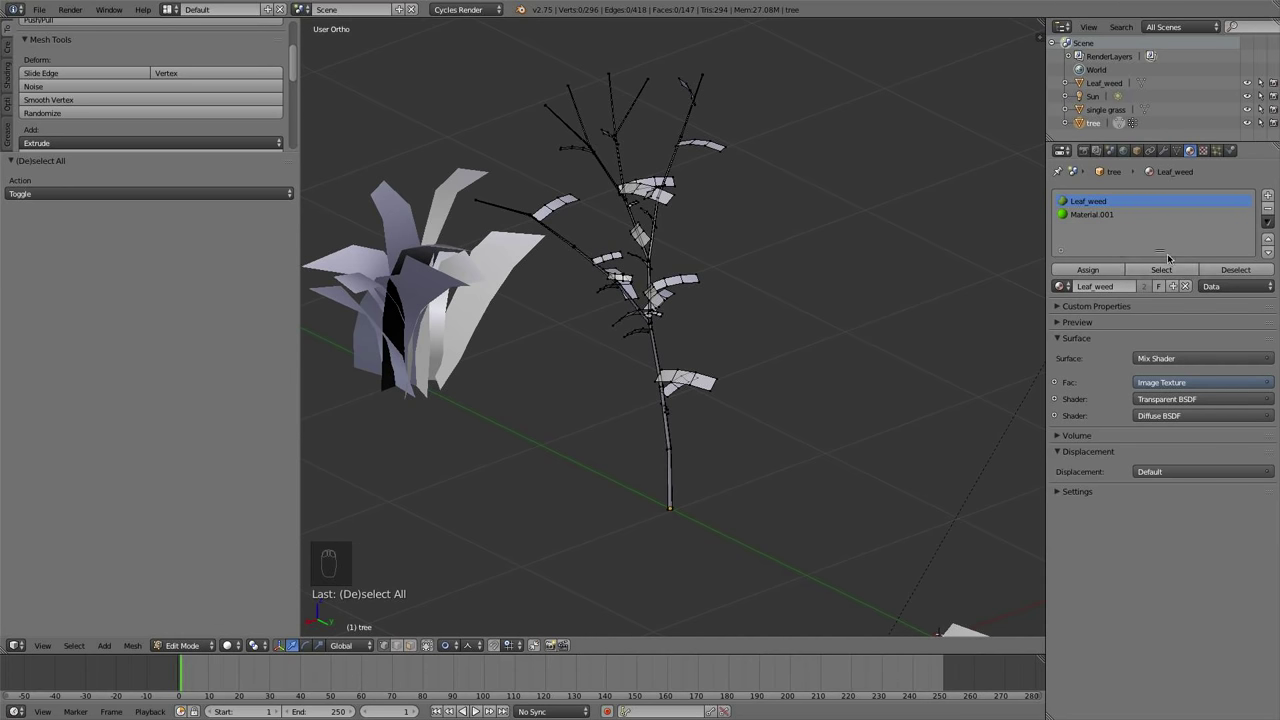
# Select the connected stem geometry of the tree with linked selection
pyautogui.moveTo(1172, 269); pyautogui.dragTo(1057, 303)
pyautogui.middleClick(1057, 303)
pyautogui.moveTo(1137, 231); pyautogui.dragTo(1057, 303)
pyautogui.press('a')
pyautogui.press('l')
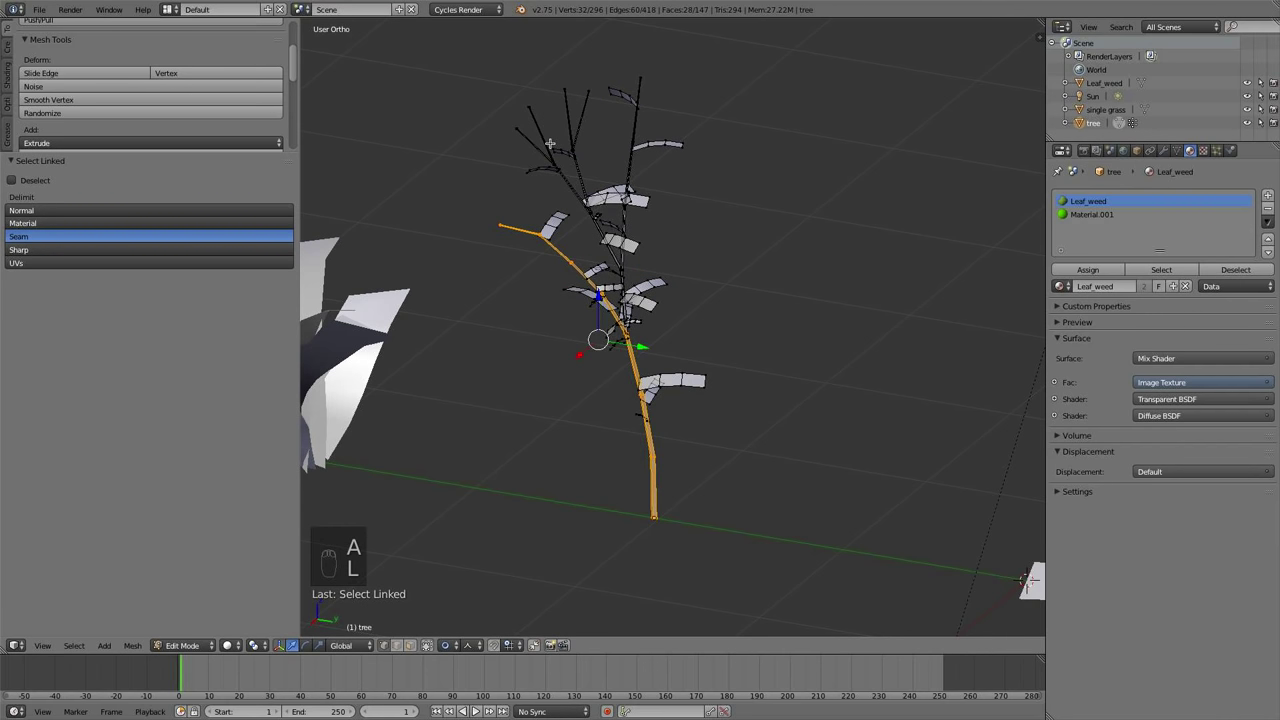
pyautogui.press('l')
pyautogui.press('l')
pyautogui.press('l')
pyautogui.press('l')
pyautogui.press('l')
# Assign Material.001 to the selected stem and finish editing the tree mesh
pyautogui.moveTo(1057, 303); pyautogui.dragTo(1109, 218)
pyautogui.middleClick(1104, 269)
pyautogui.press('a')
pyautogui.press('Tab')
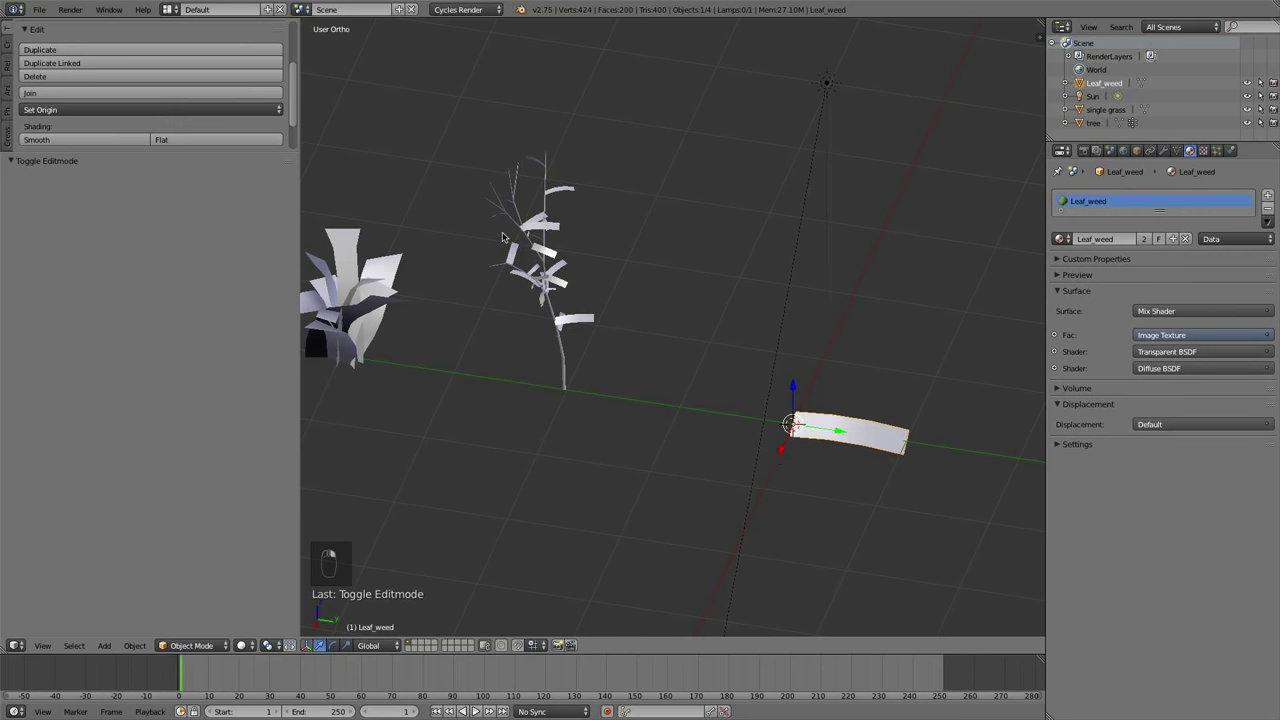
# Add a Flower_head plane beside the leaf card, subdivide it once and shade it smooth
pyautogui.click(790, 441)
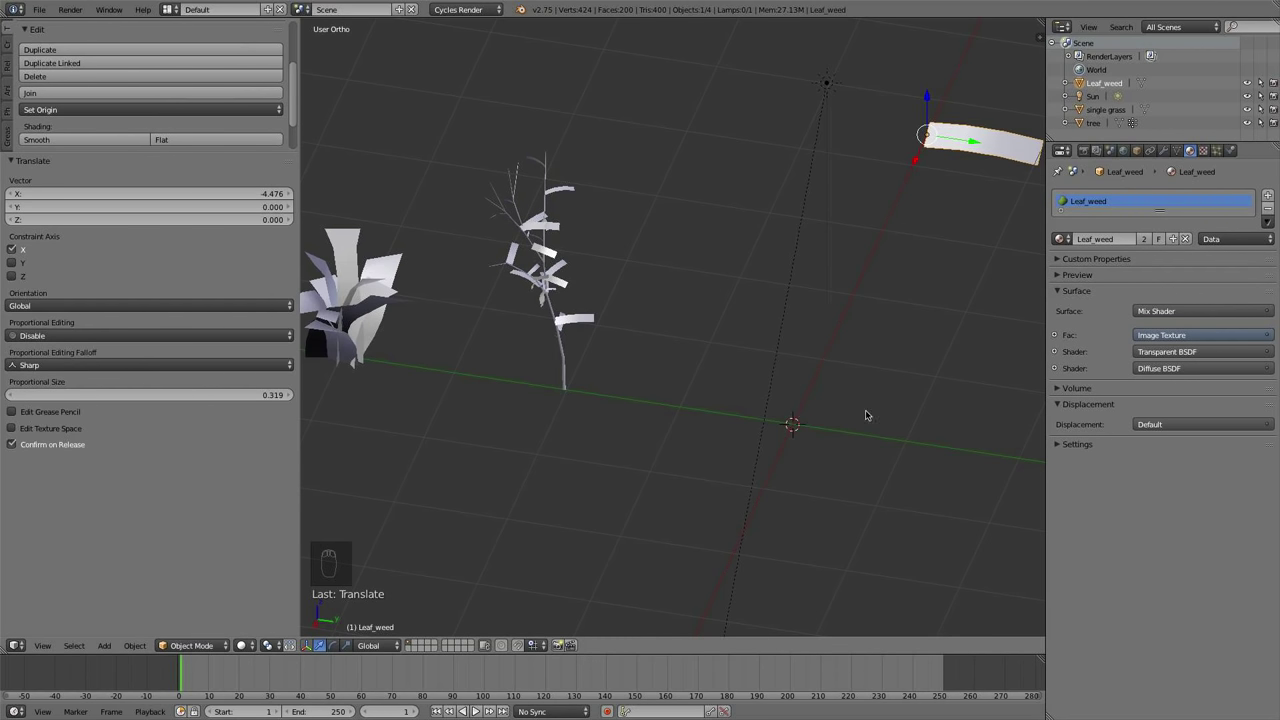
pyautogui.press('shift+a')
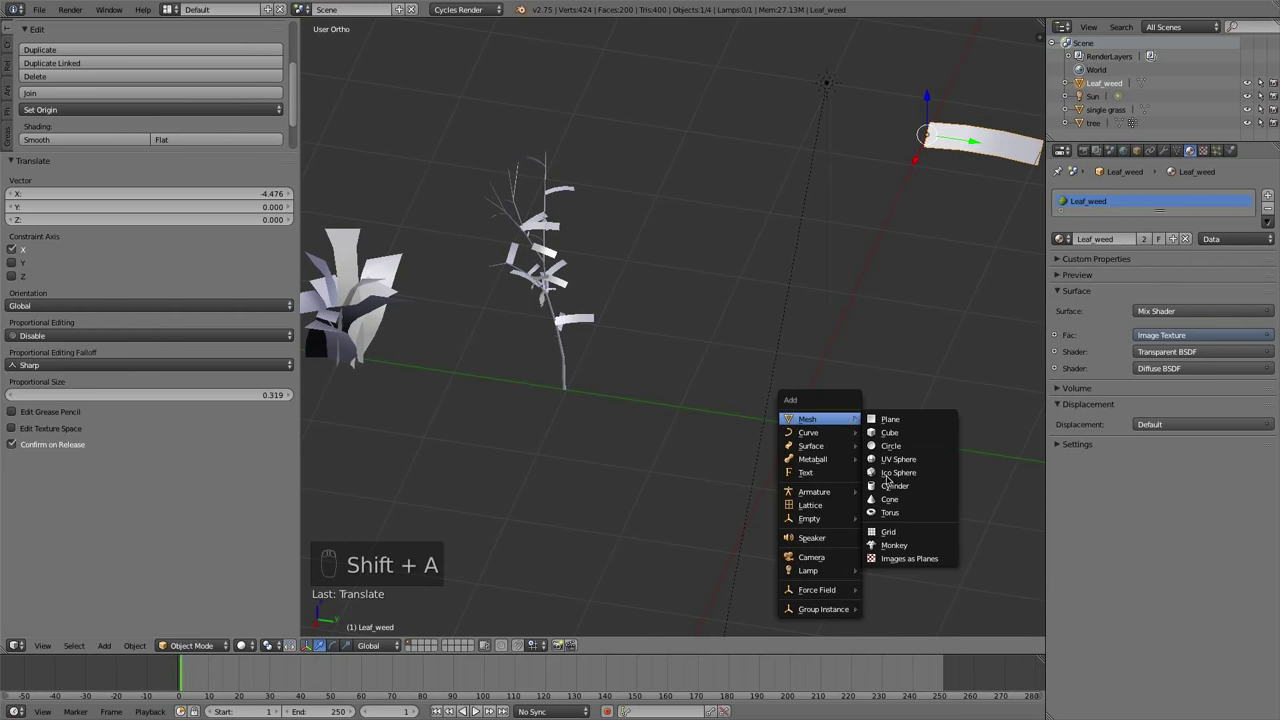
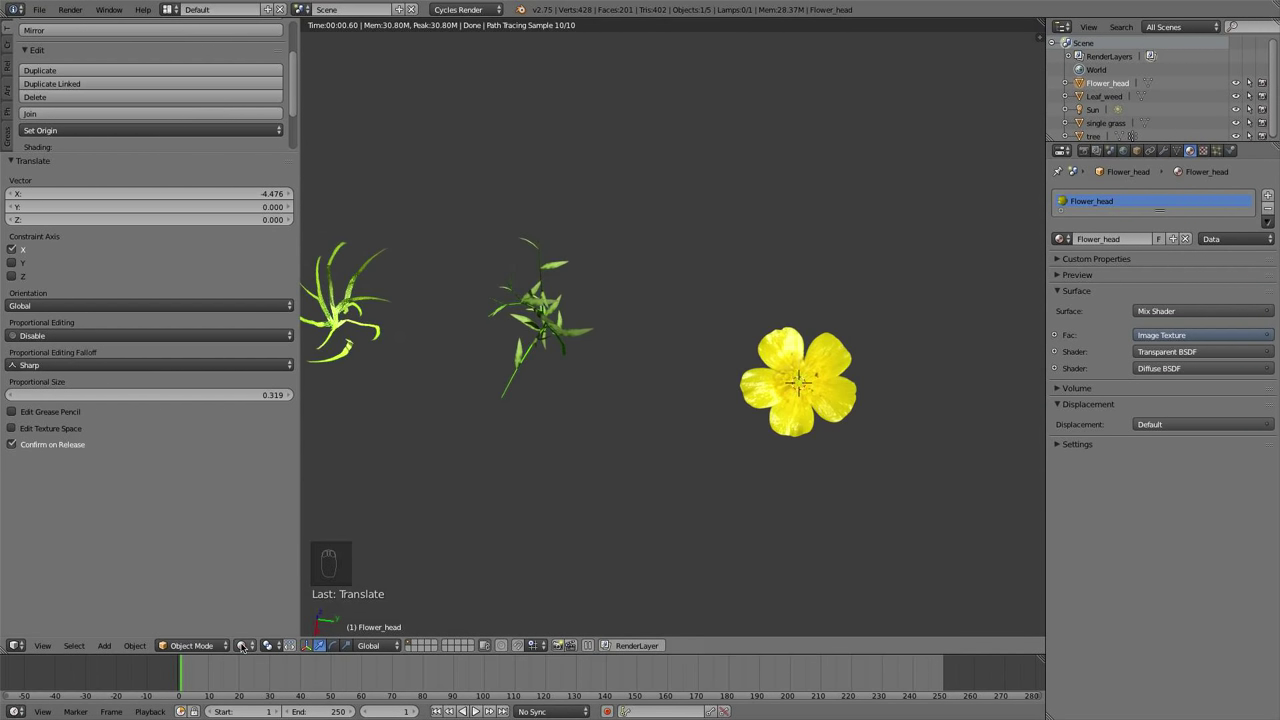
pyautogui.press('Tab')
pyautogui.press('w')
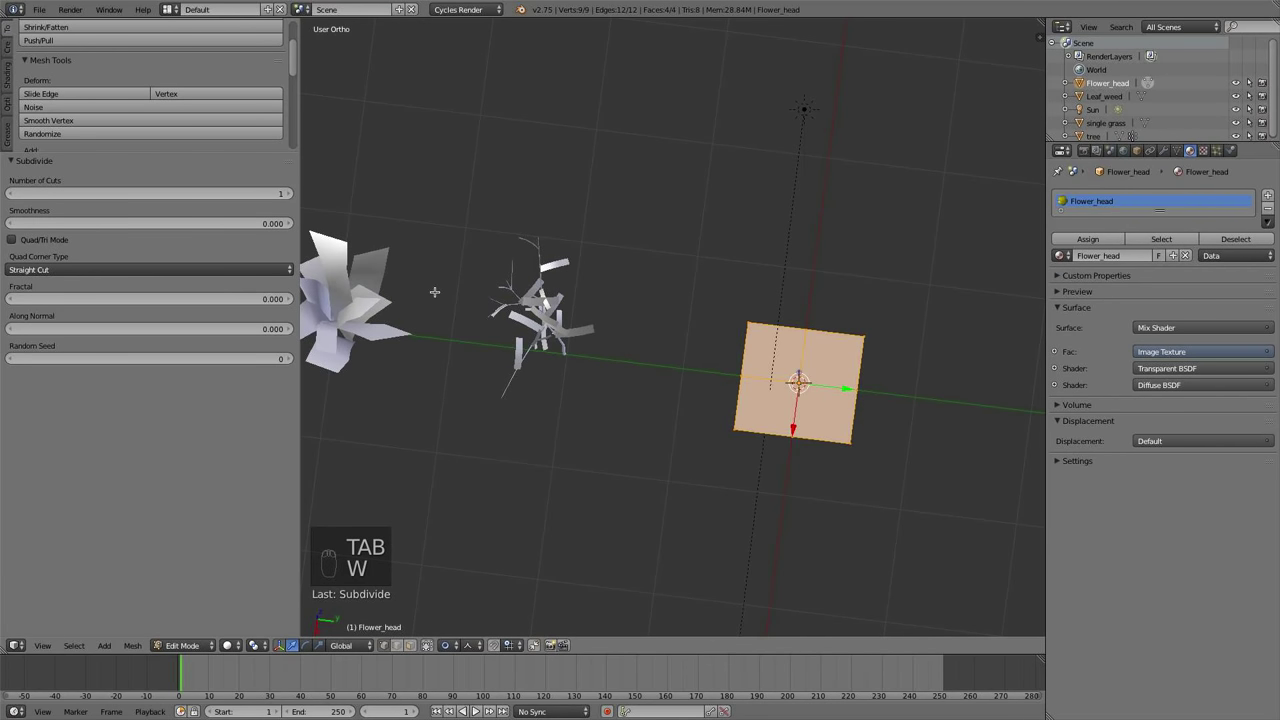
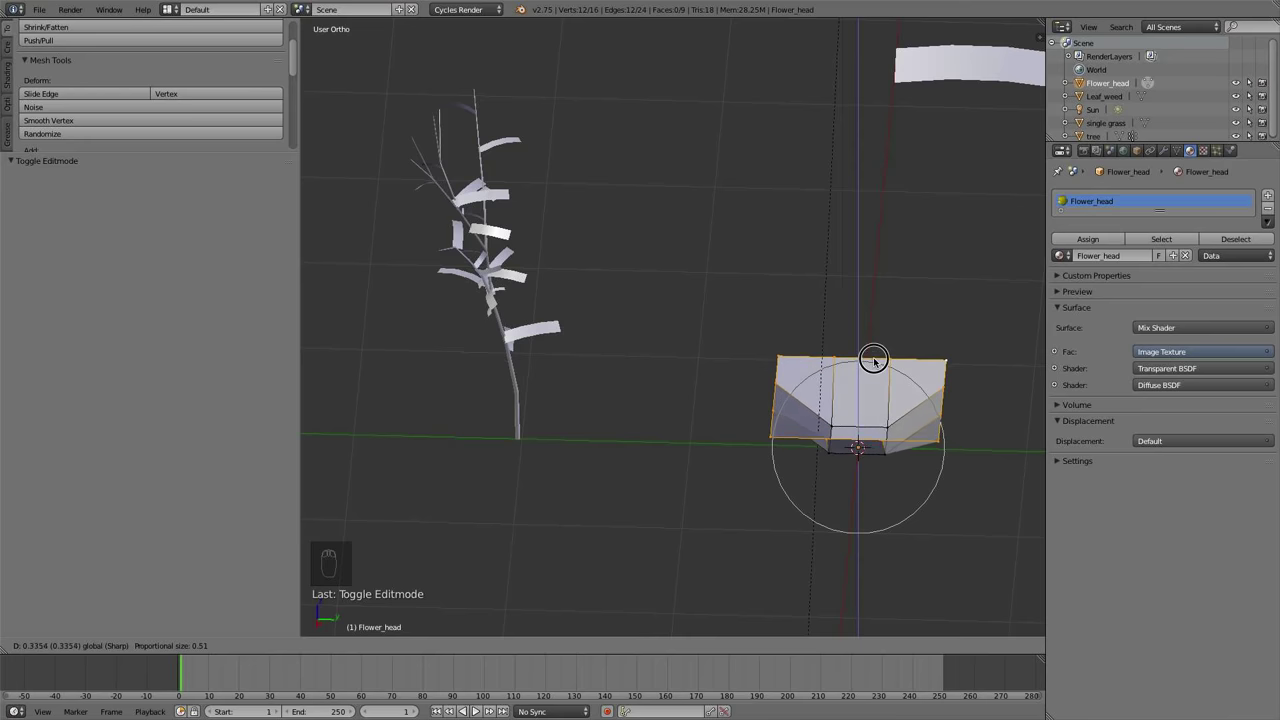
pyautogui.press('a')
pyautogui.press('Tab')
pyautogui.click(65, 111)
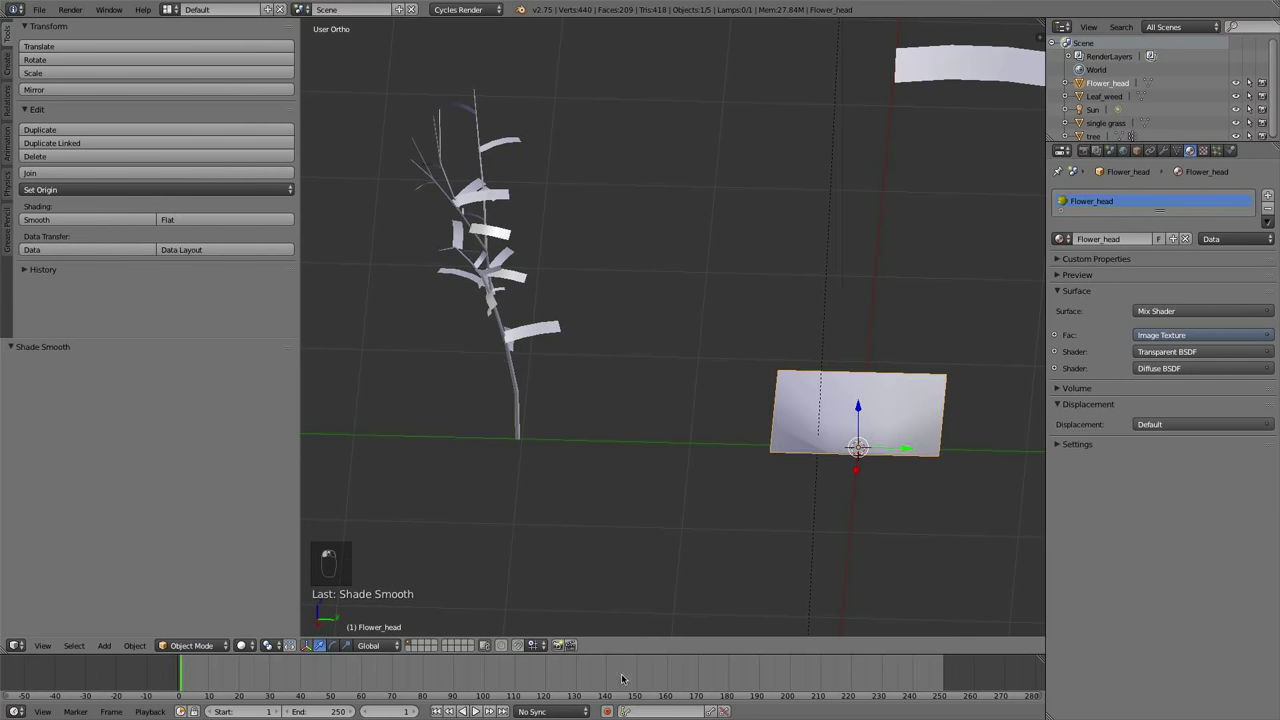
# Bend the flower plane into a cupped shape by moving vertices with proportional editing
pyautogui.moveTo(580, 475); pyautogui.dragTo(804, 532)
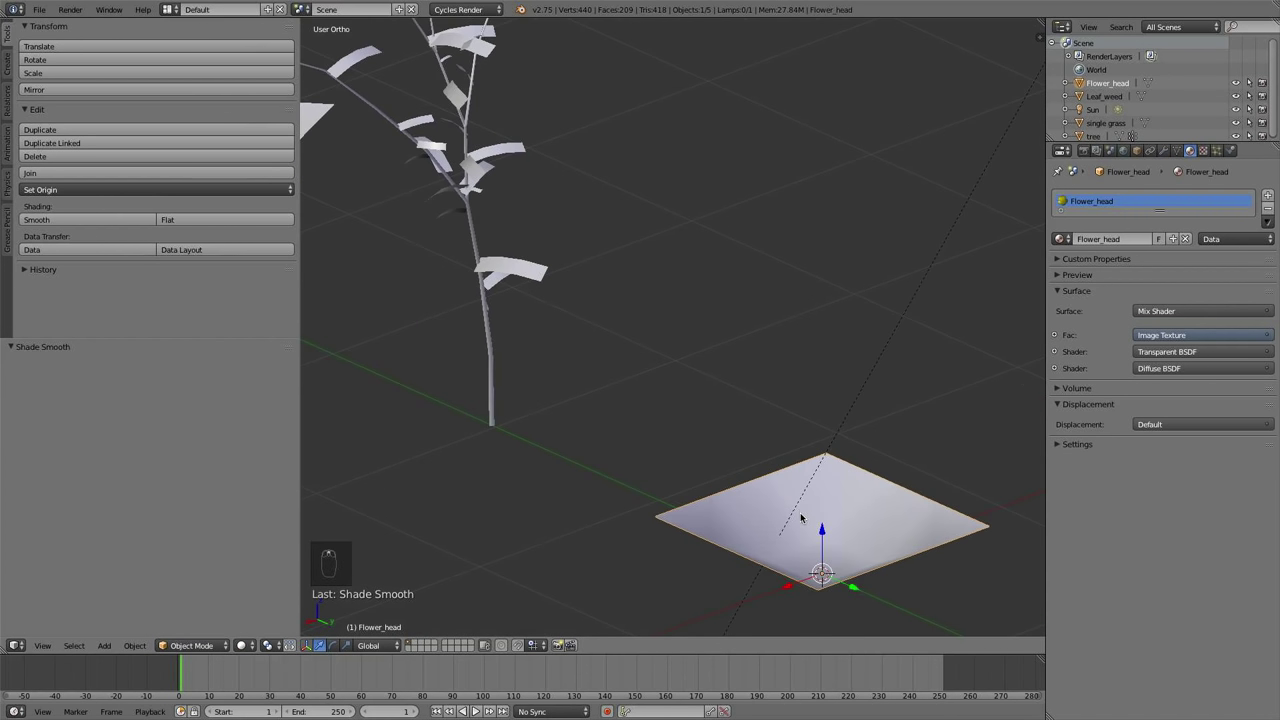
pyautogui.press('Tab')
pyautogui.press('g')
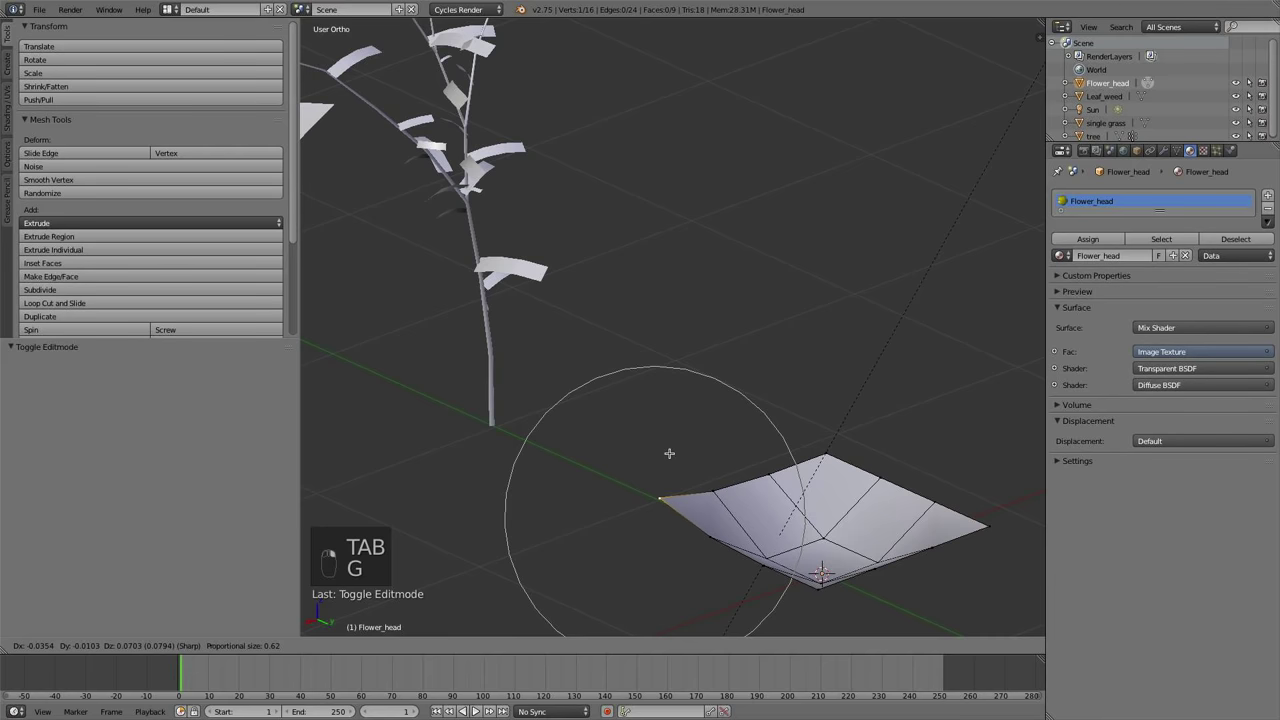
pyautogui.press('g')
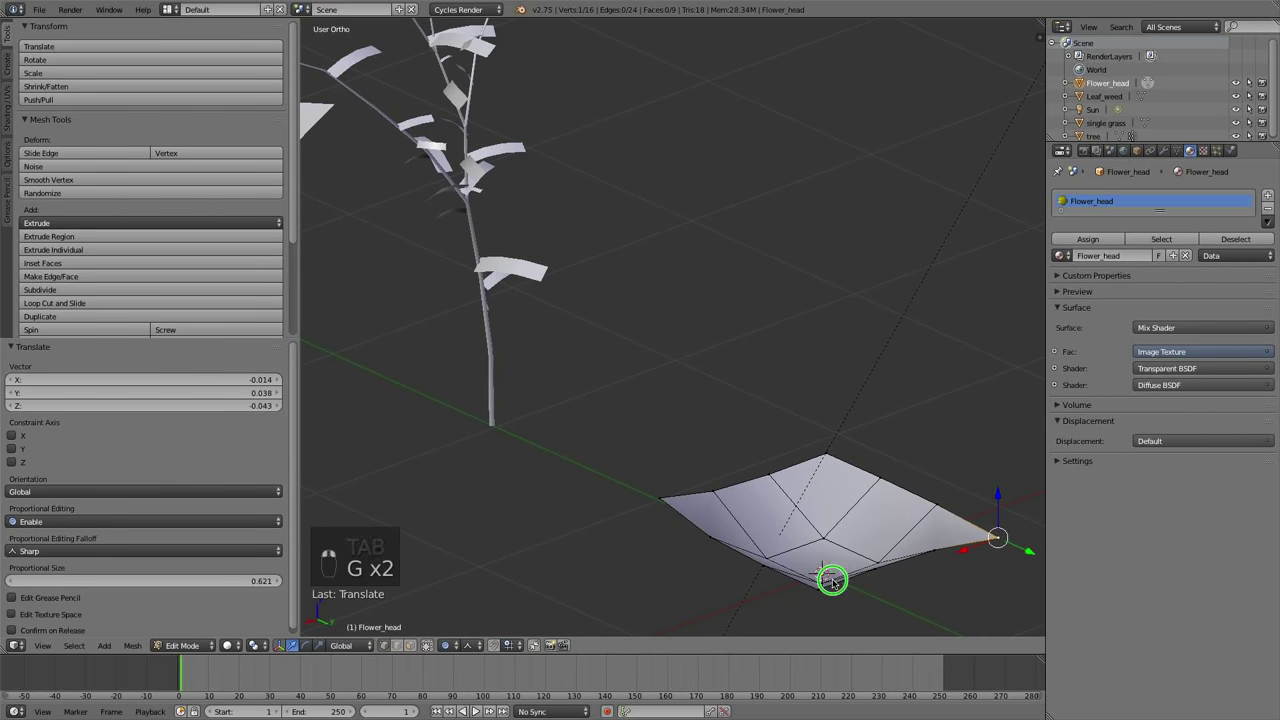
pyautogui.press('g')
pyautogui.press('g')
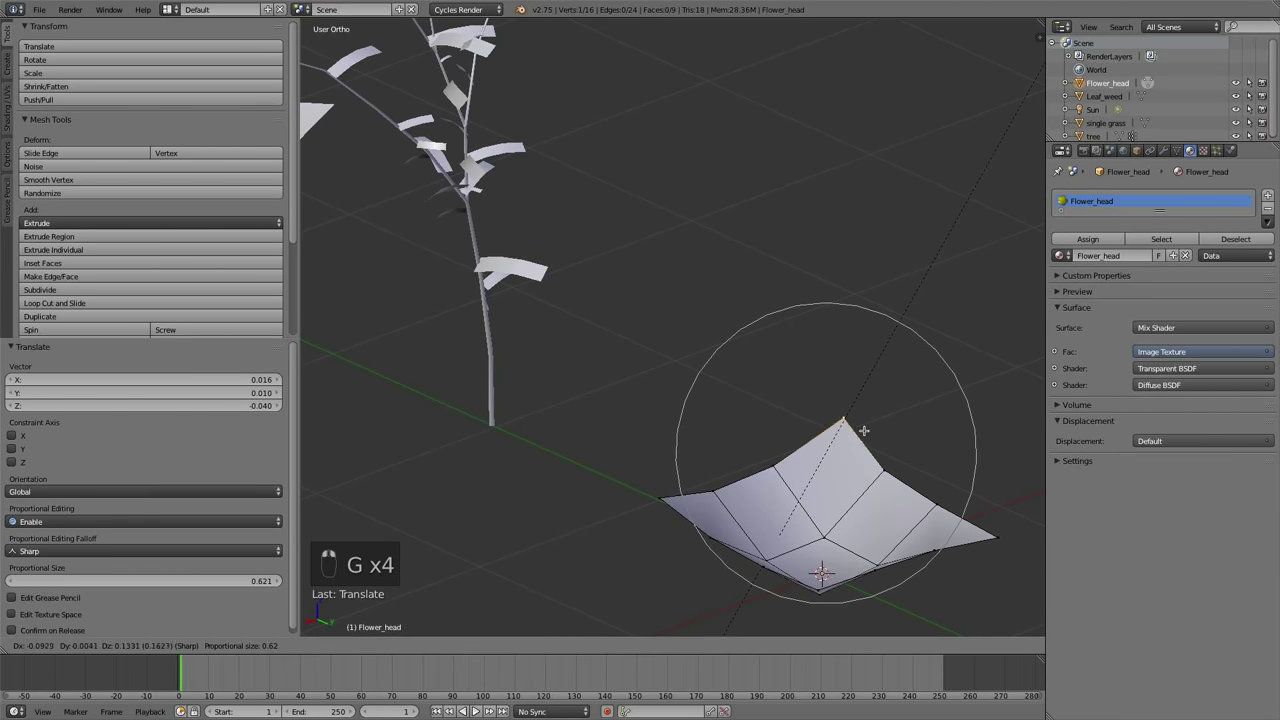
pyautogui.press('a')
pyautogui.press('Tab')
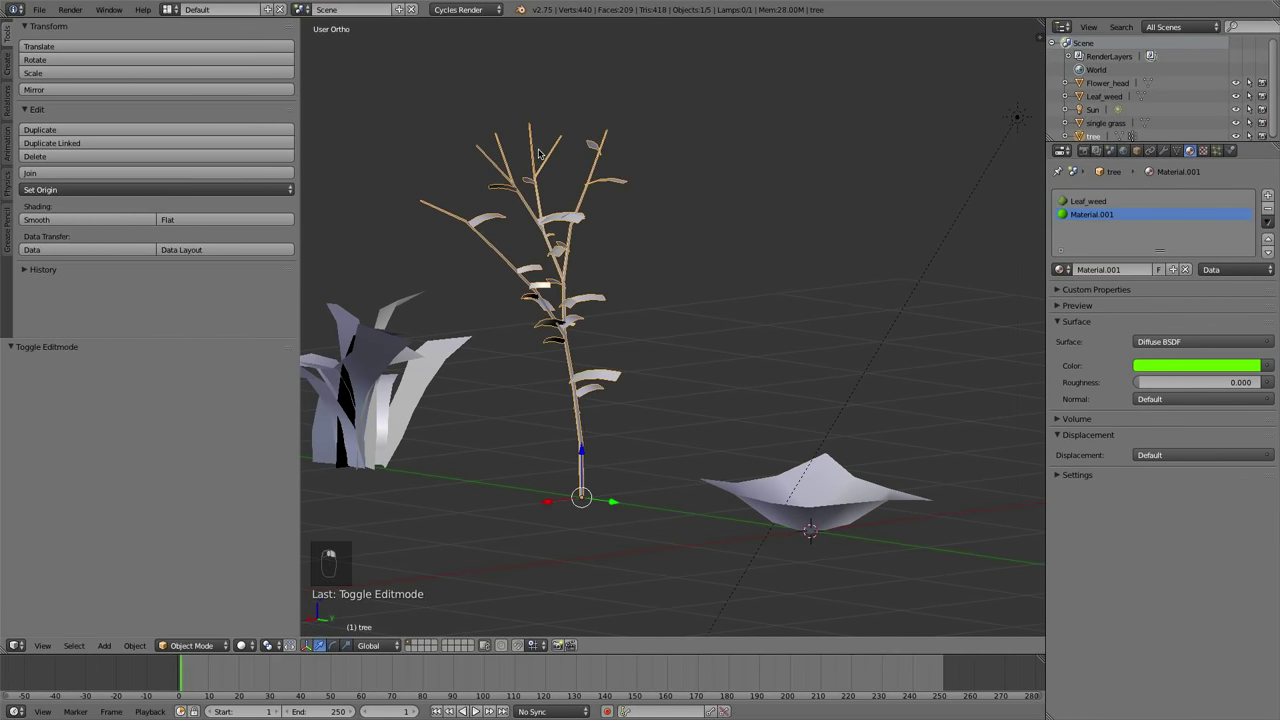
# Select the tree's branch-tip vertices and assign them to the Flowers vertex group
pyautogui.middleClick(1135, 180)
pyautogui.moveTo(1165, 153); pyautogui.dragTo(1176, 151)
pyautogui.middleClick(1176, 151)
pyautogui.moveTo(1176, 150); pyautogui.dragTo(1092, 333)
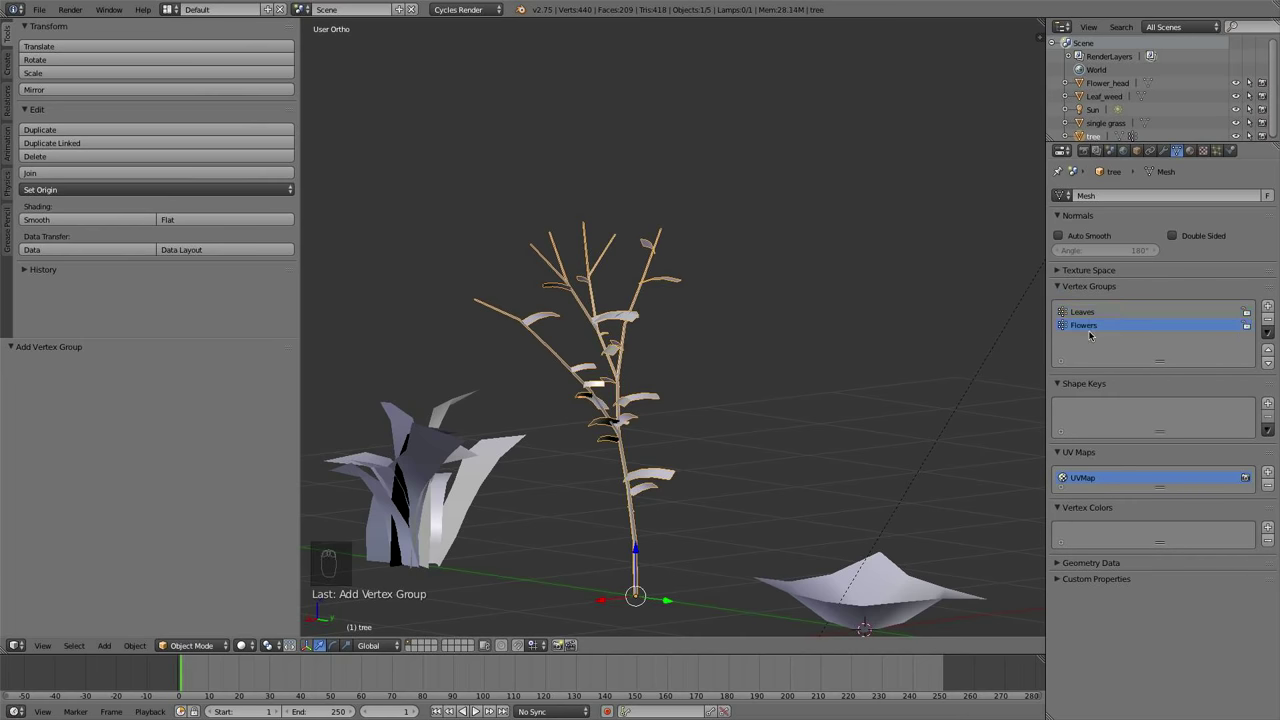
pyautogui.press('Tab')
pyautogui.press('c')
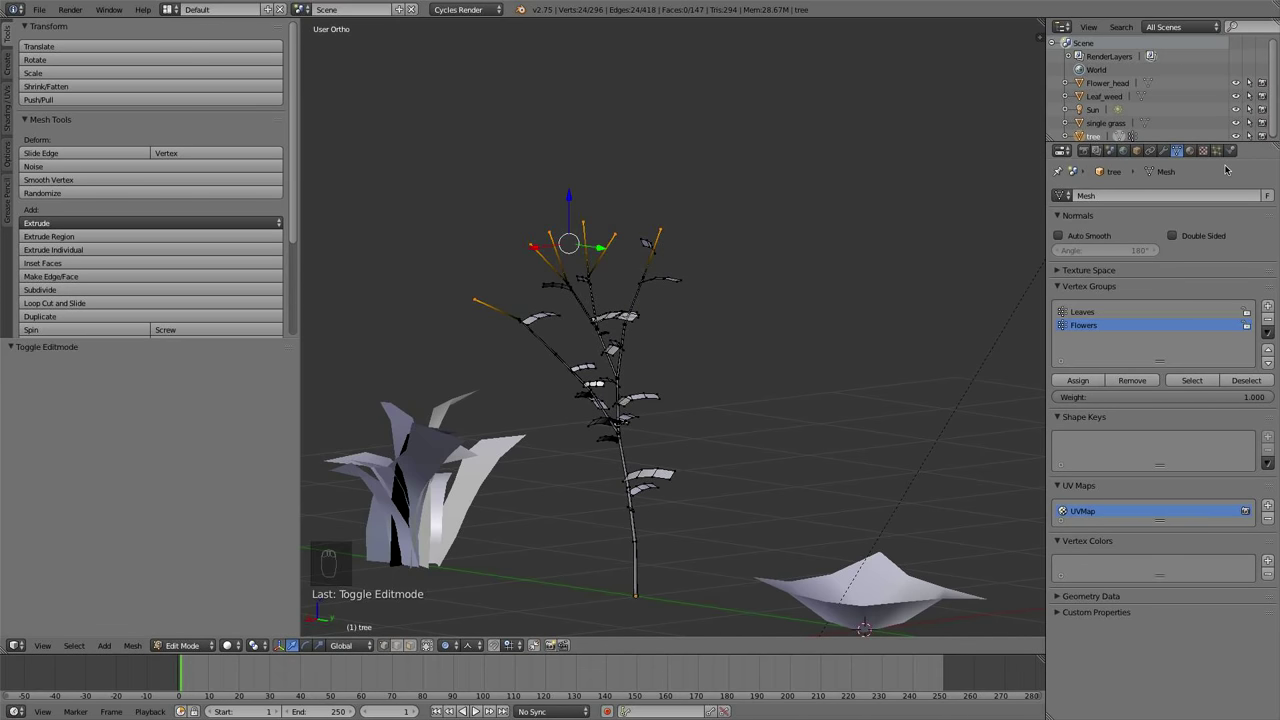
pyautogui.click(1100, 378)
# Leave Edit Mode and set up a particle system spawning Flower_head at the Flowers group tips, inspecting the result
pyautogui.press('a')
pyautogui.press('Tab')
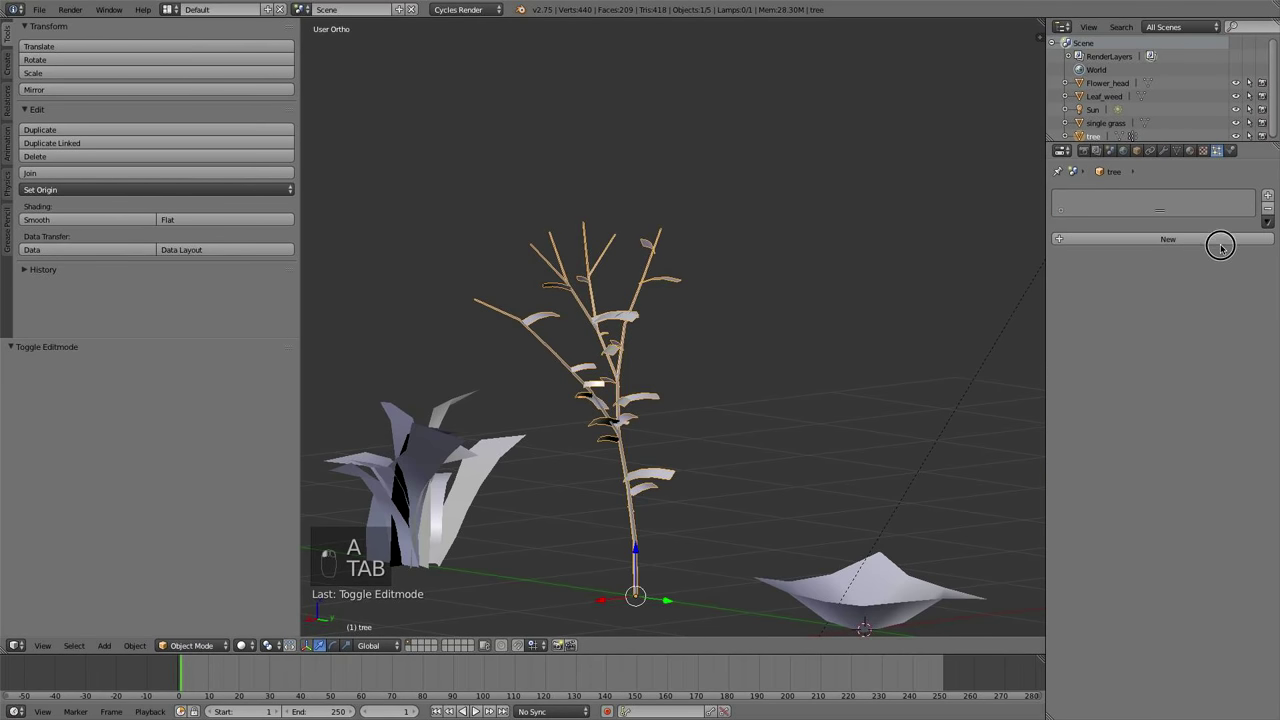
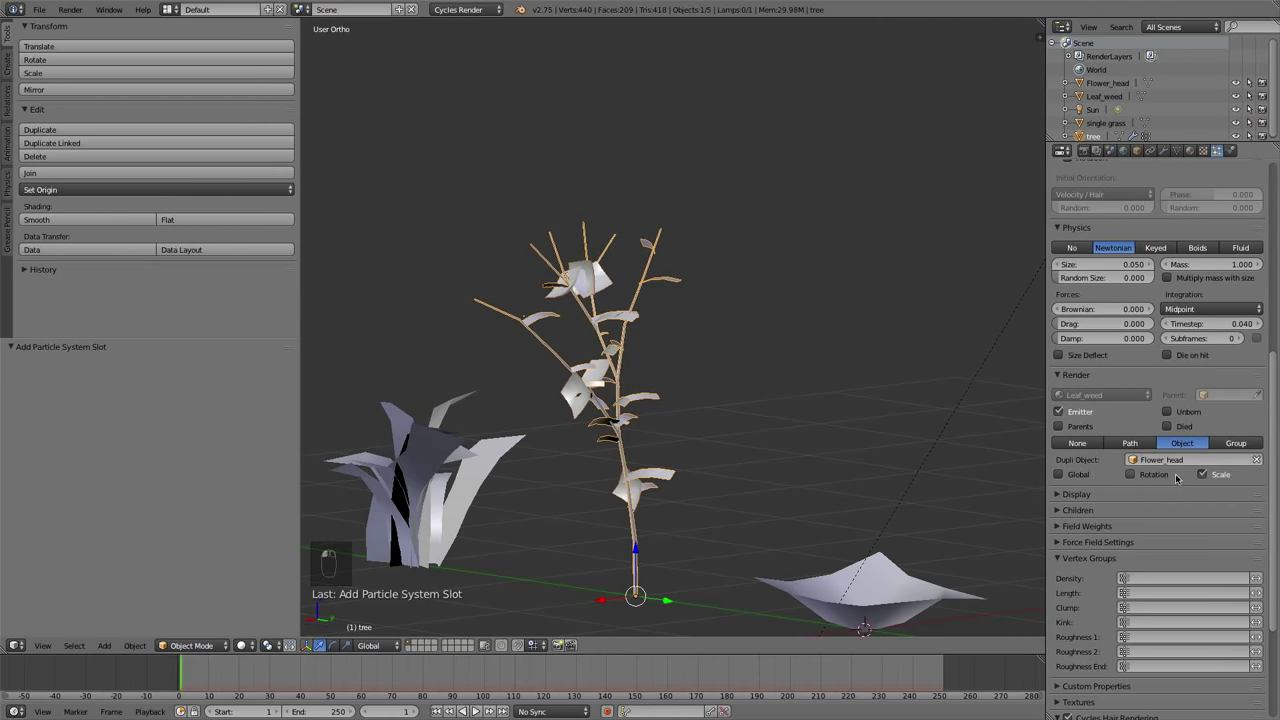
pyautogui.moveTo(1057, 539); pyautogui.dragTo(1057, 459)
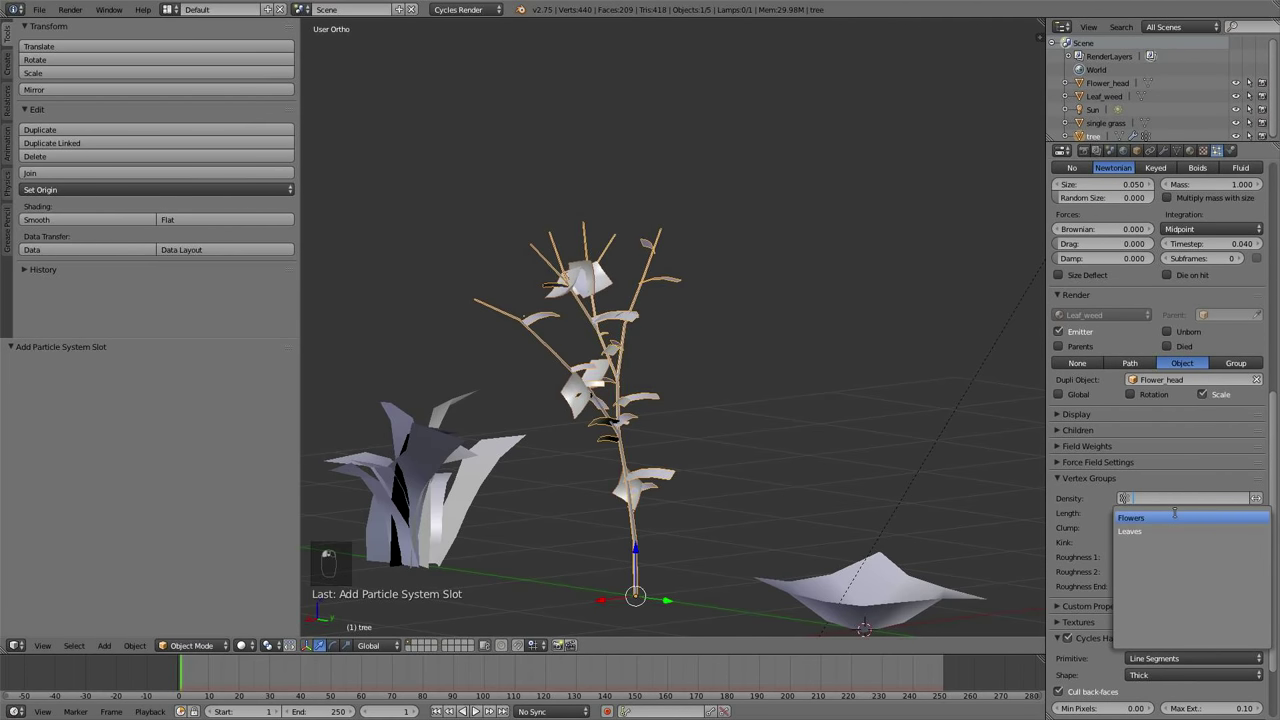
pyautogui.middleClick(1057, 443)
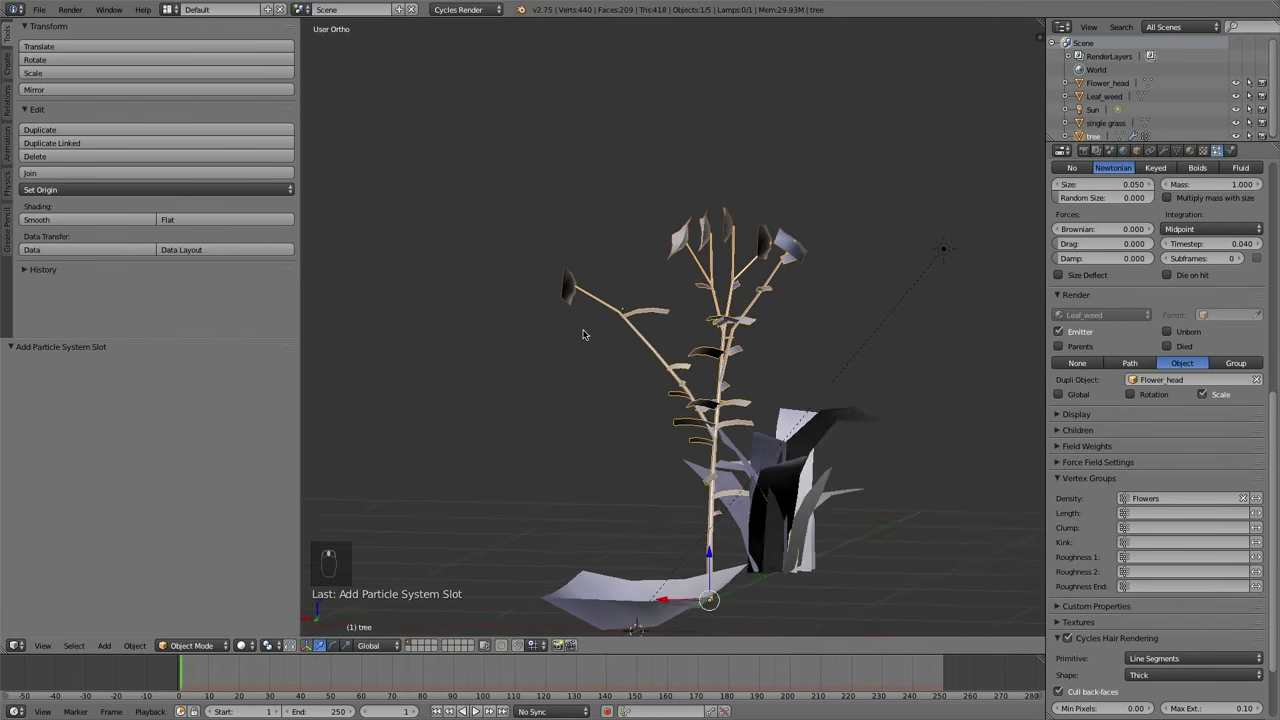
pyautogui.middleClick(1057, 411)
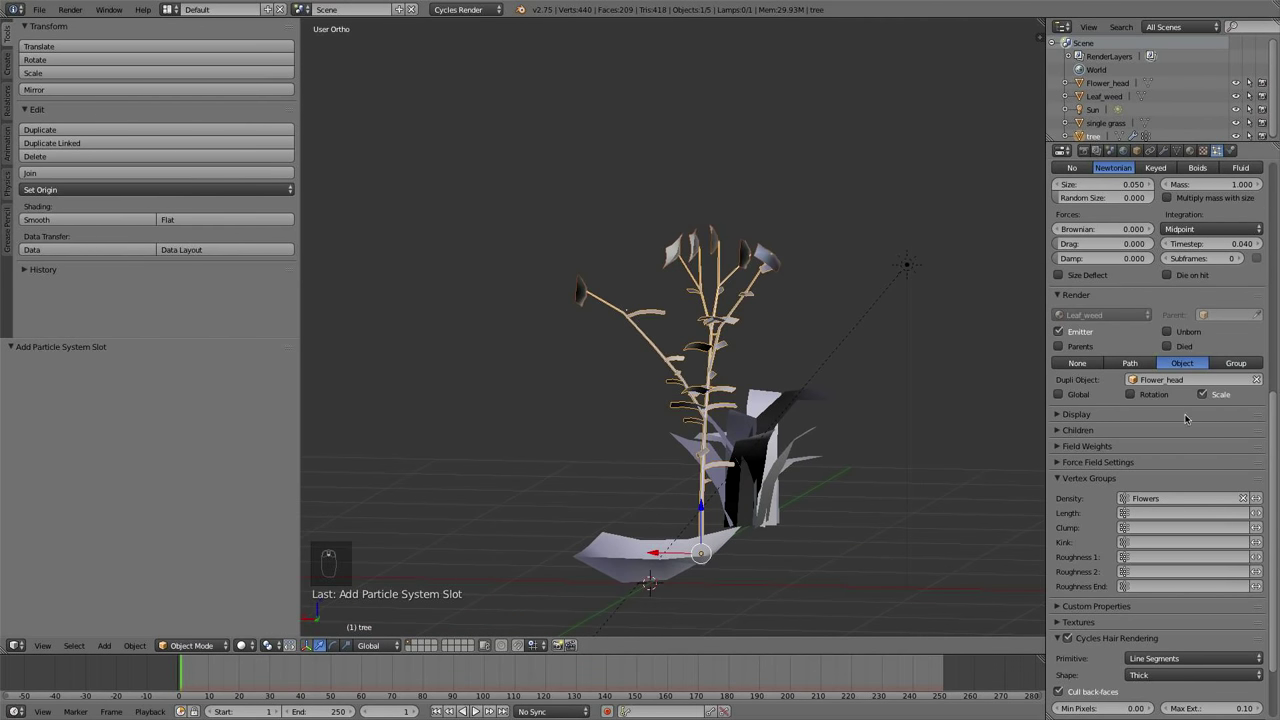
pyautogui.rightClick(670, 554)
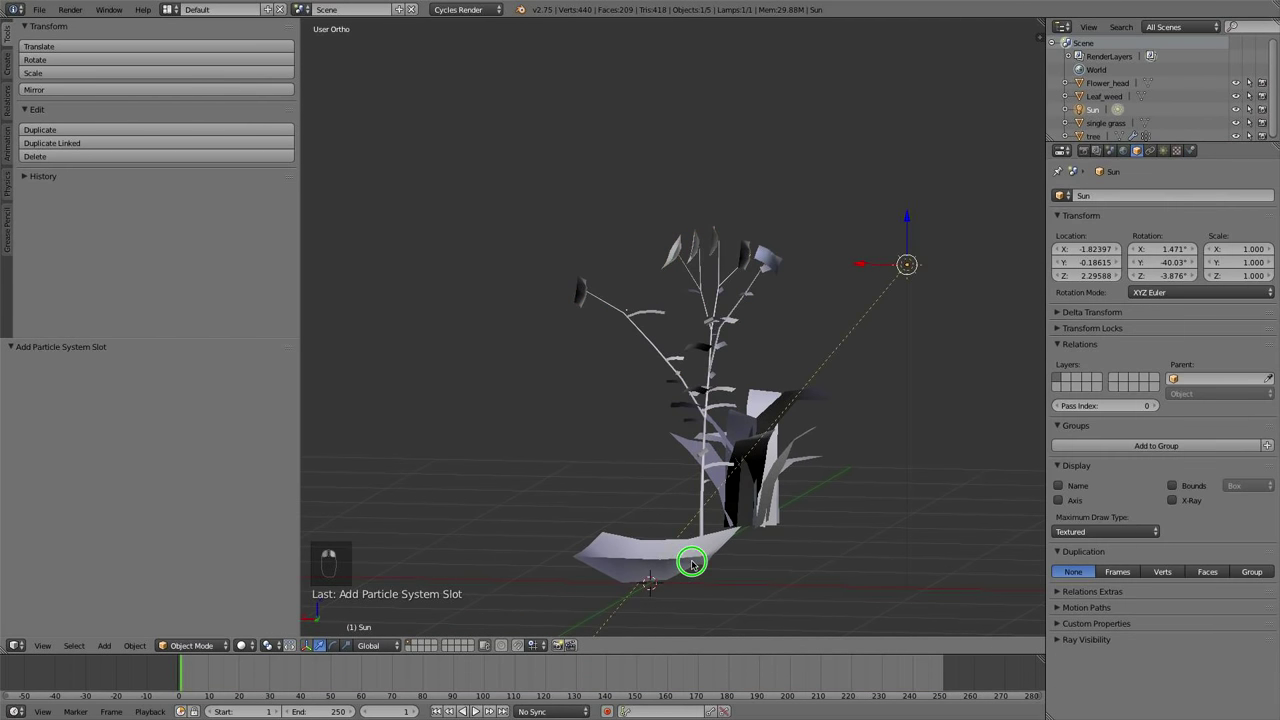
# From a side view, rotate the Flower_head object 90 degrees so the branch-tip flowers reorient
pyautogui.middleClick(711, 552)
pyautogui.press('r')
pyautogui.press('r')
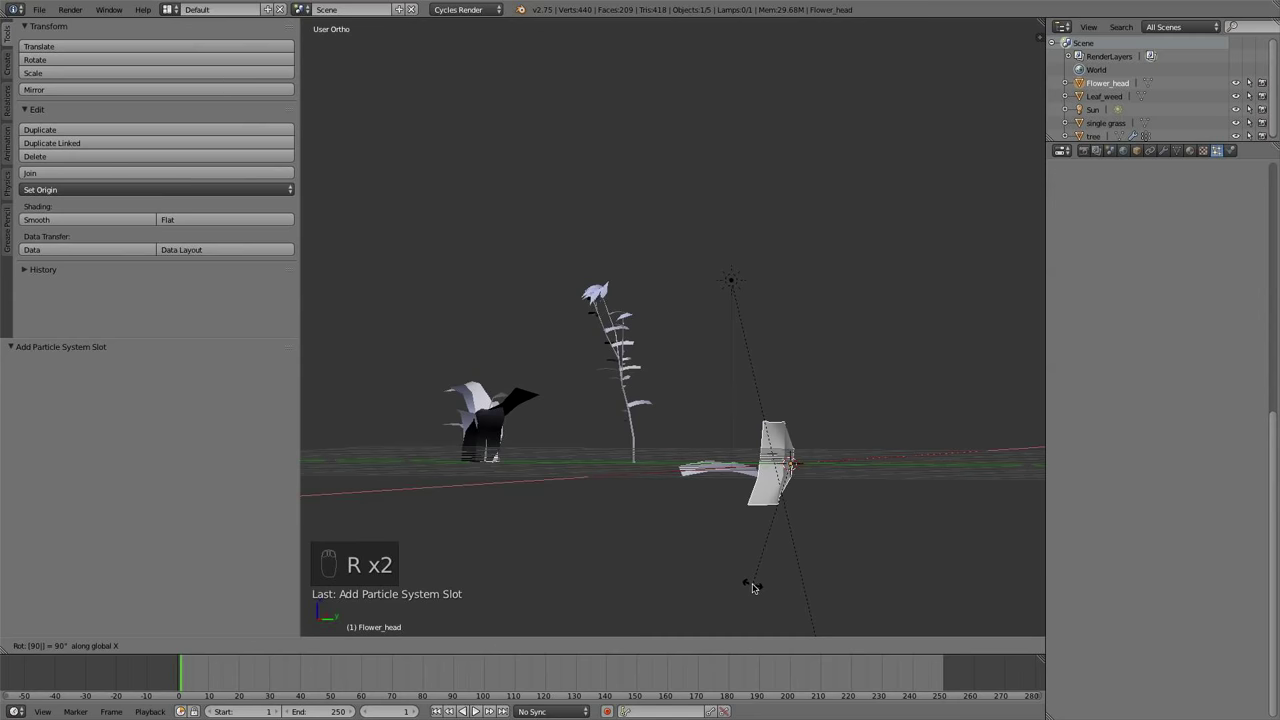
pyautogui.moveTo(730, 401); pyautogui.dragTo(704, 406)
pyautogui.press('super+z')
pyautogui.press('KP_3')
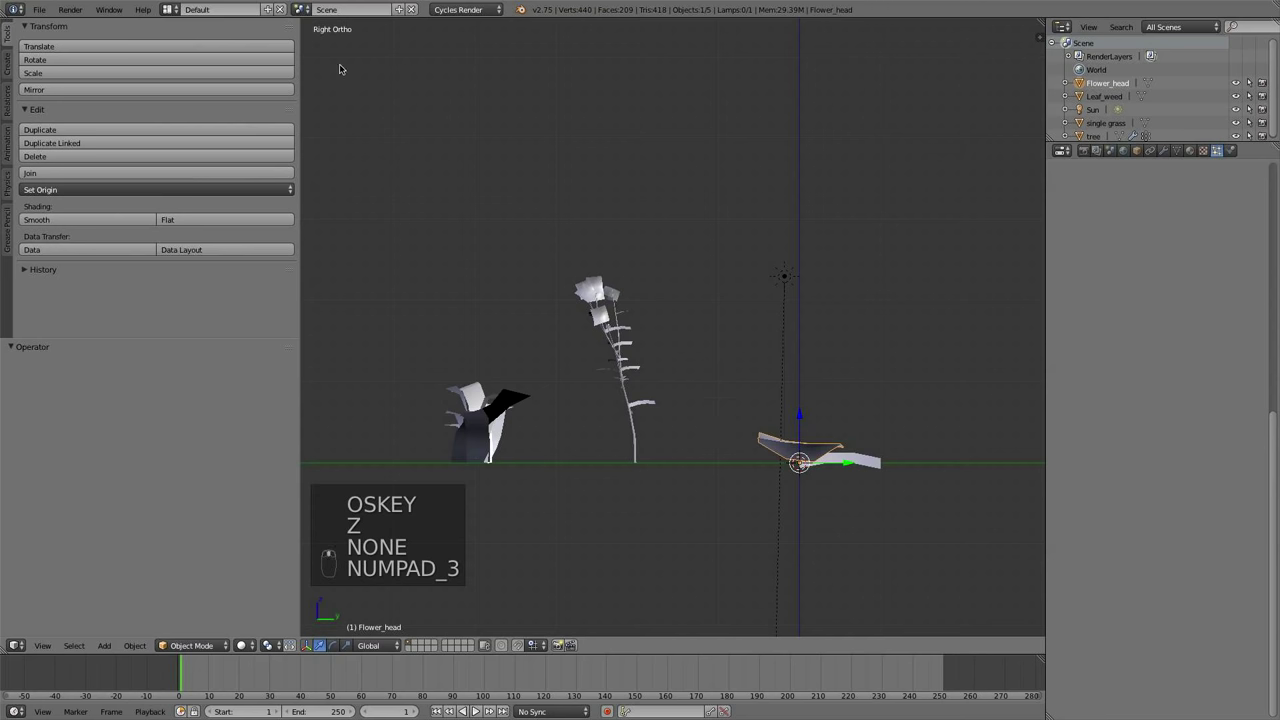
pyautogui.press('r')
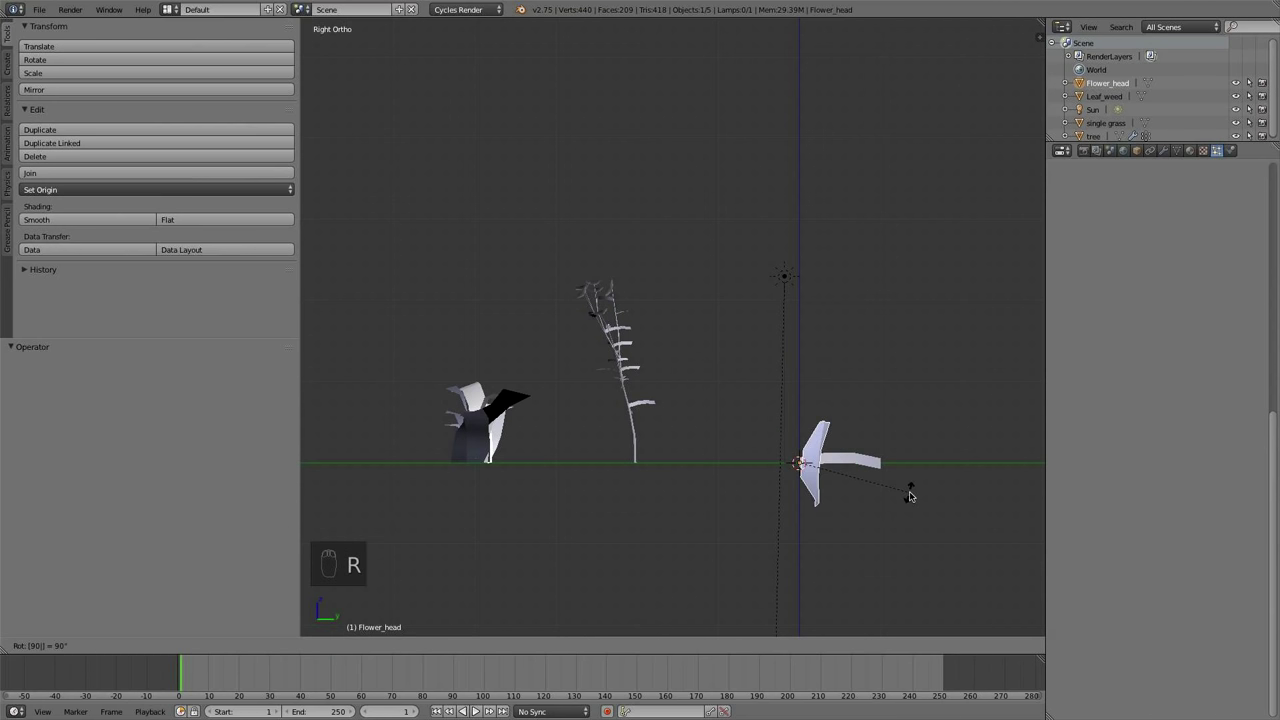
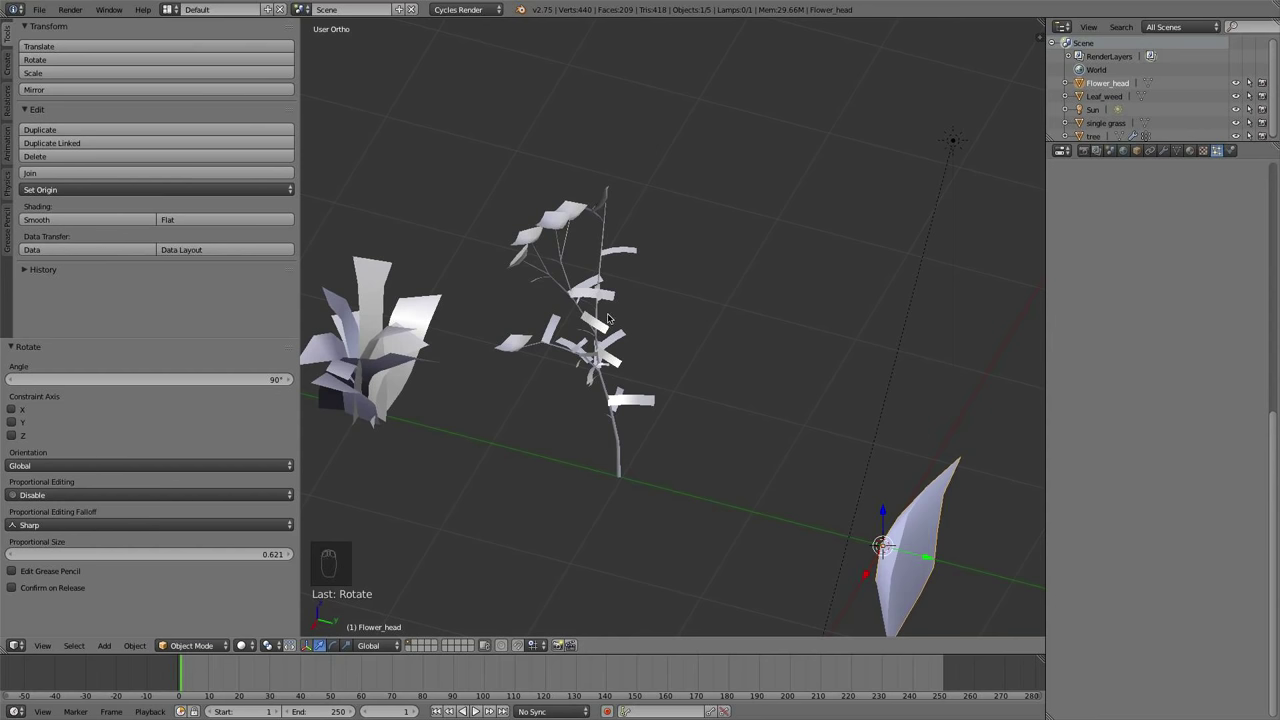
pyautogui.press('t')
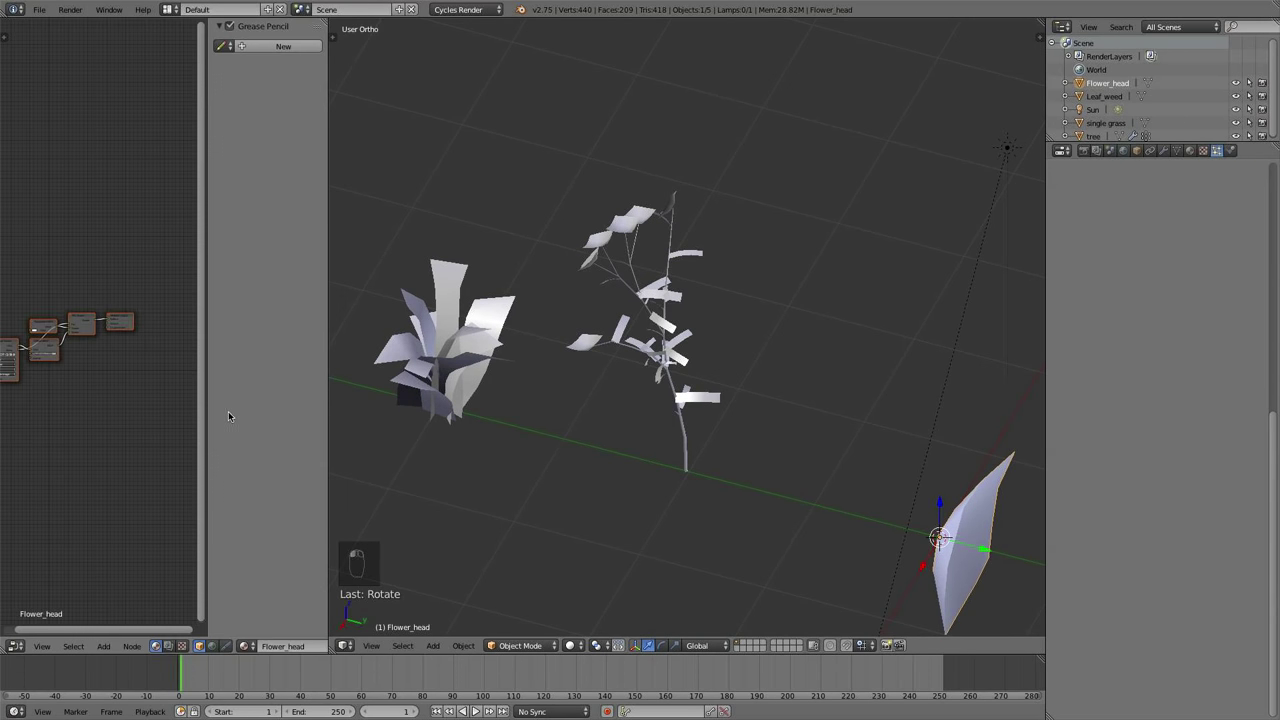
# Show the Leaf_weed shader nodes in the Node Editor beside a rendered preview of the weed
pyautogui.press('n')
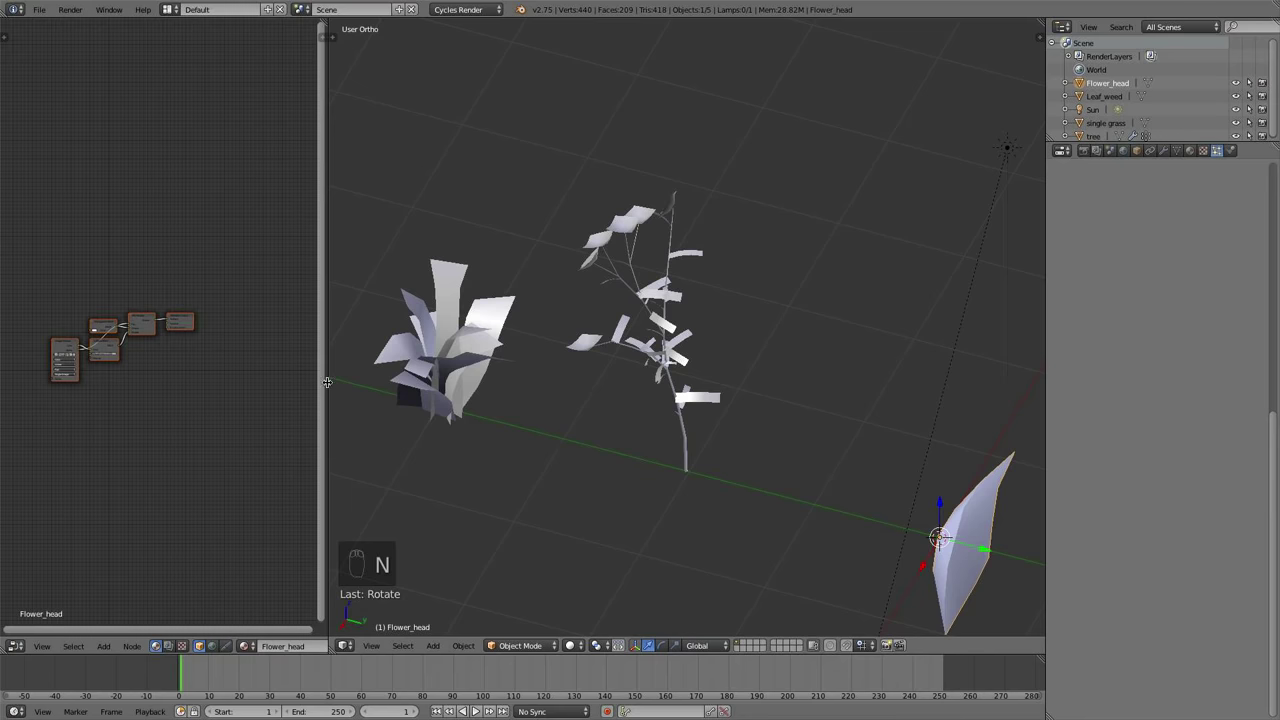
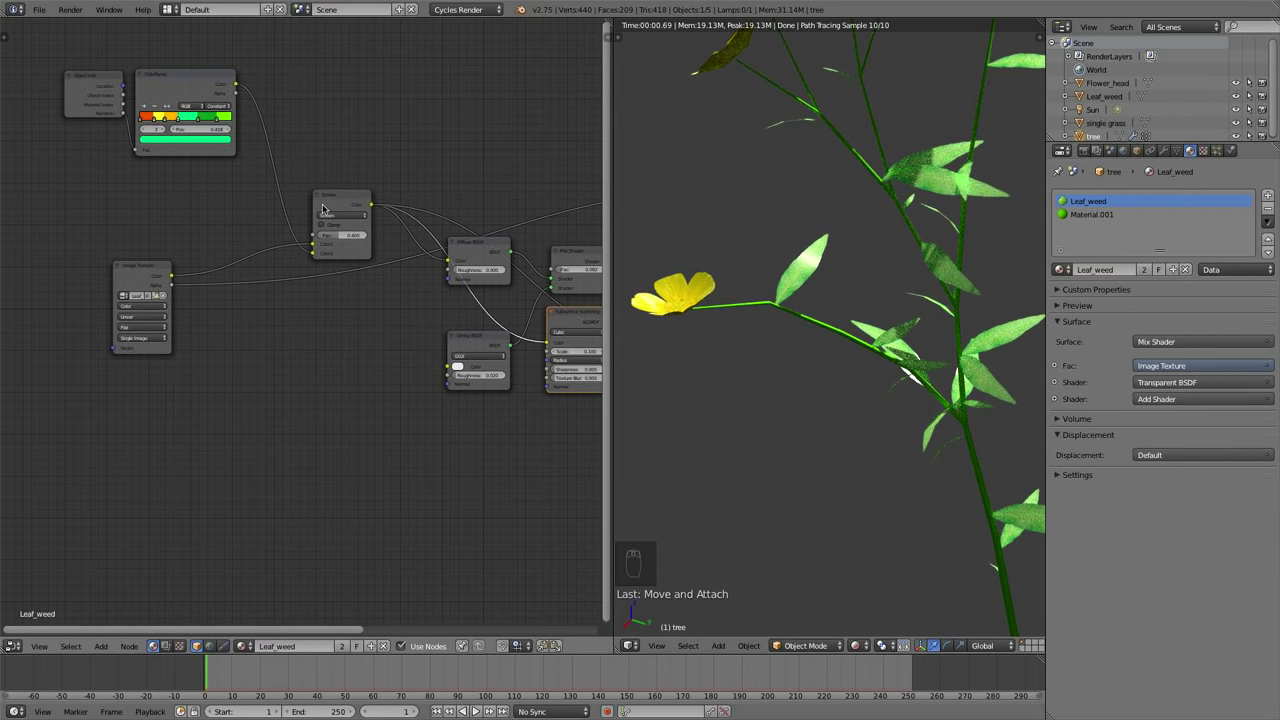
# Add a ColorRamp node (Shift+A > Converter) to the Leaf_weed material for a black-and-white preview
pyautogui.press('shift+a')
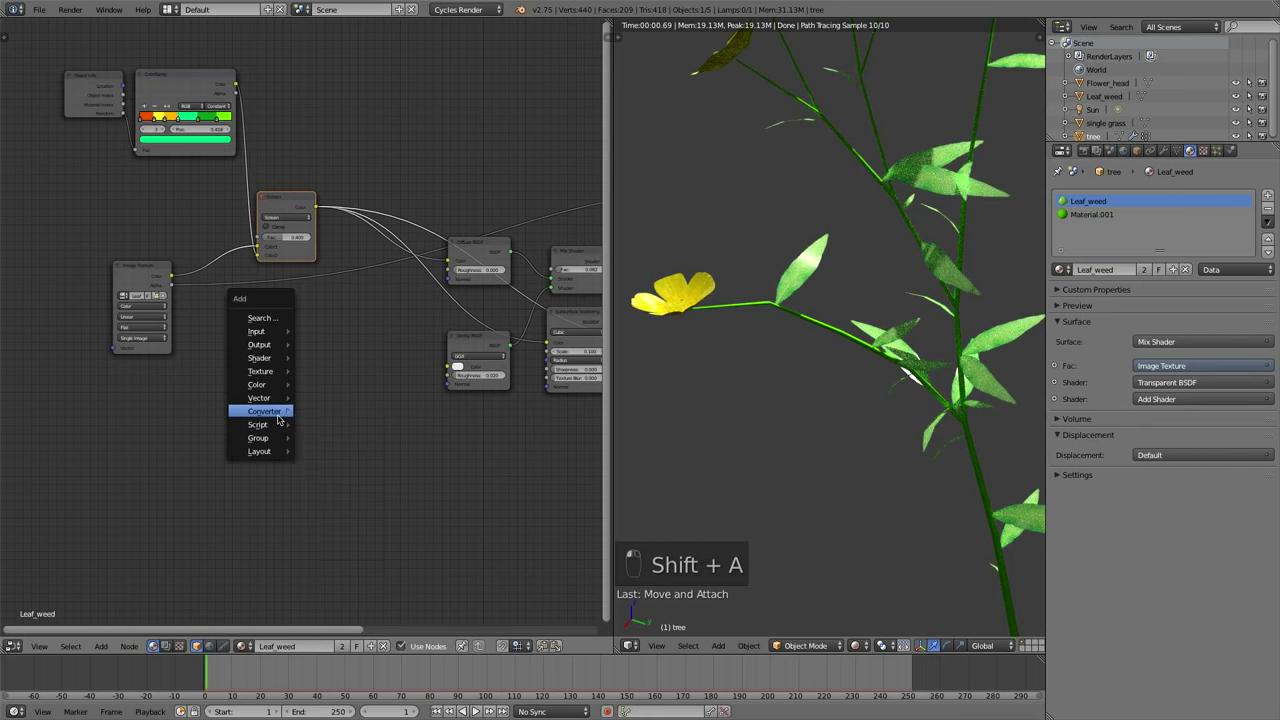
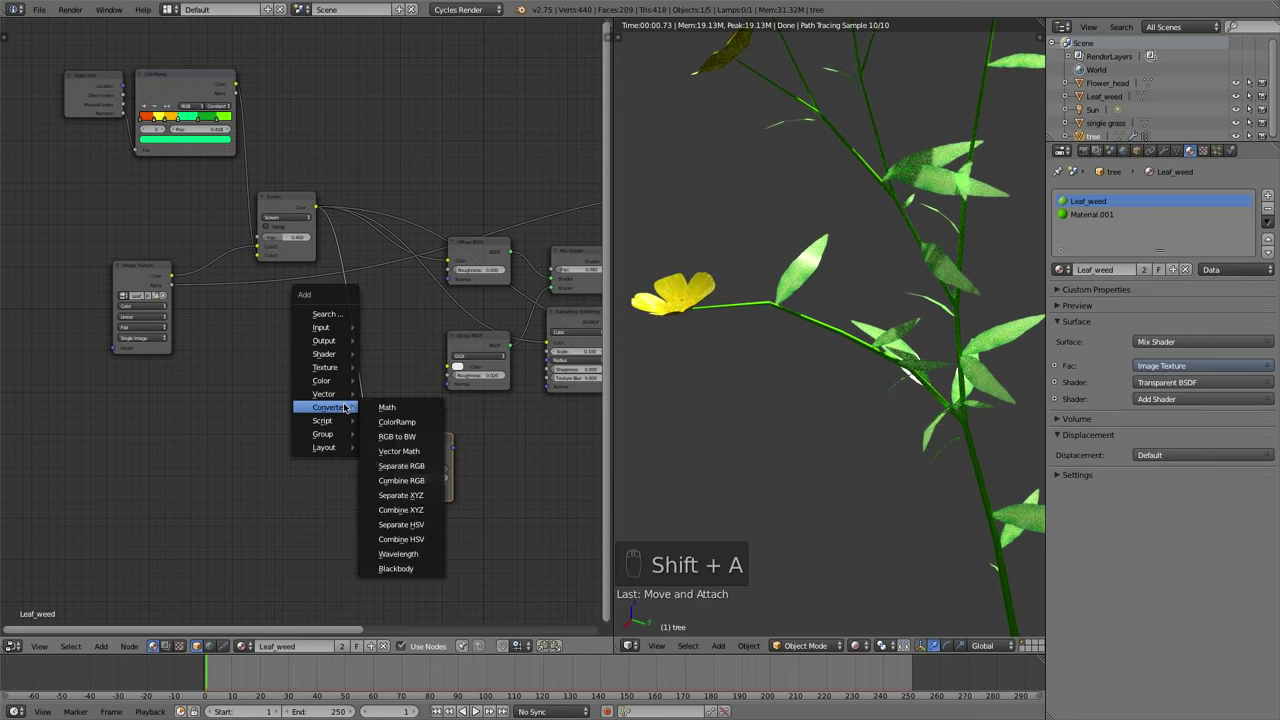
pyautogui.click(286, 330)
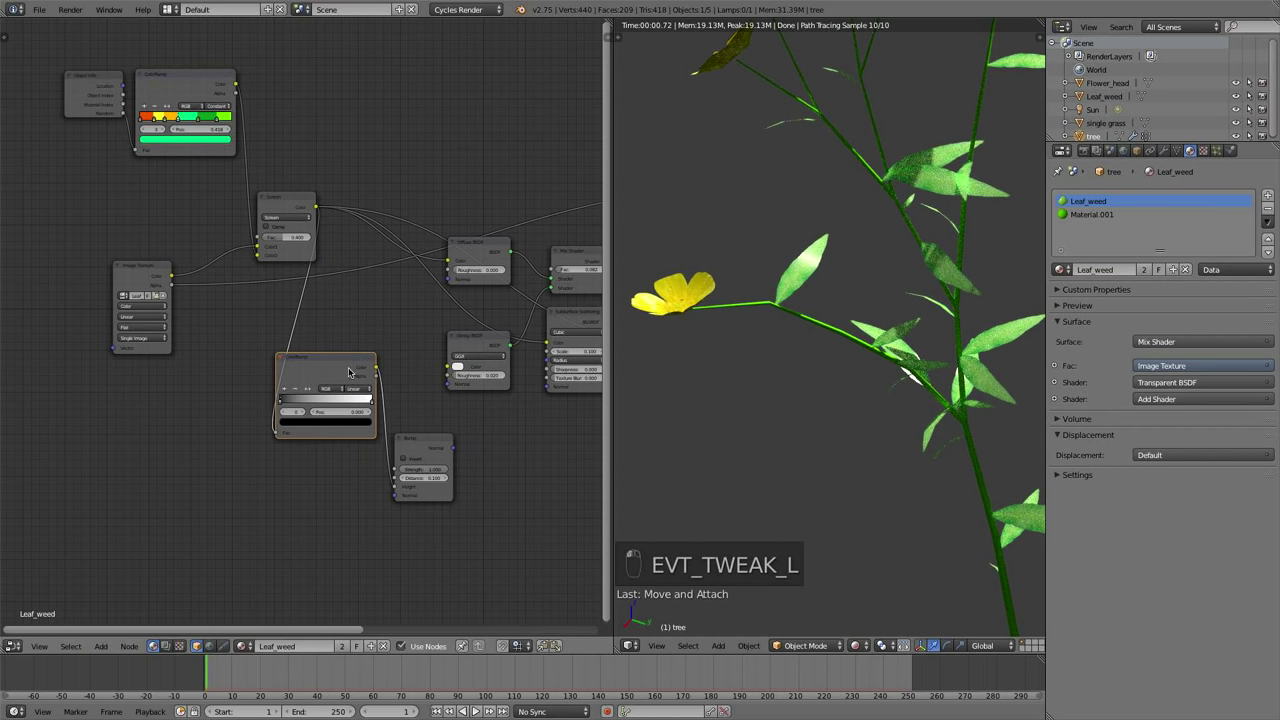
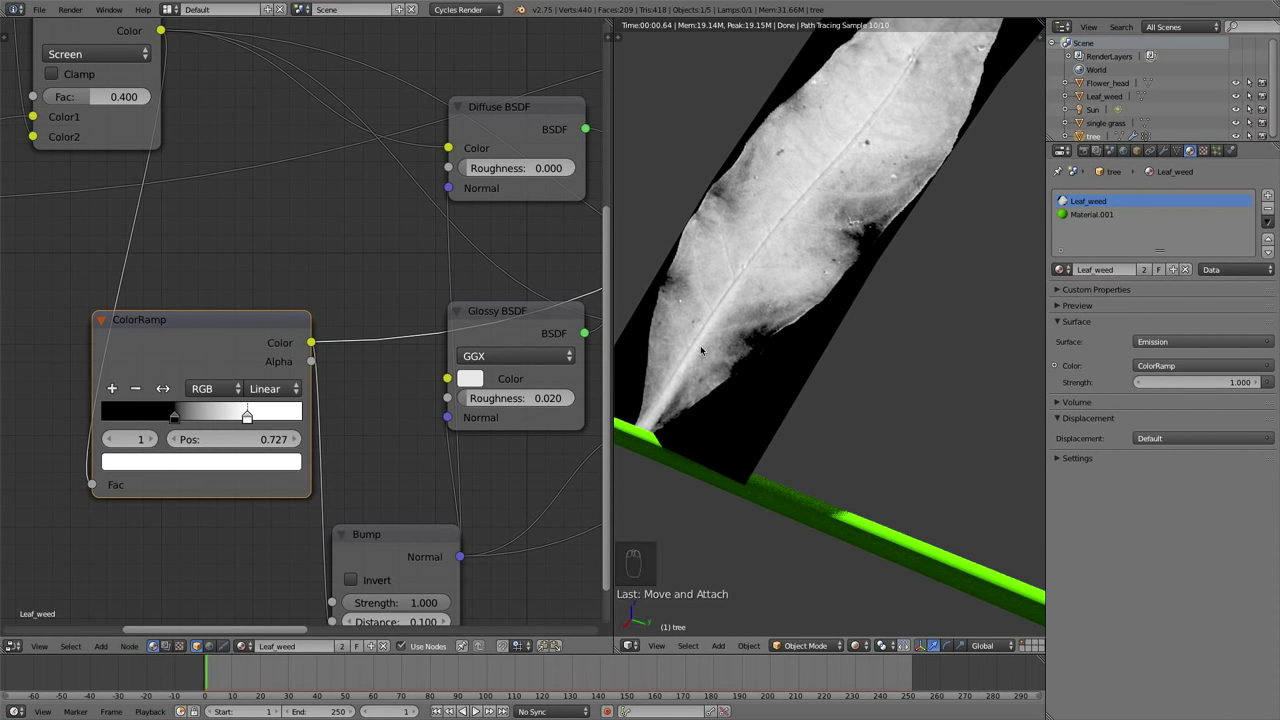
# Tune the ColorRamp stop and reconnect the Mix Shader to Material Output so the leaf renders green
pyautogui.middleClick(357, 417)
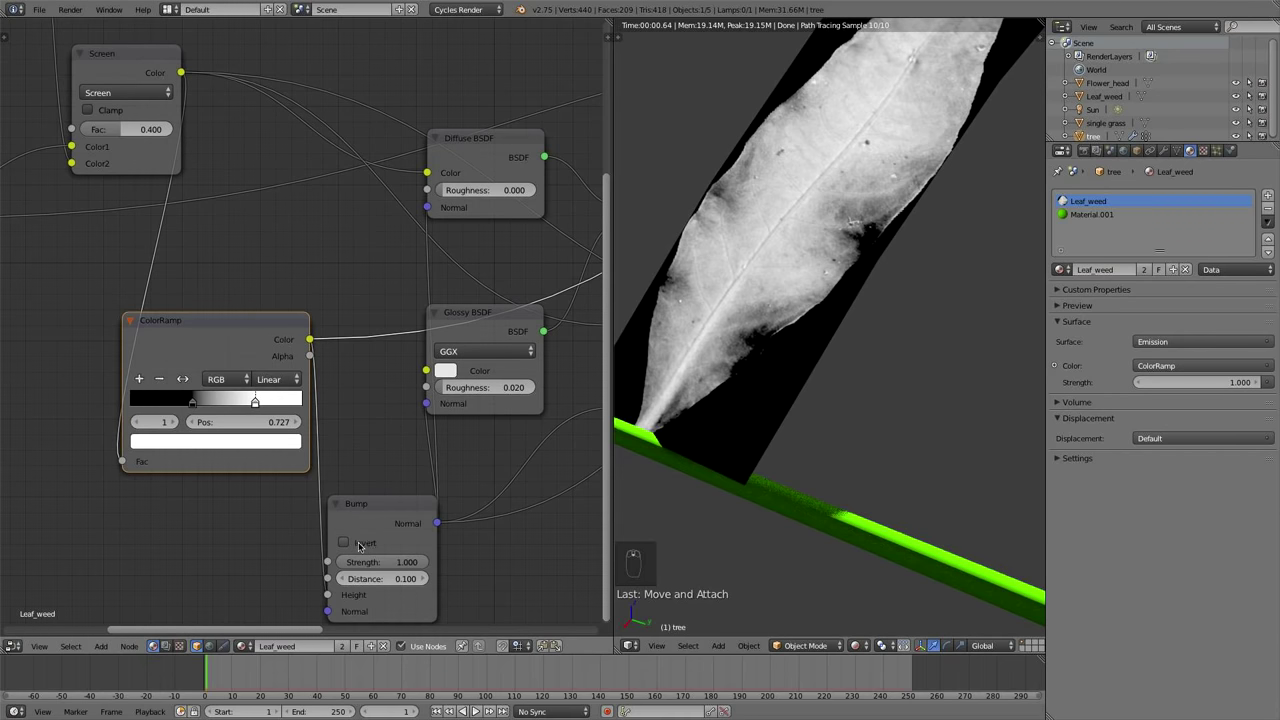
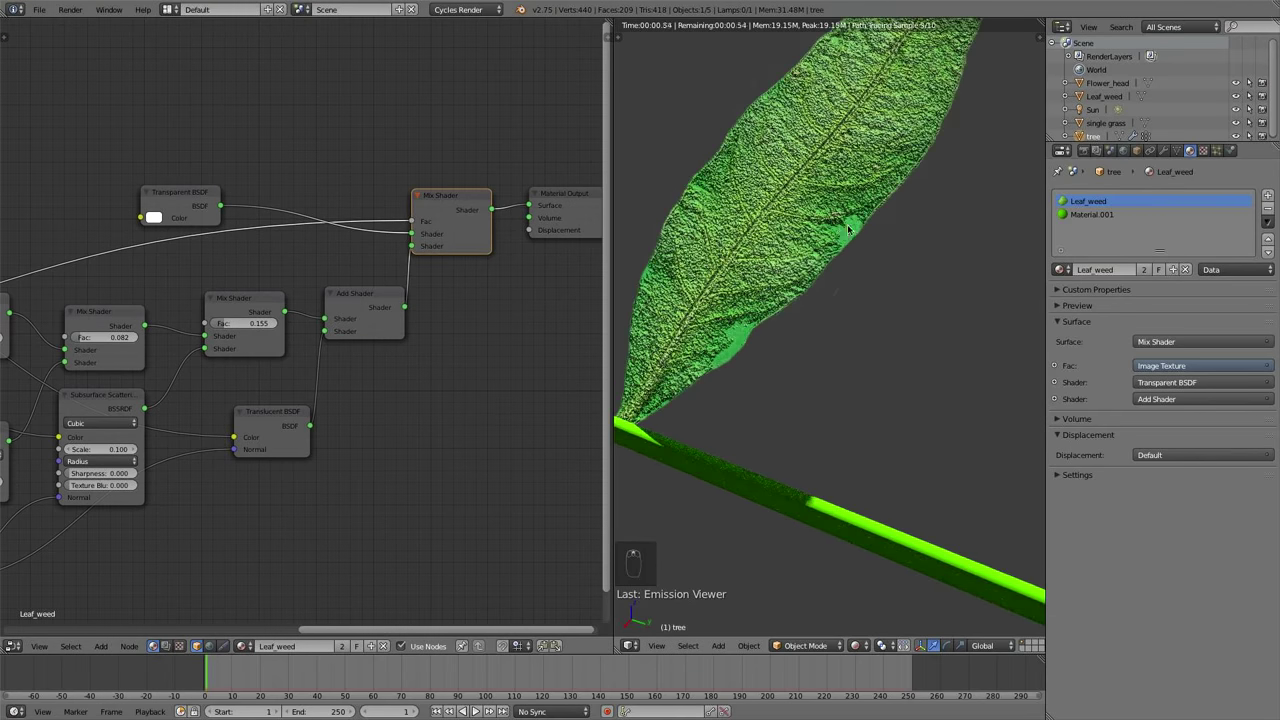
pyautogui.middleClick(864, 216)
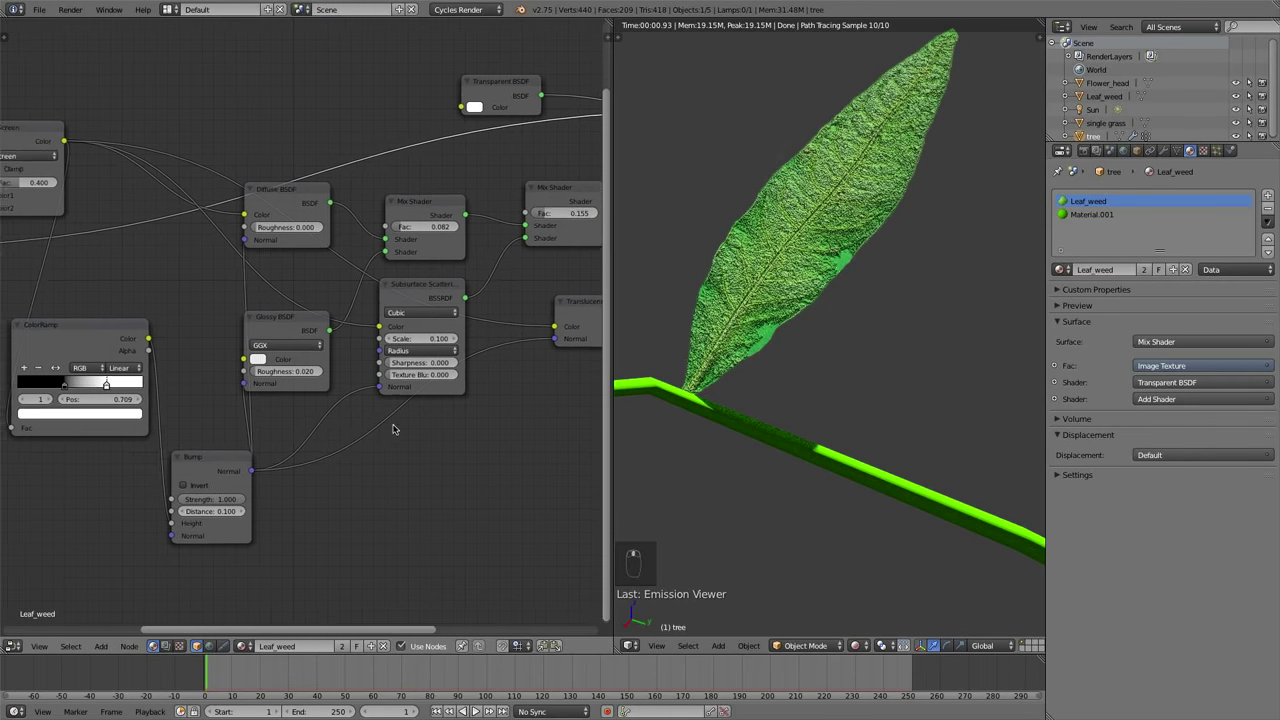
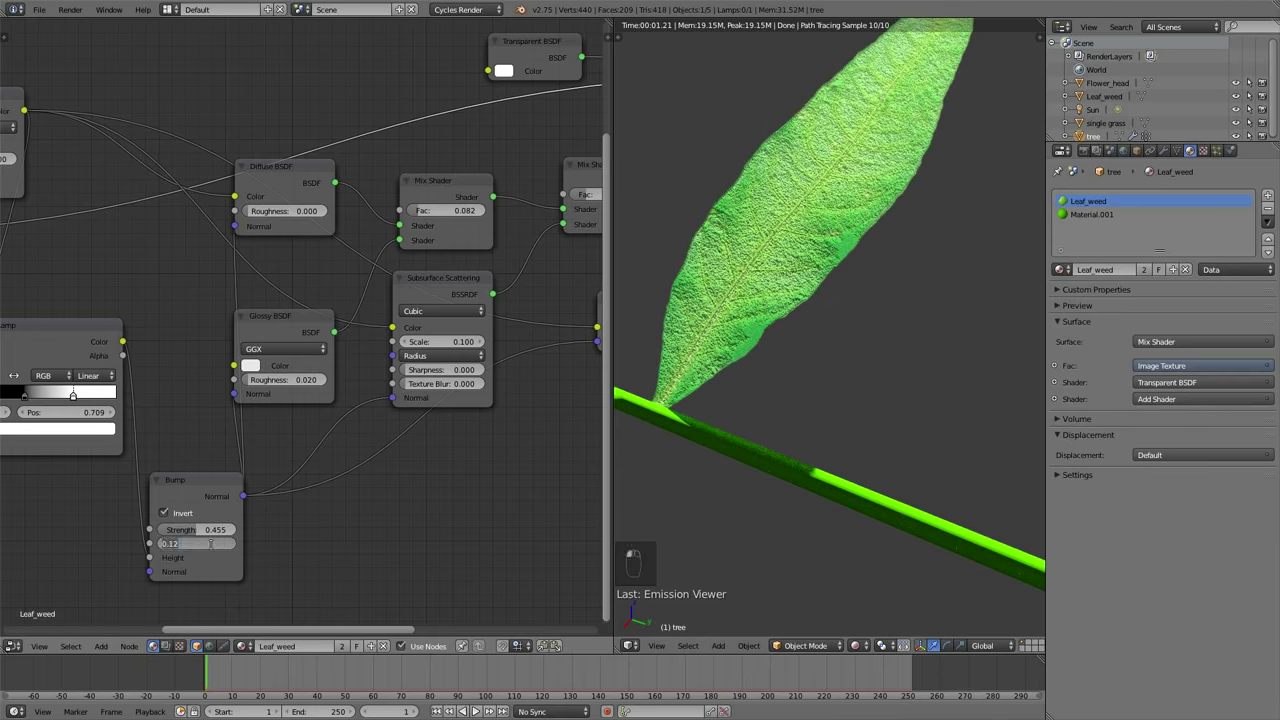
pyautogui.press('BackSpace')
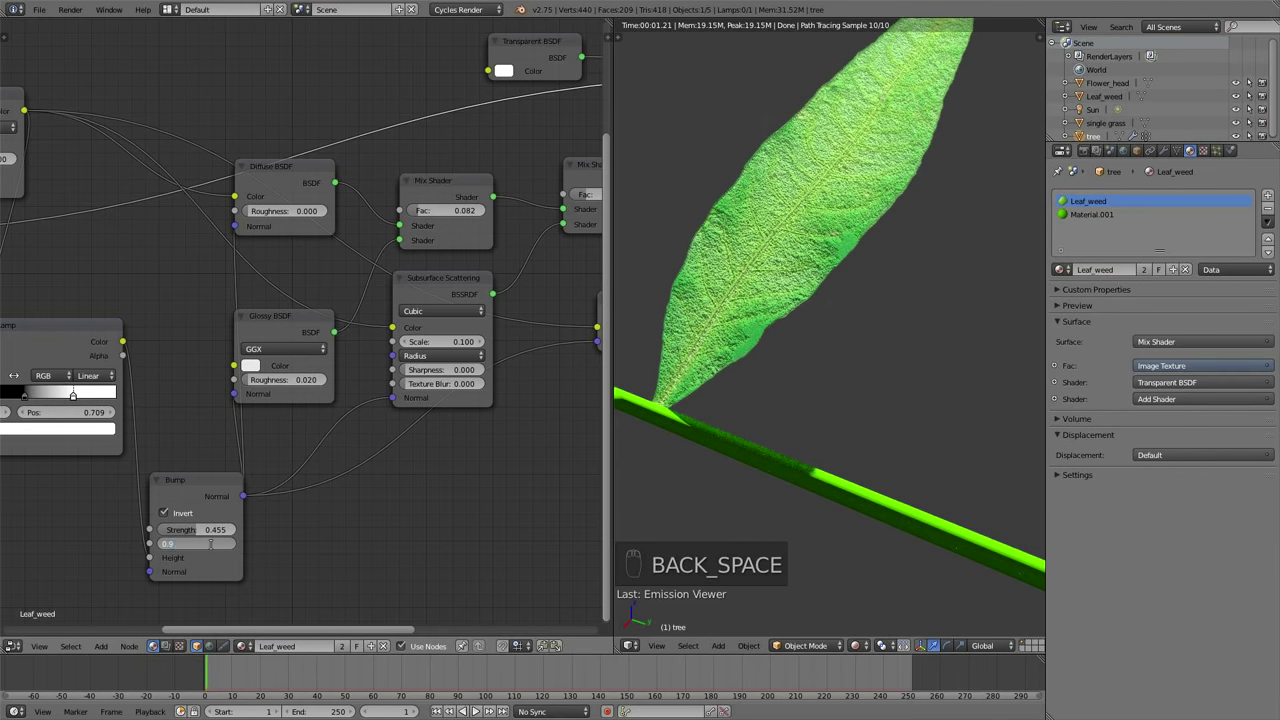
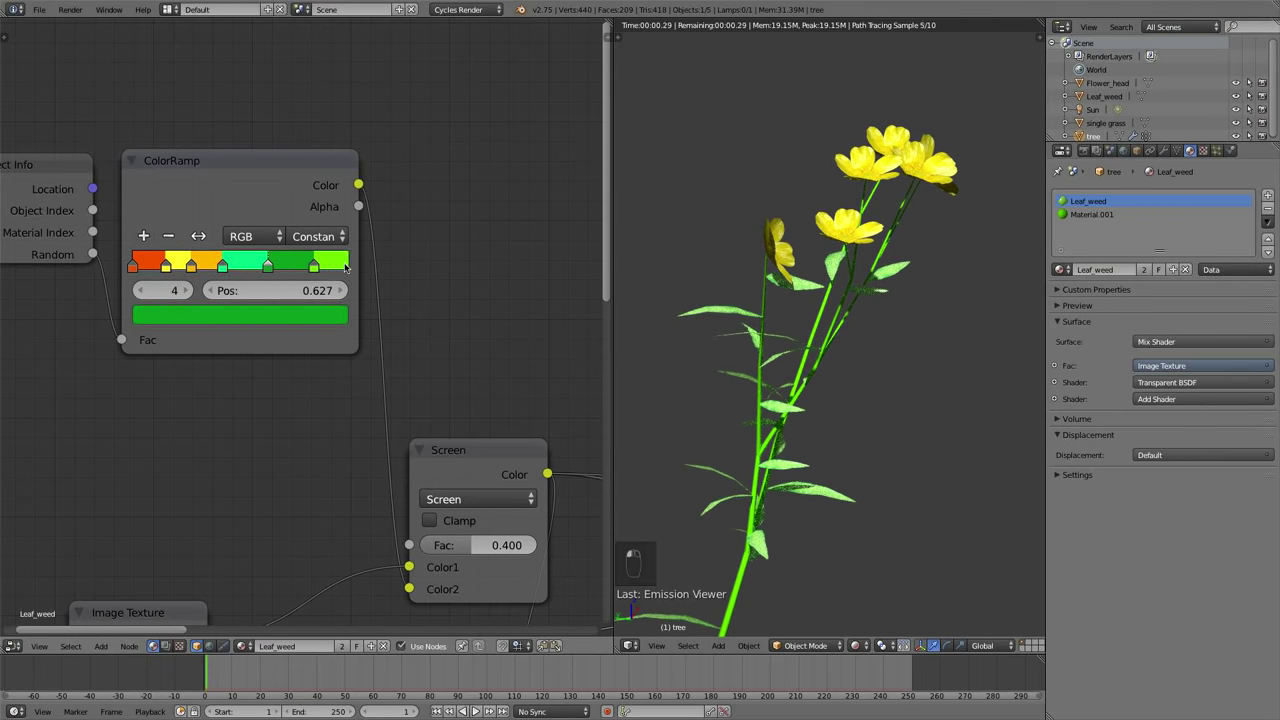
# Orbit the rendered view around the flowering weed to check the speckled leaves and yellow flowers
pyautogui.middleClick(816, 399)
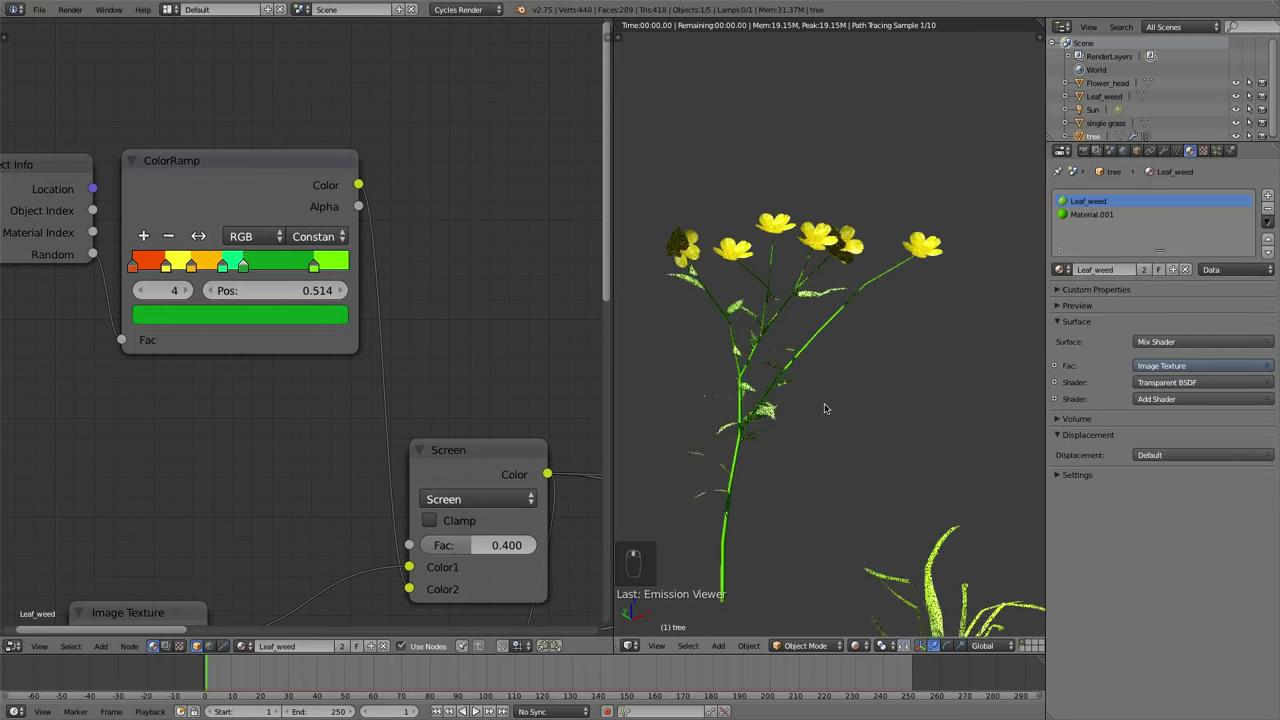
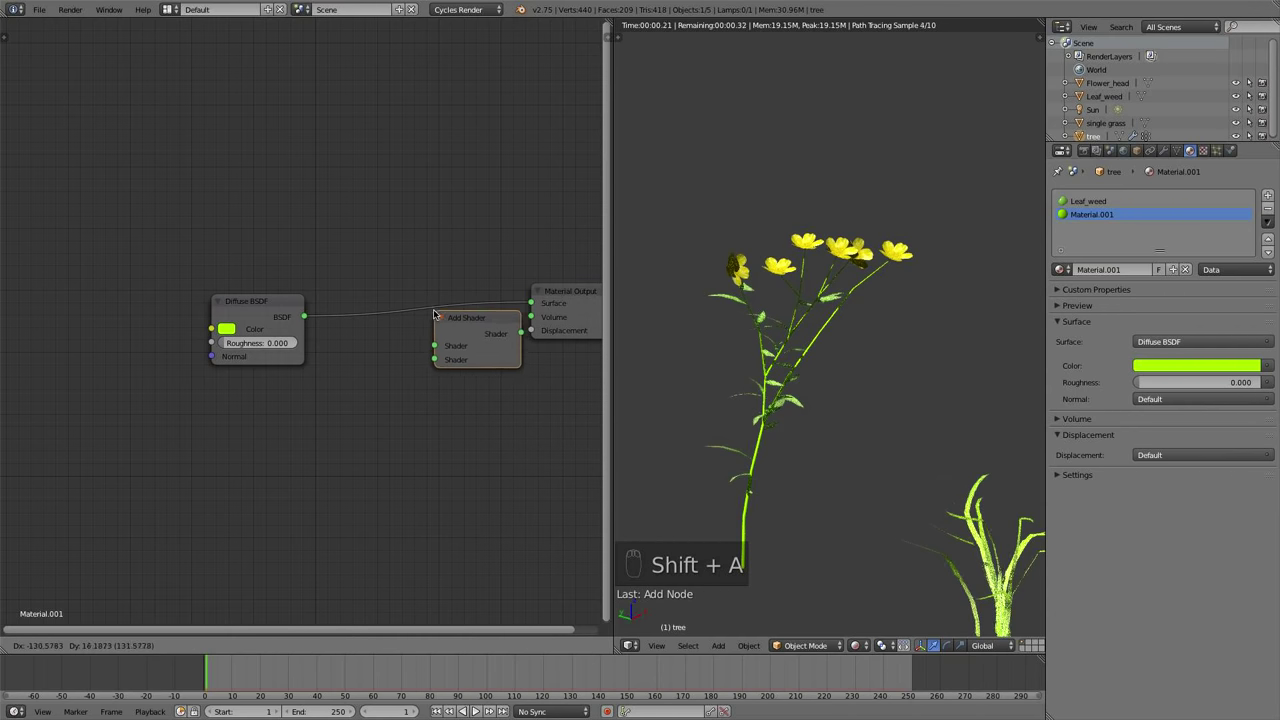
# Add a Mix Shader after the Add Shader and a Glossy BSDF to the leaf Material.001
pyautogui.press('shift+a')
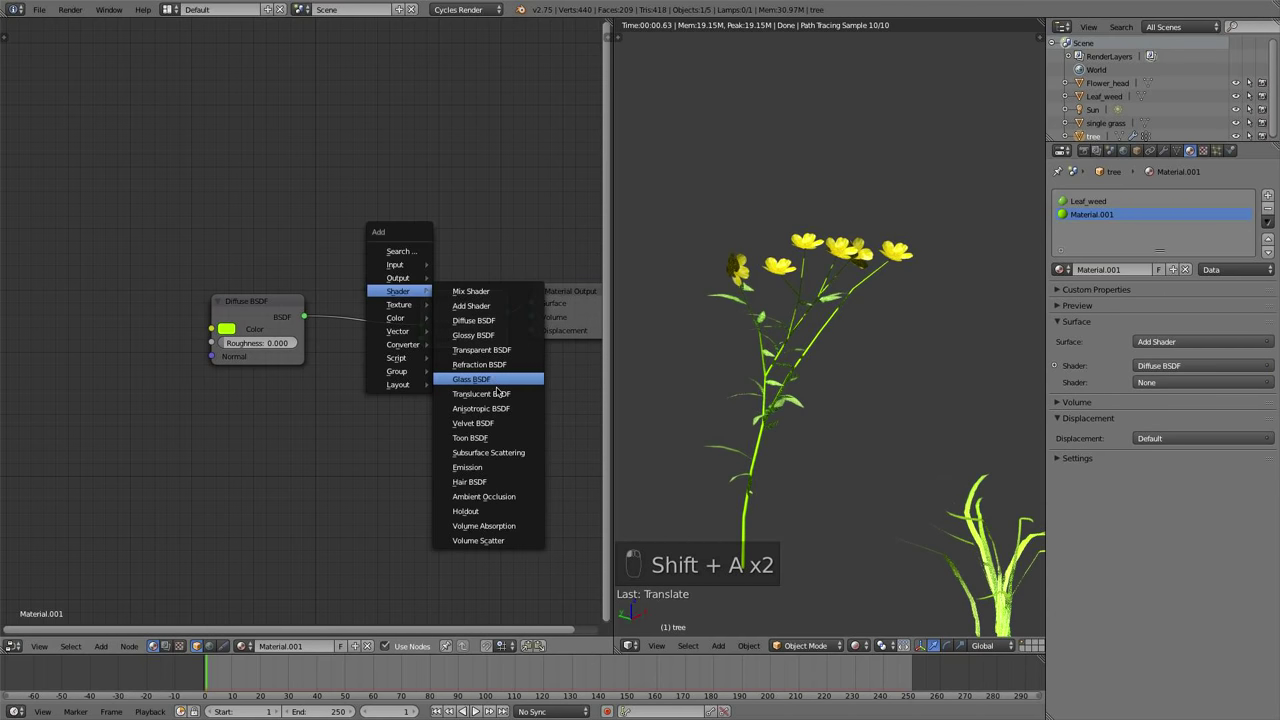
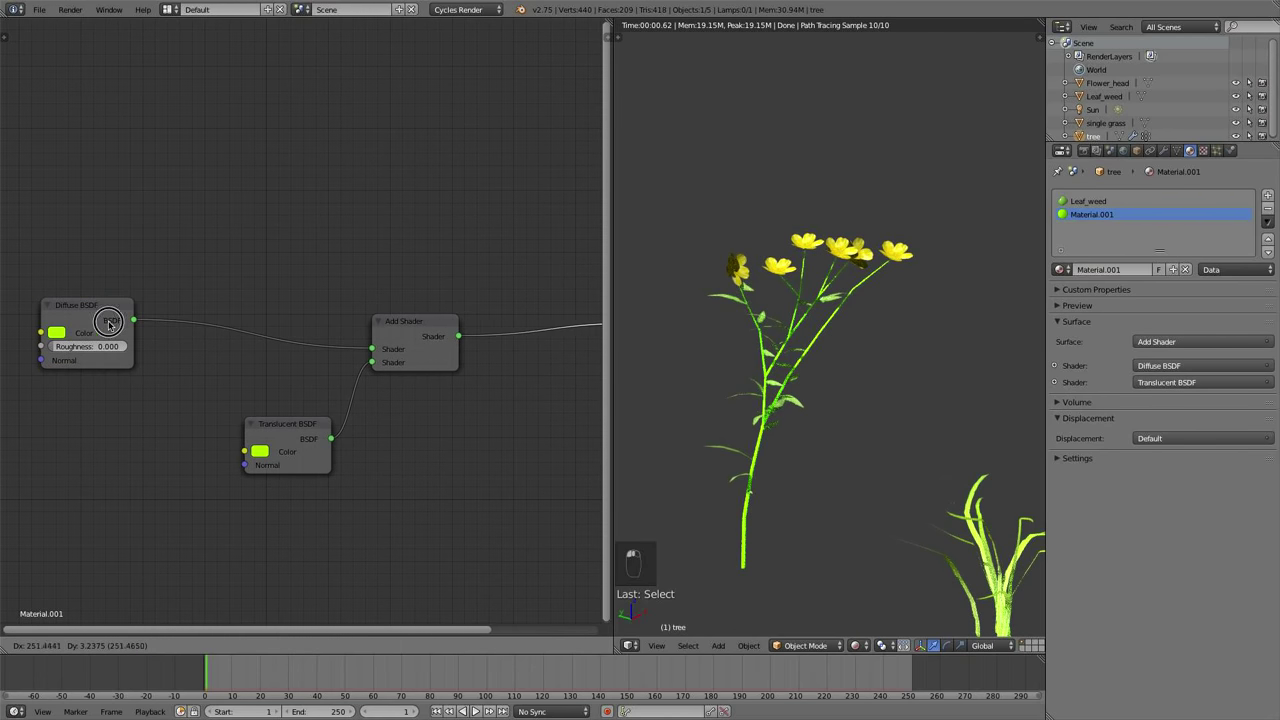
pyautogui.press('shift+a')
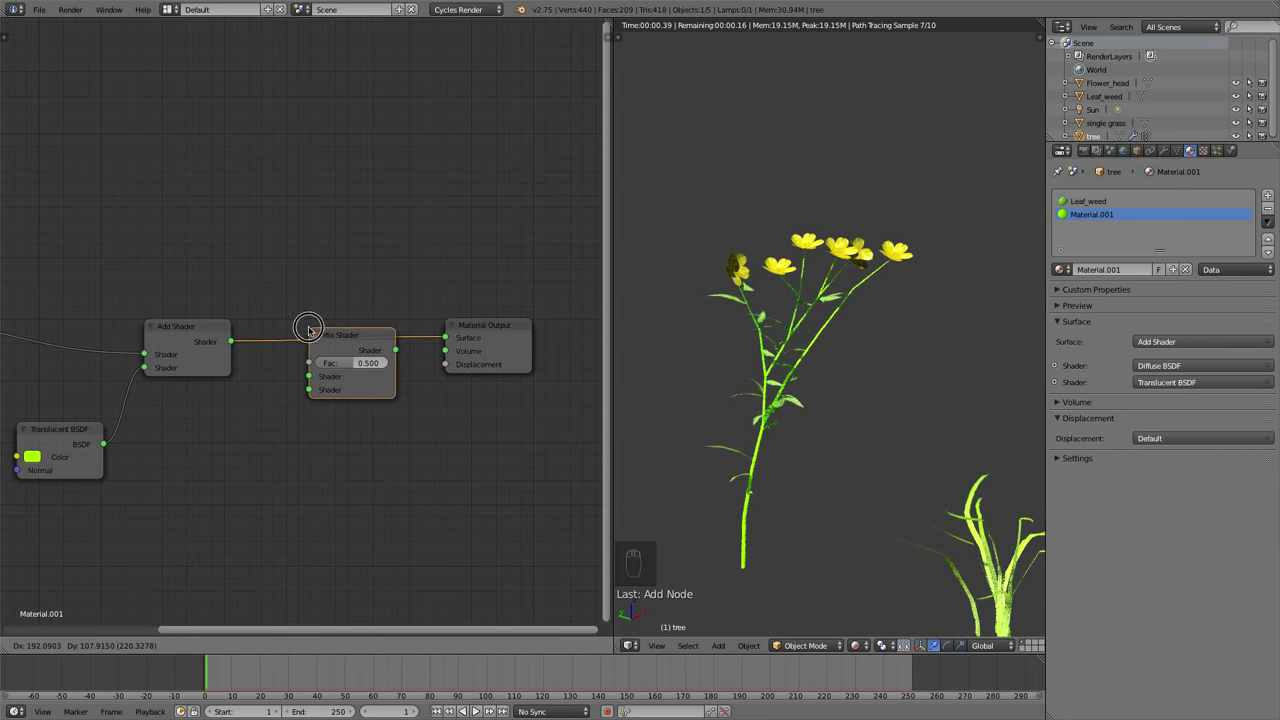
pyautogui.press('shift+a')
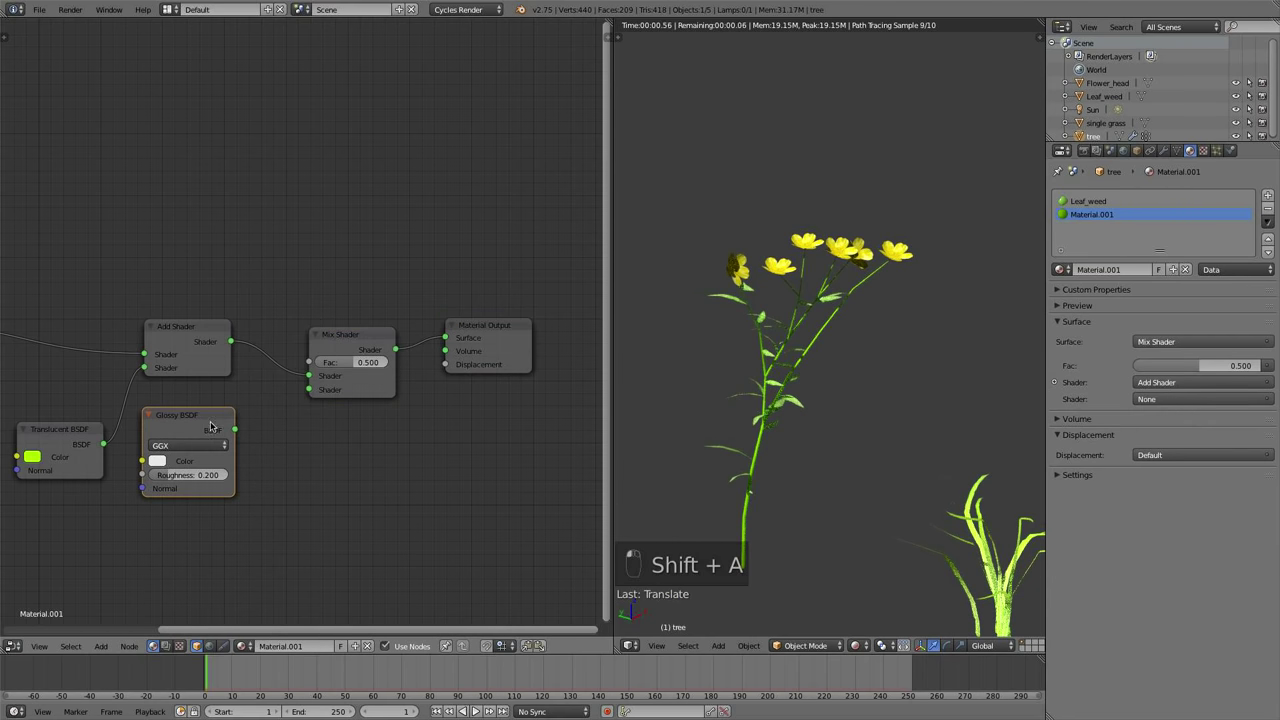
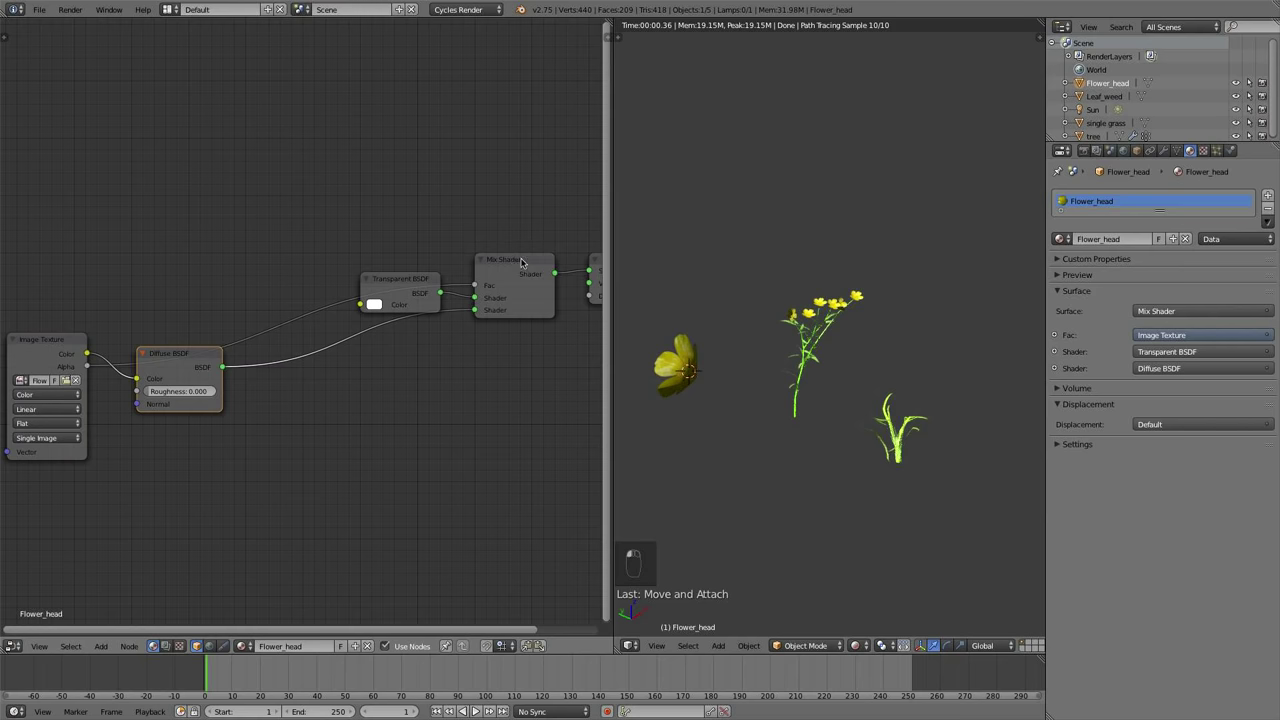
# Add a second Mix Shader to Flower_head and blend the Glossy BSDF at factor 0.2, roughness 0.2
pyautogui.press('shift+d')
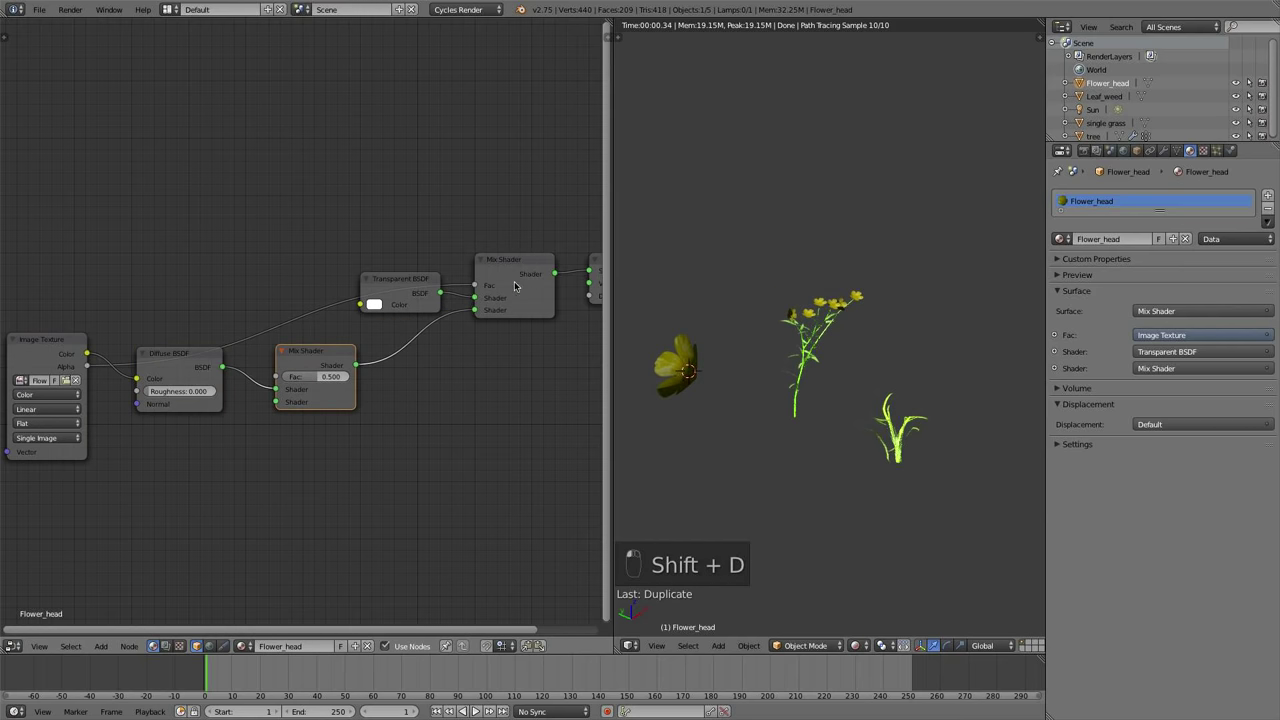
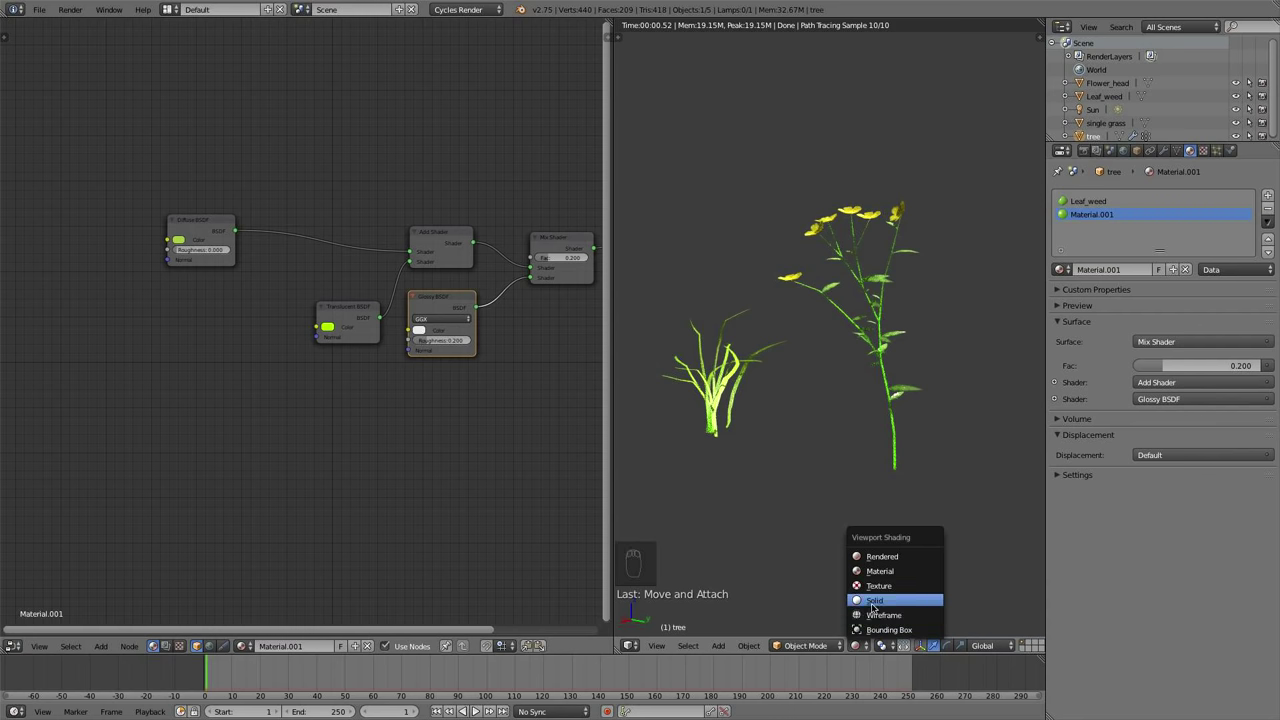
pyautogui.moveTo(1057, 416); pyautogui.dragTo(1057, 416)
# From the right side view, add a new plane named grass bush and rotate it 90° on X to stand upright
pyautogui.moveTo(1057, 416); pyautogui.dragTo(1057, 416)
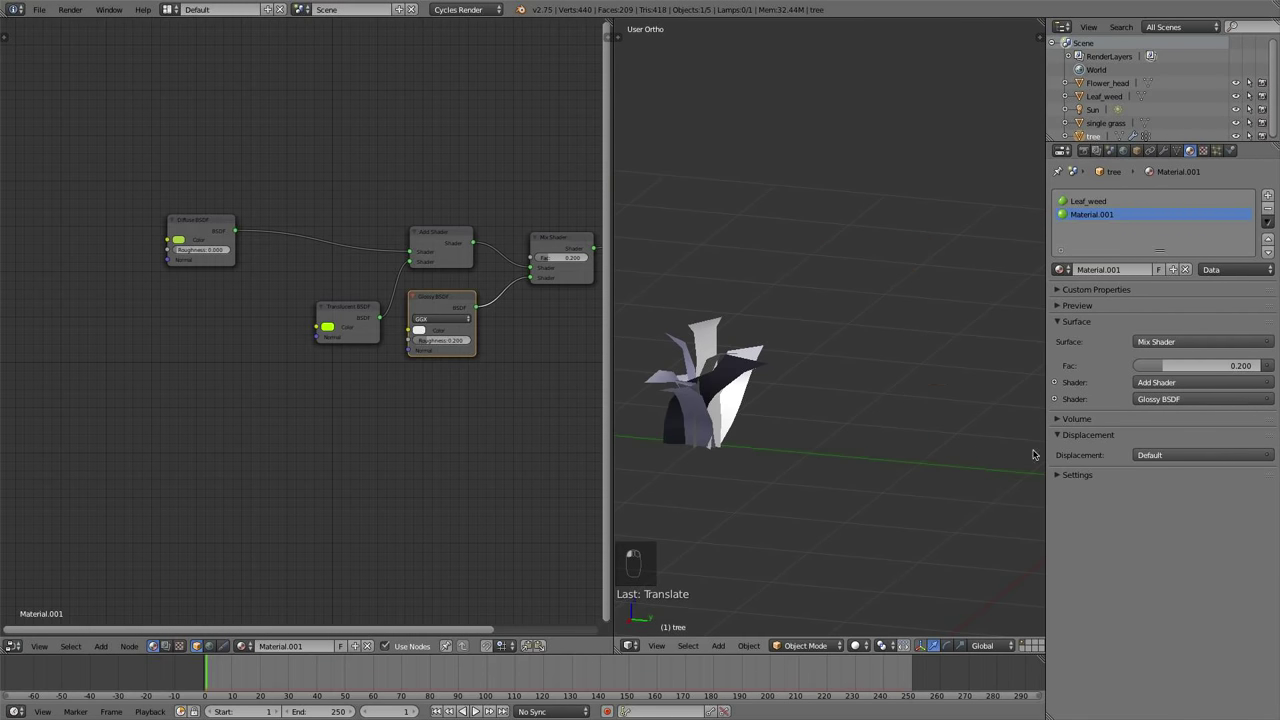
pyautogui.moveTo(783, 401); pyautogui.dragTo(824, 425)
pyautogui.press('KP_1')
pyautogui.press('KP_3')
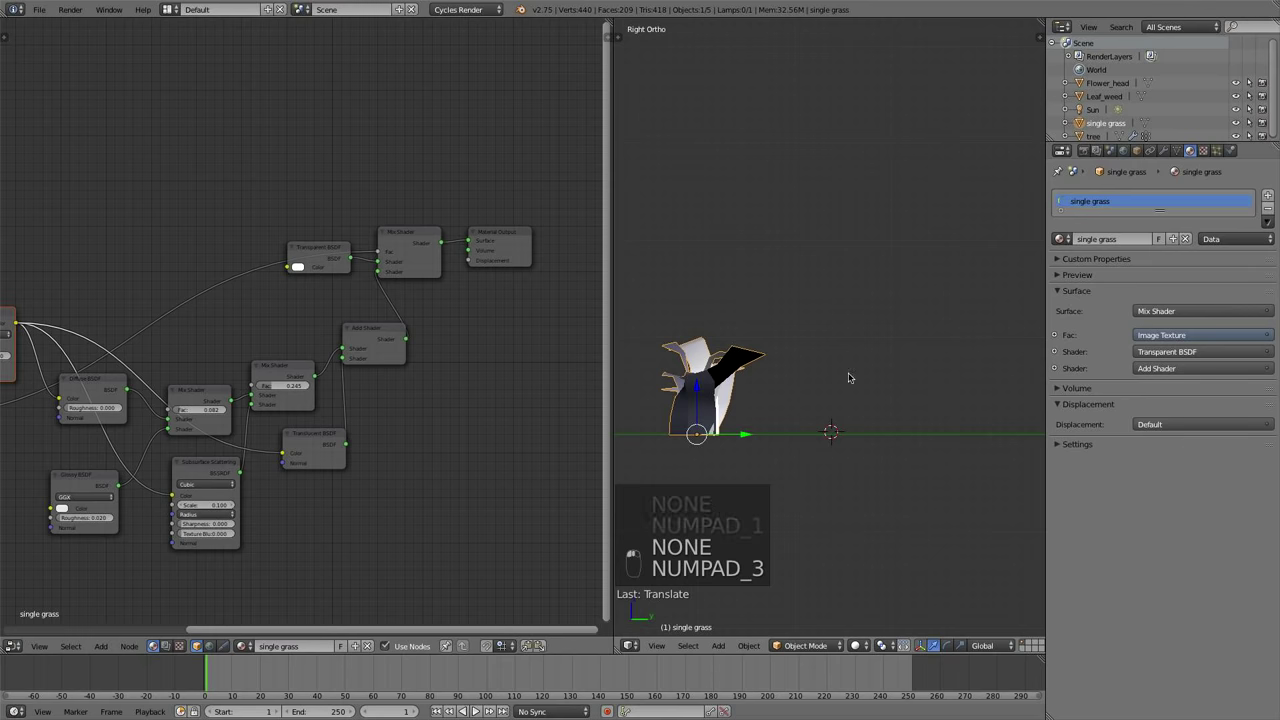
pyautogui.press('shift+a')
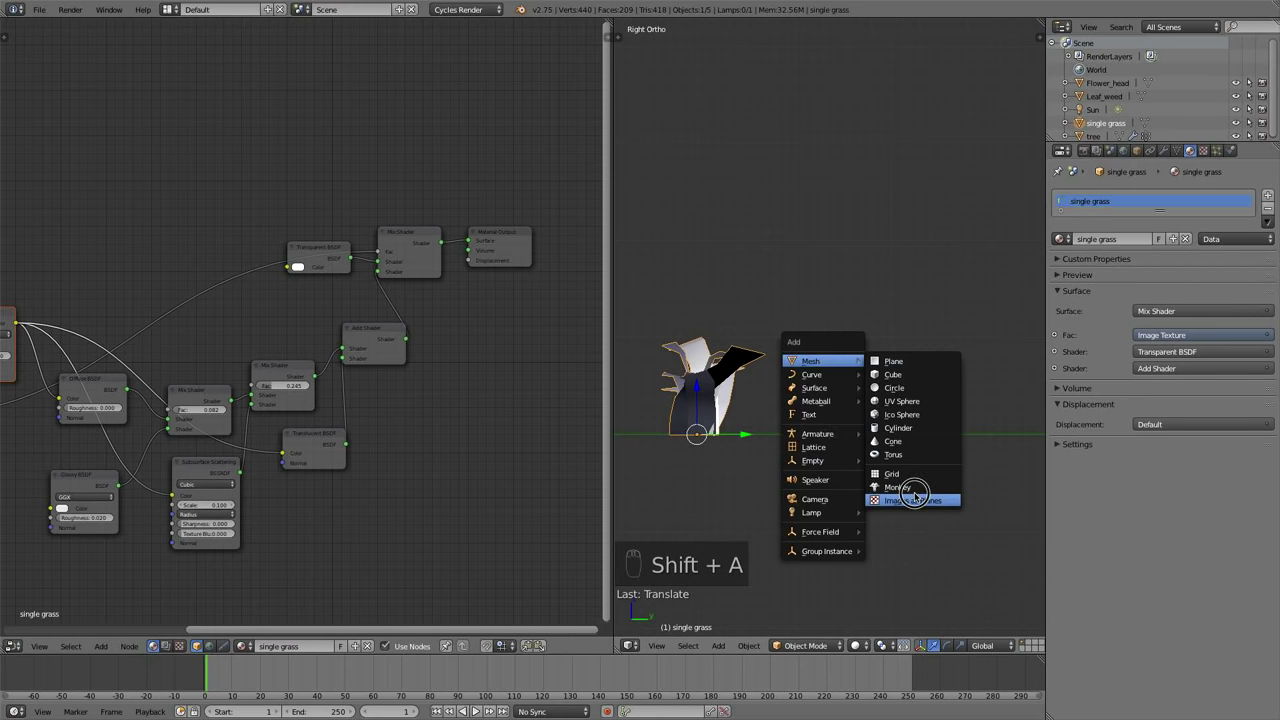
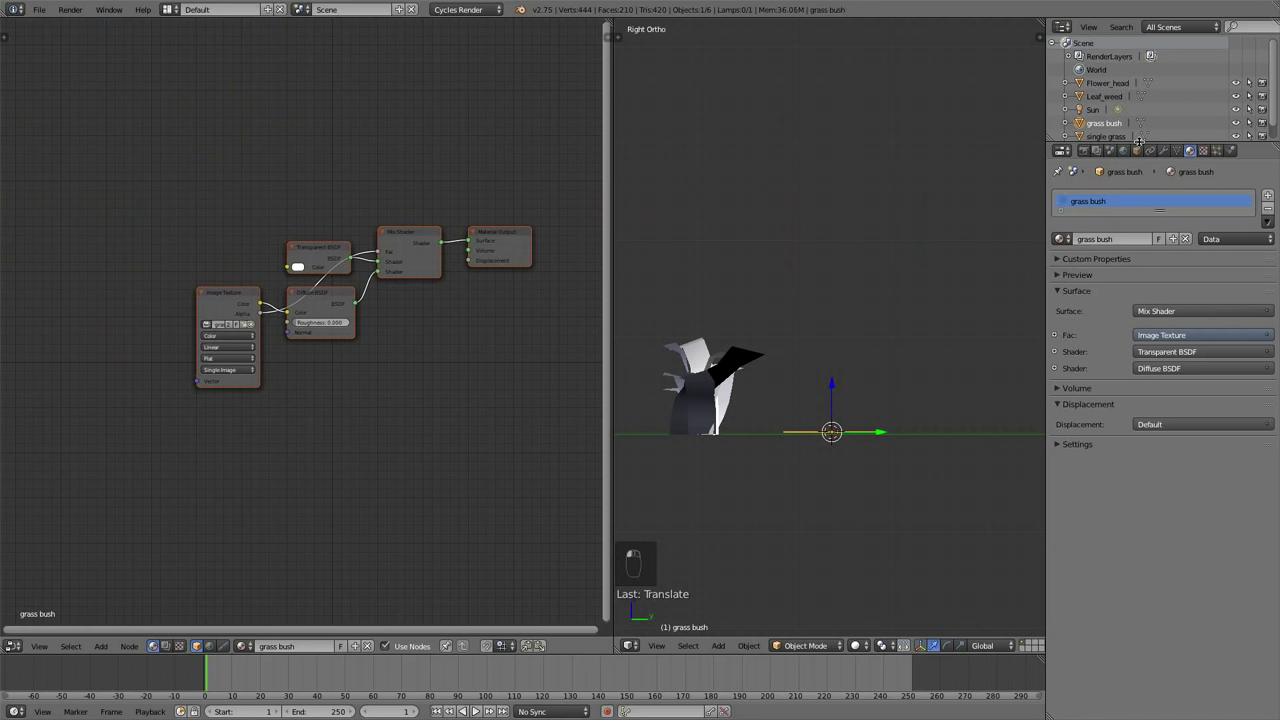
pyautogui.press('r')
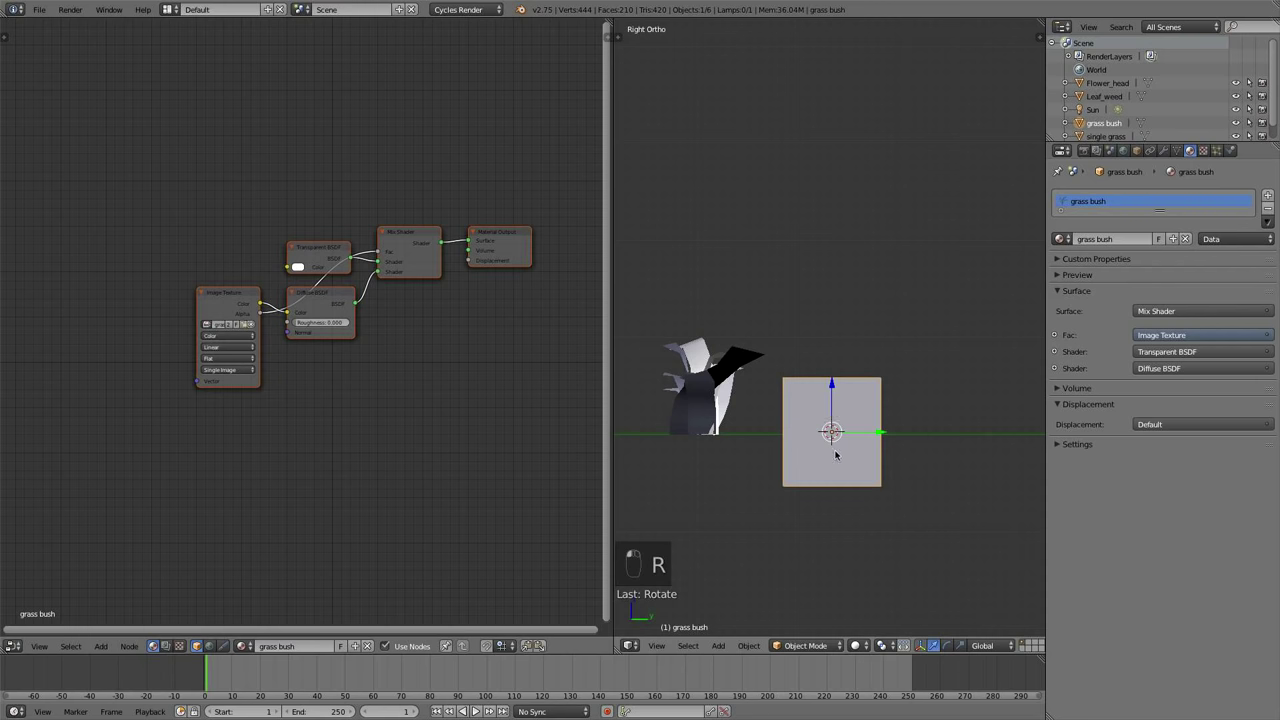
# Edit the grass bush plane, select all and tilt its geometry, then return to solid shading
pyautogui.press('Tab')
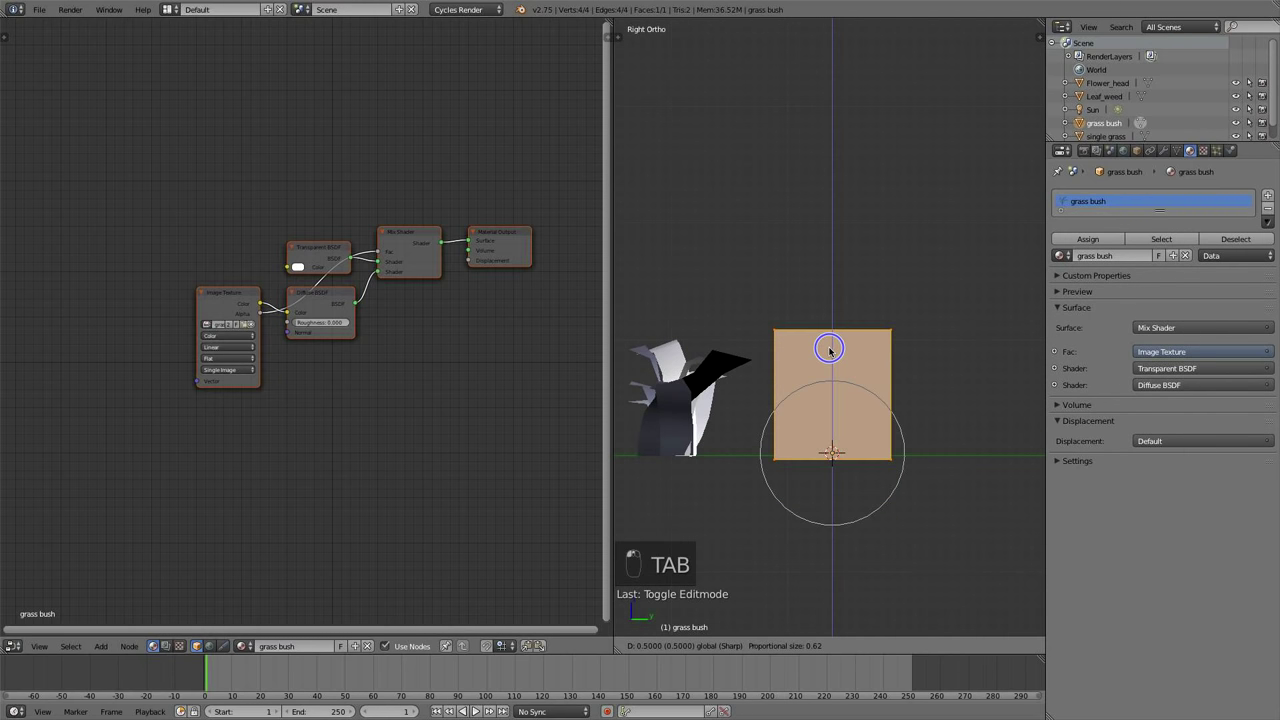
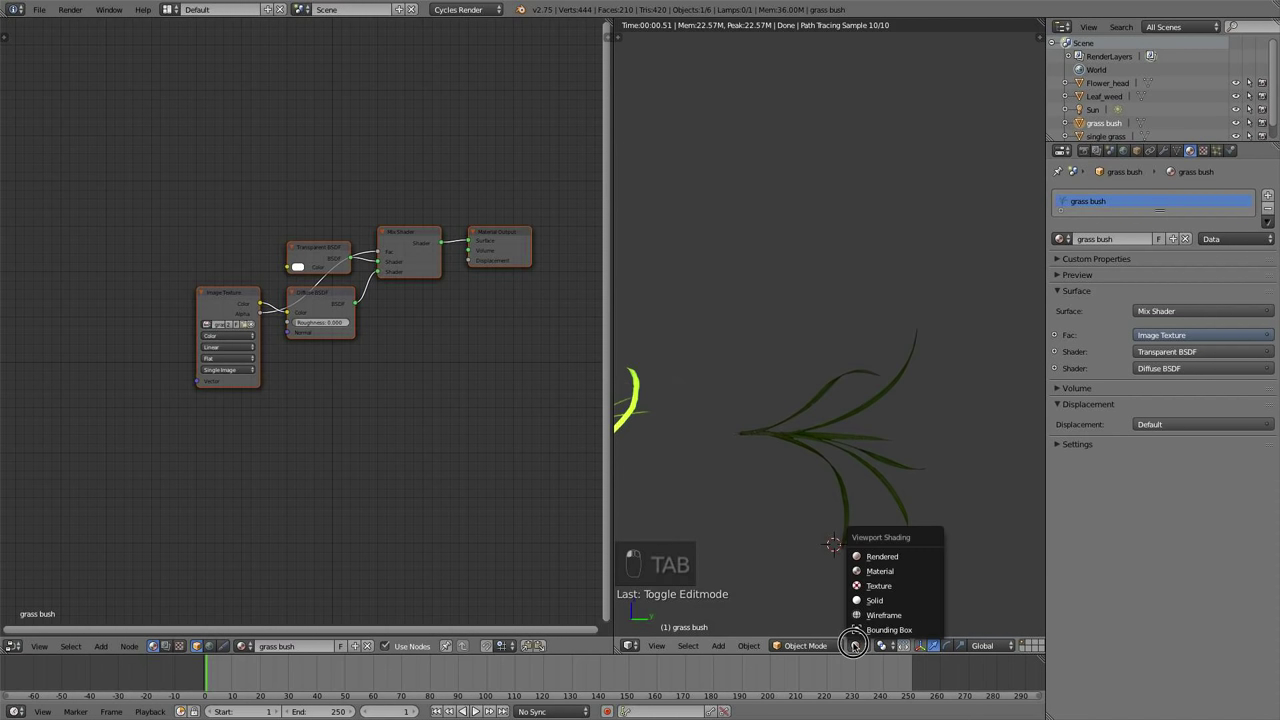
pyautogui.press('Tab')
pyautogui.press('a')
pyautogui.press('r')
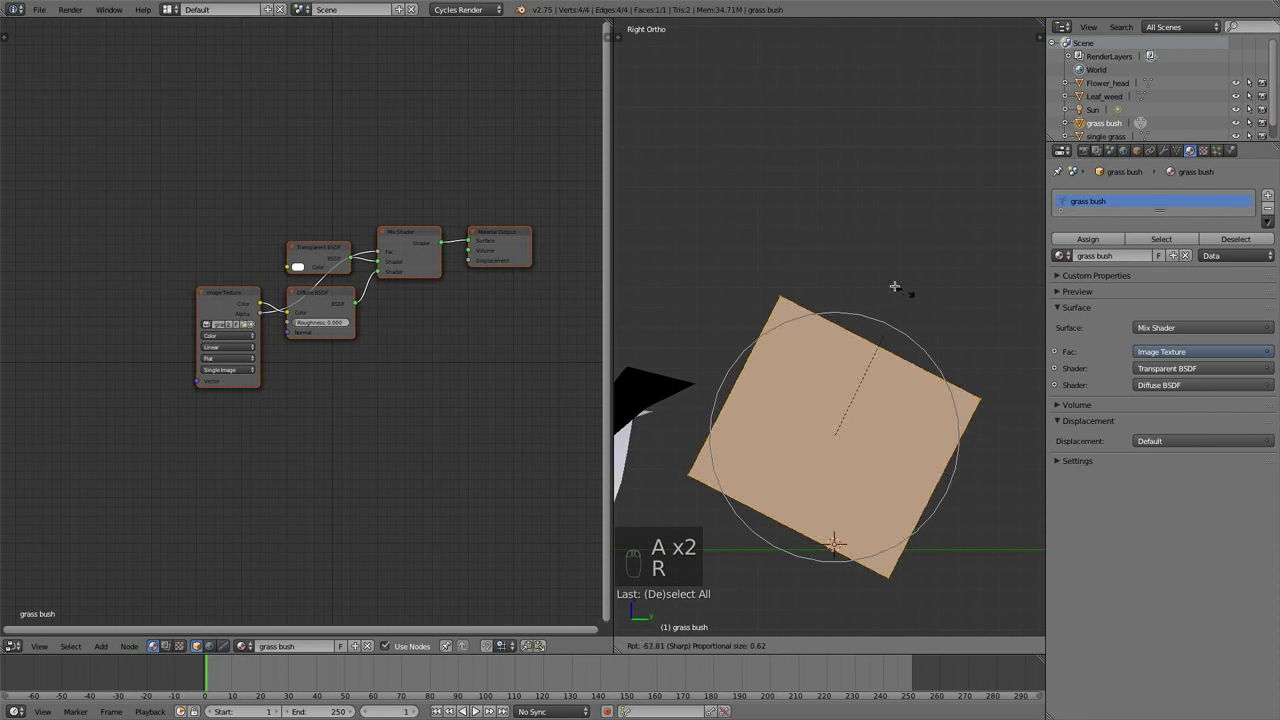
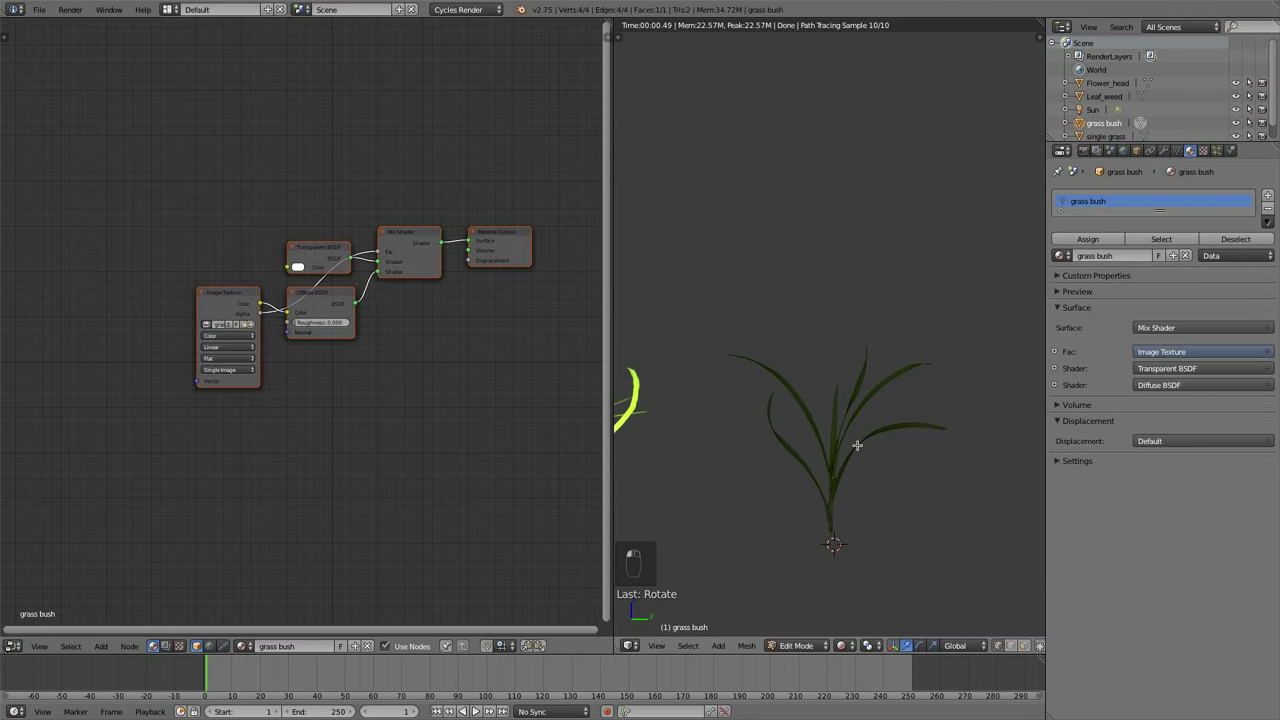
pyautogui.press('Tab')
# Assign the existing single grass material to the grass bush and make it a single-user copy
pyautogui.press('Tab')
pyautogui.click(1057, 402)
pyautogui.press('Tab')
pyautogui.moveTo(1057, 441); pyautogui.dragTo(1057, 441)
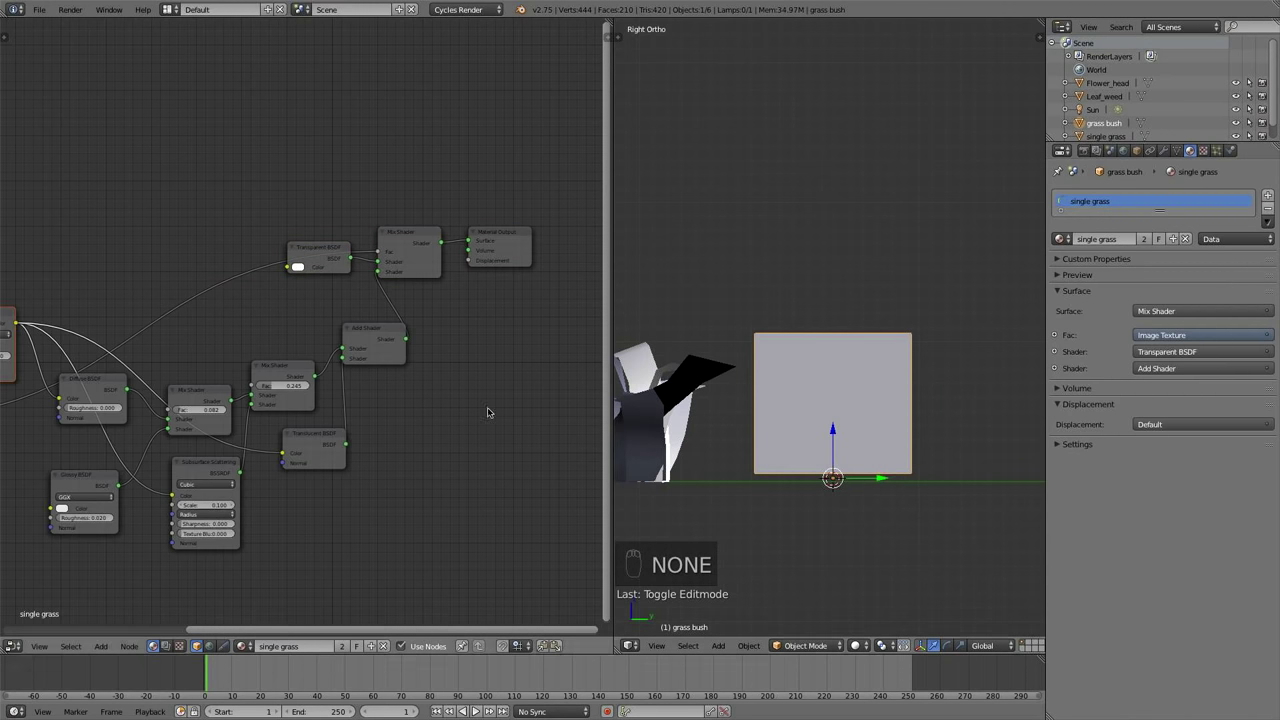
# Load the grass image into the Image Texture node and preview the card rendered as green blades
pyautogui.moveTo(1146, 243); pyautogui.dragTo(1057, 256)
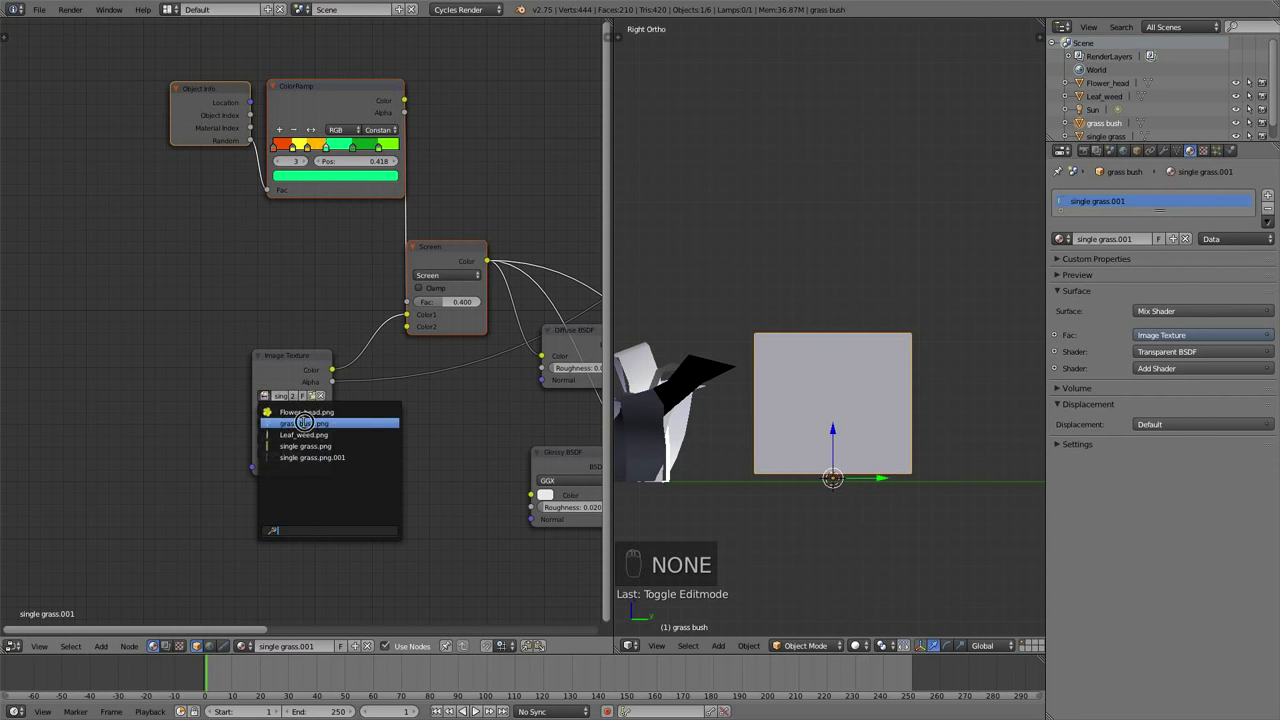
pyautogui.click(1057, 256)
pyautogui.middleClick(1057, 272)
pyautogui.click(519, 405)
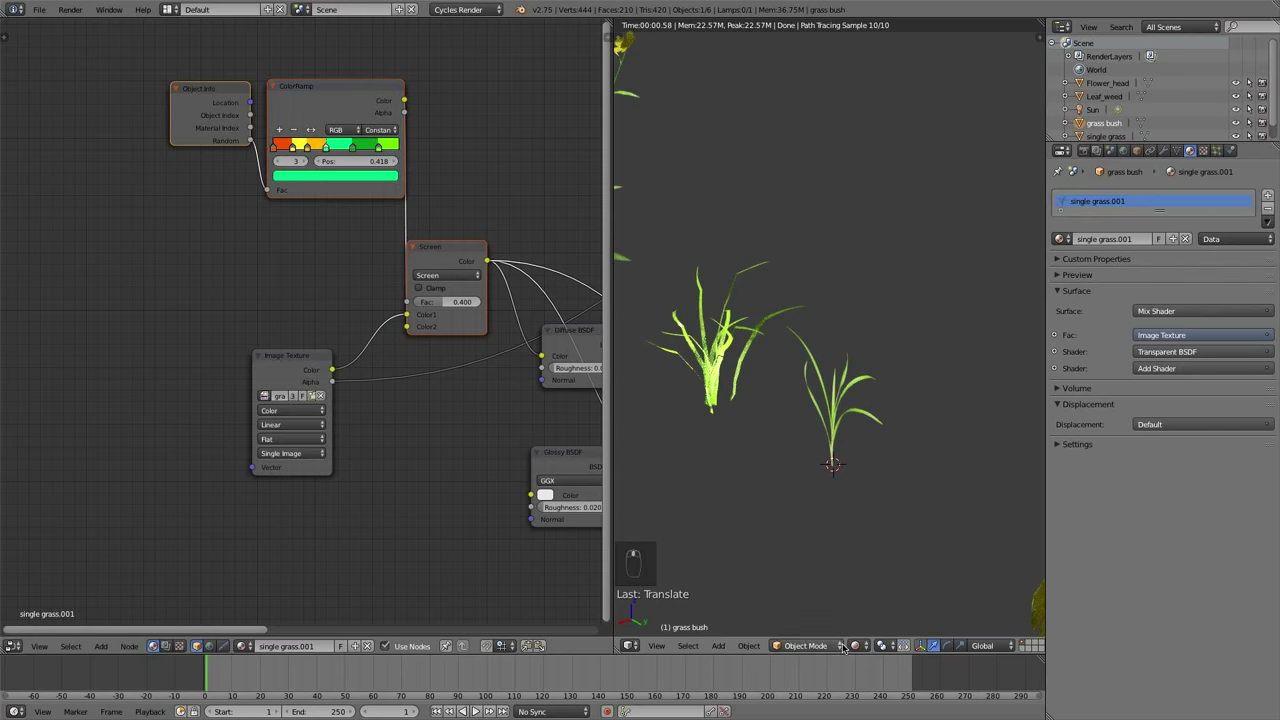
# Loop-cut the grass bush plane into two faces and set its shading to Smooth from the tool shelf
pyautogui.press('Tab')
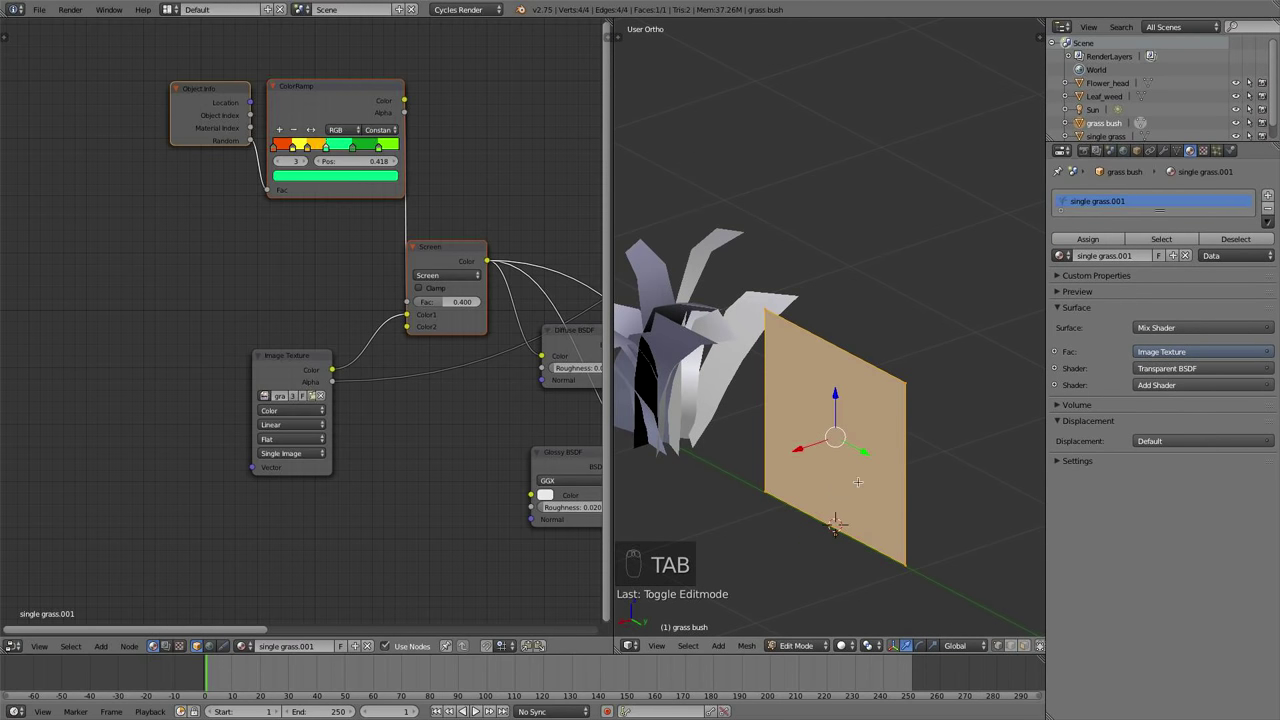
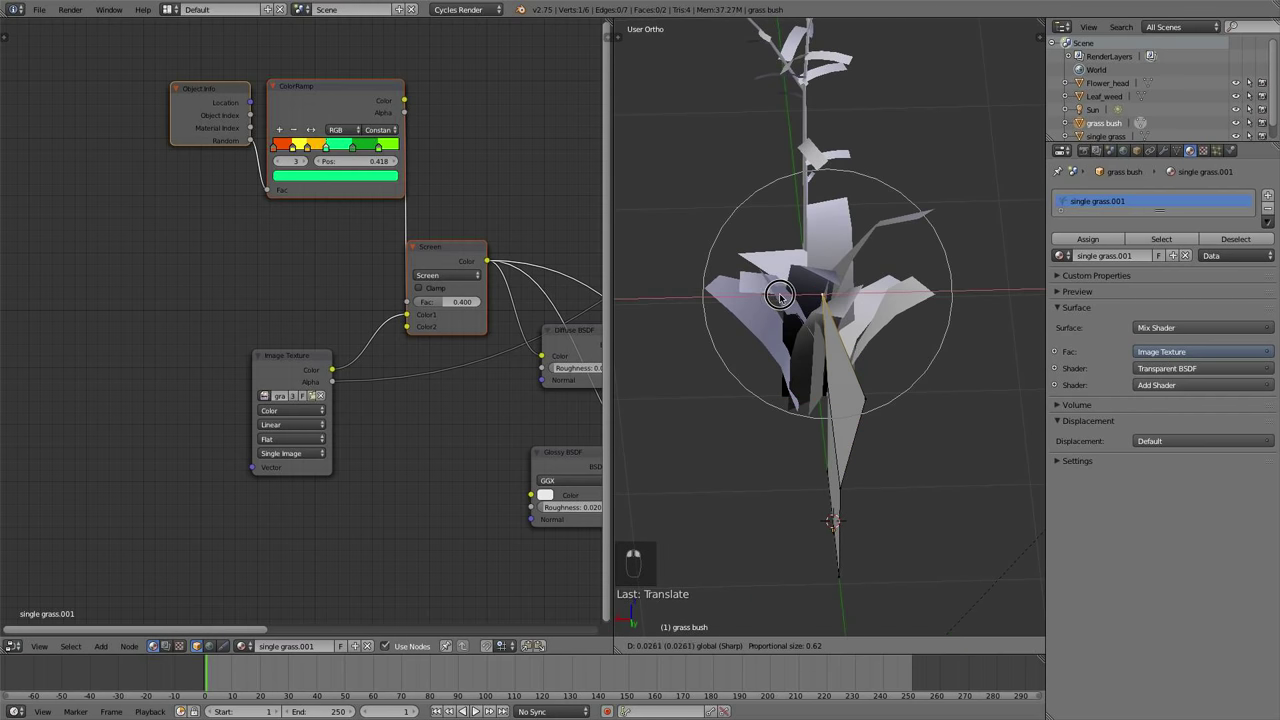
pyautogui.press('a')
pyautogui.press('Tab')
pyautogui.press('t')
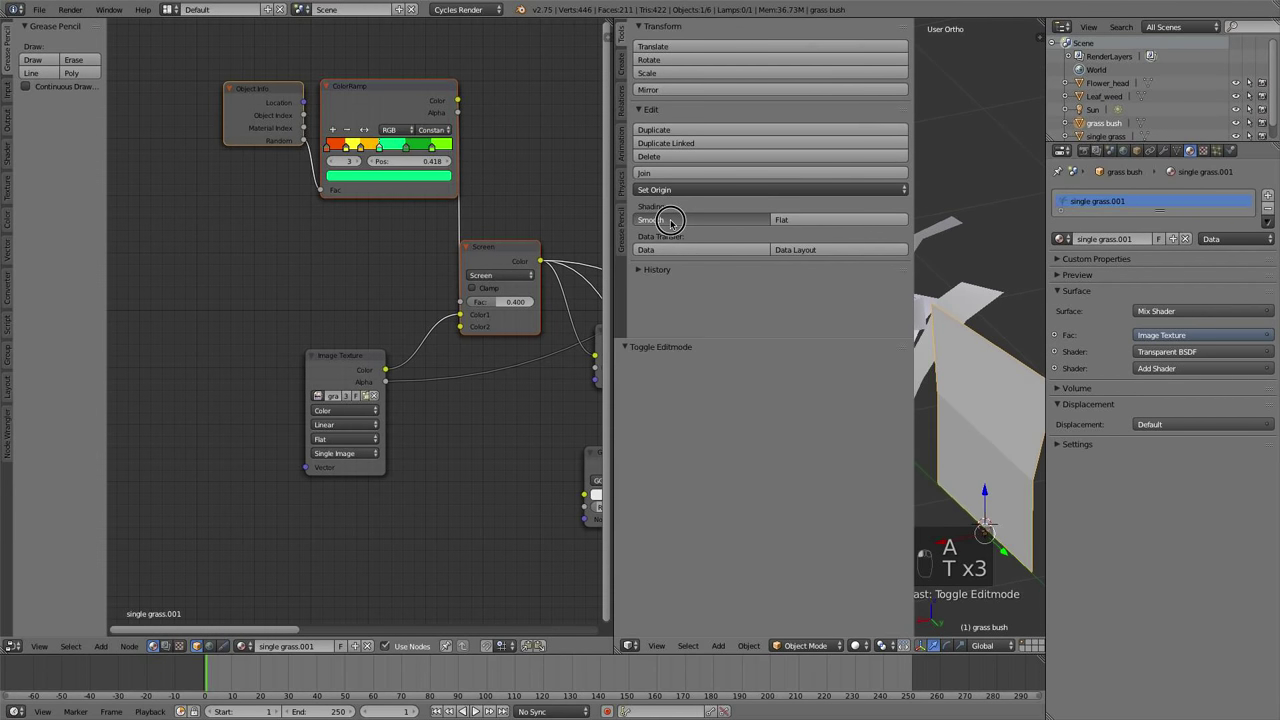
pyautogui.press('a')
pyautogui.press('t')
# Duplicate the blade faces in Edit Mode and rotate the copy around the Z axis
pyautogui.press('a')
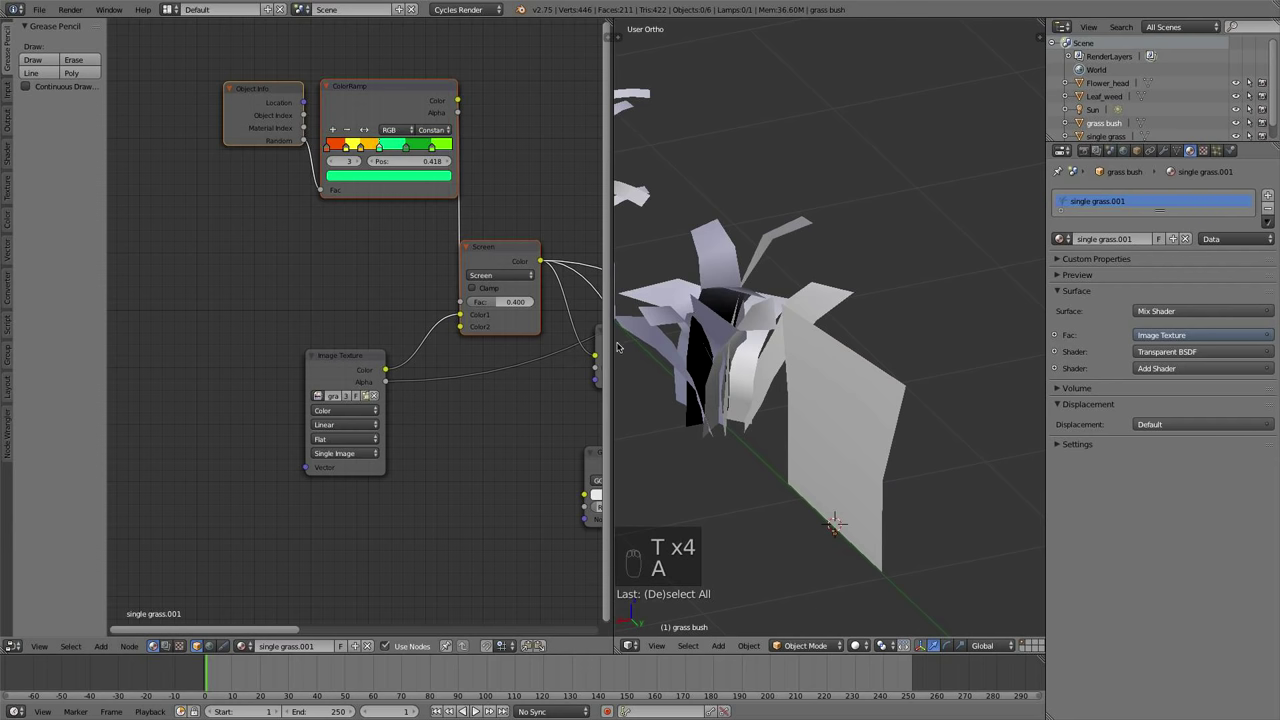
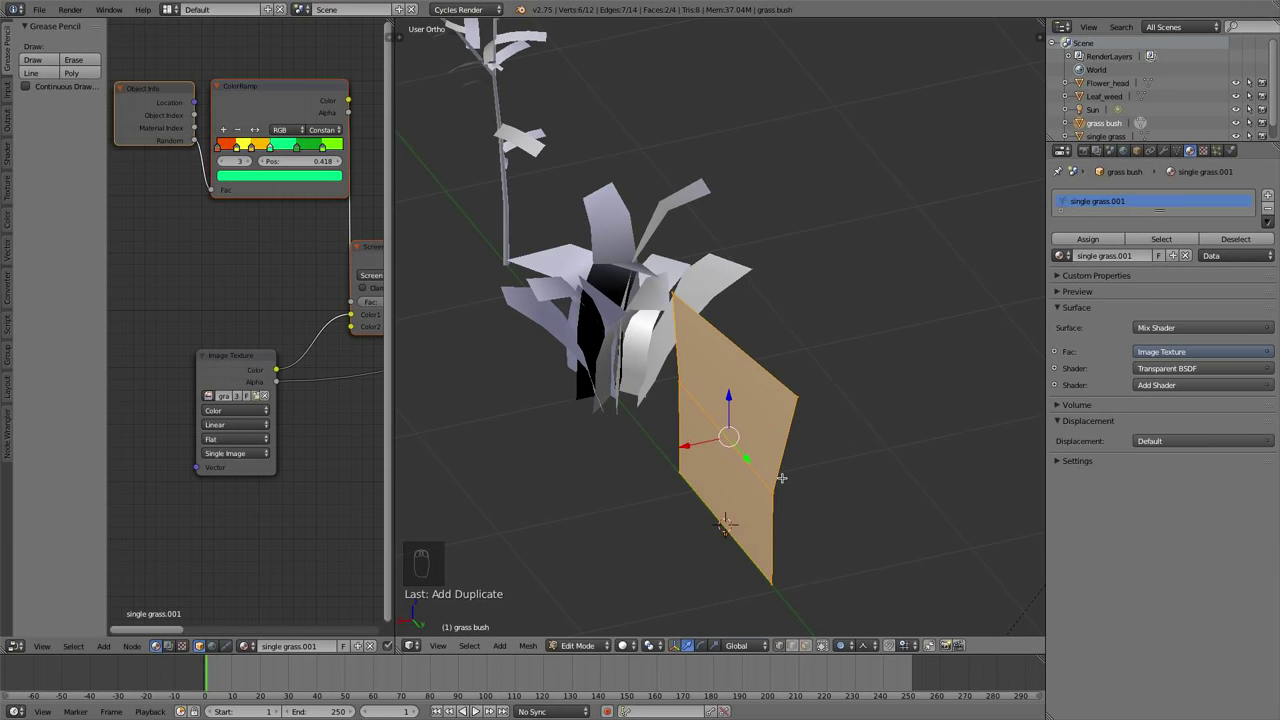
pyautogui.press('o')
pyautogui.press('r')
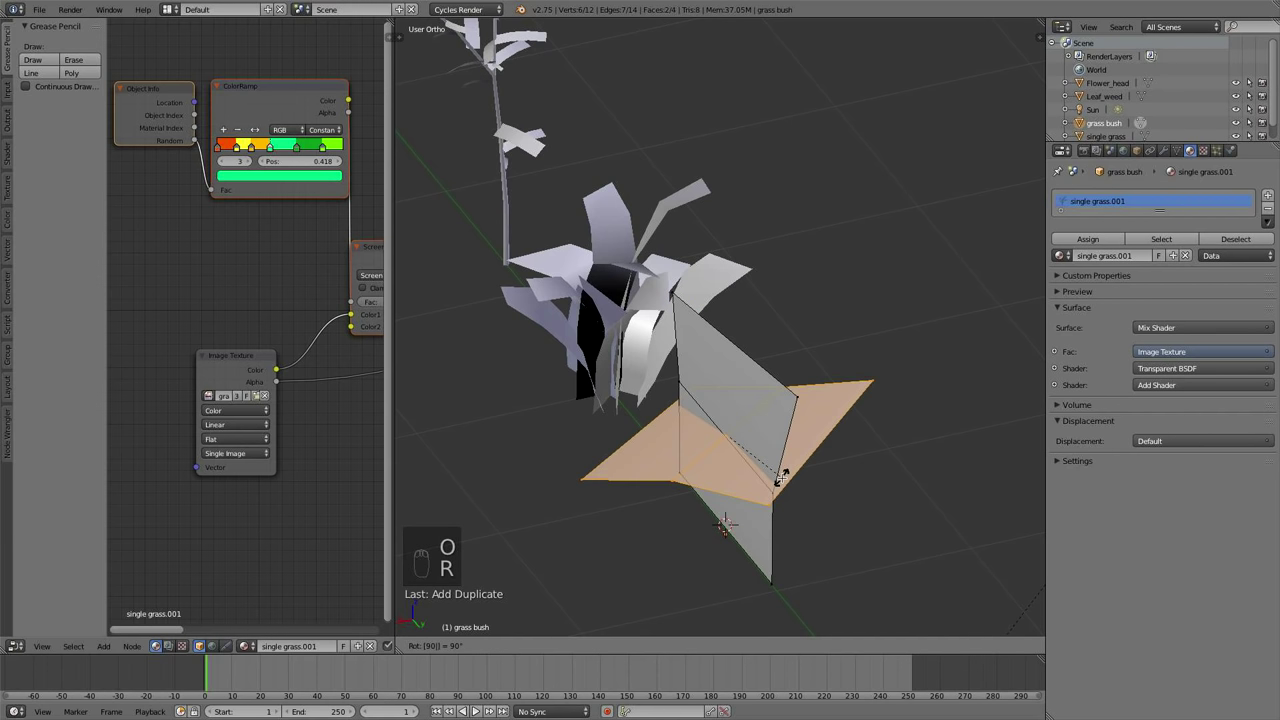
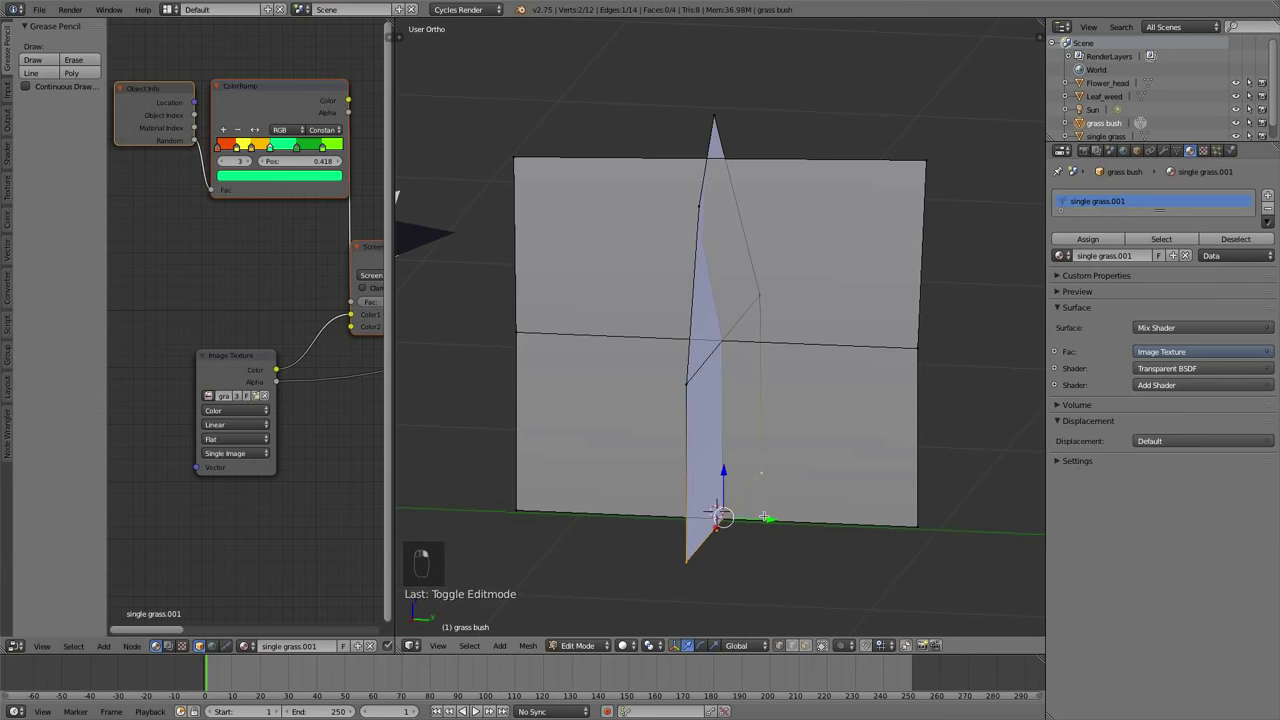
# Preview the grass and flowers rendered in Cycles and move the selected grass part into place
pyautogui.press('Tab')
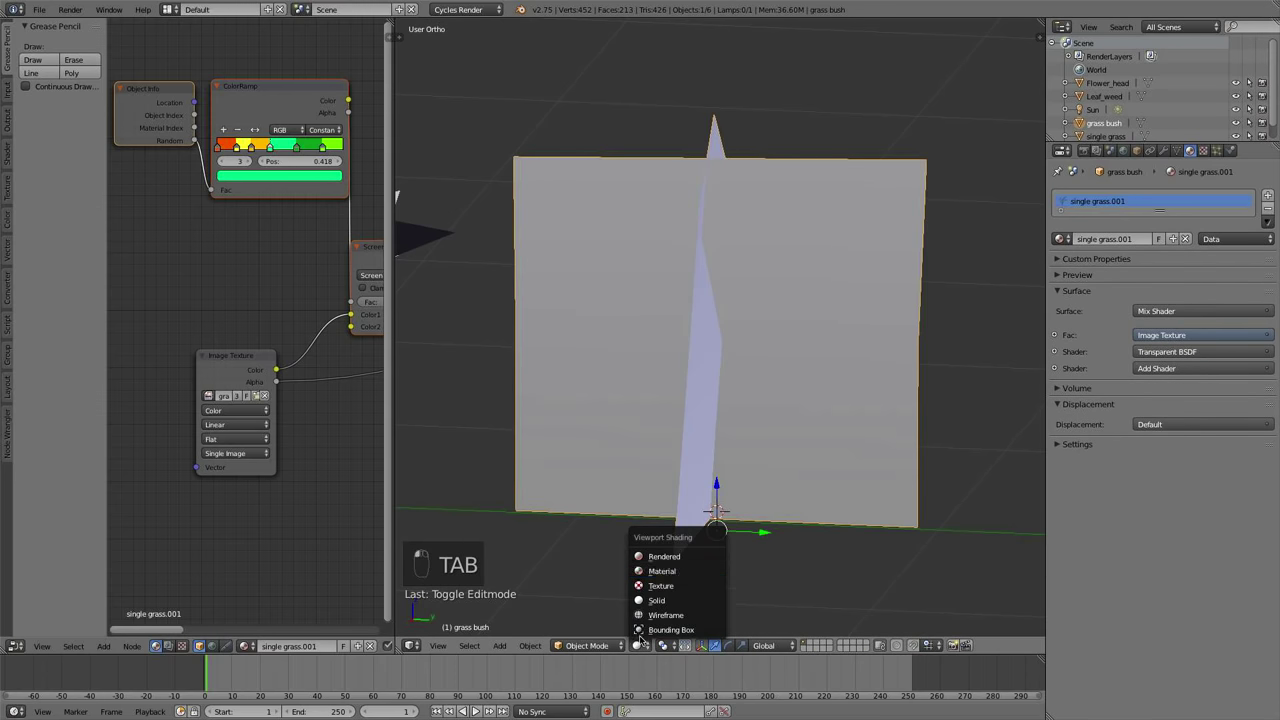
pyautogui.click(746, 502)
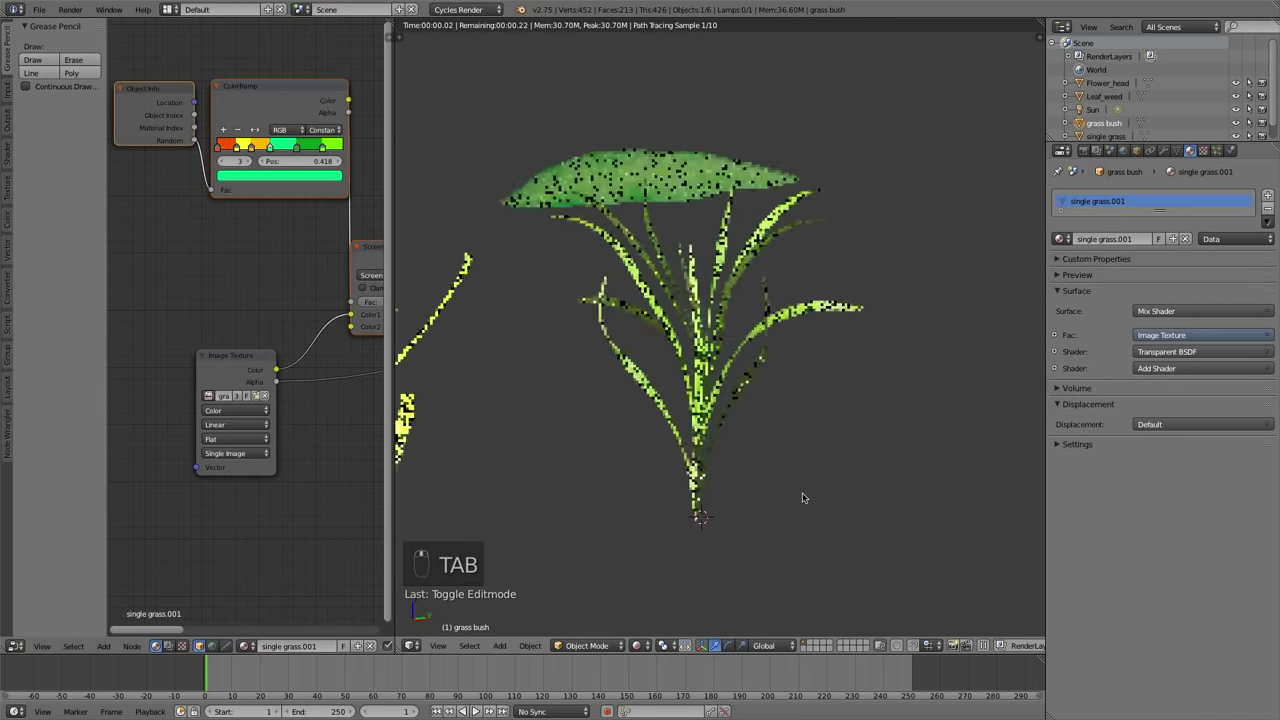
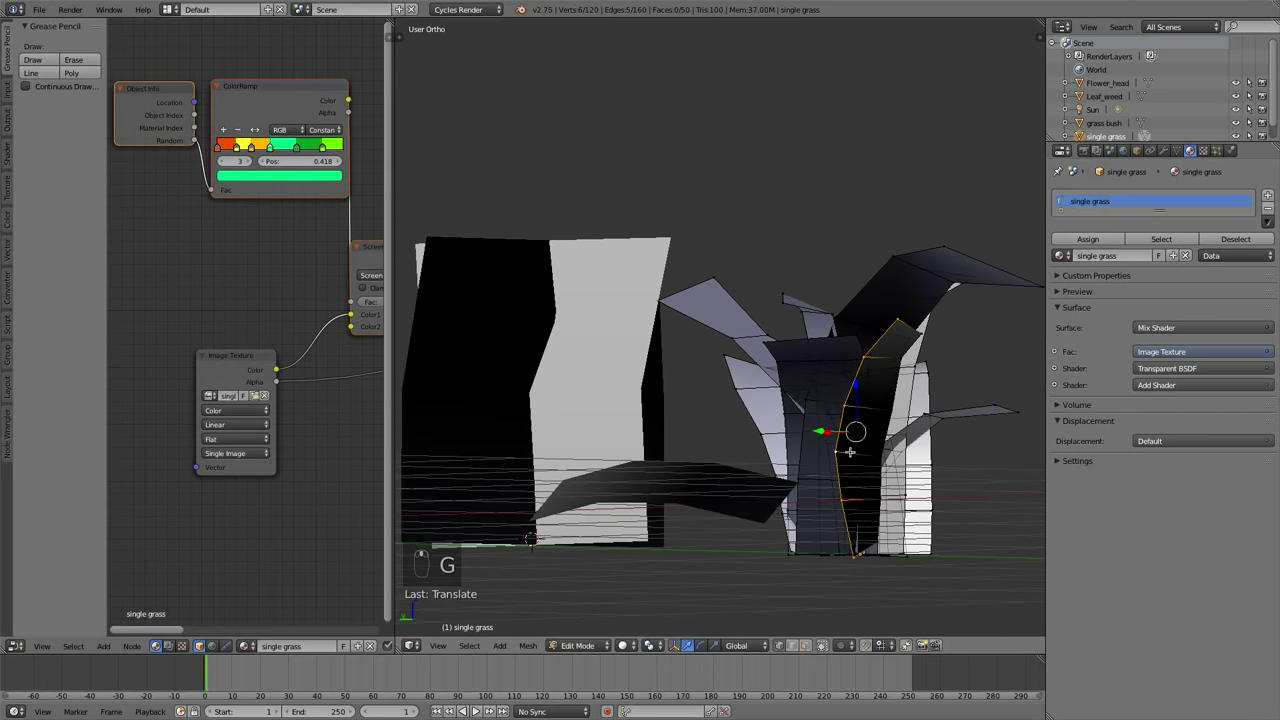
pyautogui.press('g')
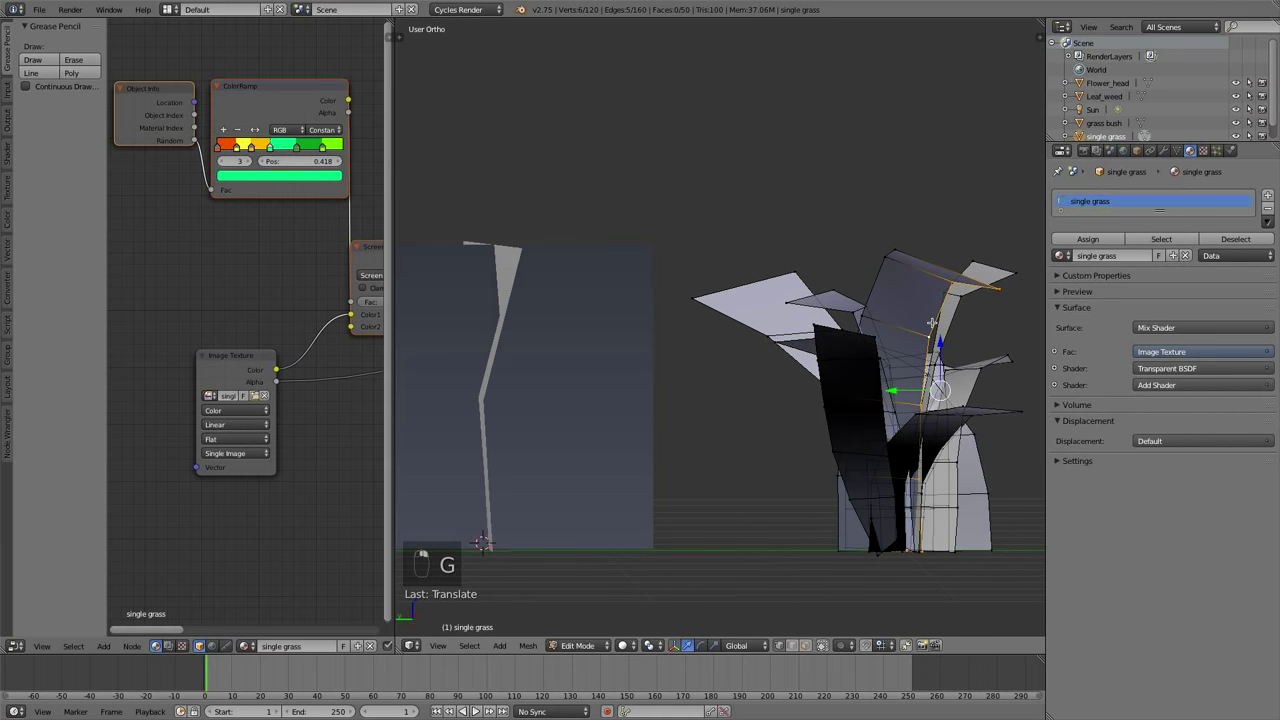
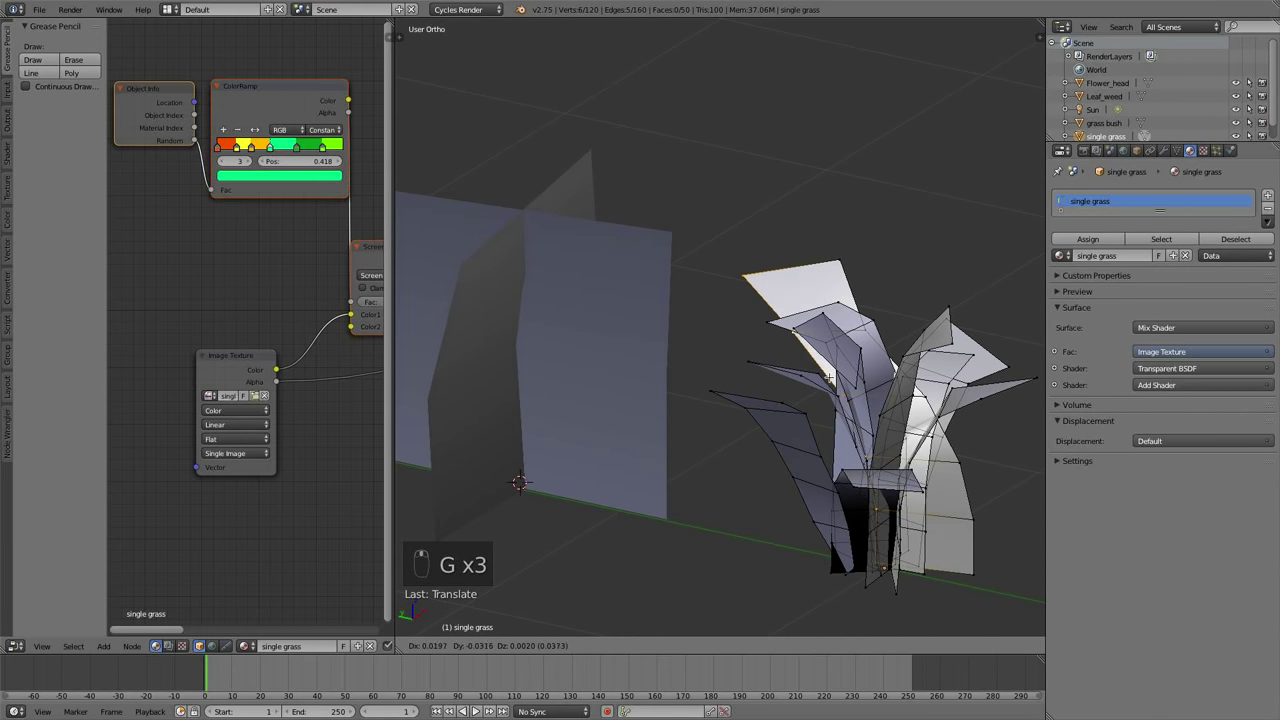
pyautogui.press('g')
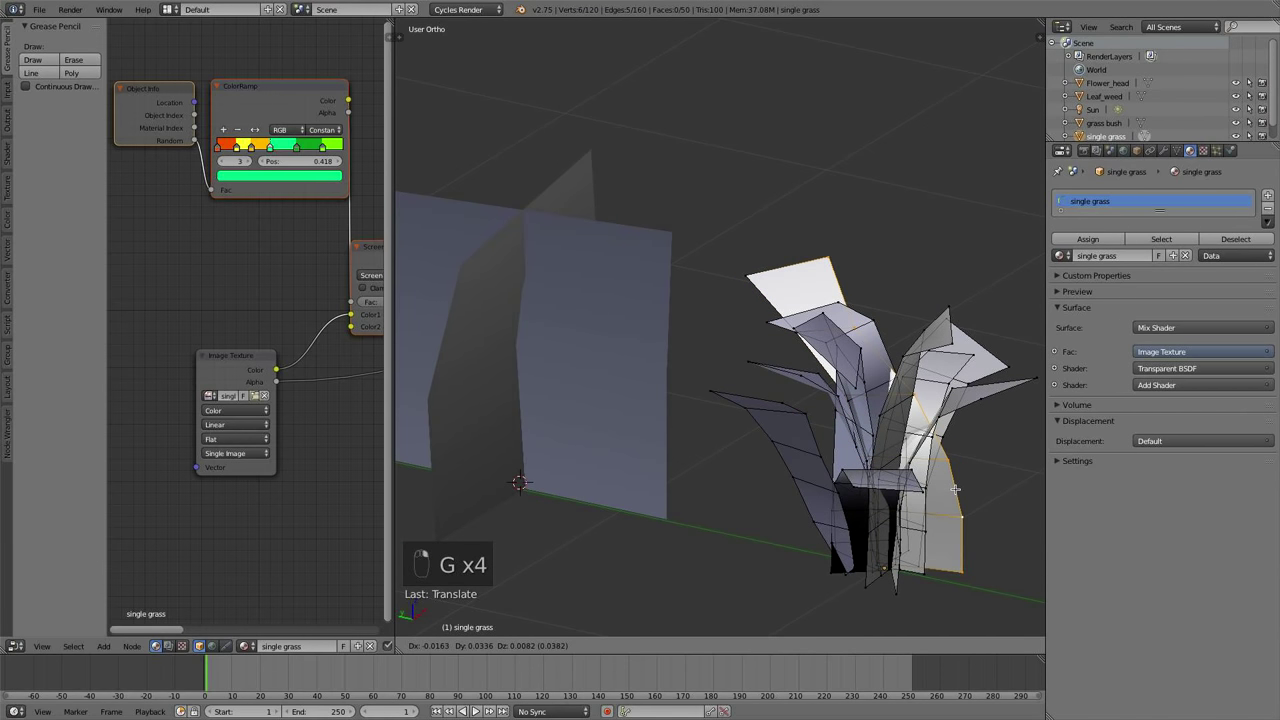
pyautogui.press('a')
pyautogui.press('Tab')
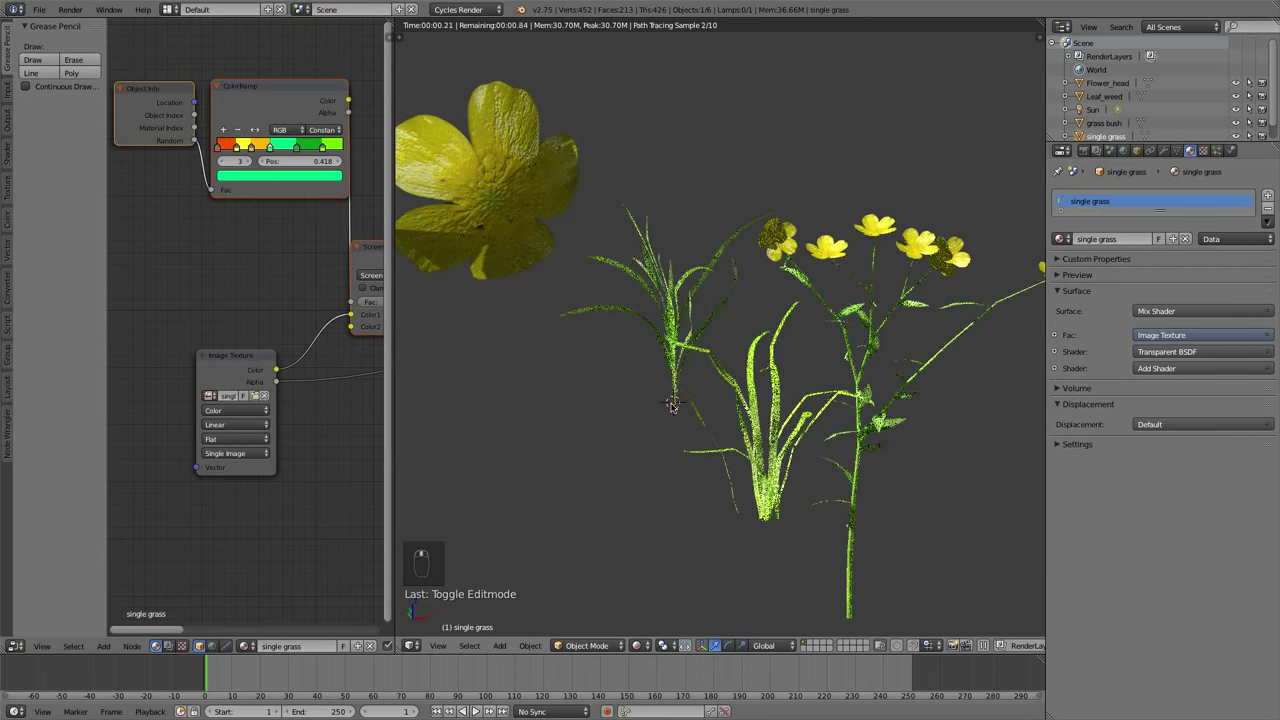
# Duplicate the grass bush, undo the extra copies, and orbit to inspect before moving Leaf_weed to another layer
pyautogui.press('shift+d')
pyautogui.press('shift+d')
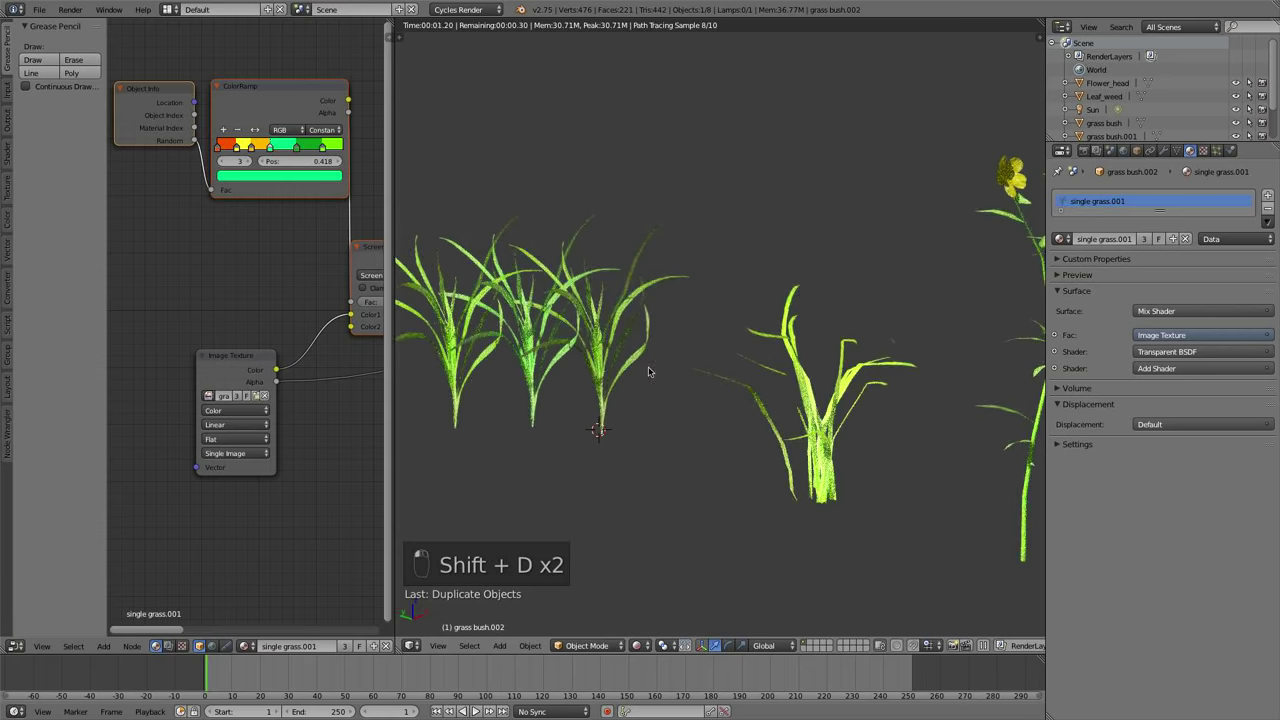
pyautogui.press('z')
pyautogui.press('z')
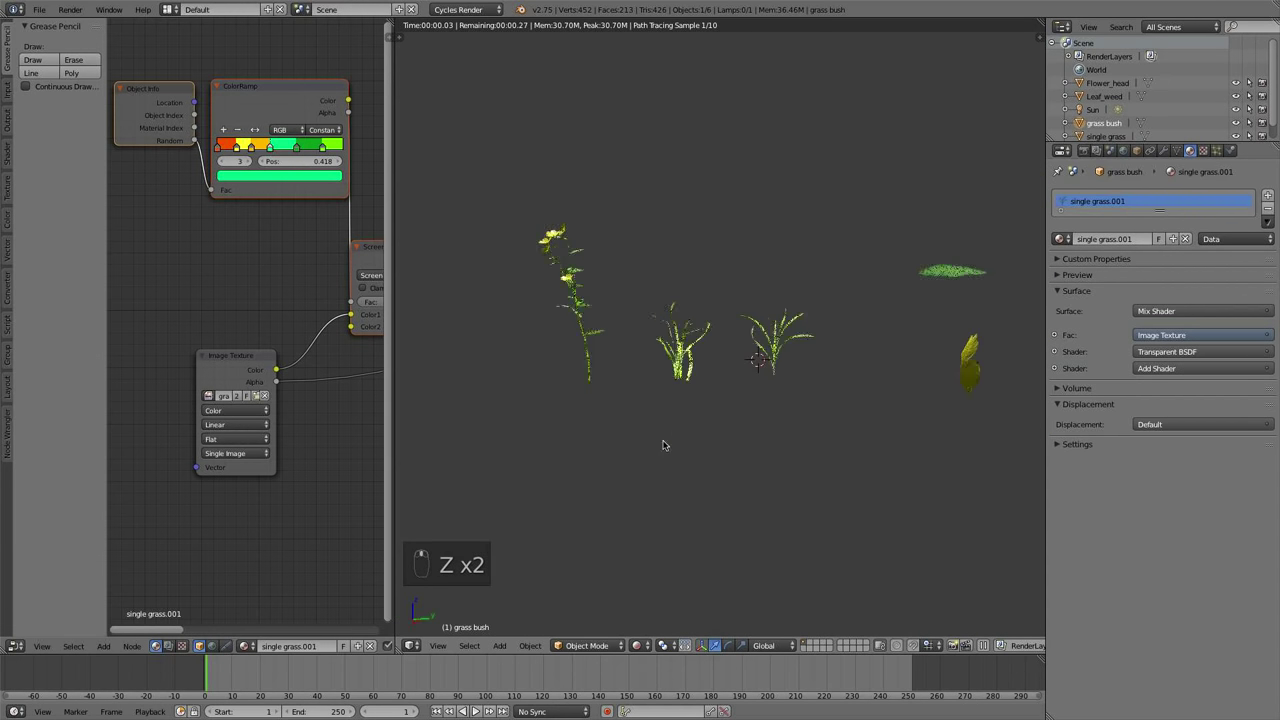
pyautogui.moveTo(665, 608); pyautogui.dragTo(744, 434)
pyautogui.moveTo(744, 434); pyautogui.dragTo(861, 387)
pyautogui.moveTo(861, 387); pyautogui.dragTo(938, 326)
# Move Leaf_weed to another layer, snap the 3D cursor to the origin and add a new icosphere
pyautogui.press('m')
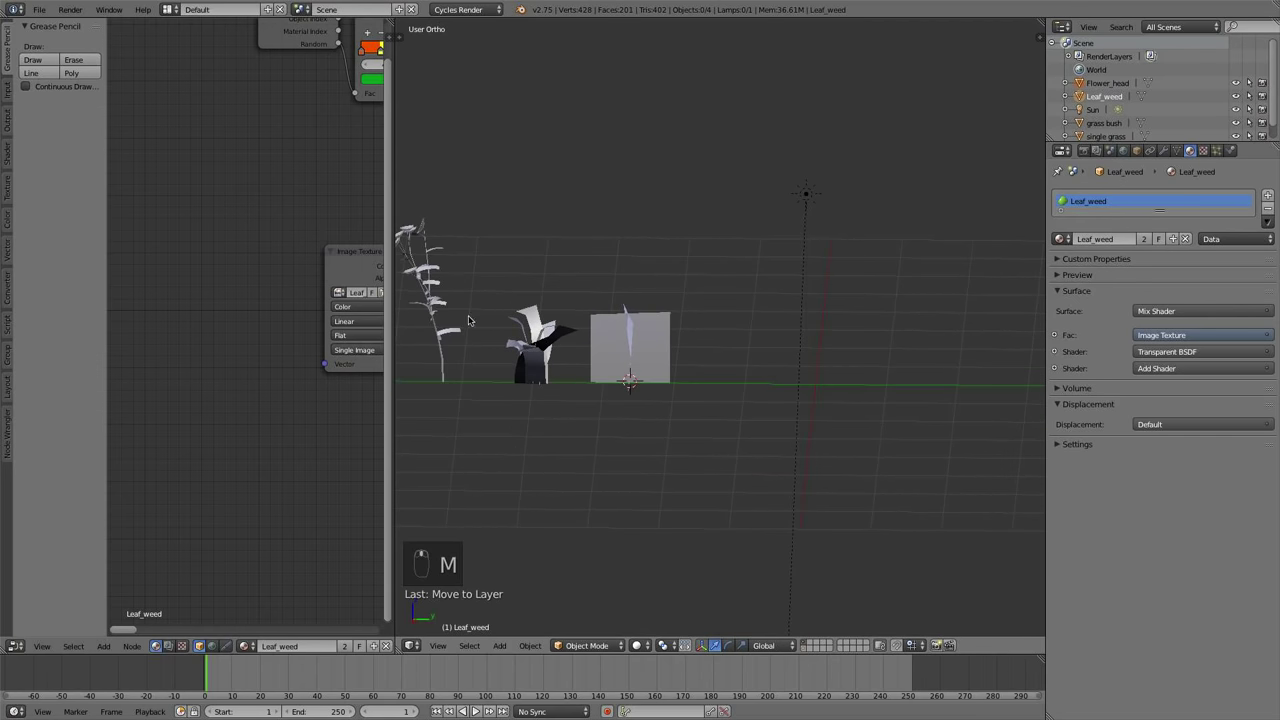
pyautogui.press('shift+s')
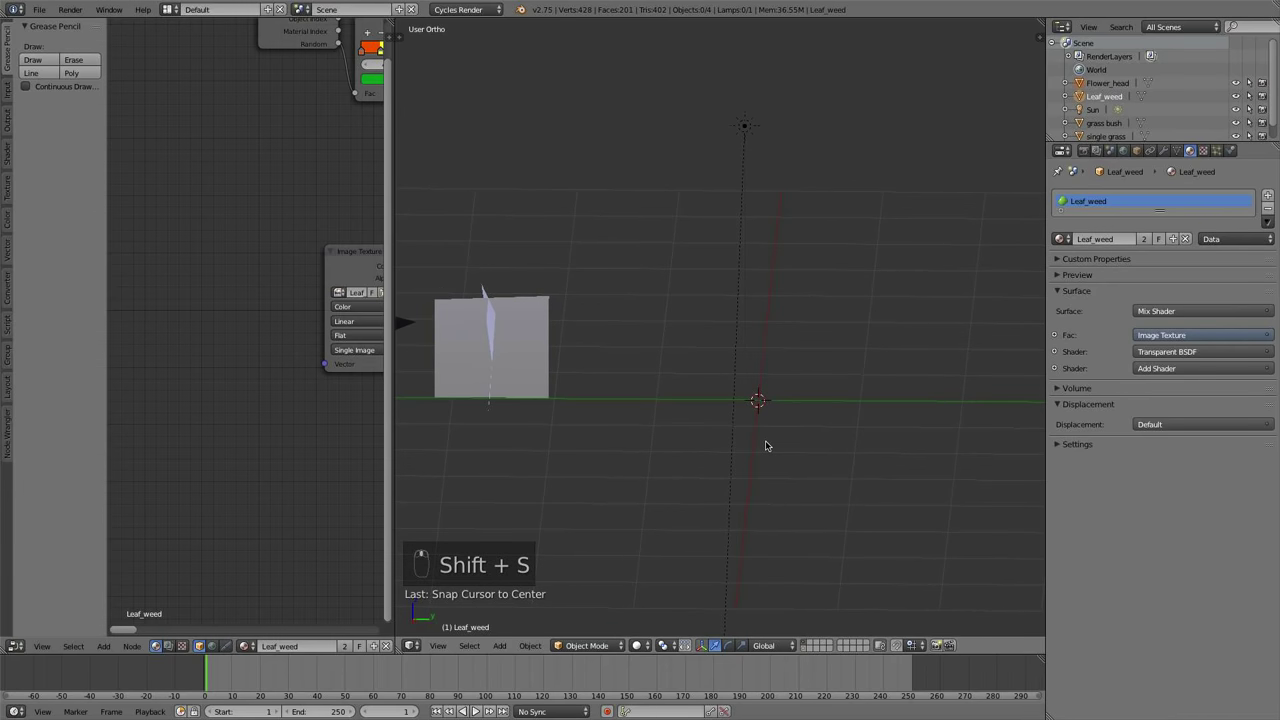
pyautogui.press('shift+a')
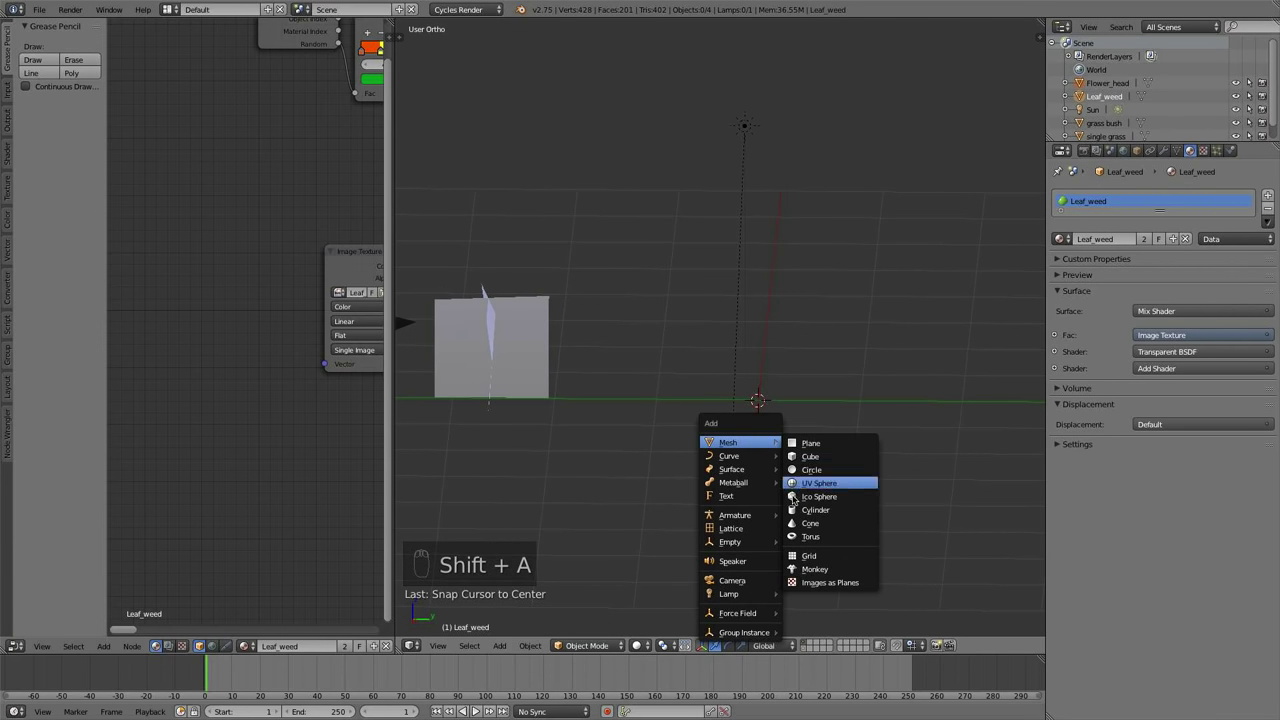
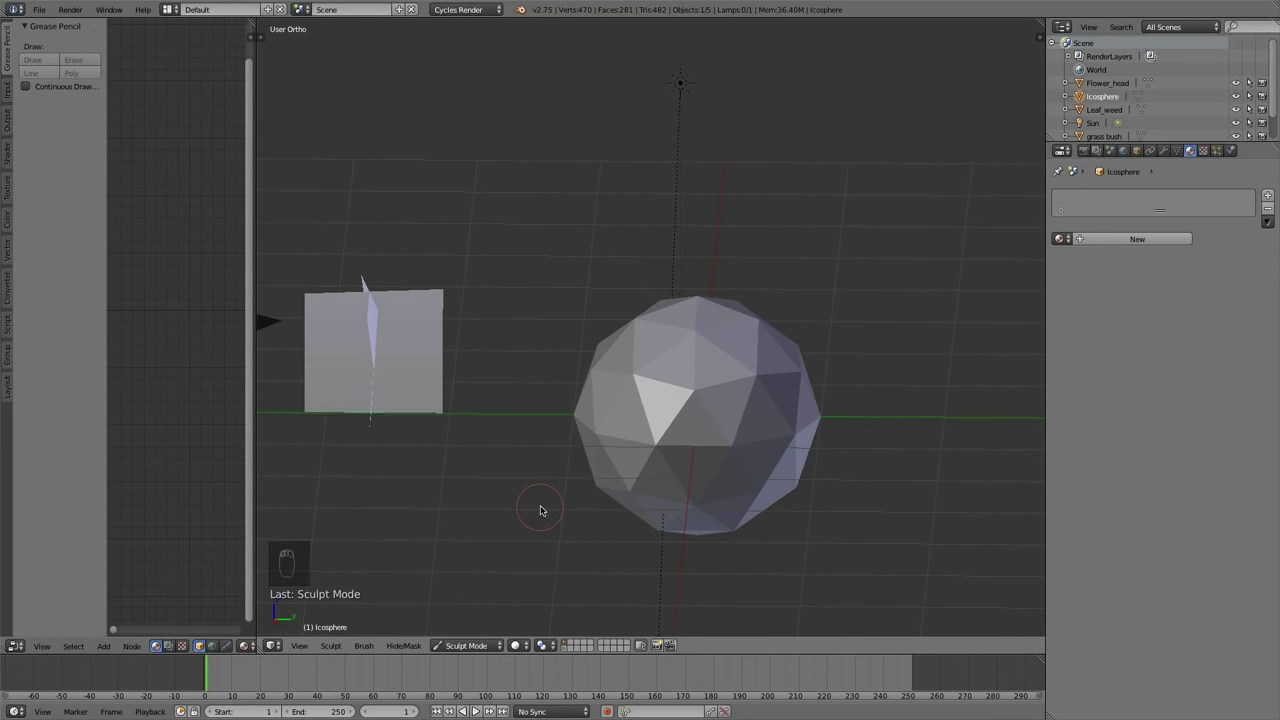
# Enter Sculpt Mode on the icosphere, enable Dyntopo with Constant Detail and enlarge the brush radius
pyautogui.press('t')
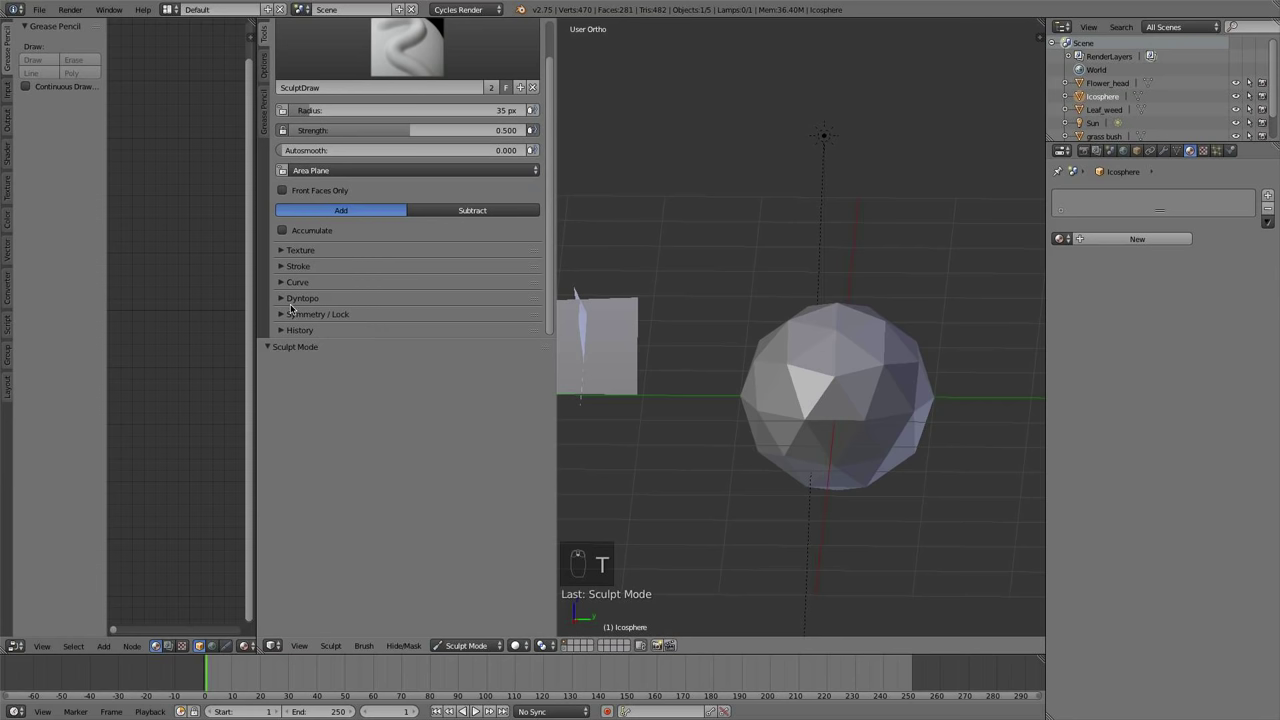
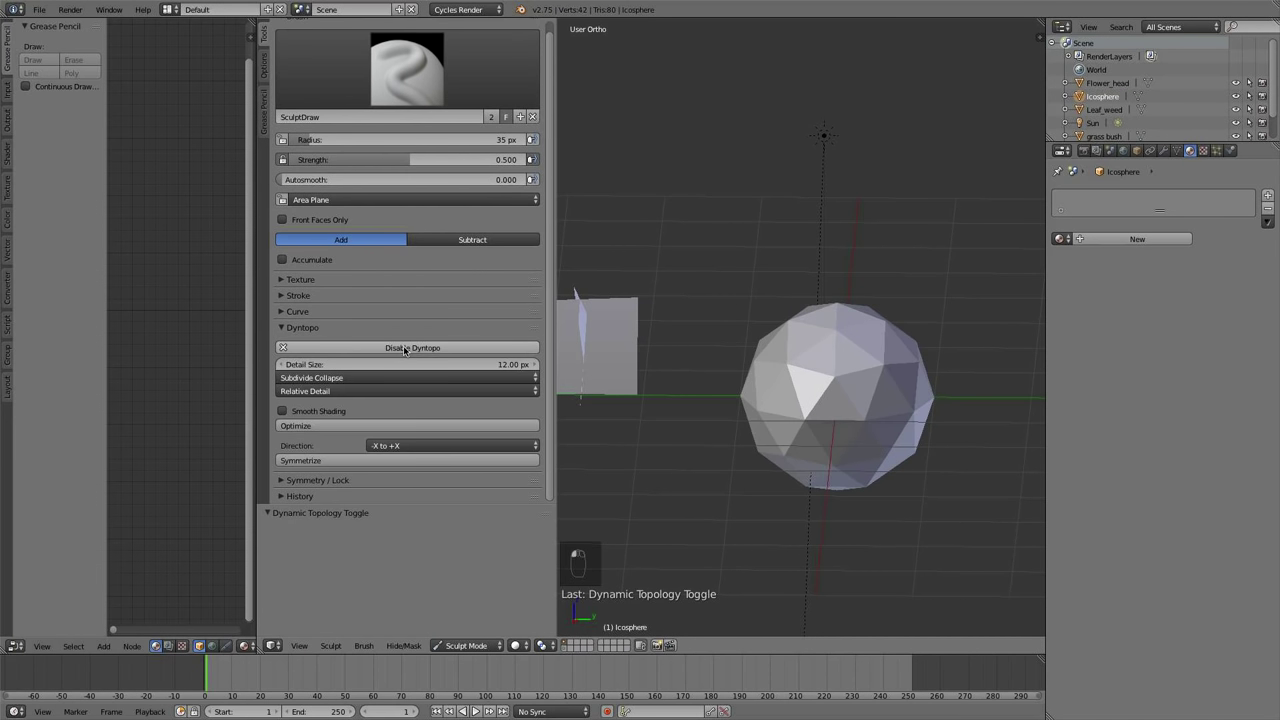
pyautogui.click(834, 395)
pyautogui.press('super+z')
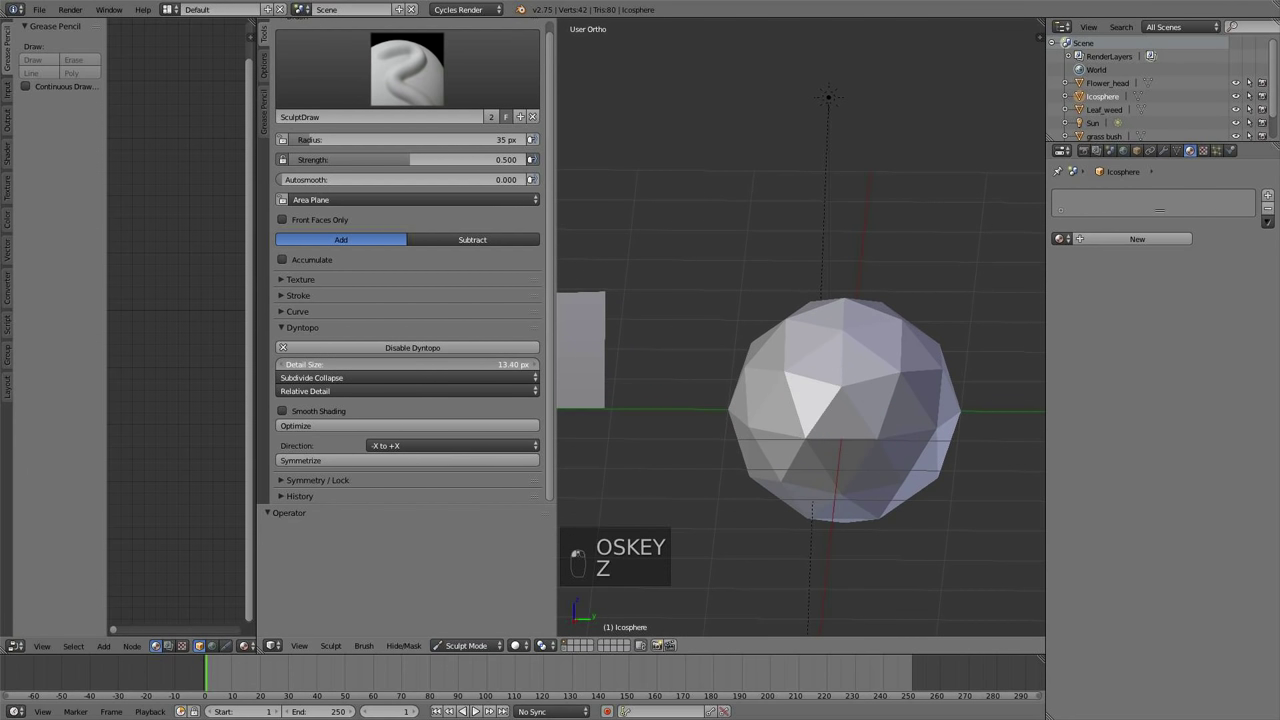
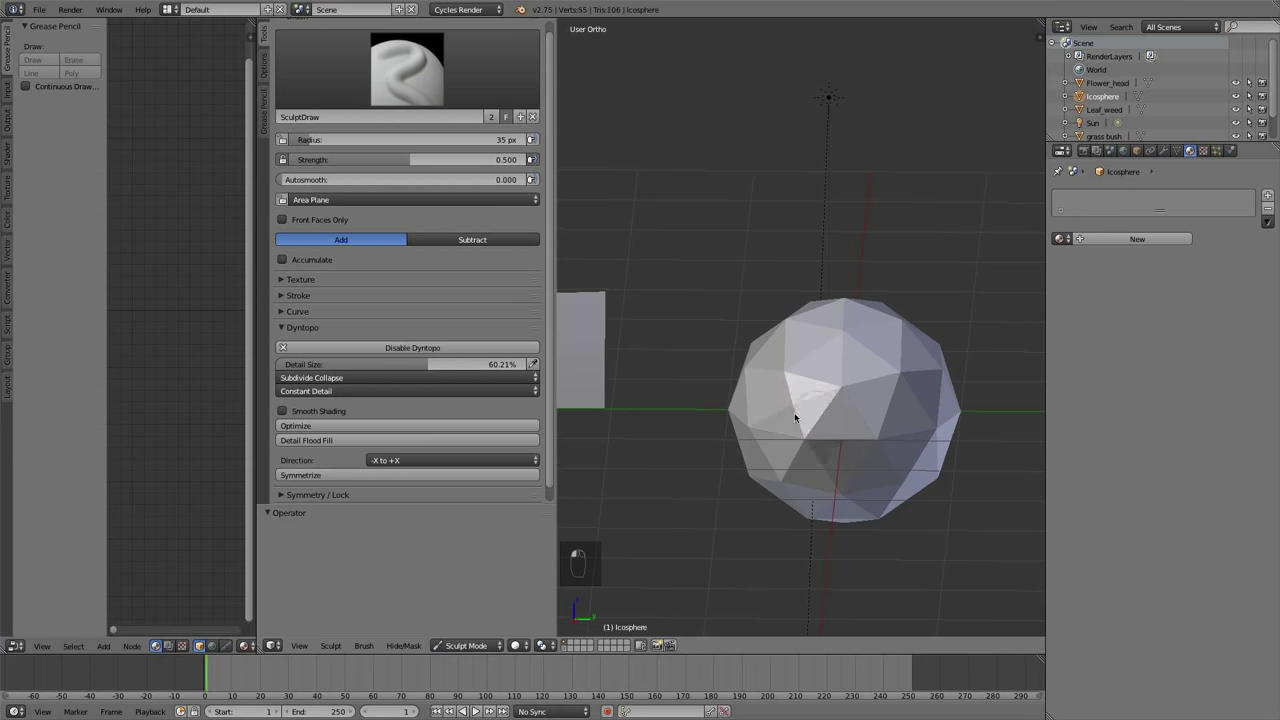
pyautogui.press('super+z')
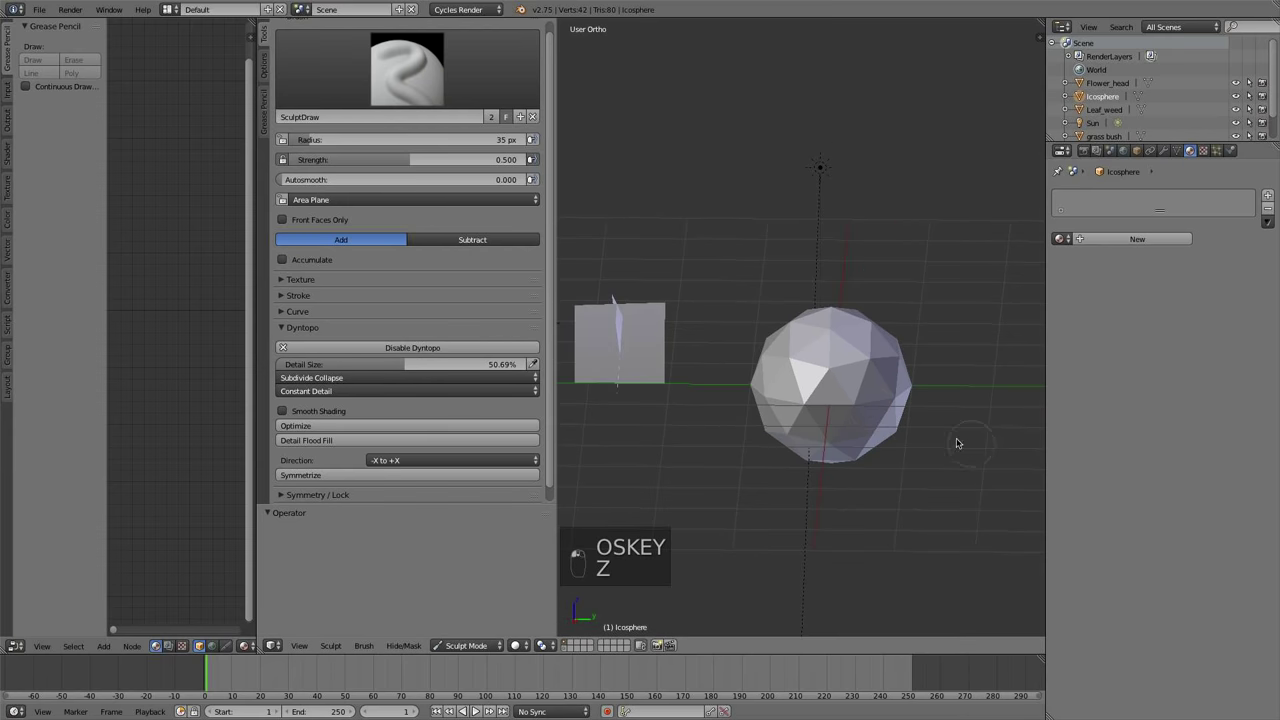
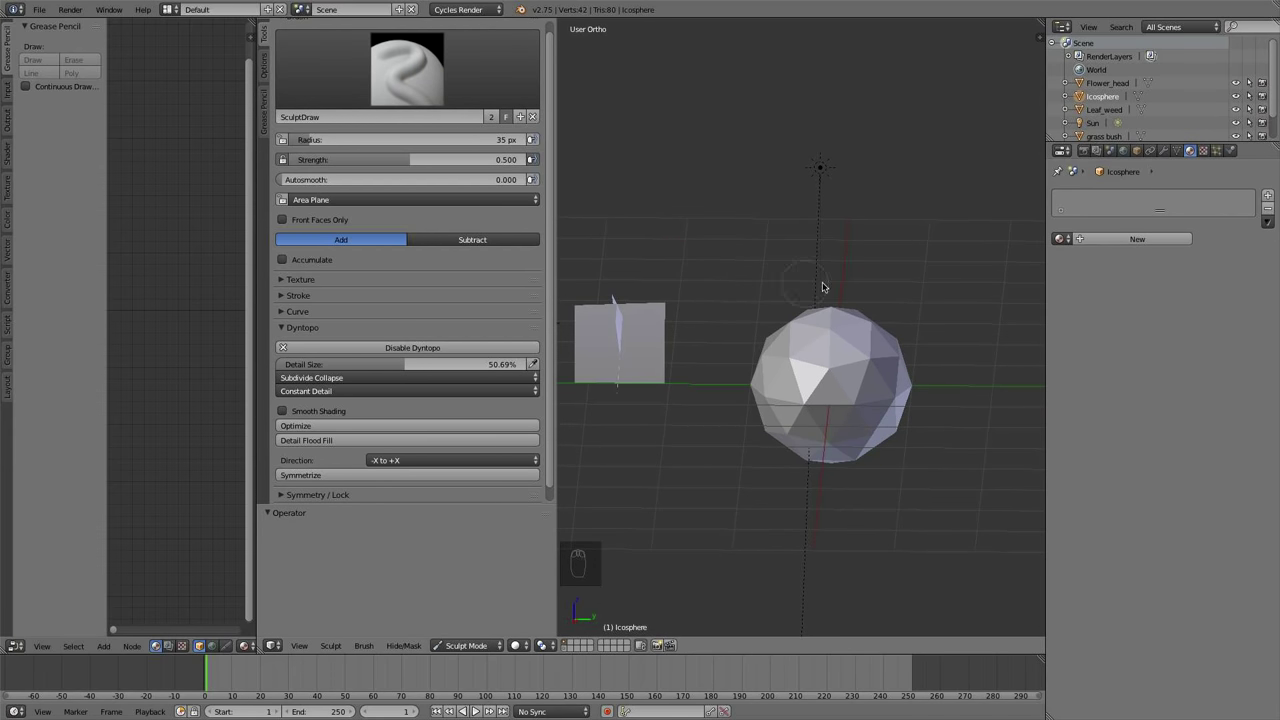
pyautogui.press('f')
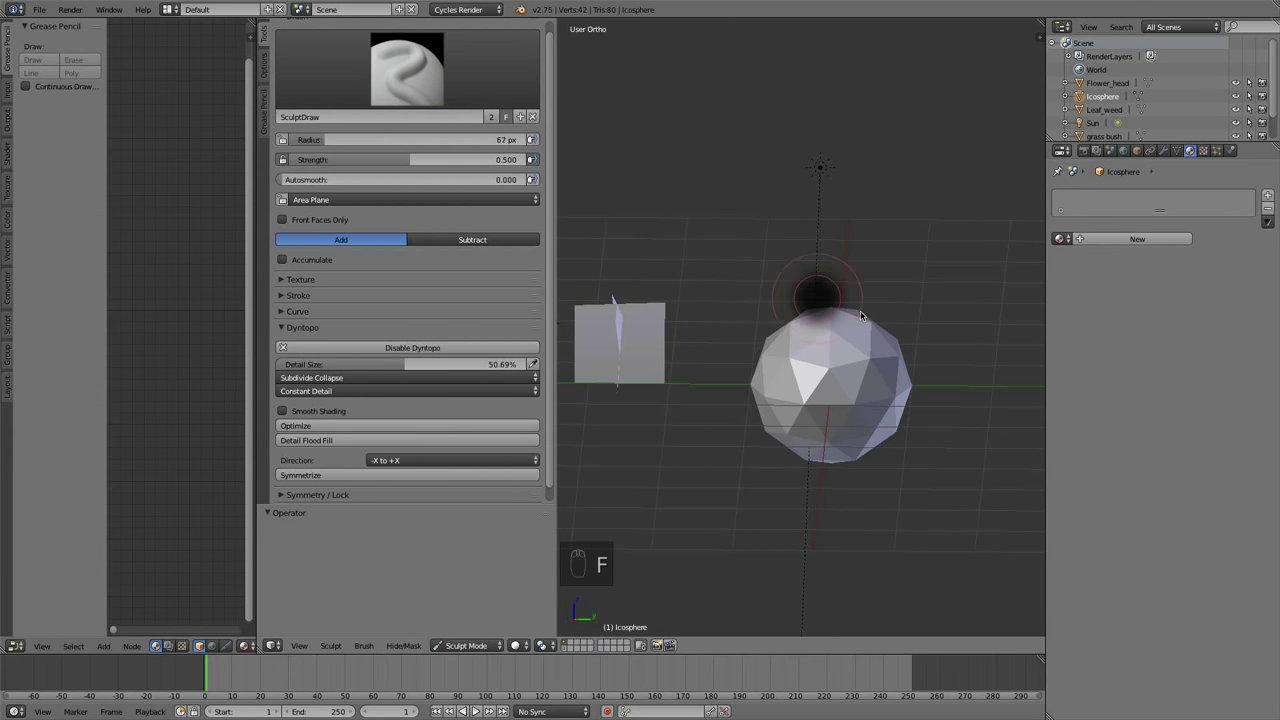
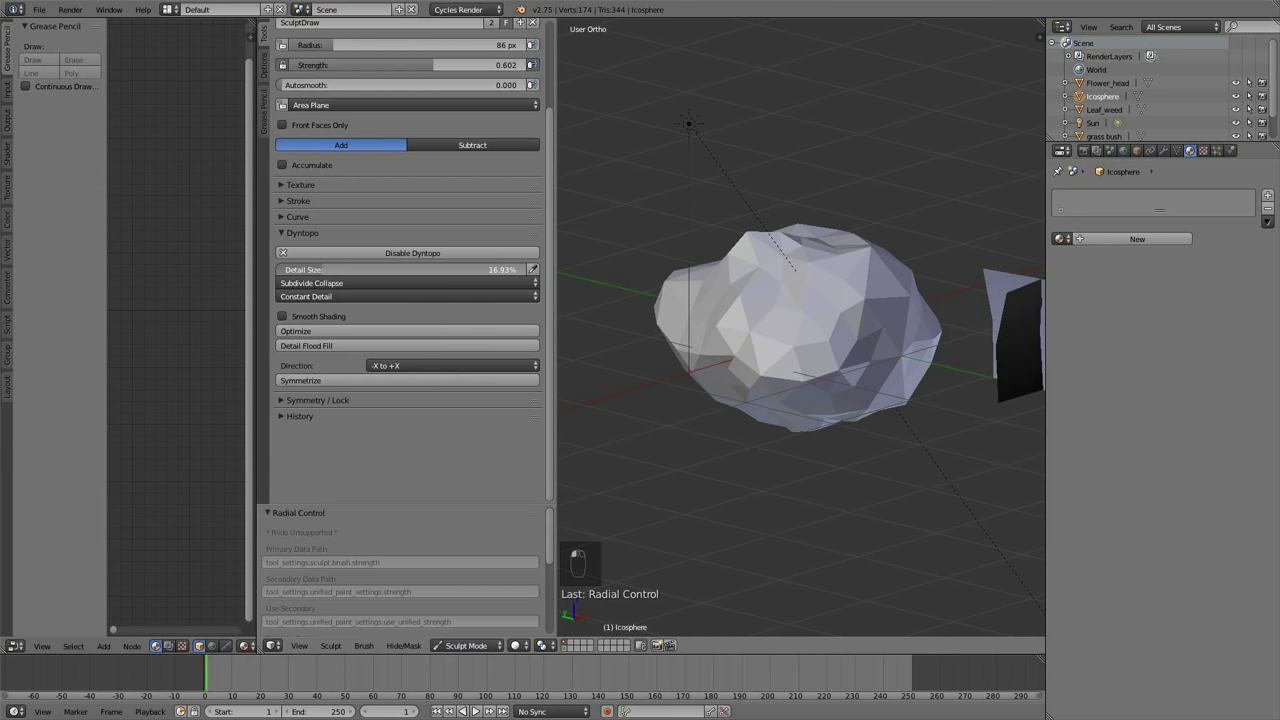
pyautogui.press('super+z')
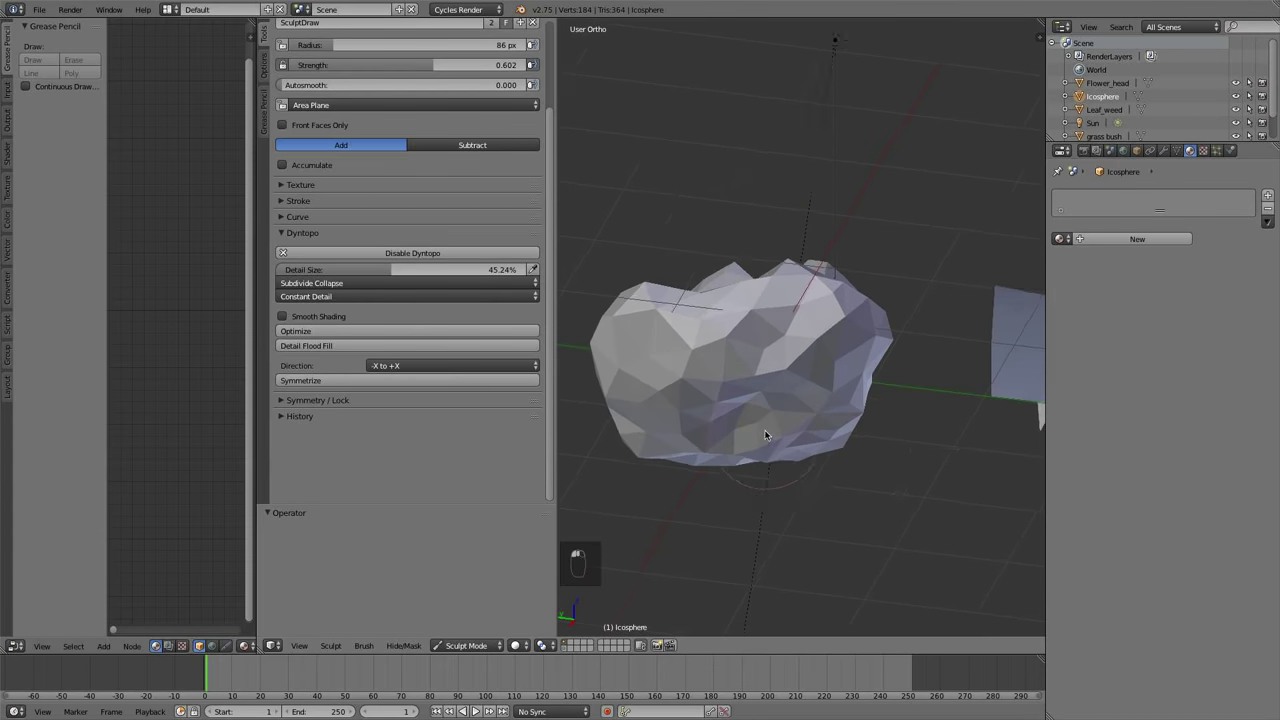
# Sculpt lumps and bumps over the icosphere with the Draw brush until it reads as a rounded rock
pyautogui.moveTo(879, 501); pyautogui.dragTo(896, 382)
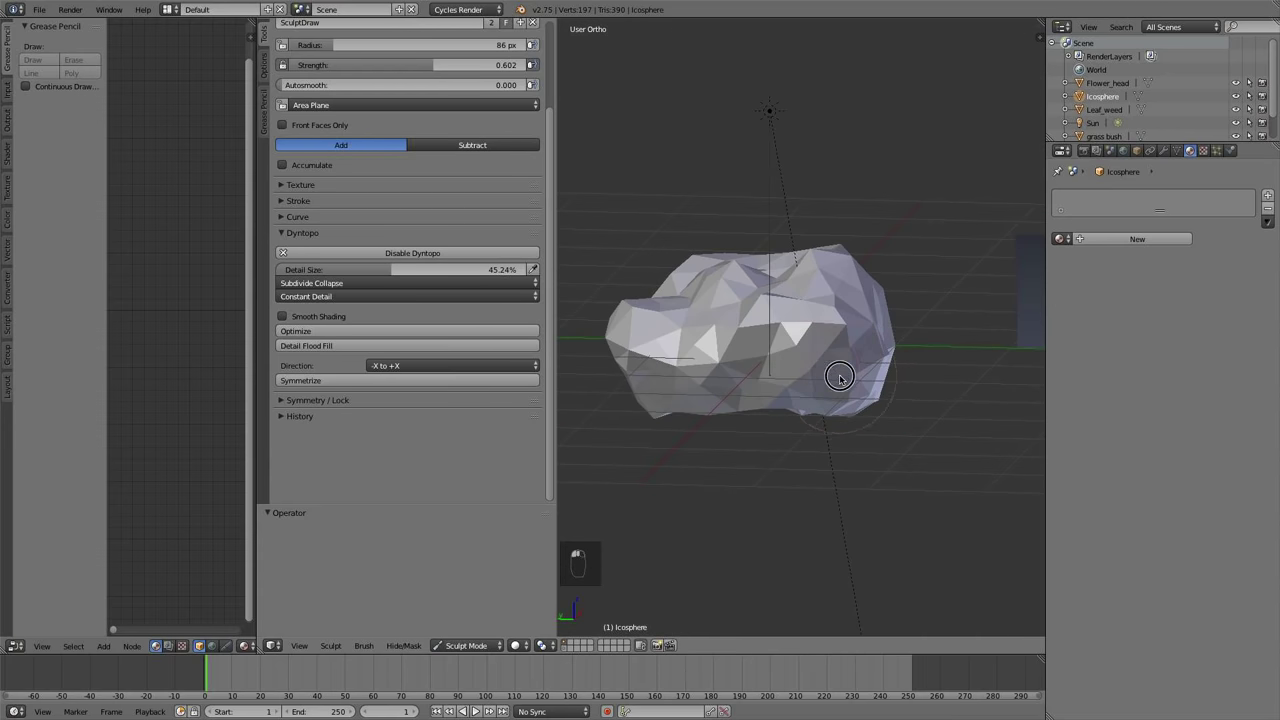
pyautogui.moveTo(852, 380); pyautogui.dragTo(804, 351)
pyautogui.middleClick(866, 444)
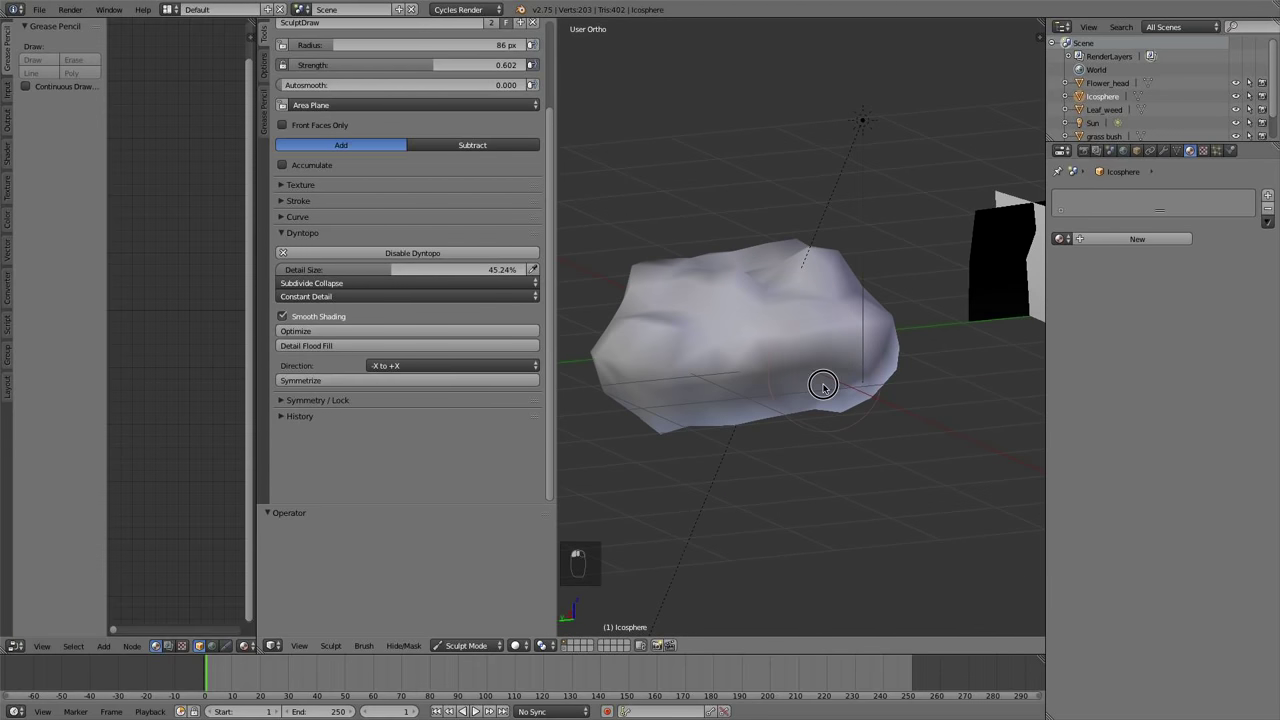
pyautogui.middleClick(852, 295)
pyautogui.moveTo(894, 353); pyautogui.dragTo(752, 457)
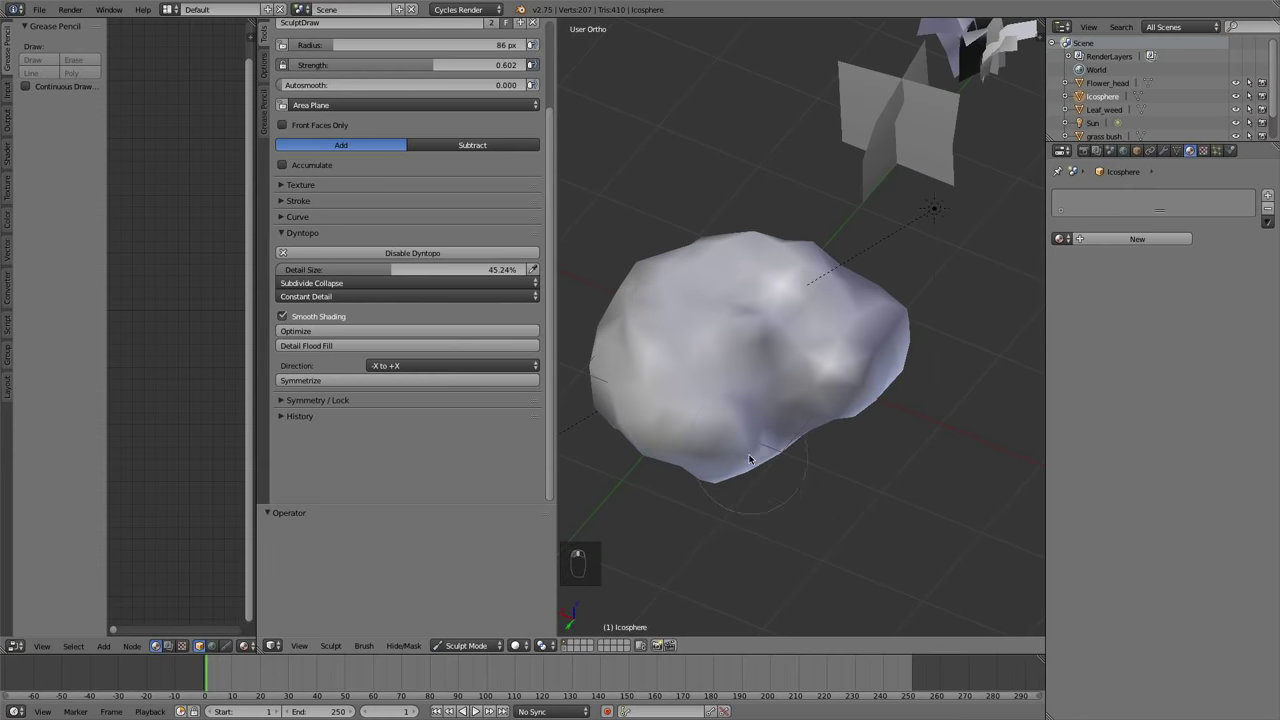
pyautogui.moveTo(790, 403); pyautogui.dragTo(816, 253)
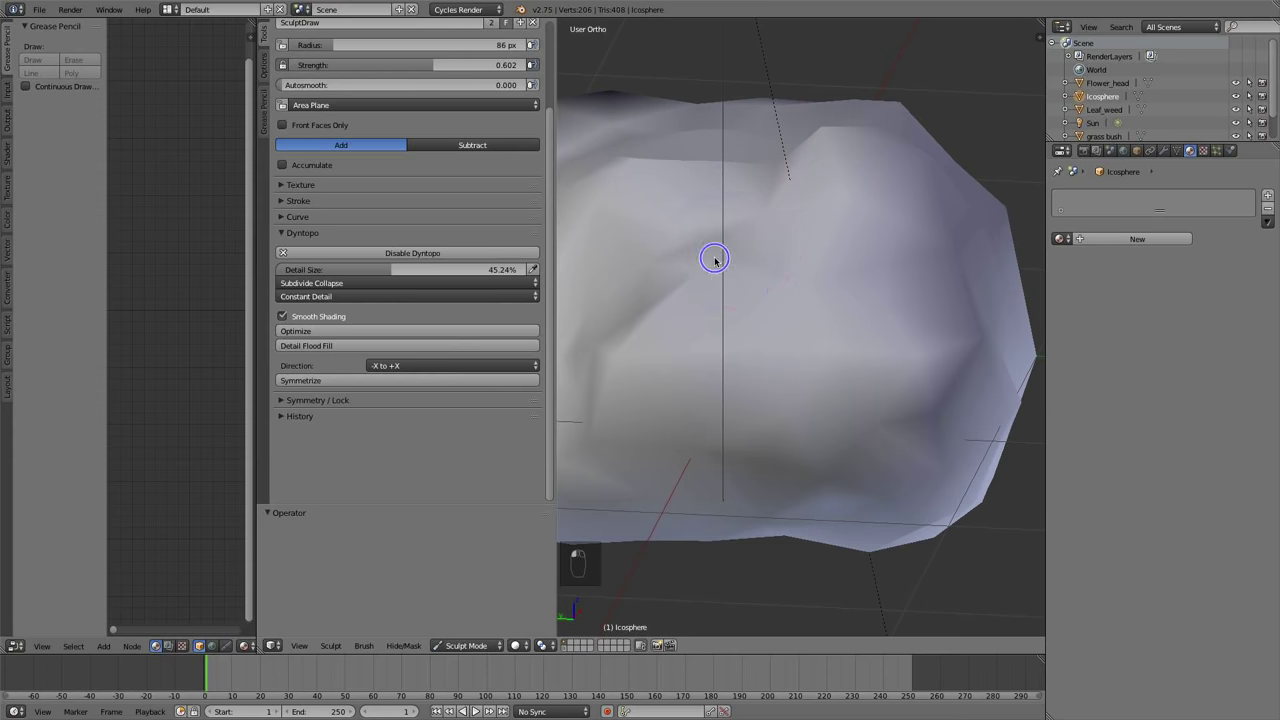
pyautogui.moveTo(880, 256); pyautogui.dragTo(825, 221)
pyautogui.click(825, 221)
pyautogui.middleClick(863, 237)
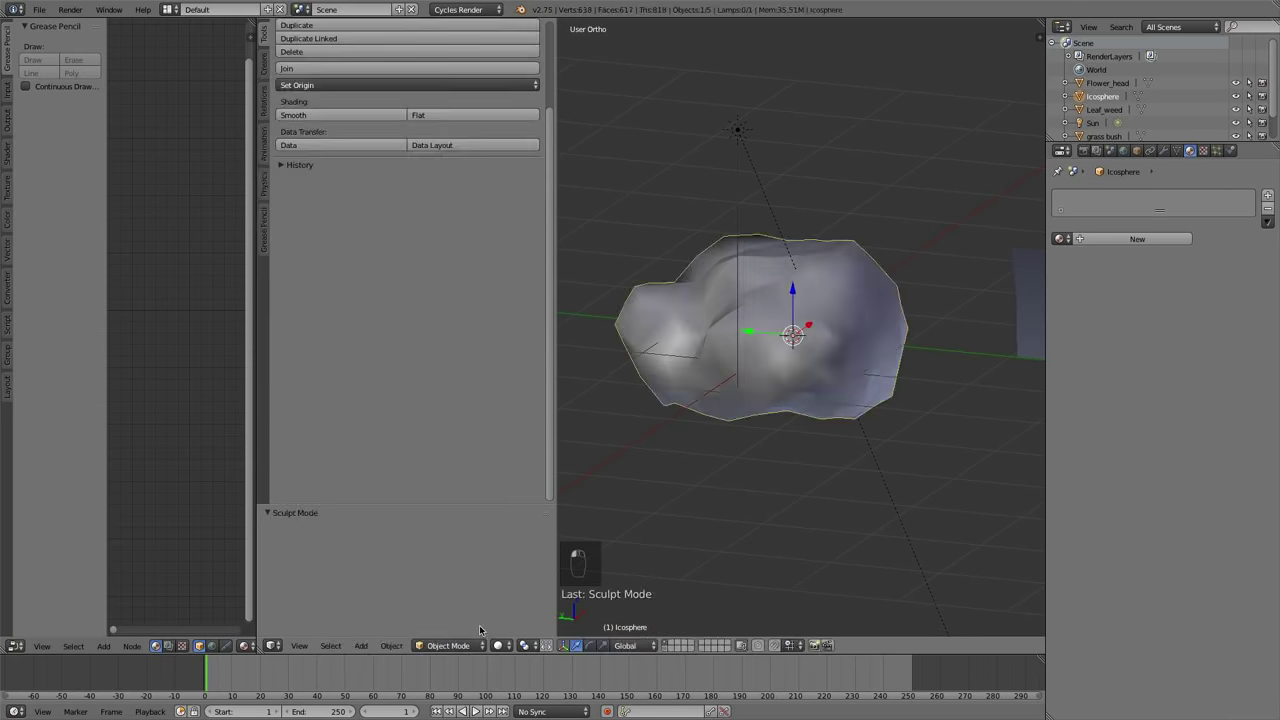
# Add a Subdivision Surface modifier to the rock and raise its viewport subdivisions to 2
pyautogui.middleClick(805, 424)
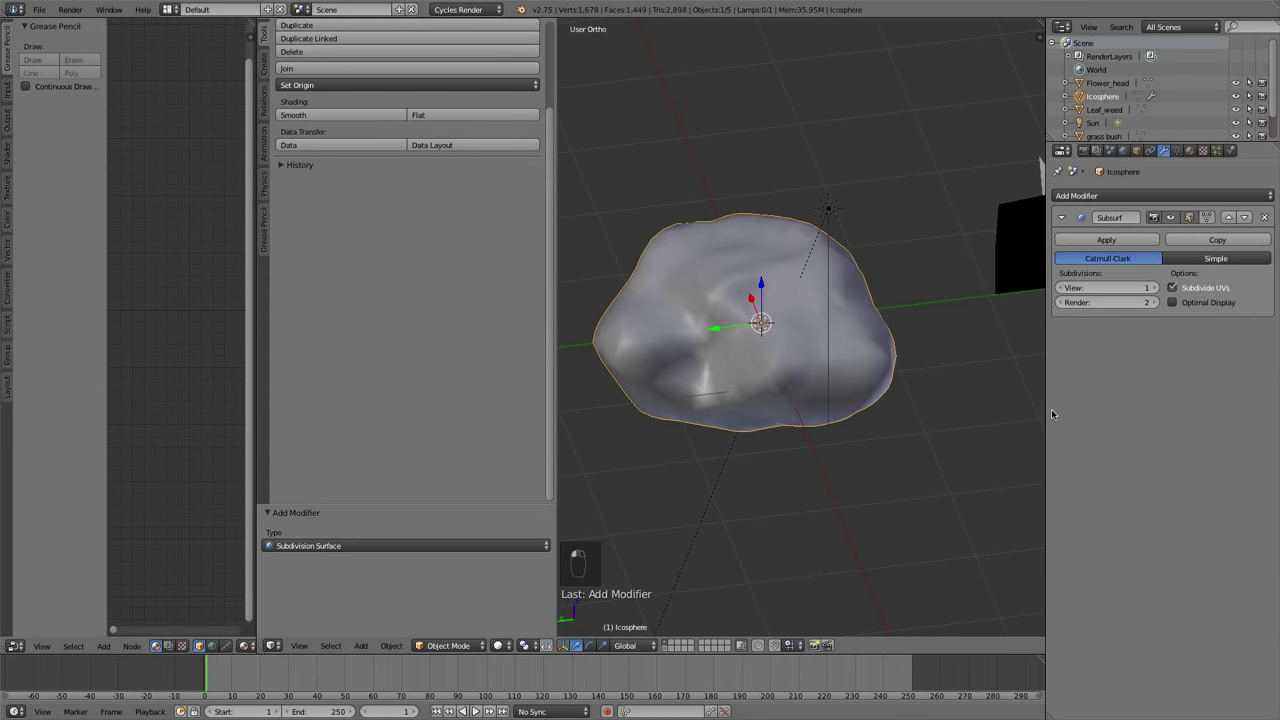
pyautogui.middleClick(924, 390)
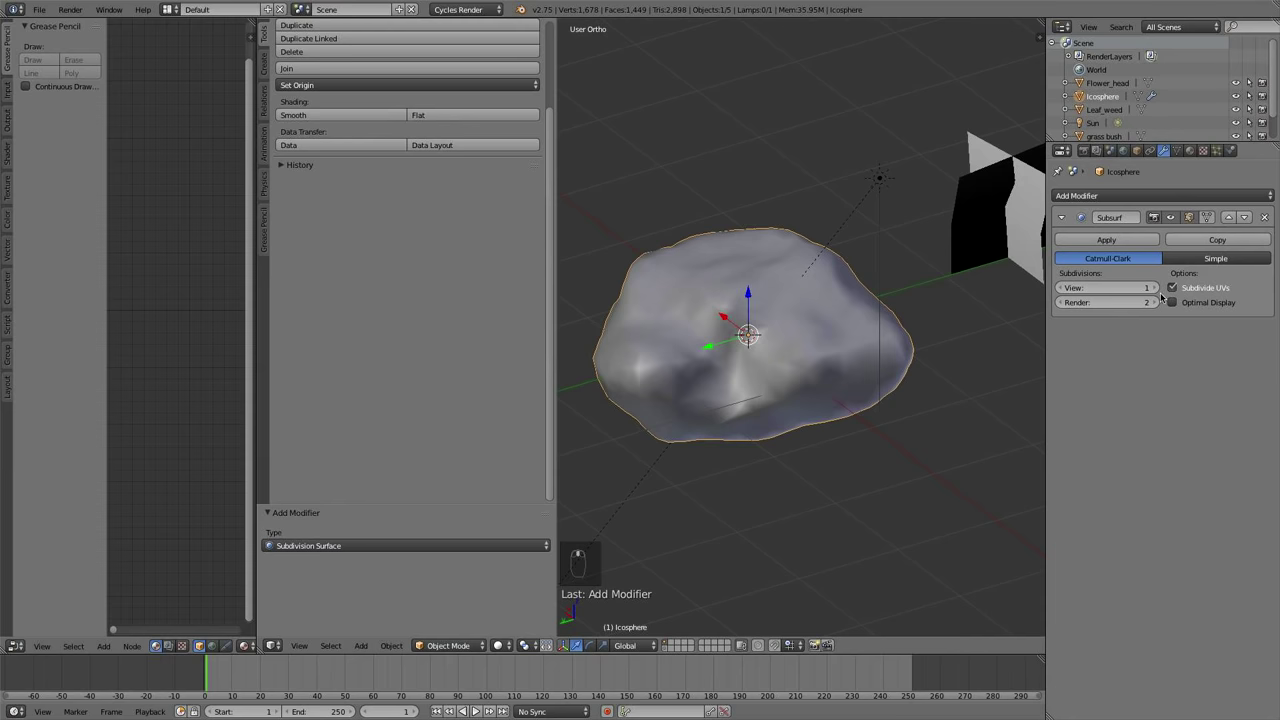
pyautogui.middleClick(830, 374)
pyautogui.click(777, 365)
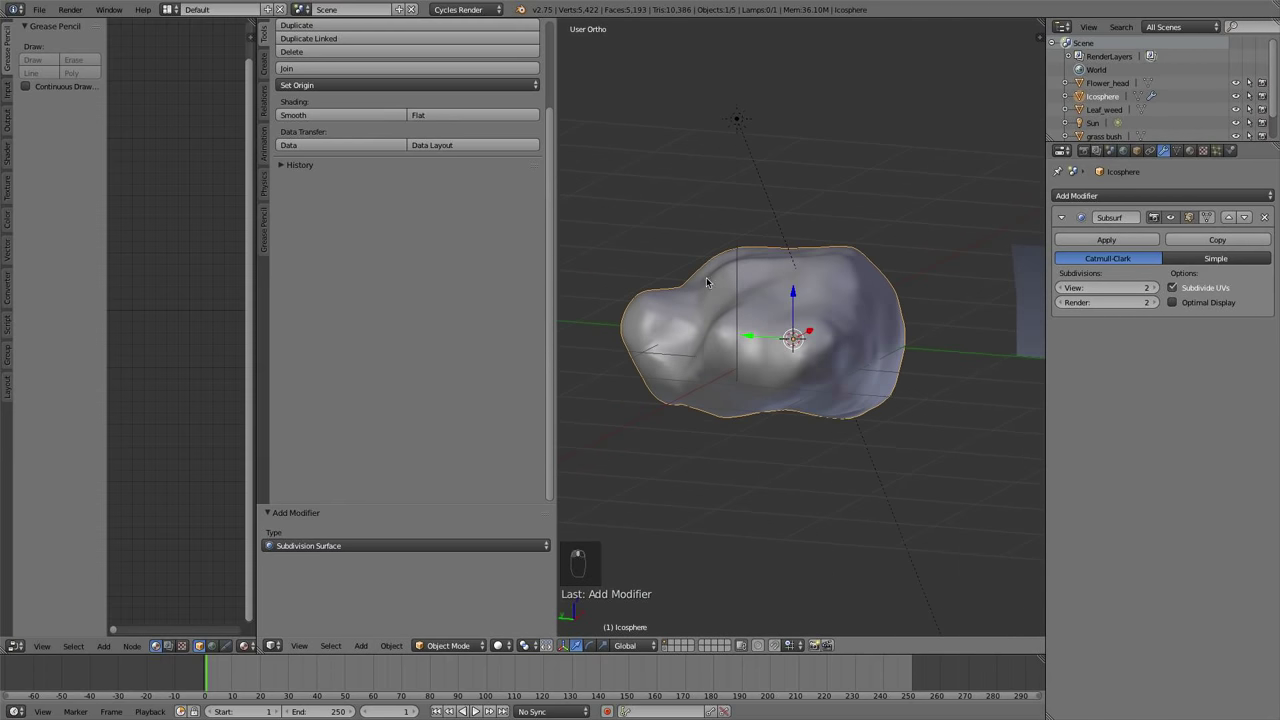
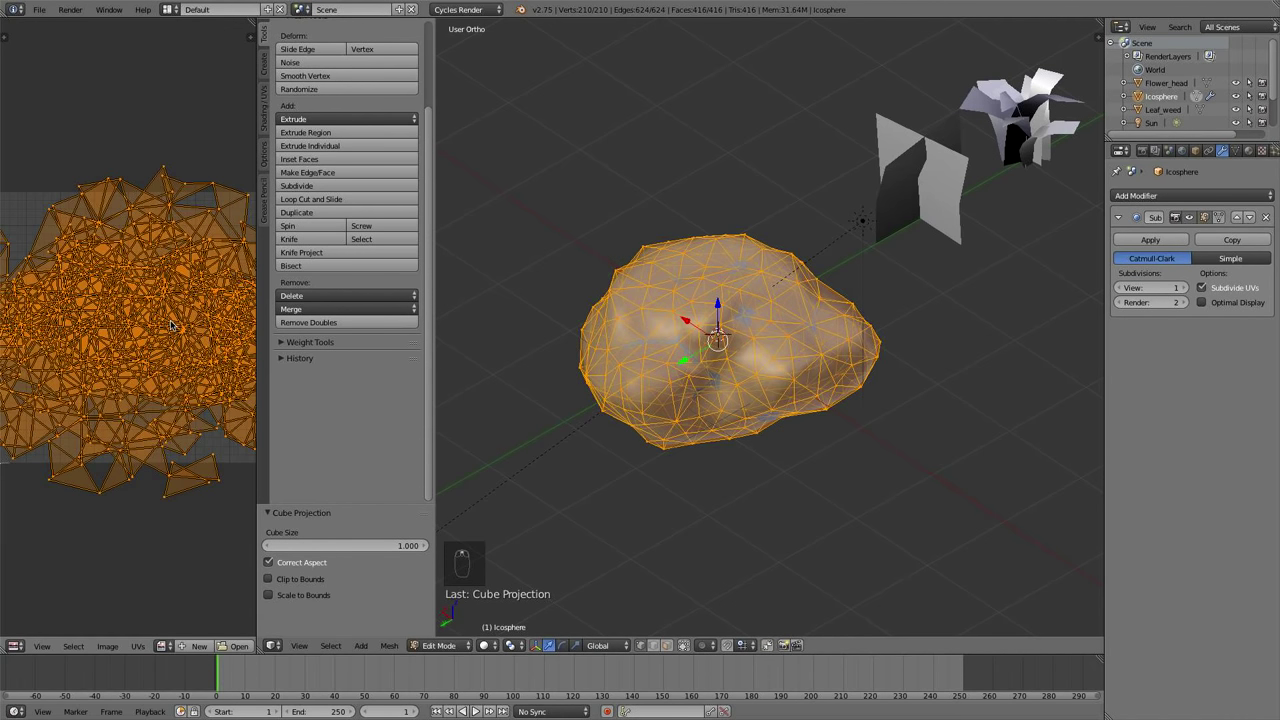
# Unwrap the rock with a cube projection in the U menu and return it to Object Mode
pyautogui.press('u')
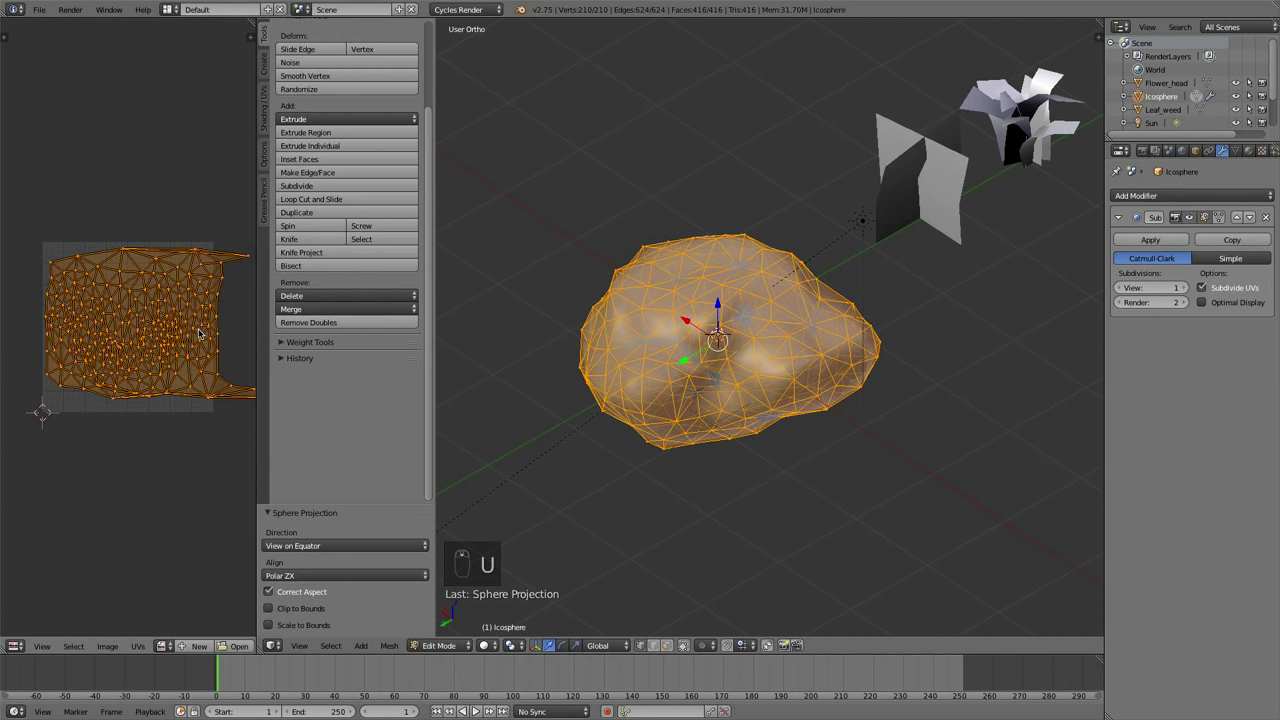
pyautogui.press('a')
pyautogui.press('Tab')
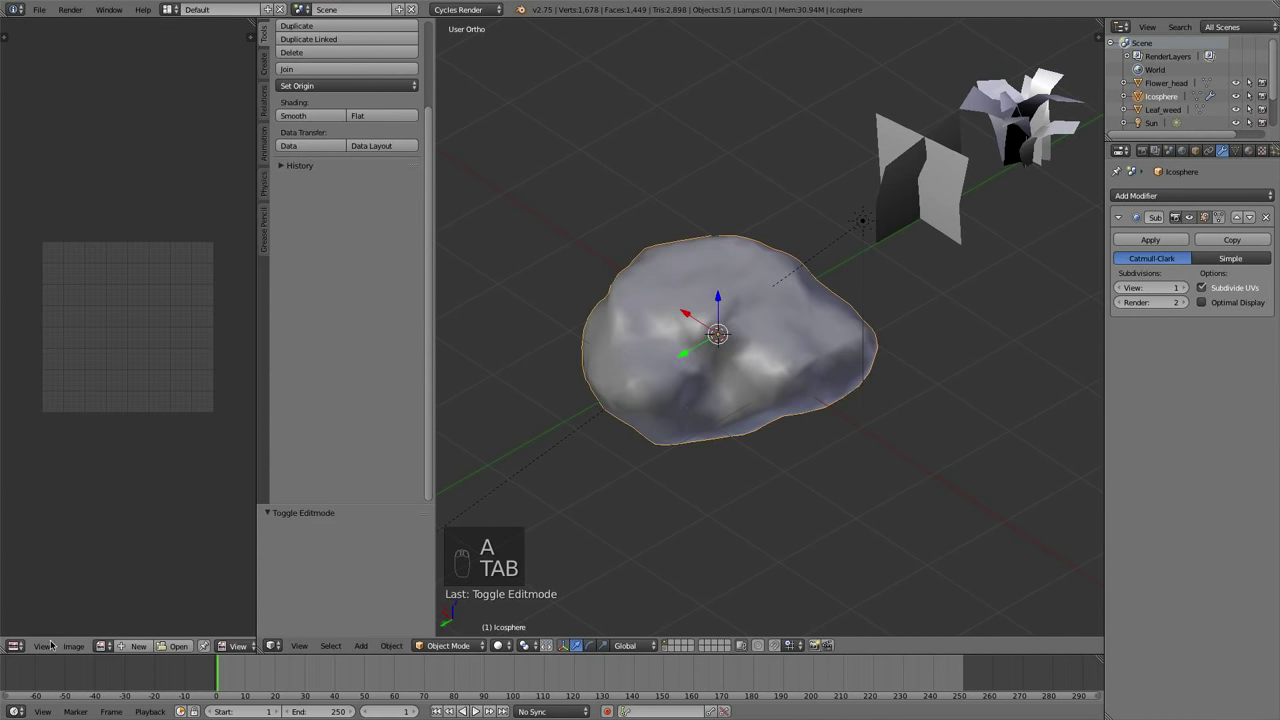
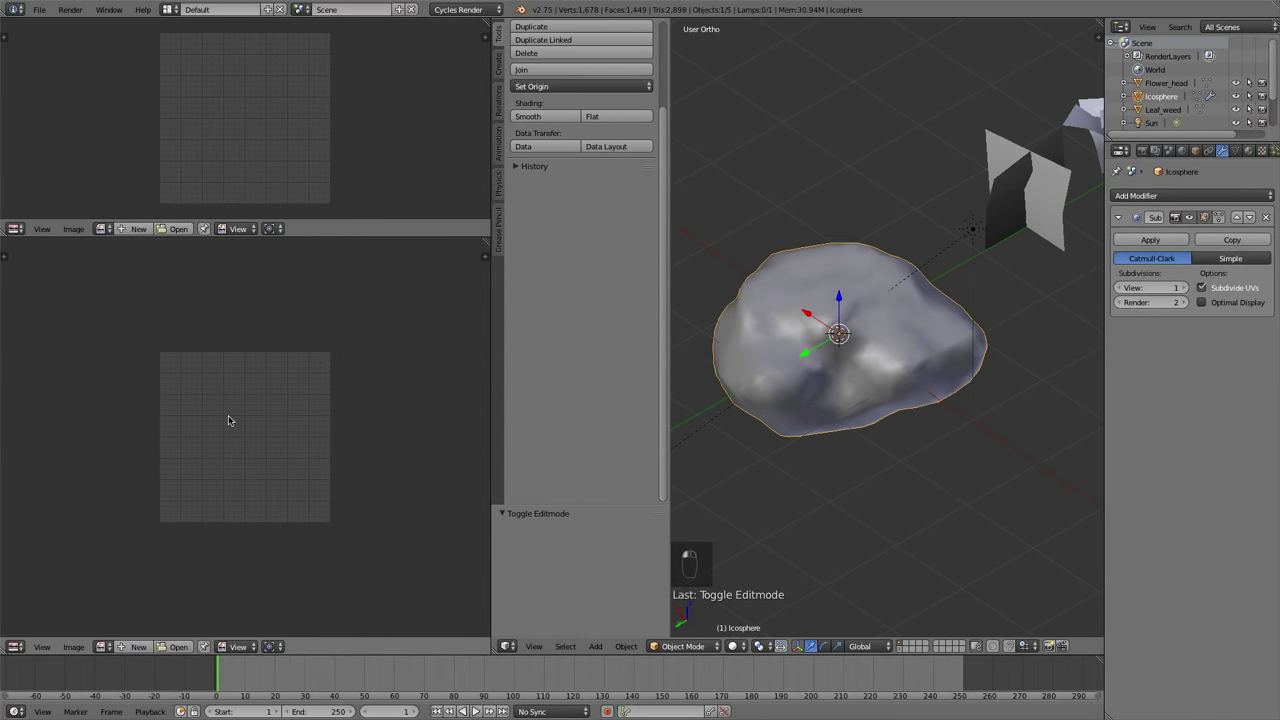
# Load the mossy rock texture image into the image editor beside the UV-mapped rock
pyautogui.click(170, 517)
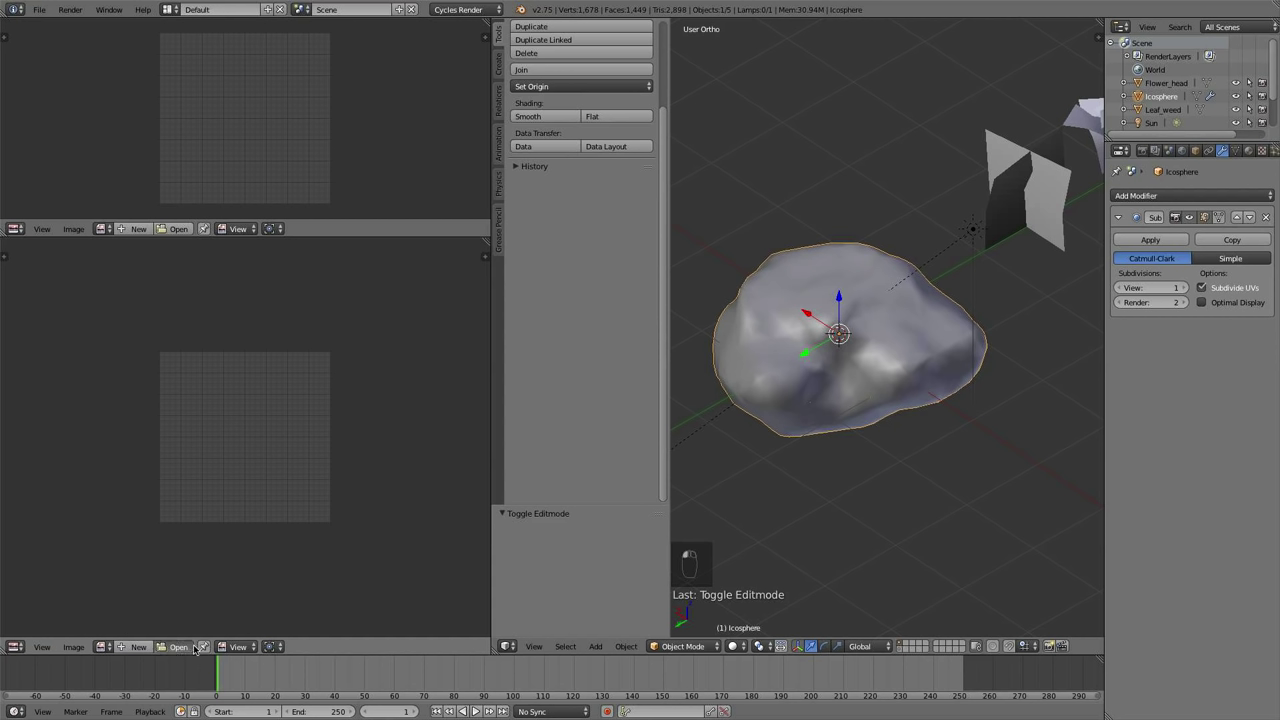
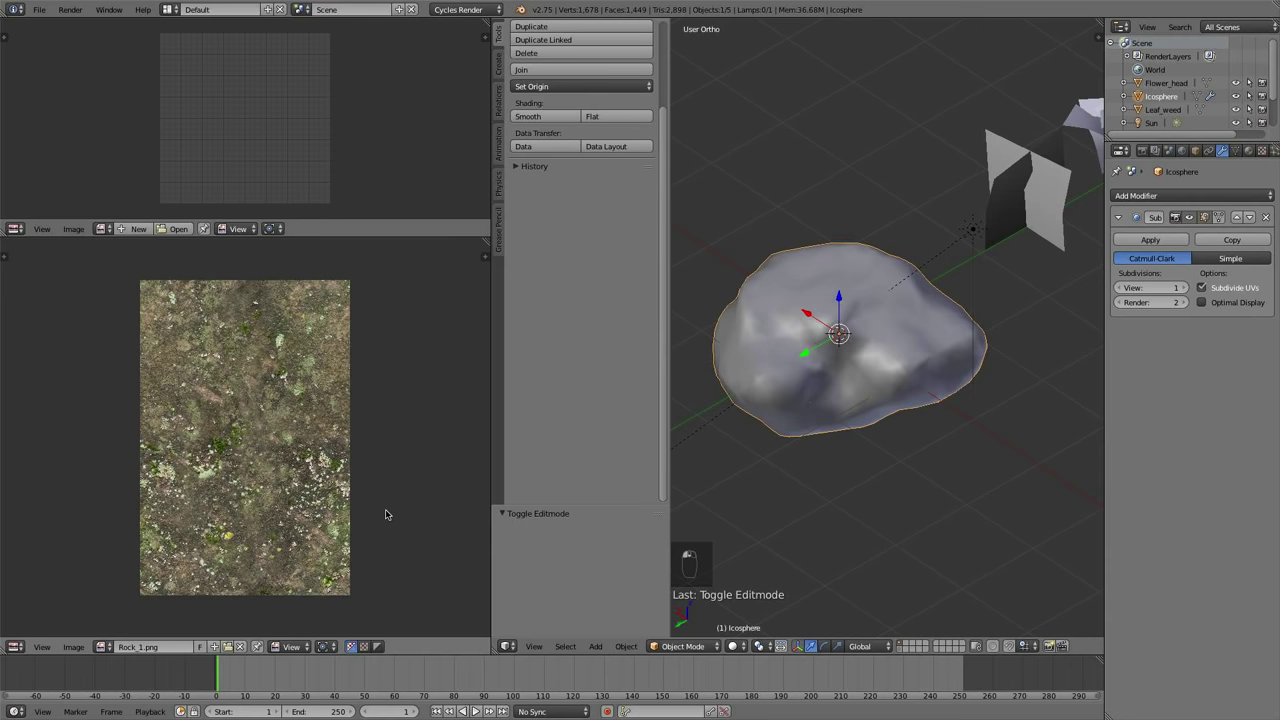
pyautogui.middleClick(844, 662)
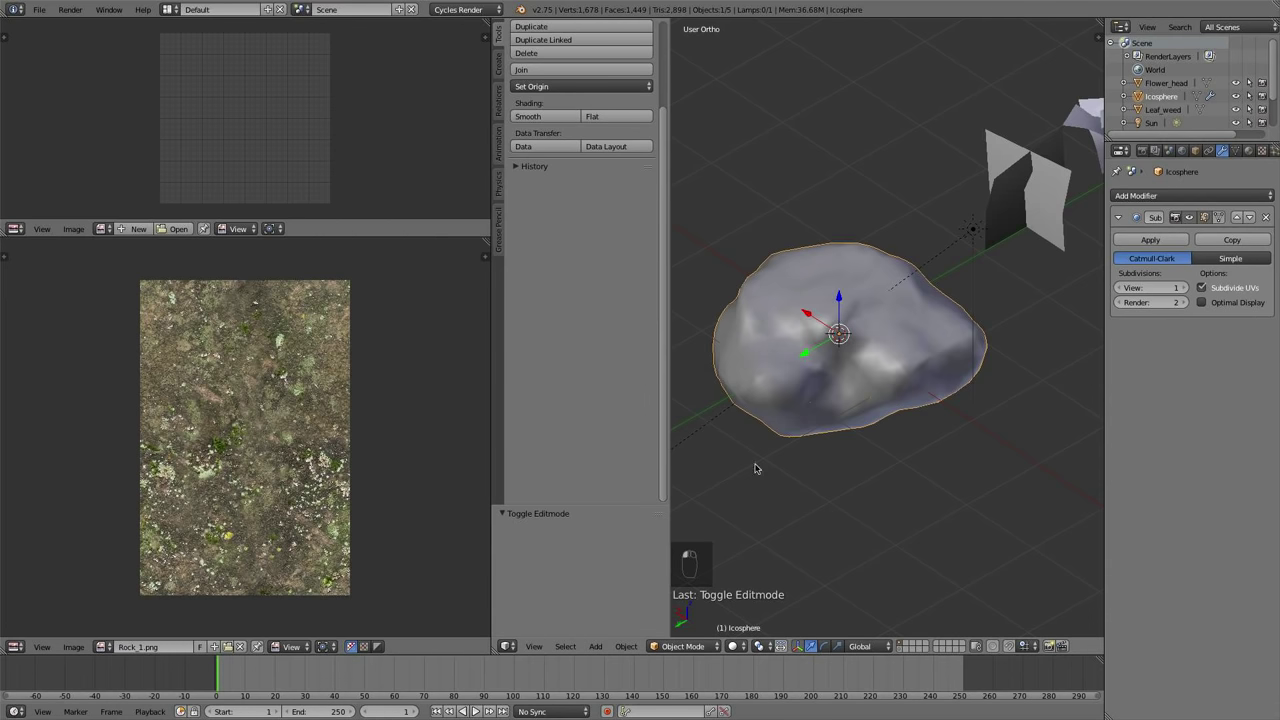
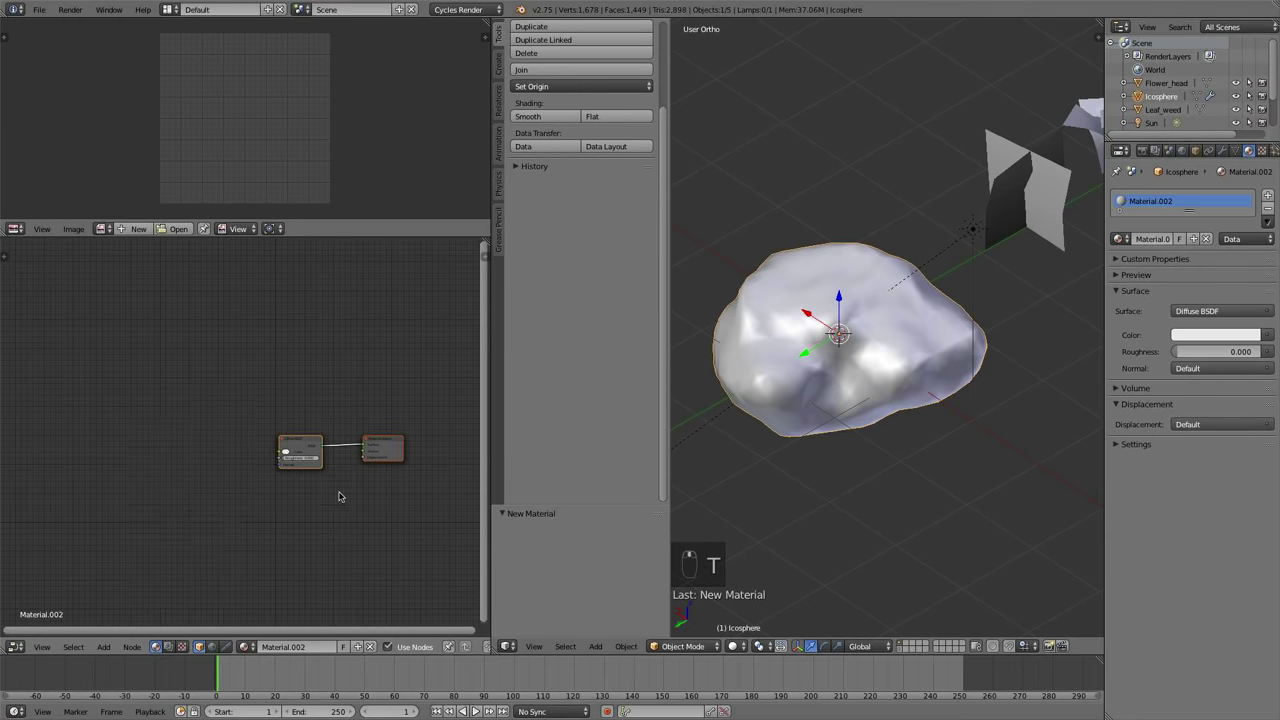
# Add an Image Texture node feeding the mossy rock image into the Diffuse BSDF colour and preview it rendered
pyautogui.press('shift+a')
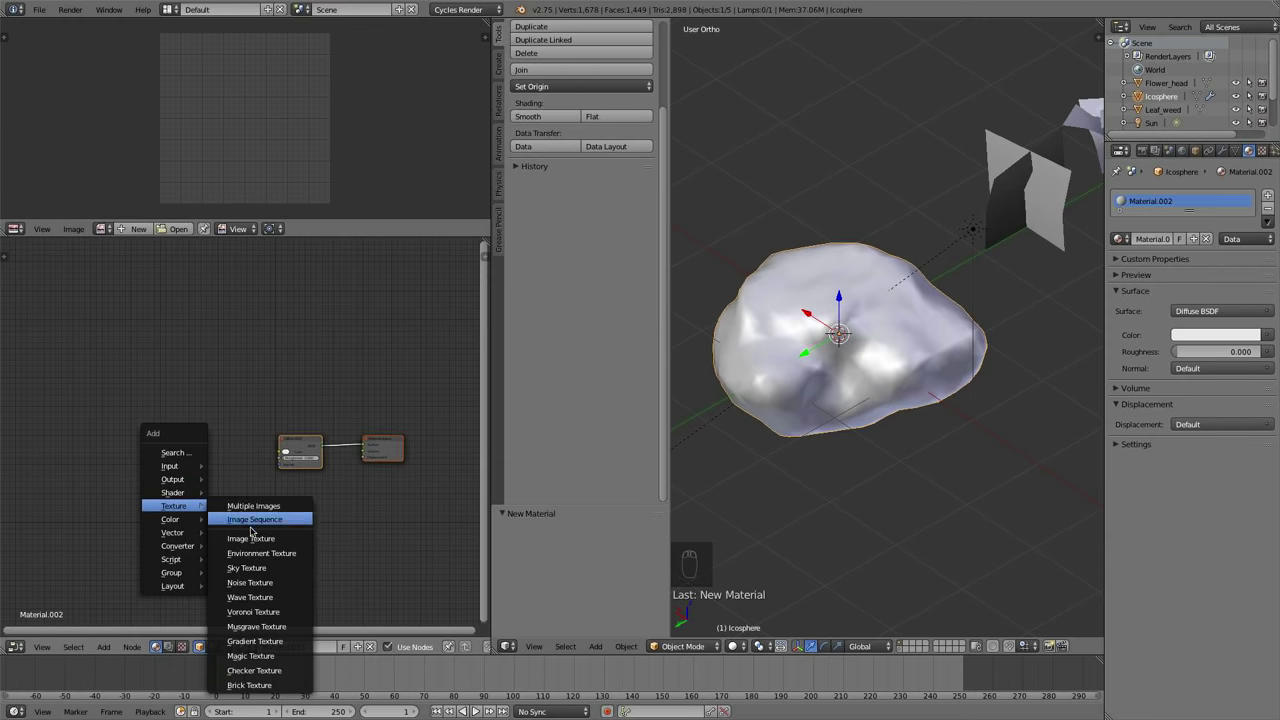
pyautogui.click(185, 440)
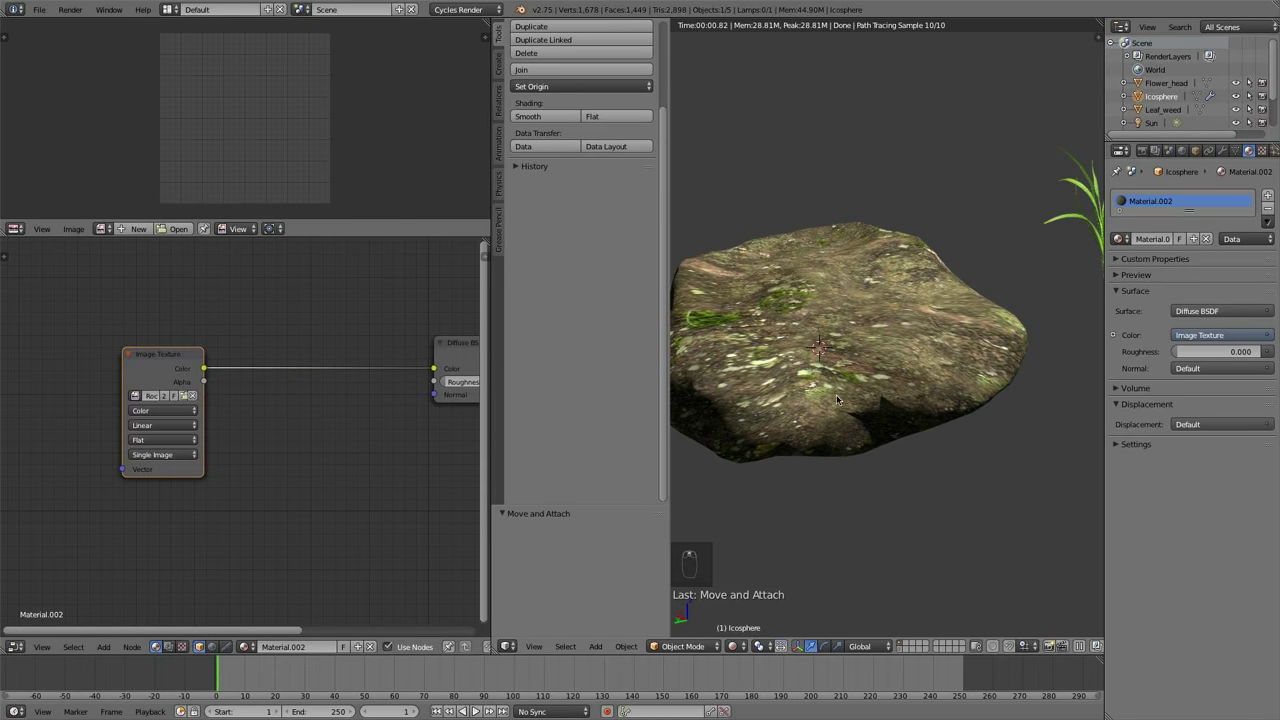
pyautogui.press('Tab')
# Select the whole rock mesh, re-unwrap its UVs into a new layout and return to Object Mode
pyautogui.press('a')
pyautogui.press('a')
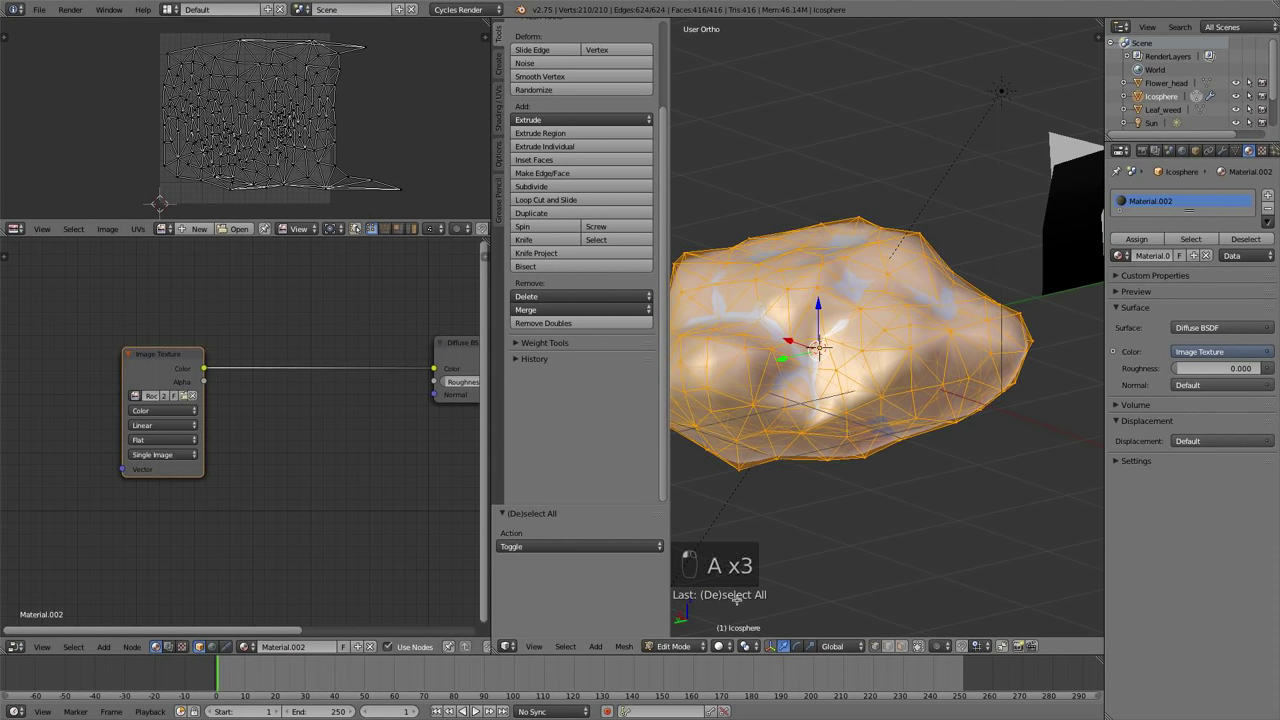
pyautogui.press('u')
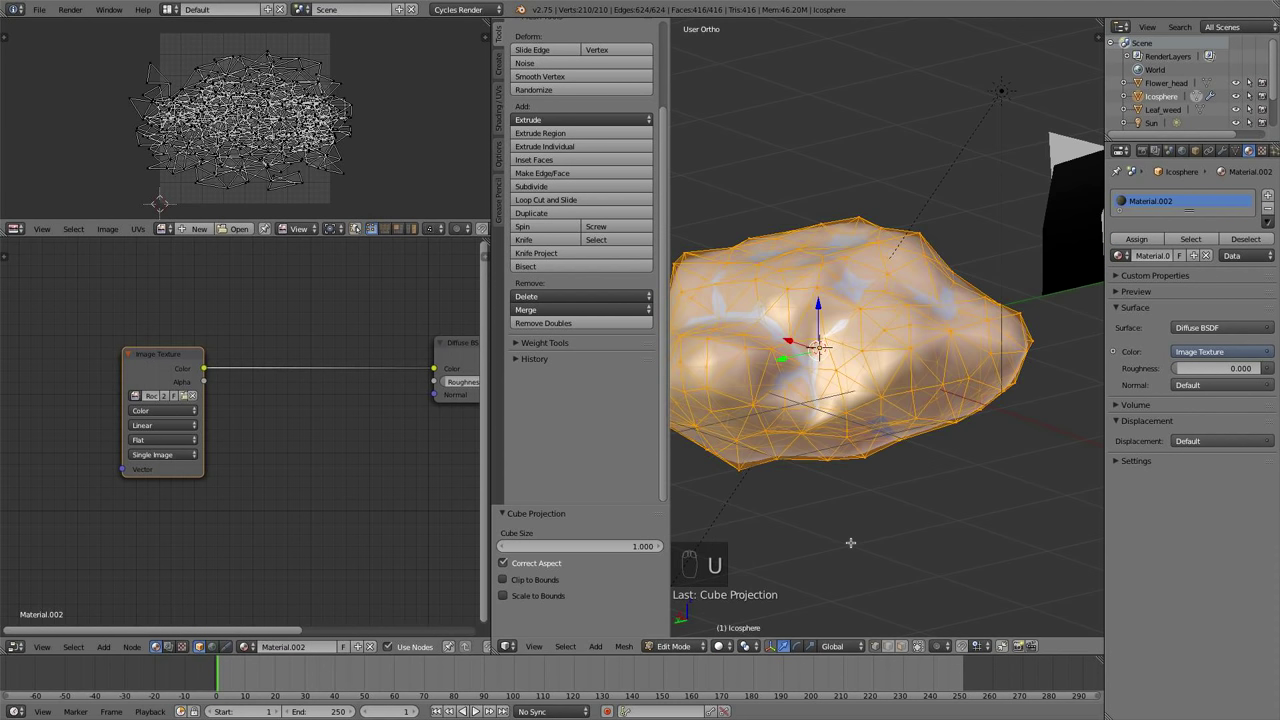
pyautogui.press('a')
pyautogui.press('Tab')
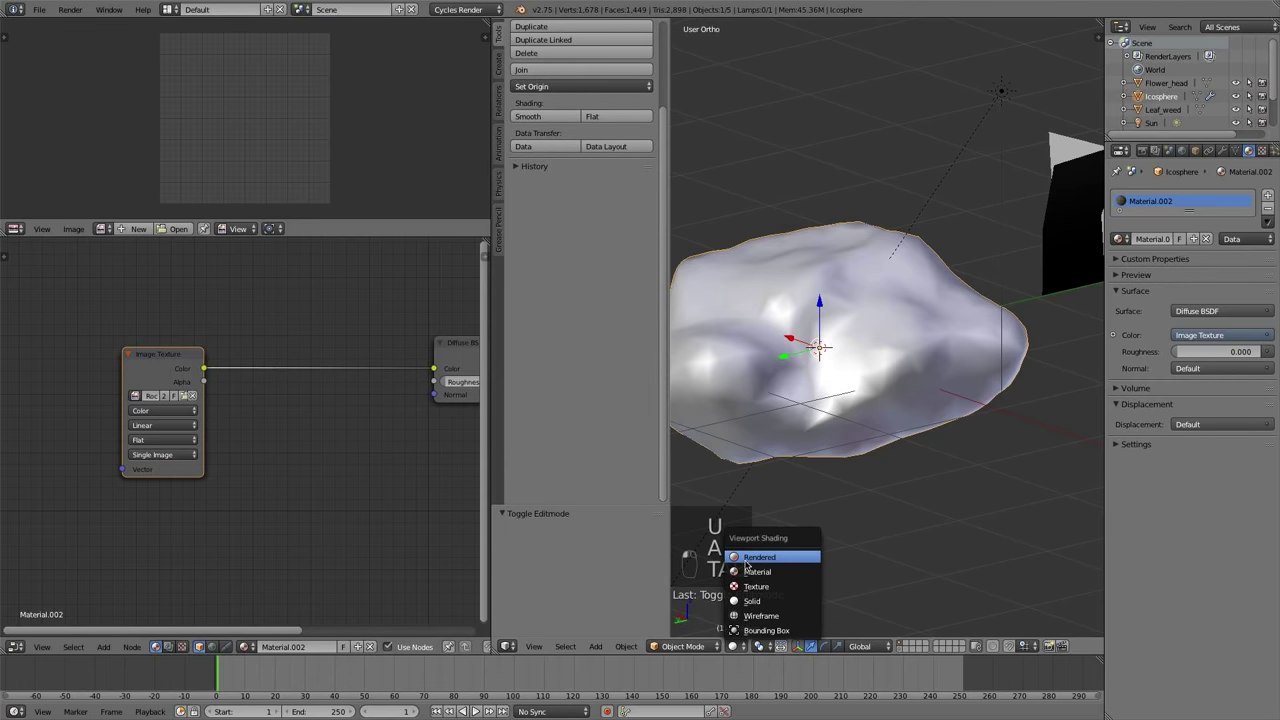
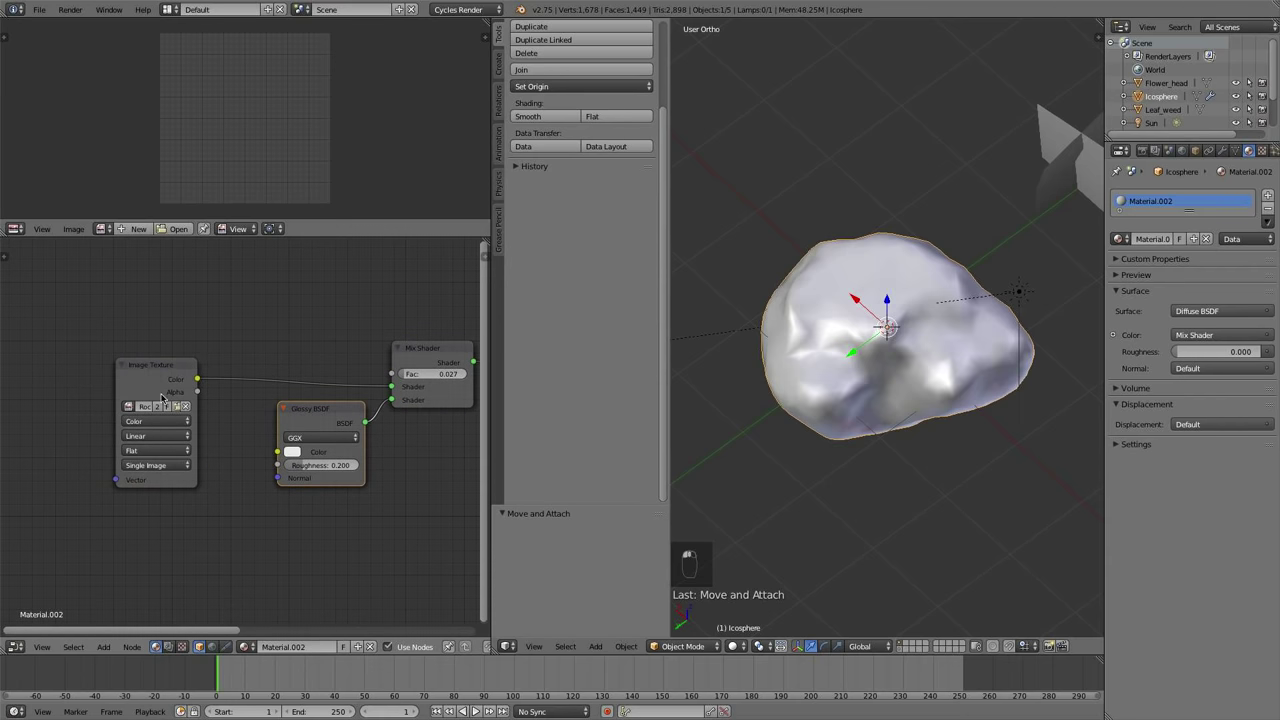
# Add Glossy BSDF and Mix Shader nodes and connect the diffuse and glossy shaders into the mix
pyautogui.press('shift+a')
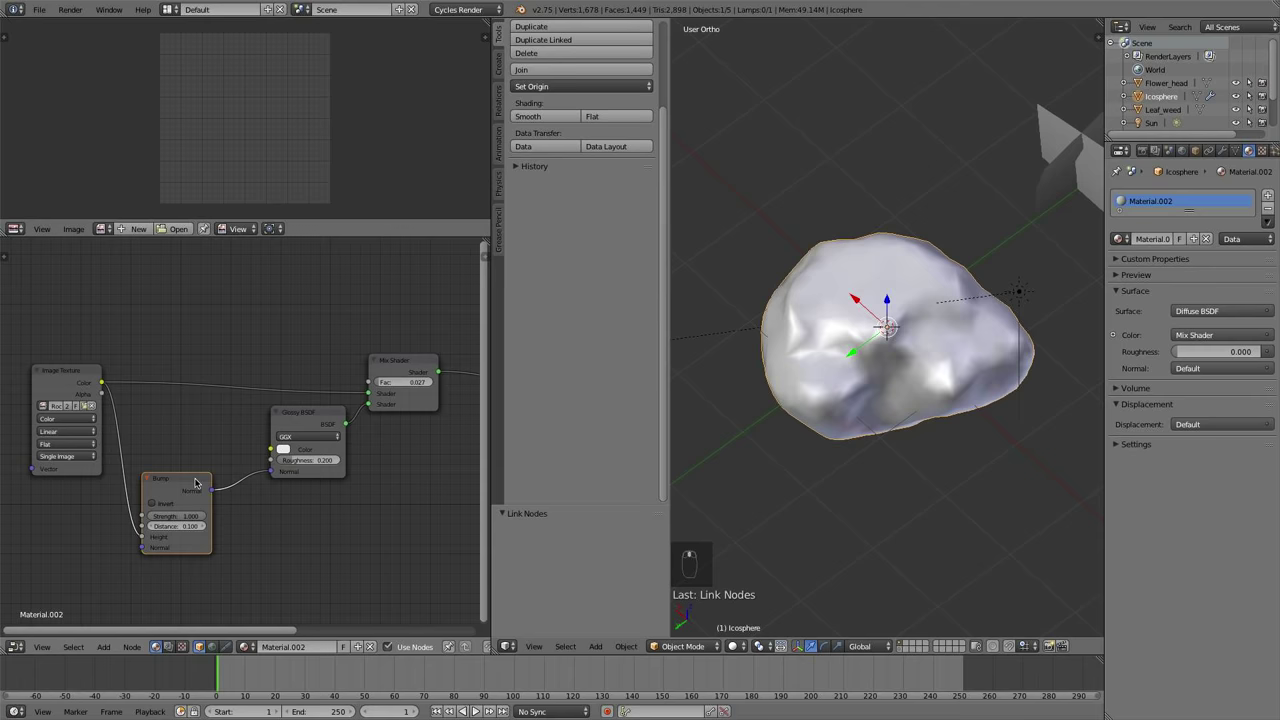
pyautogui.click(162, 502)
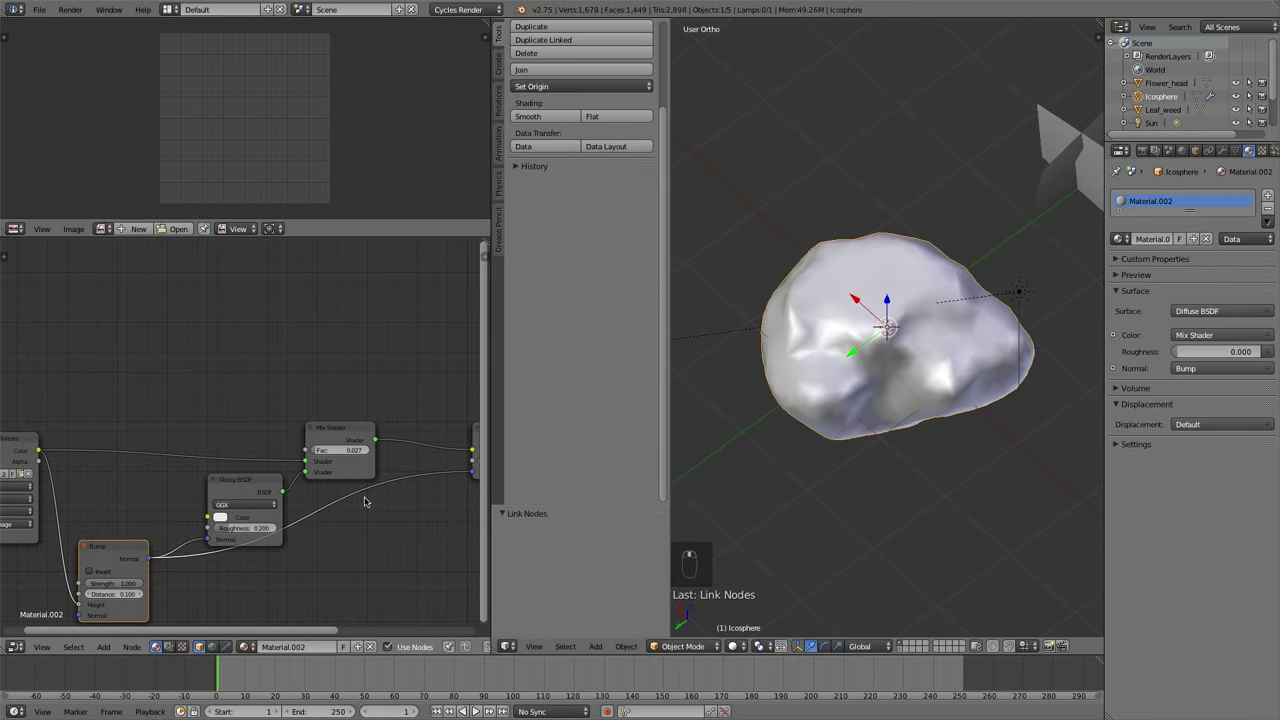
pyautogui.click(360, 452)
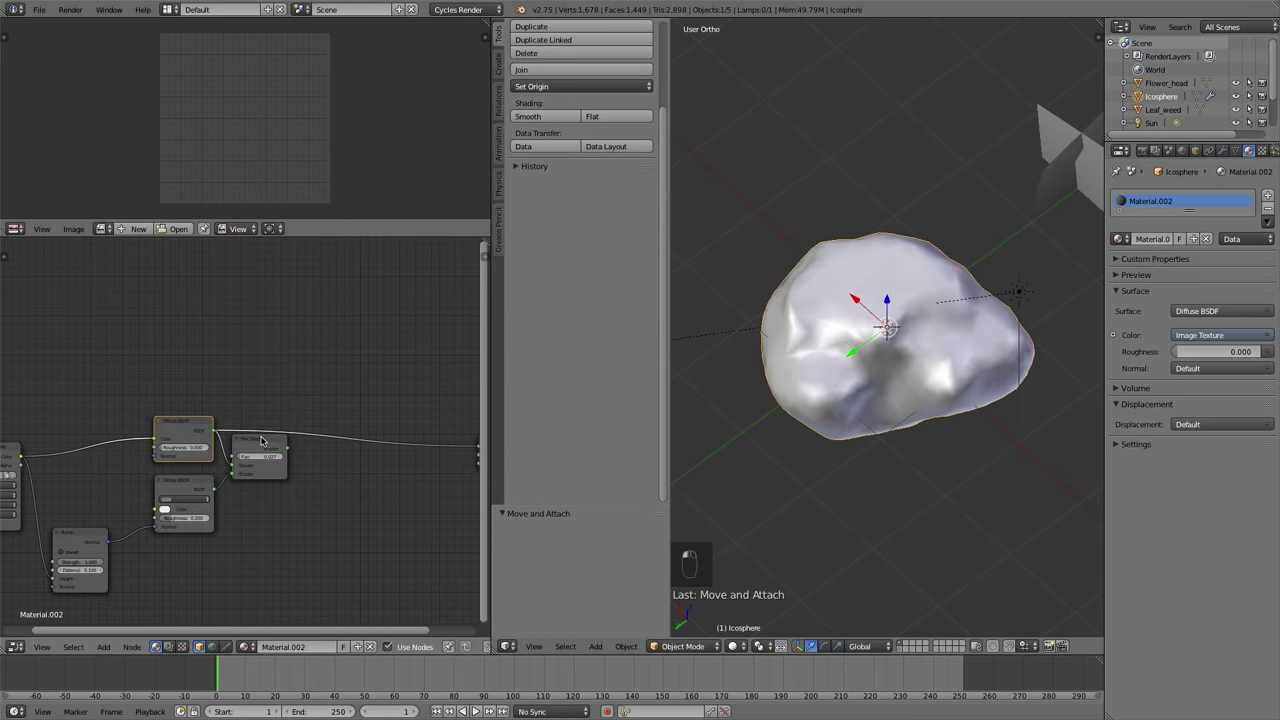
pyautogui.click(280, 437)
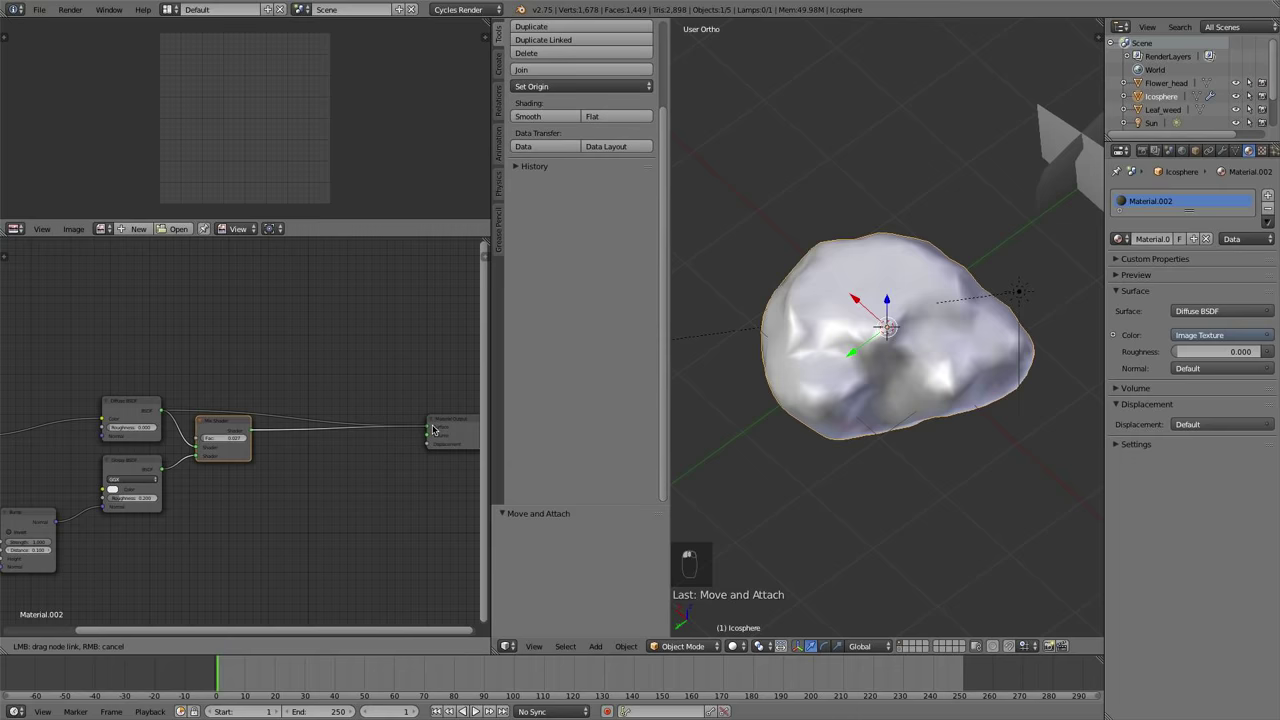
pyautogui.click(191, 517)
# Send the Mix Shader into the Material Output and preview the glossy rock at factor 0.082
pyautogui.press('shift+a')
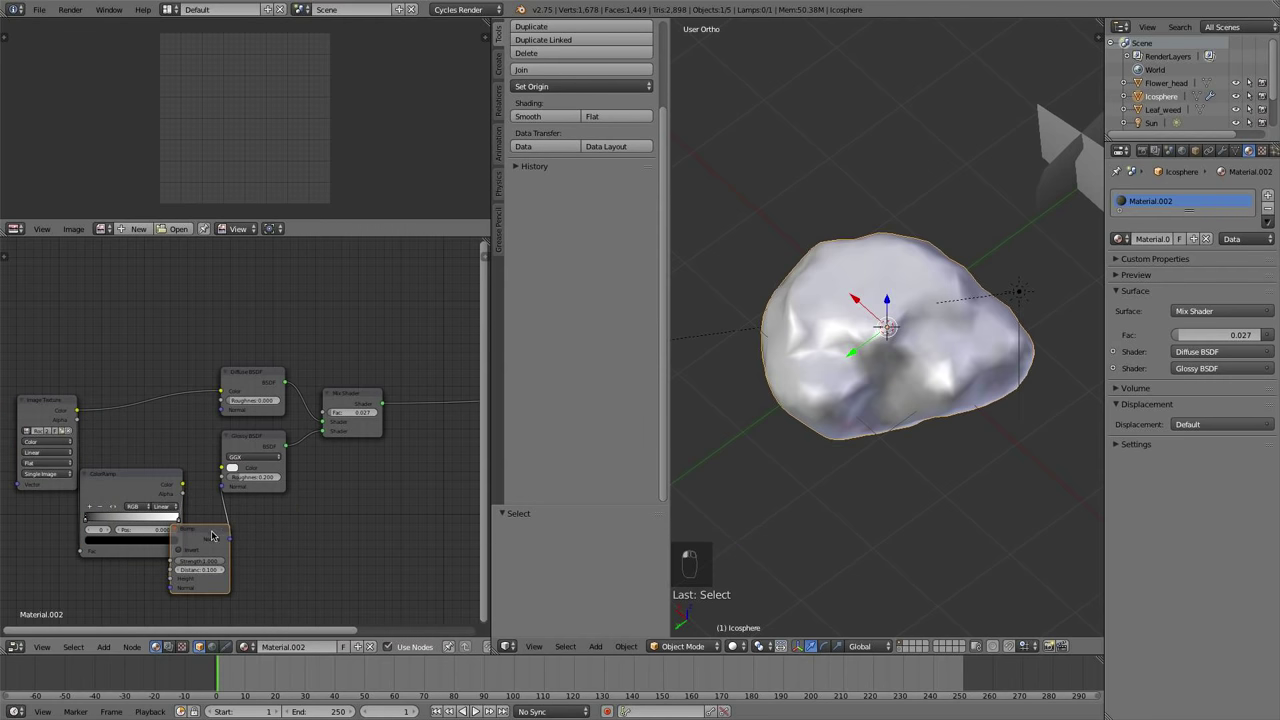
pyautogui.click(266, 455)
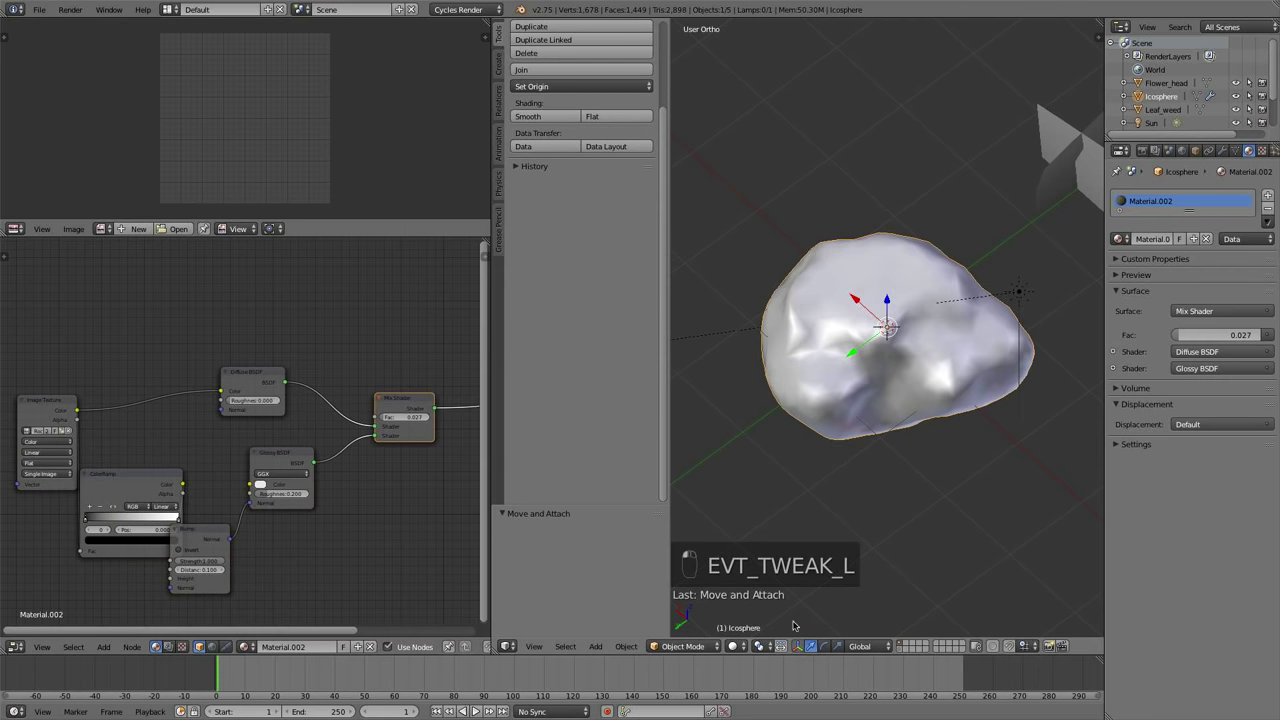
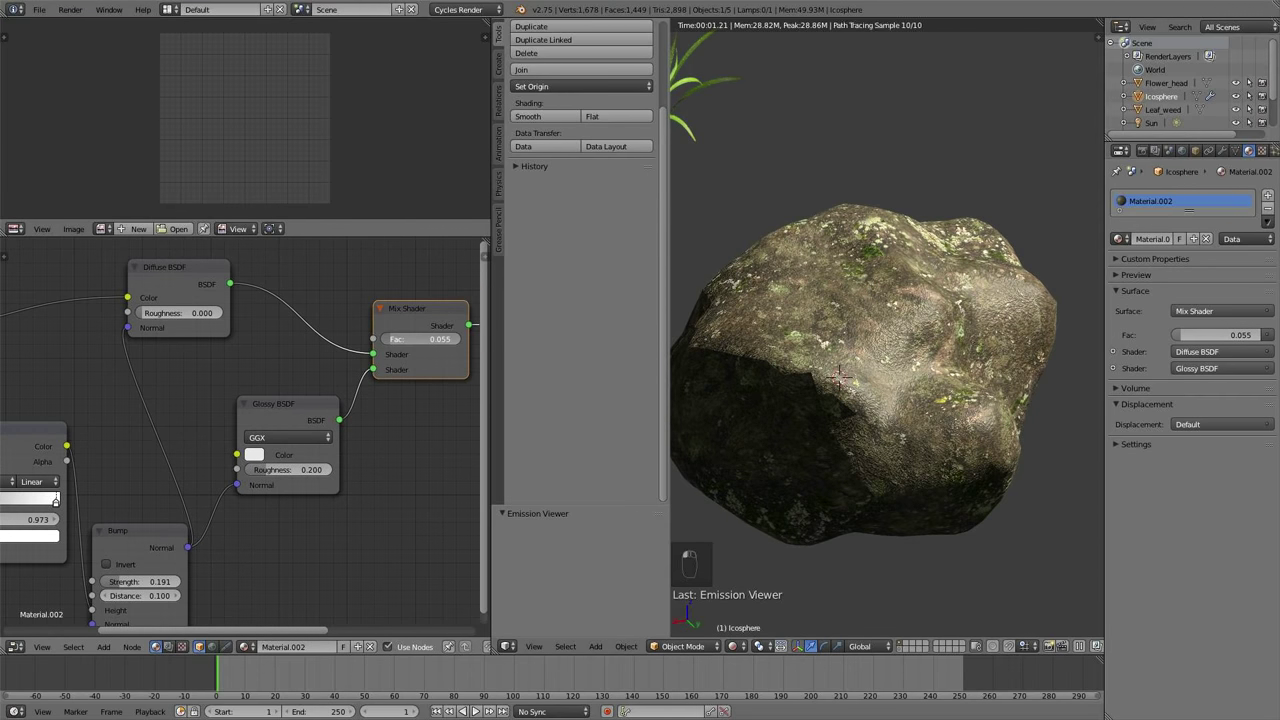
# Lower the Mix Shader factor to 0.055 and duplicate the Image Texture node for the moss
pyautogui.middleClick(871, 488)
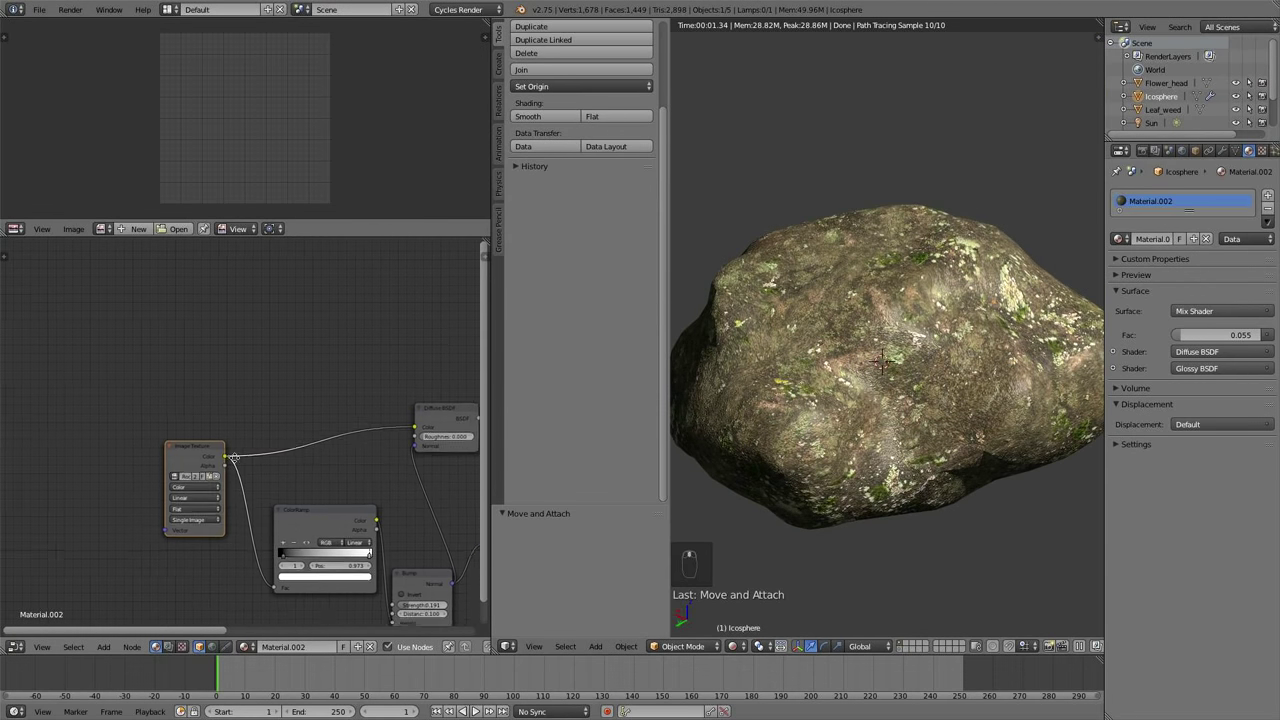
pyautogui.press('shift+d')
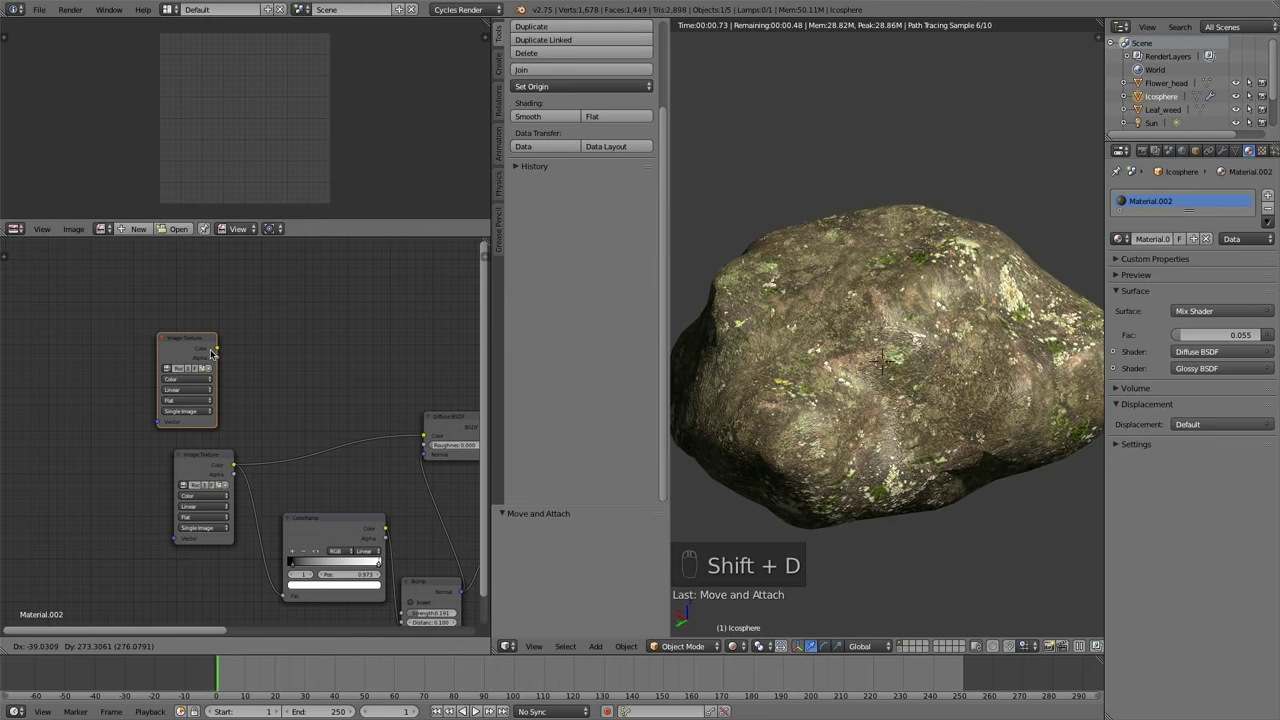
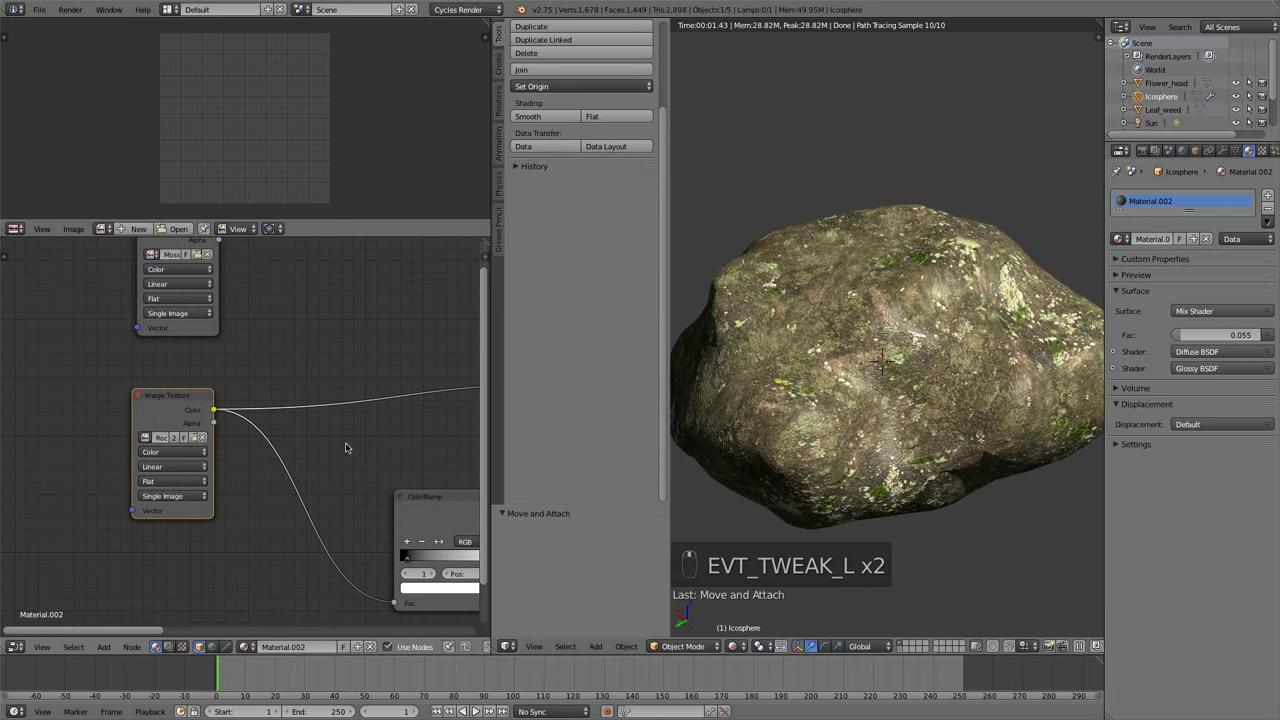
# Load the moss image, add Texture Coordinate, Mapping (scale 2) and MixRGB nodes to blend moss over the rock
pyautogui.press('shift+a')
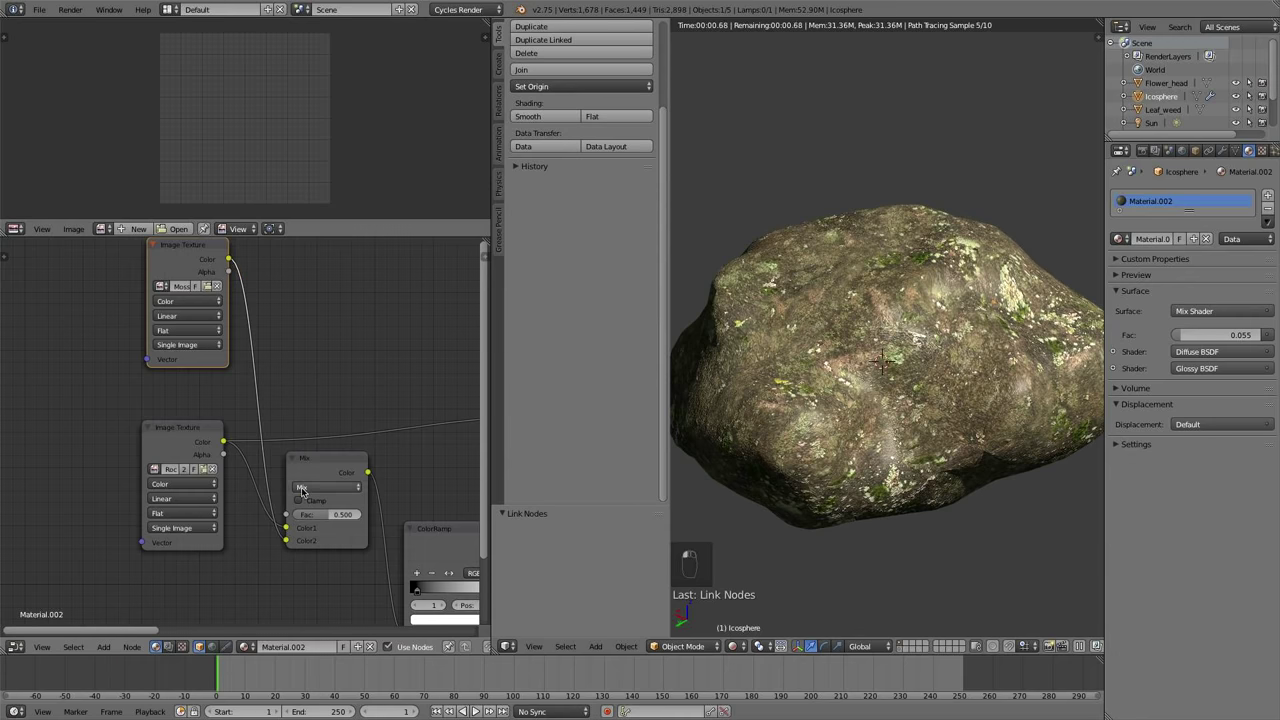
pyautogui.click(332, 513)
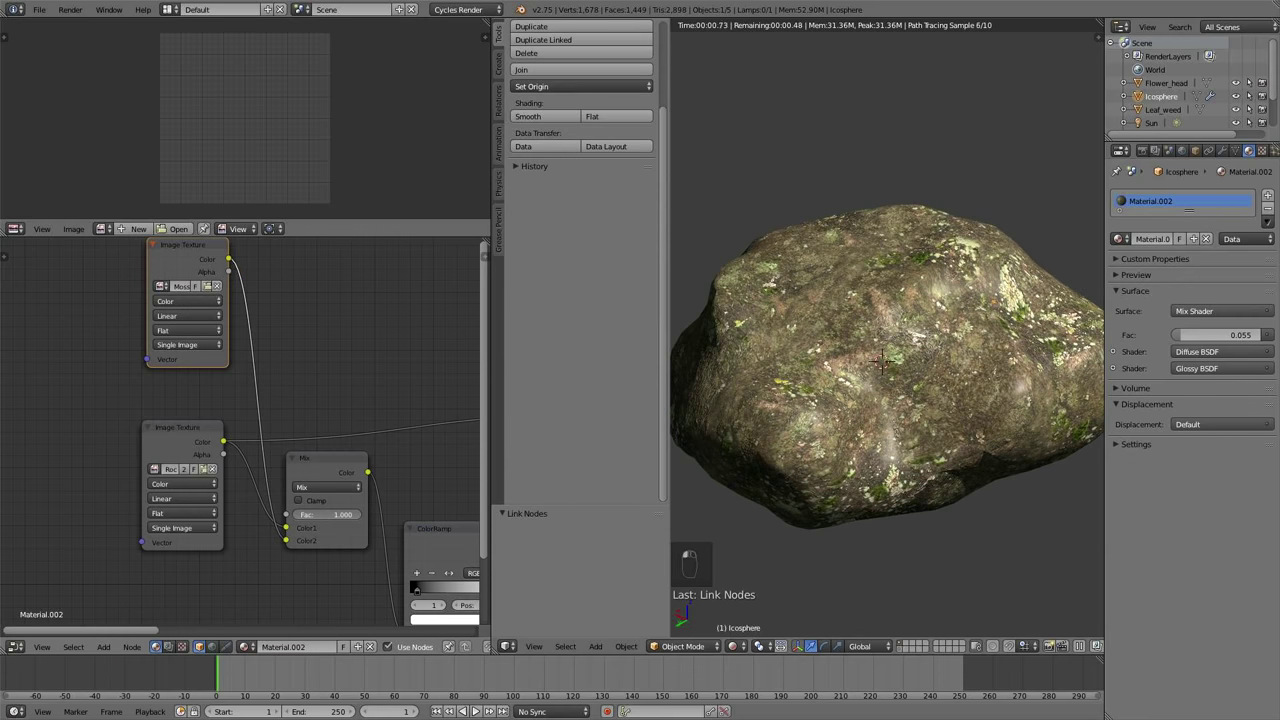
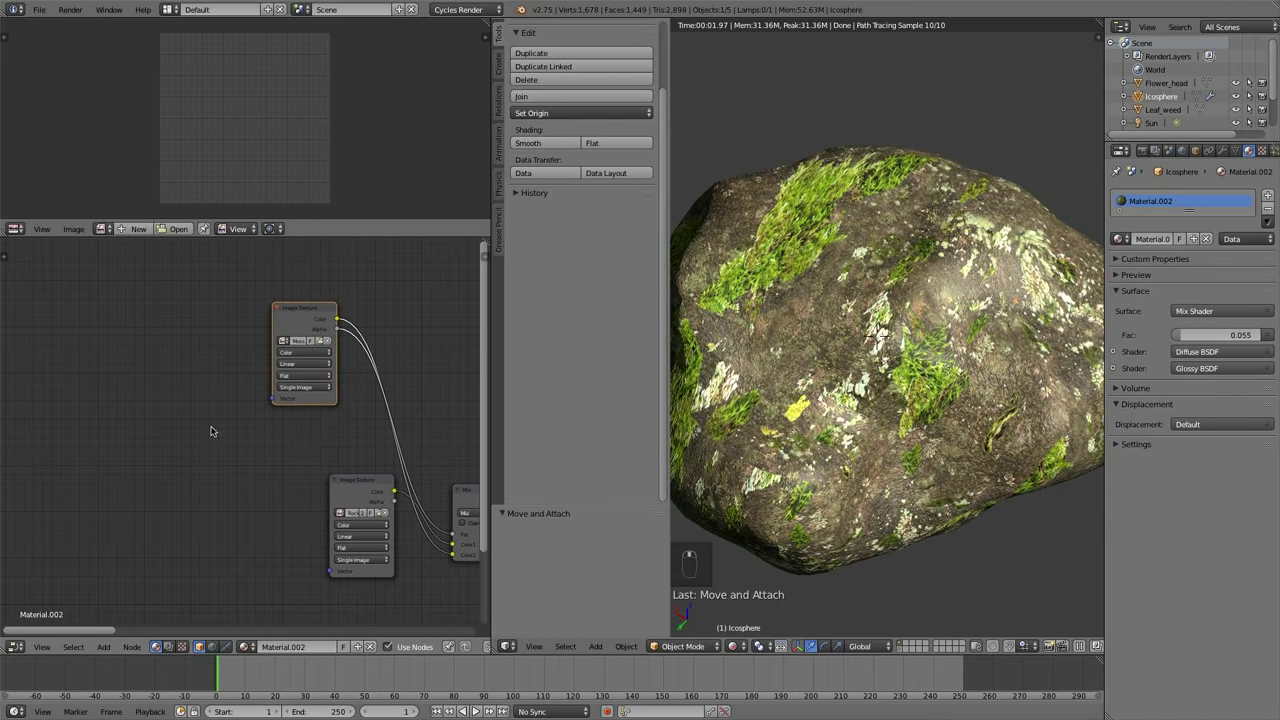
pyautogui.press('shift+a')
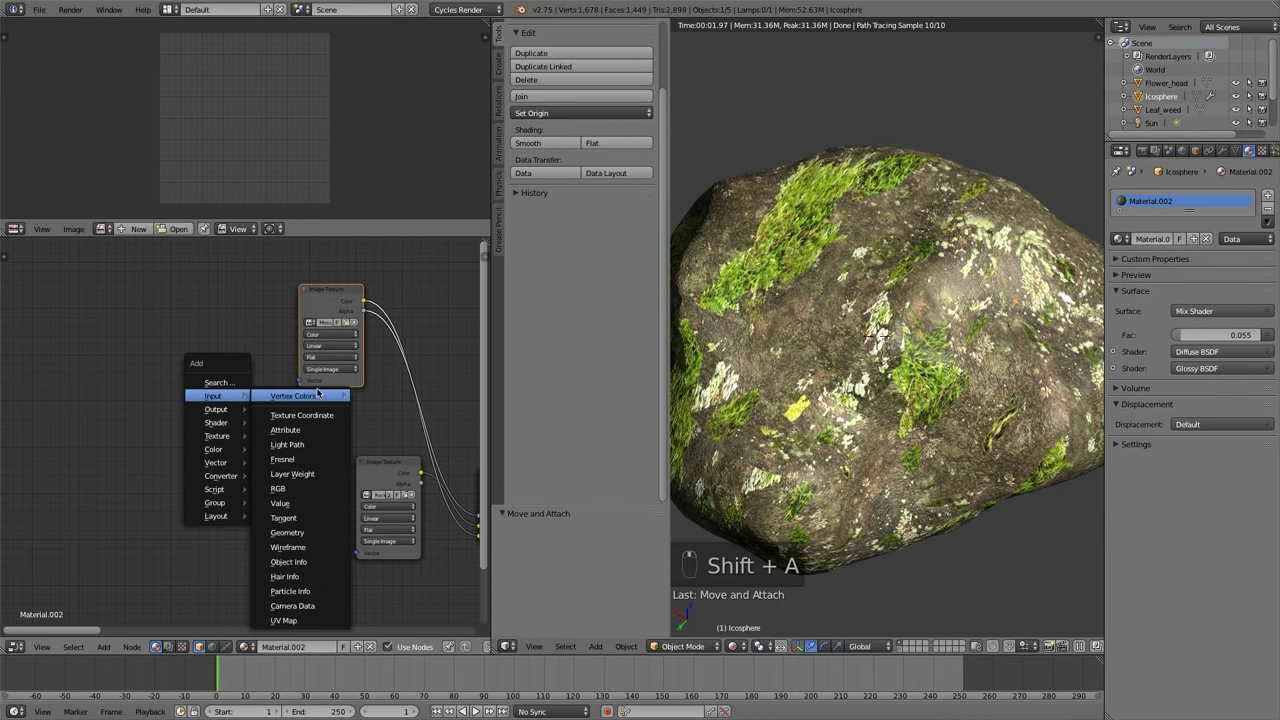
pyautogui.press('shift+a')
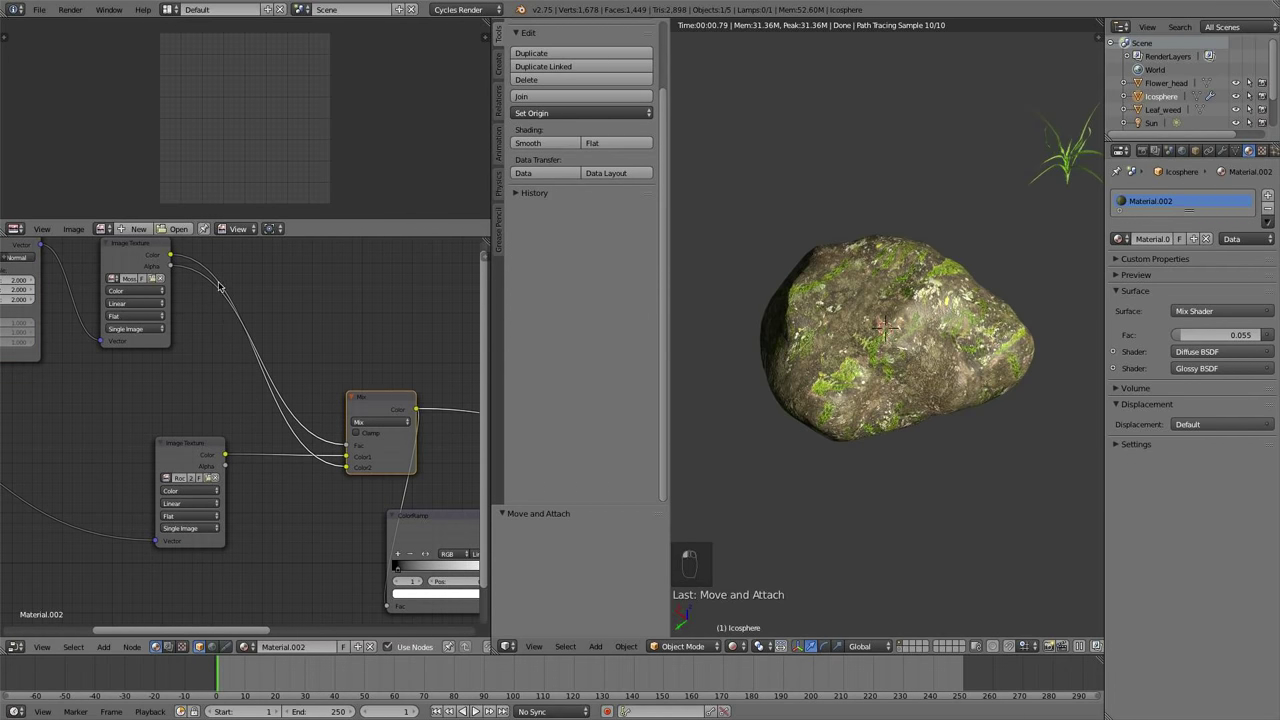
# Add a Multiply node and a new ColorRamp to shape the rock's moss mask
pyautogui.press('shift+a')
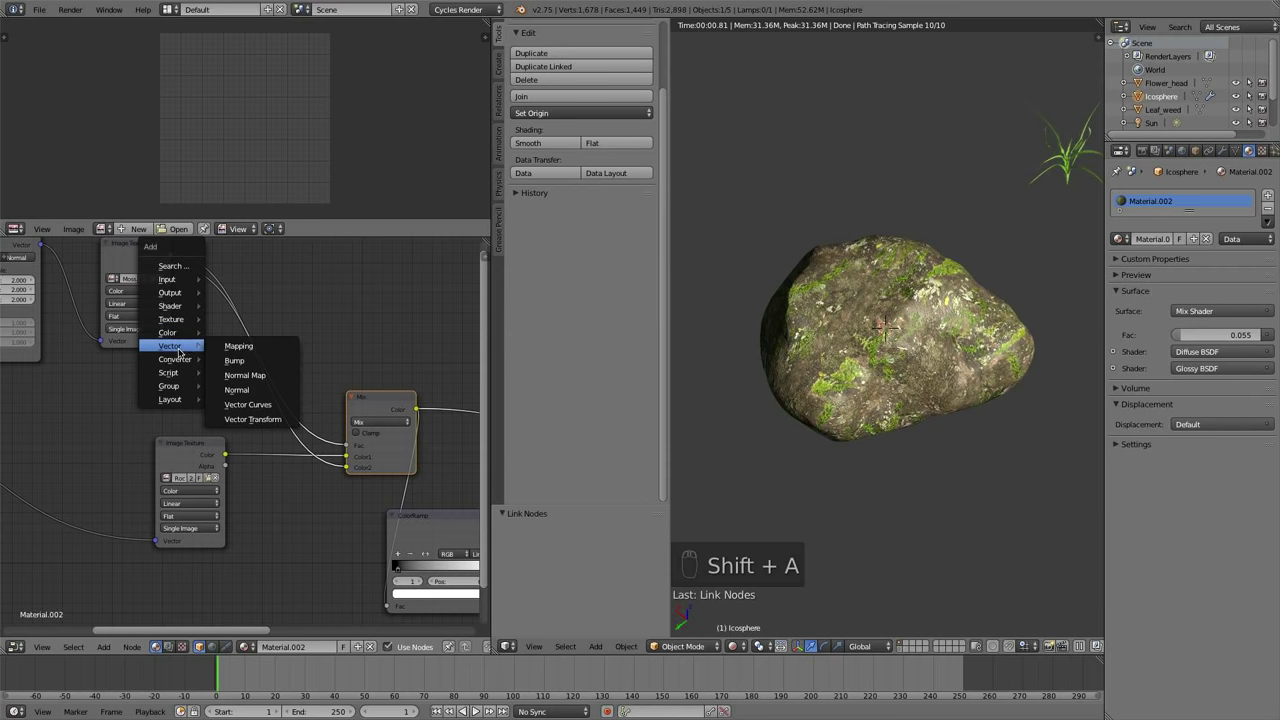
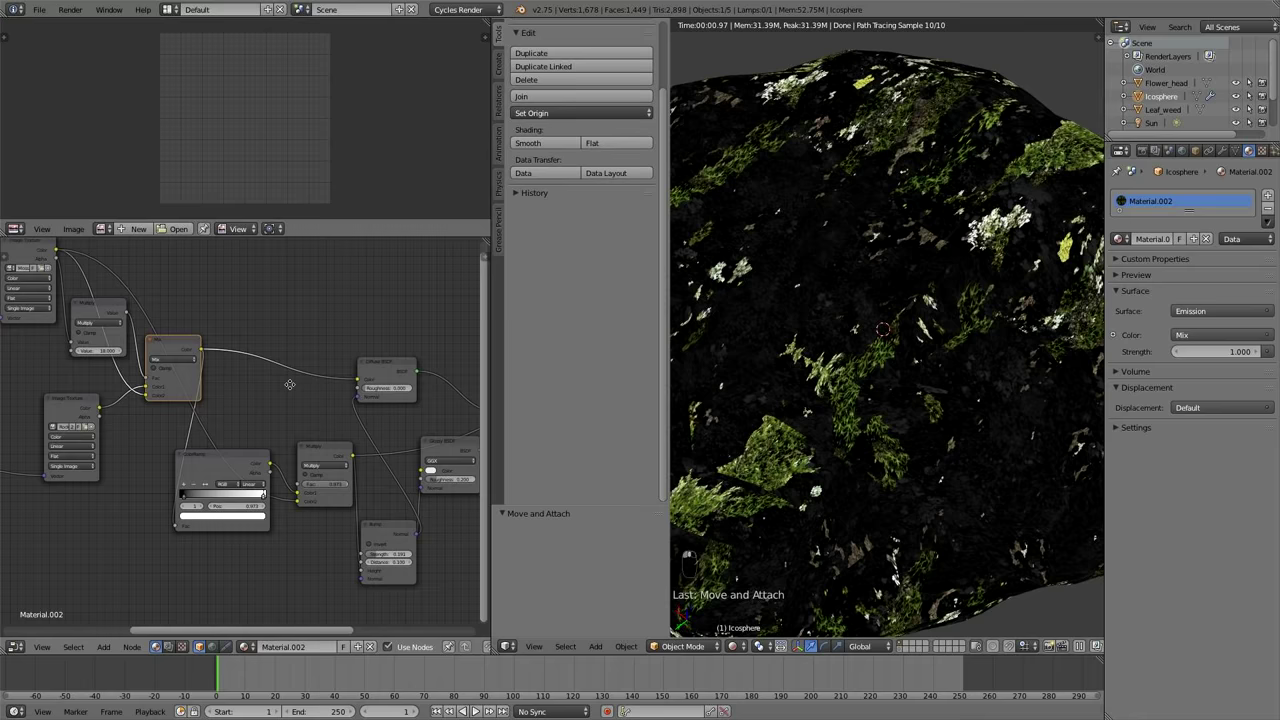
pyautogui.press('shift+d')
pyautogui.press('x')
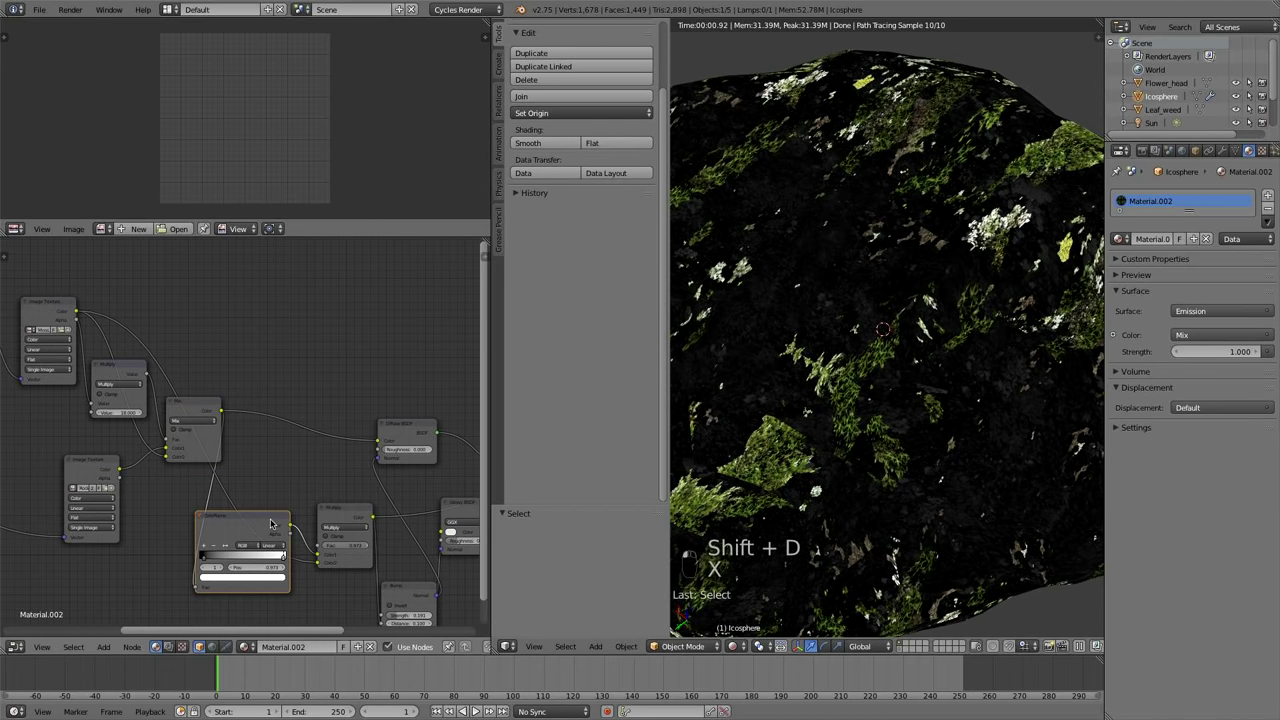
pyautogui.press('shift+d')
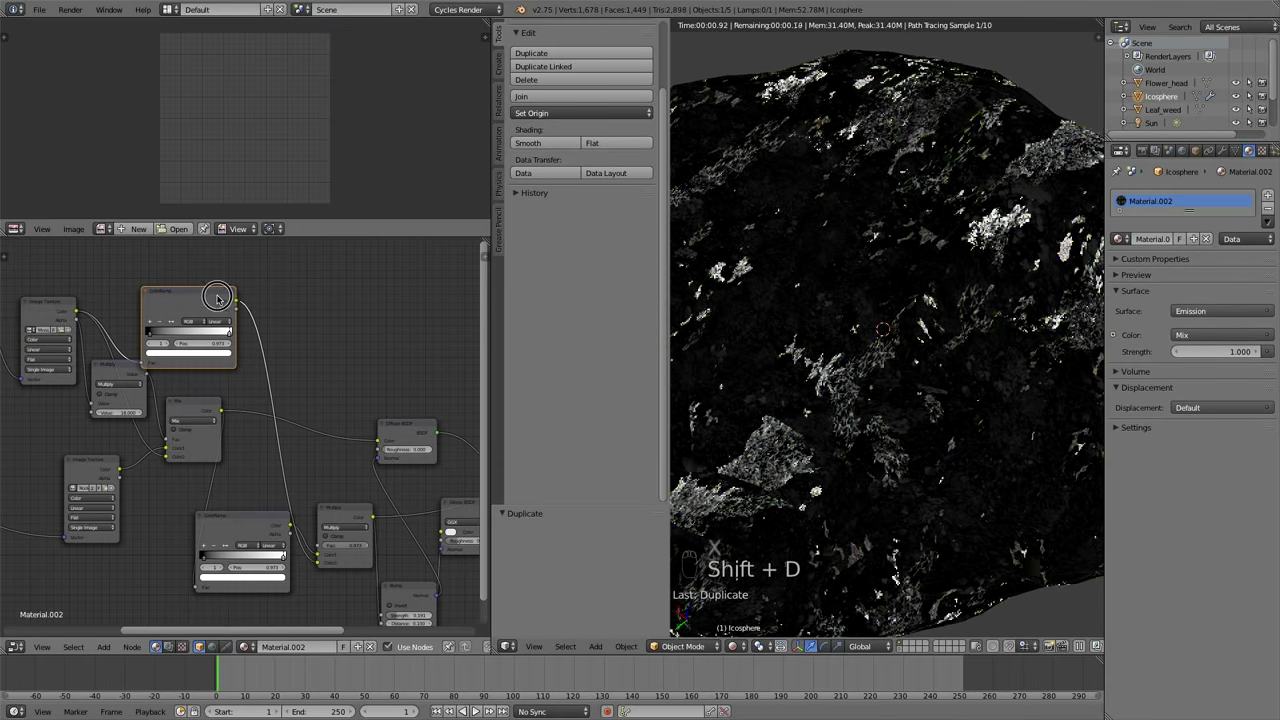
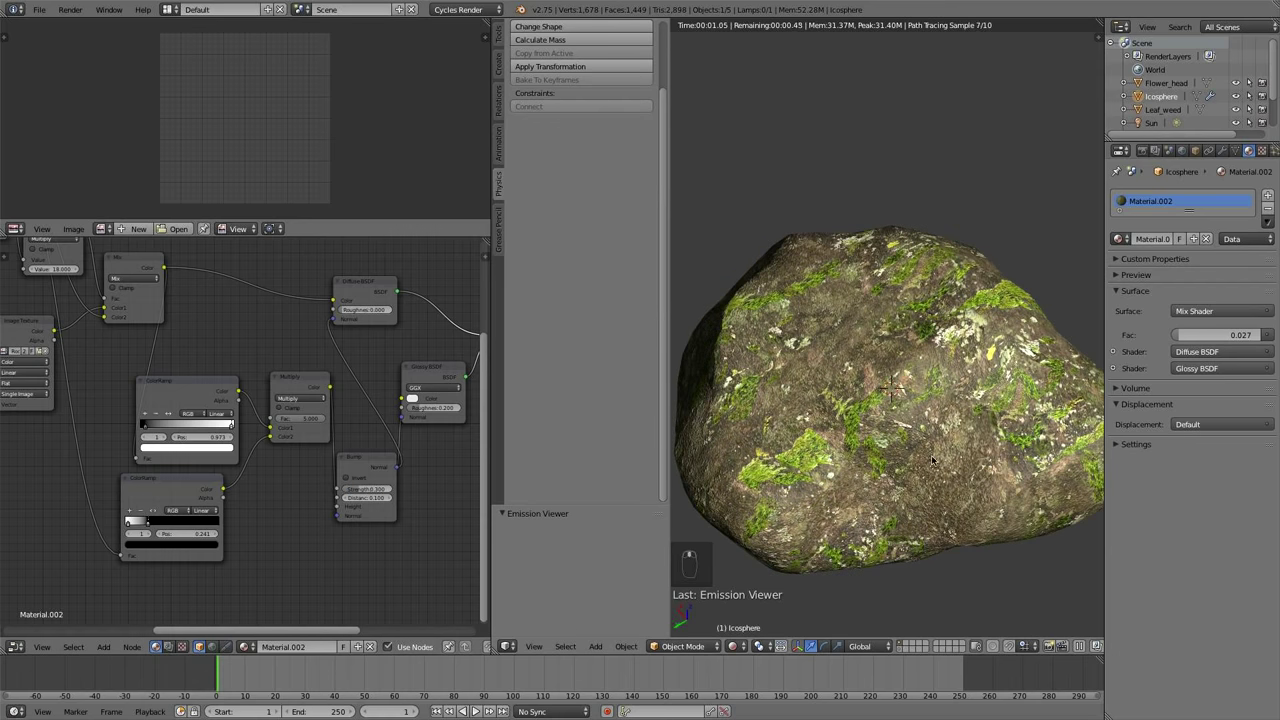
# Swing the rendered view around to see the weed and grass plants beside the mossy rock
pyautogui.moveTo(898, 449); pyautogui.dragTo(806, 509)
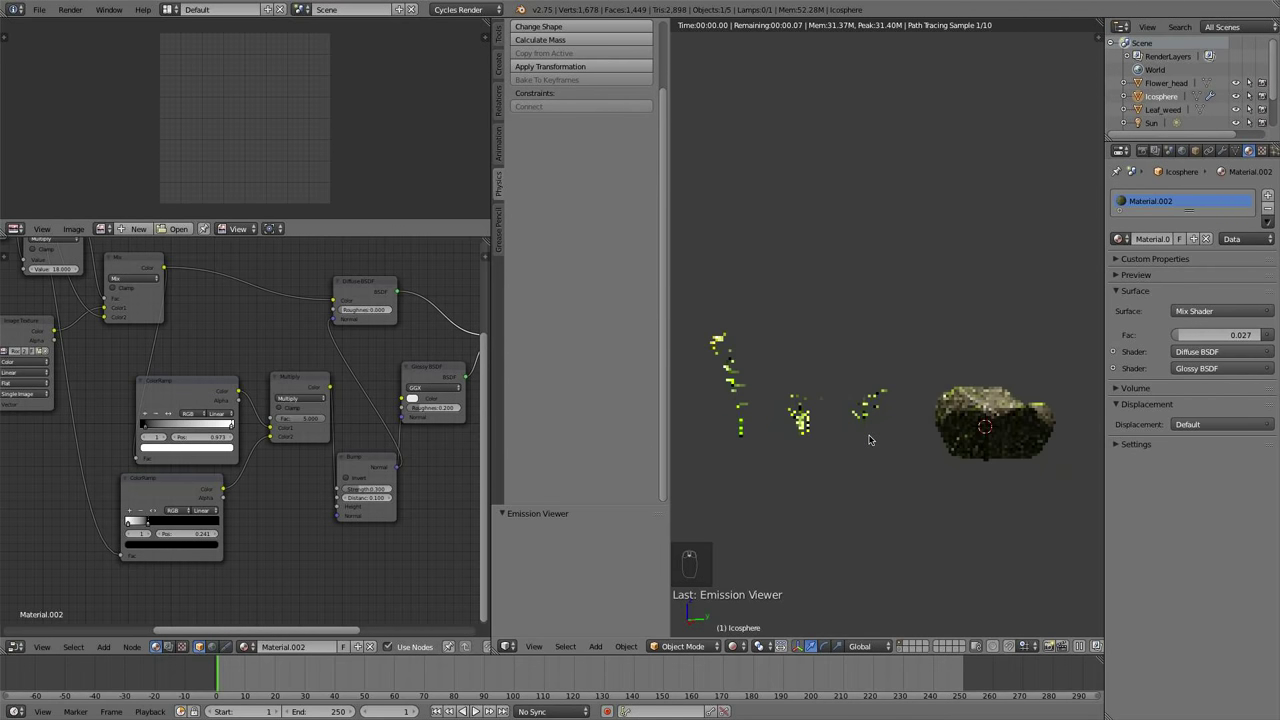
pyautogui.press('r')
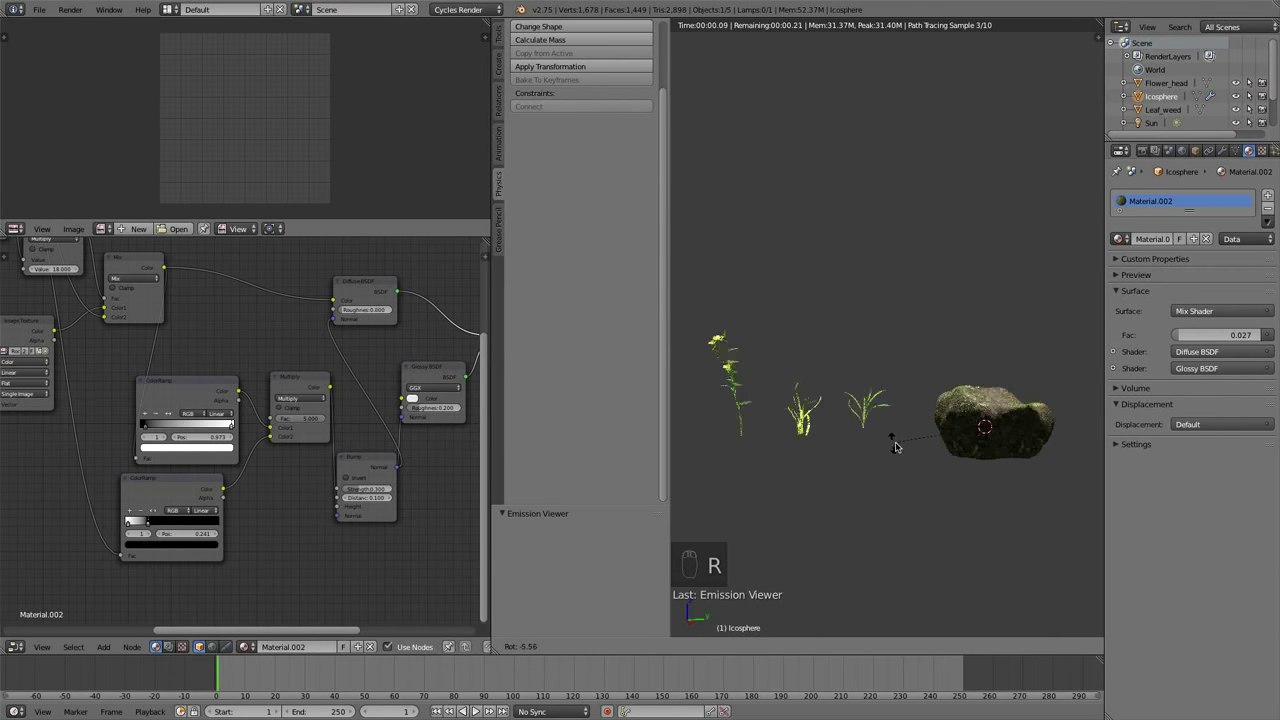
pyautogui.press('r')
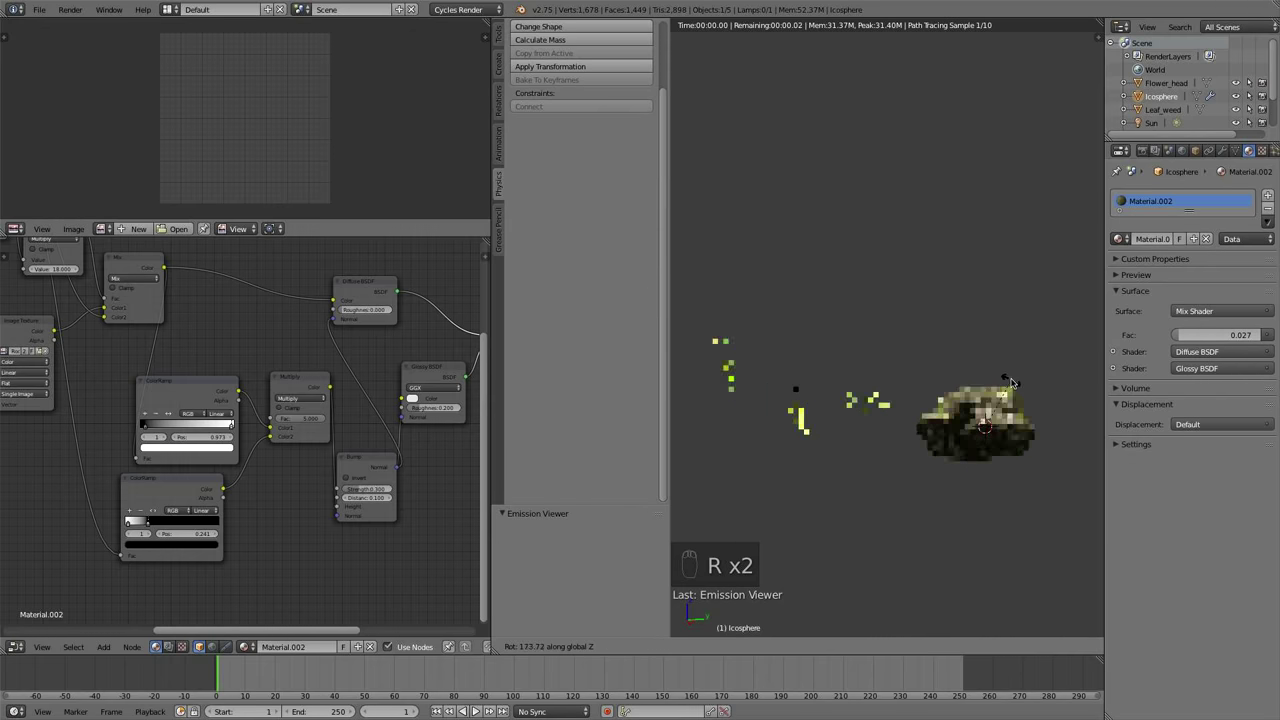
pyautogui.press('t')
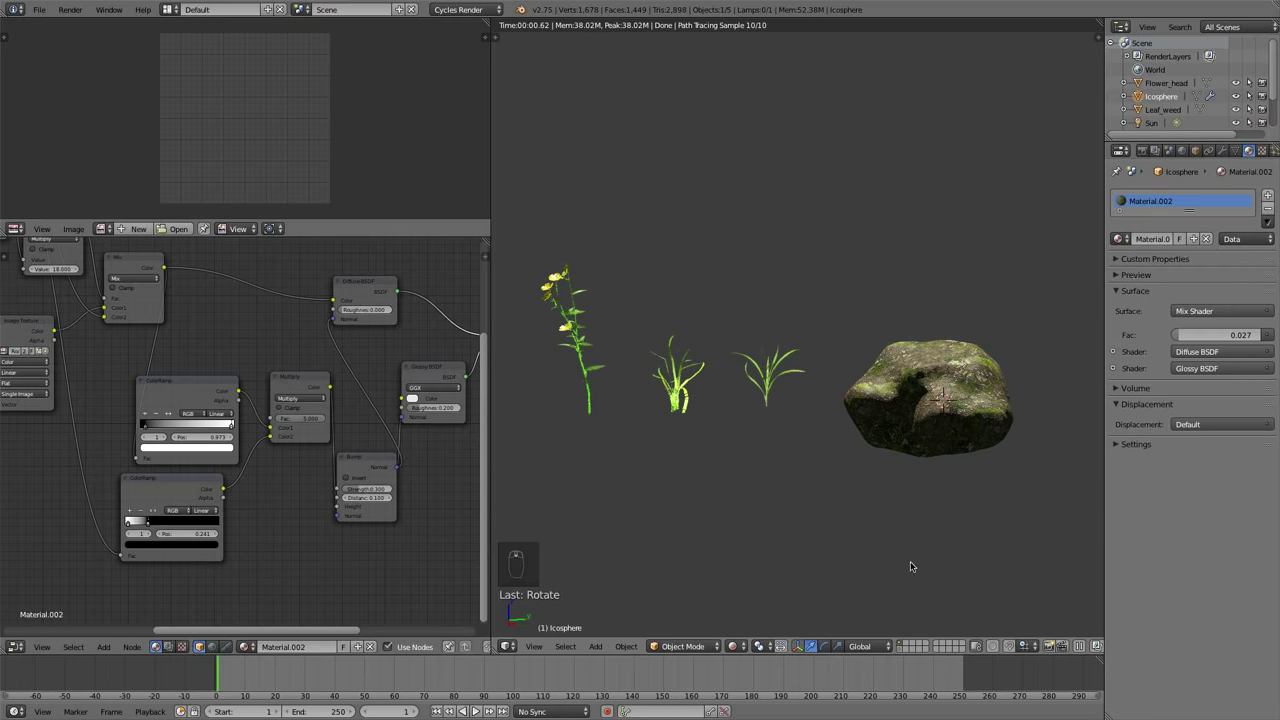
pyautogui.moveTo(897, 526); pyautogui.dragTo(624, 354)
# Select the single grass object to inspect its material and return to Solid shading
pyautogui.click(624, 354)
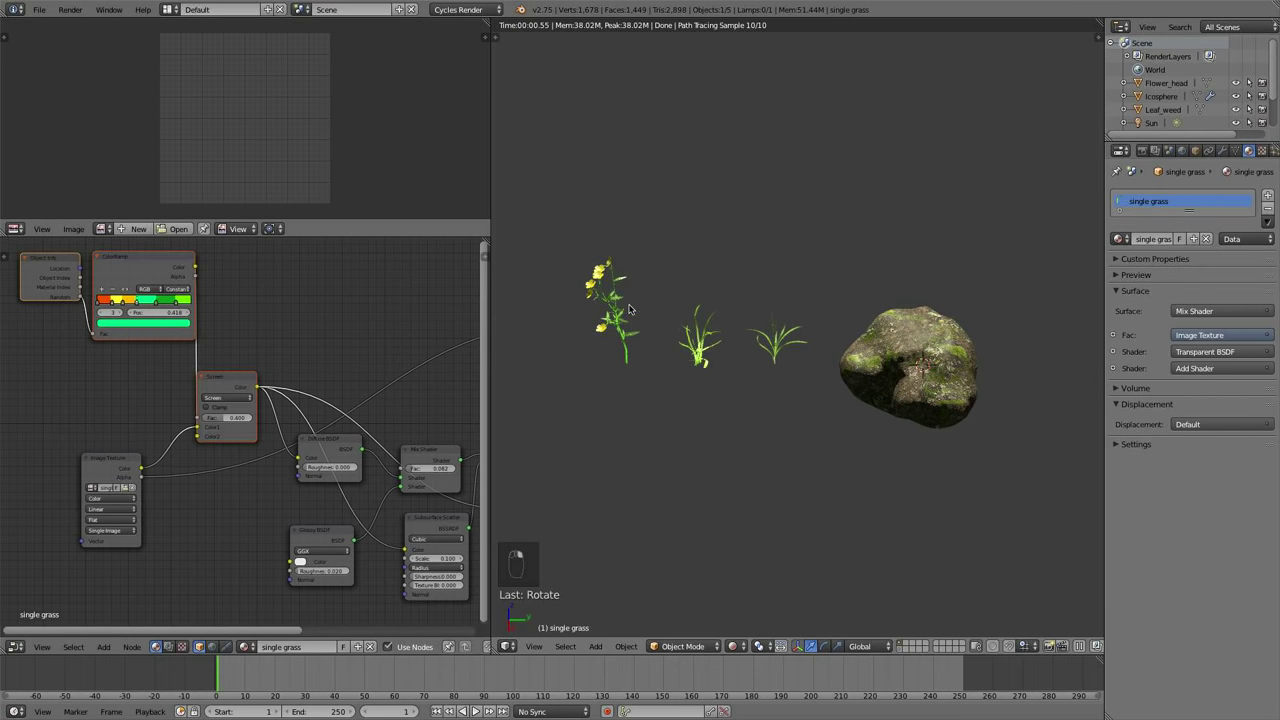
pyautogui.click(786, 372)
pyautogui.click(740, 648)
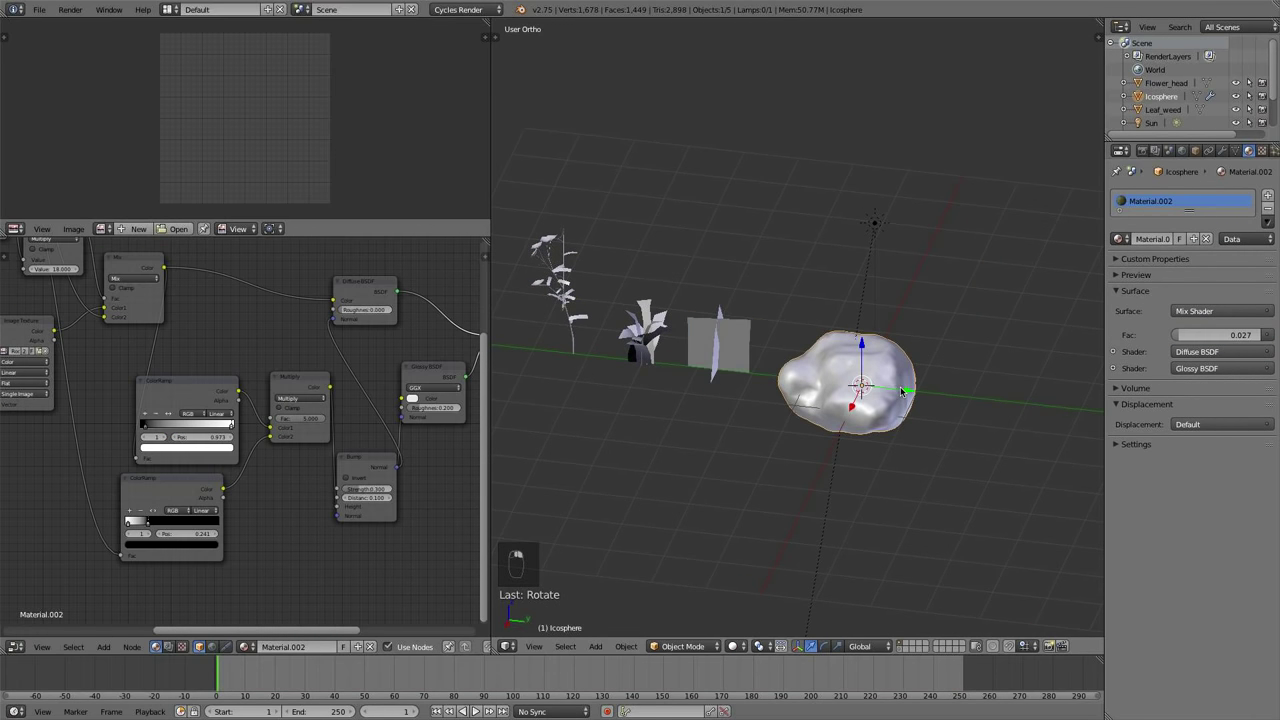
# Add a tall, thin upright grass card plane beside the lamp and rotate it in Edit Mode
pyautogui.click(915, 391)
pyautogui.press('shift+a')
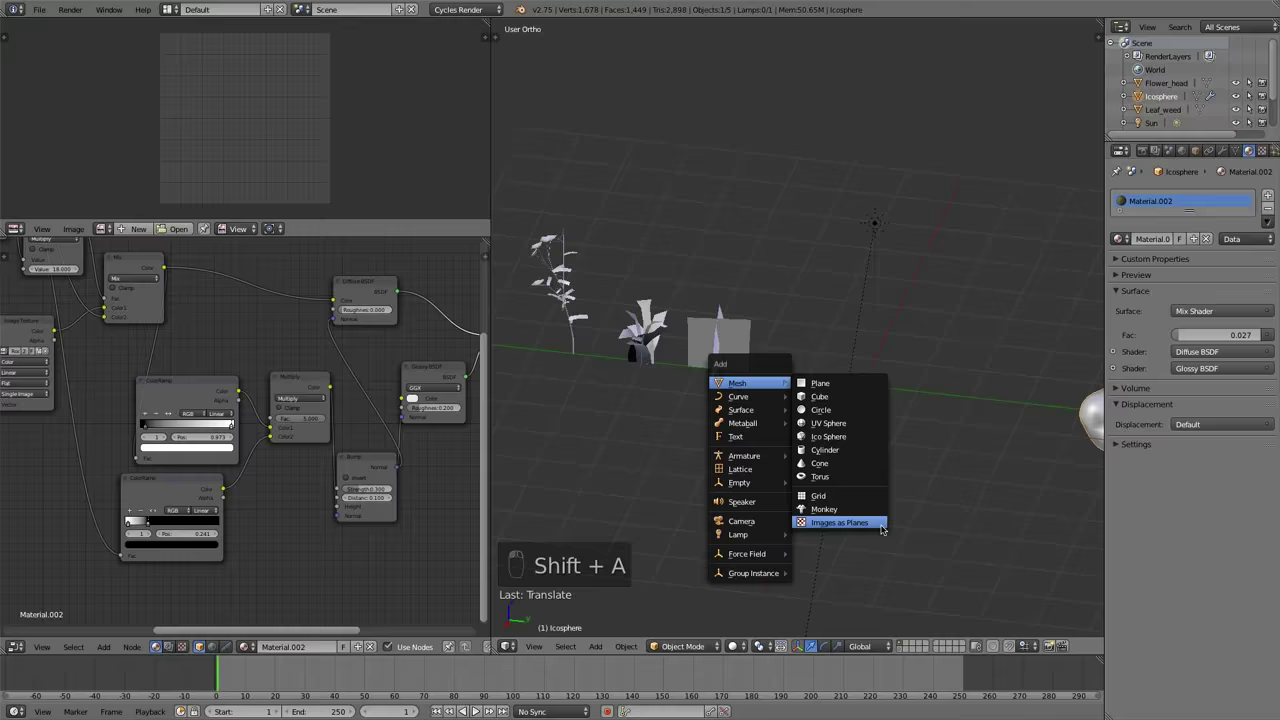
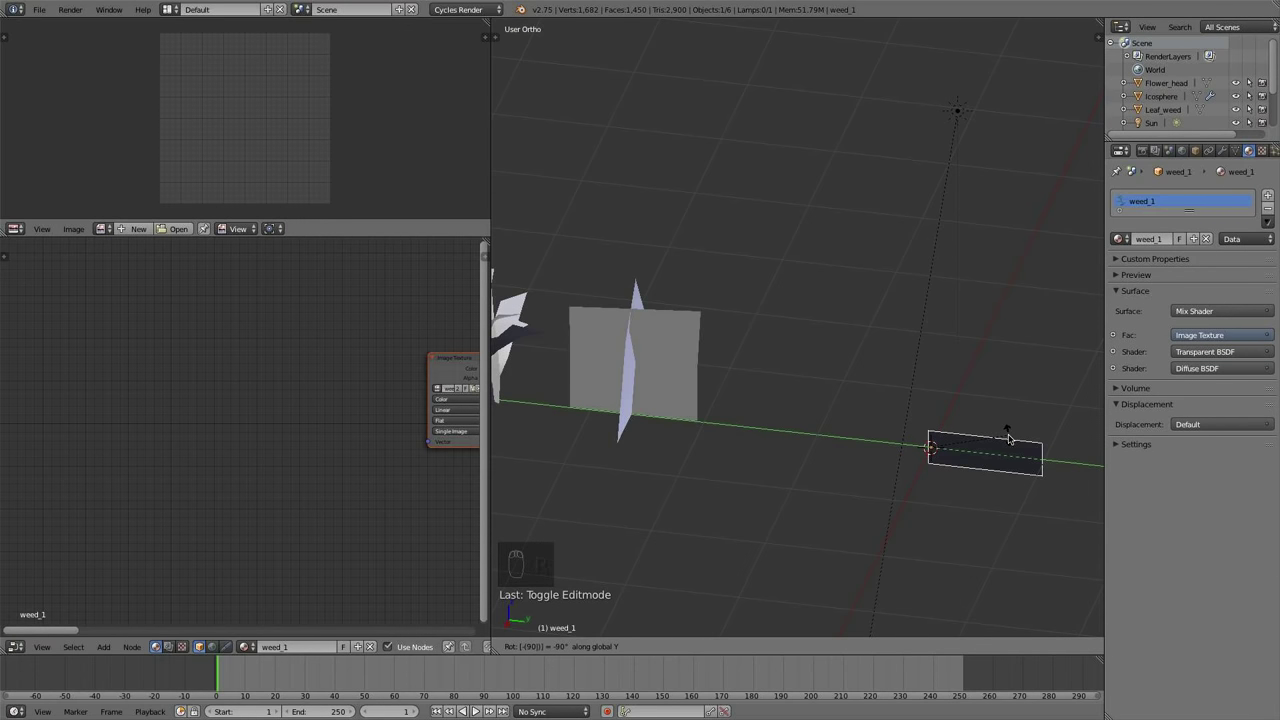
pyautogui.press('r')
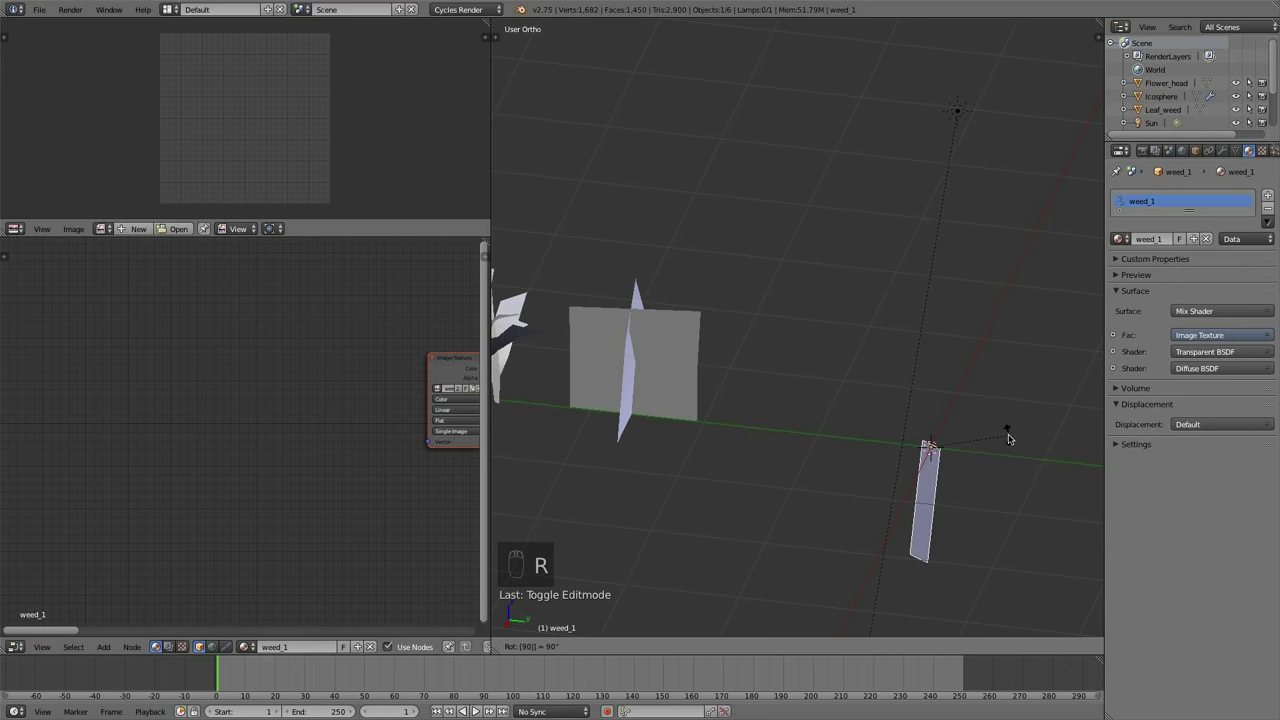
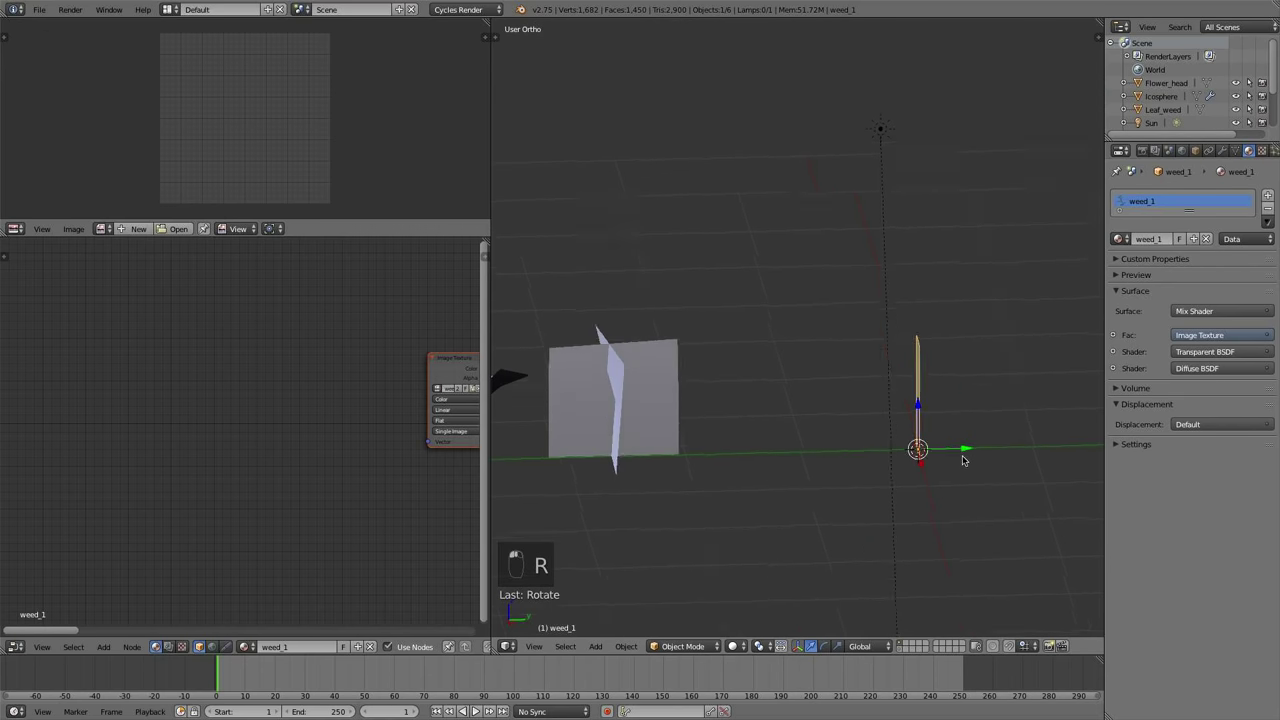
pyautogui.press('Tab')
pyautogui.press('shift+d')
pyautogui.press('r')
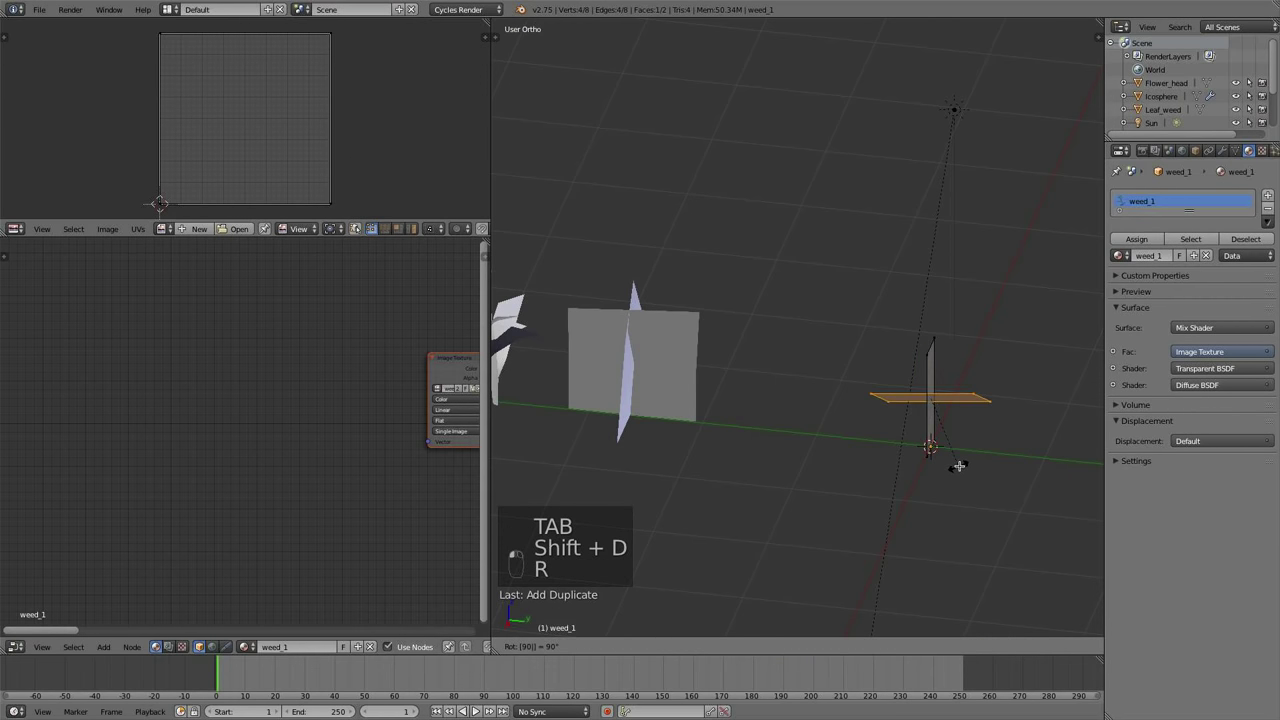
pyautogui.press('Tab')
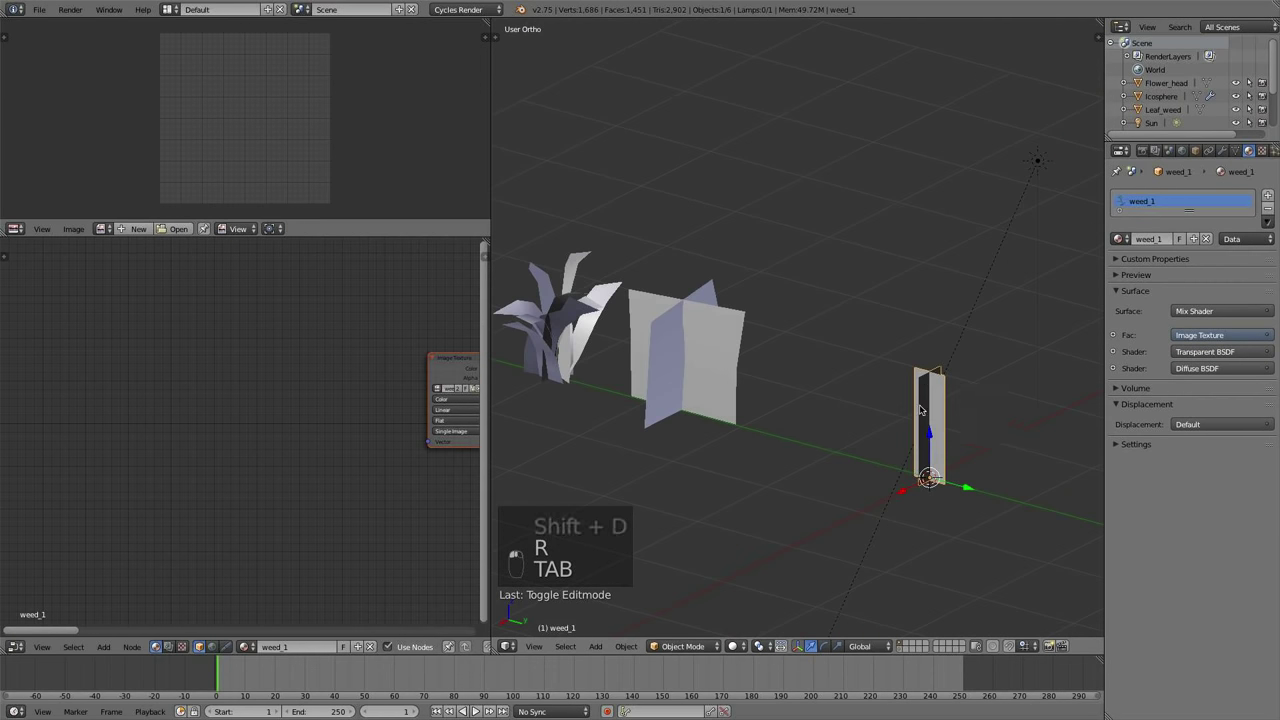
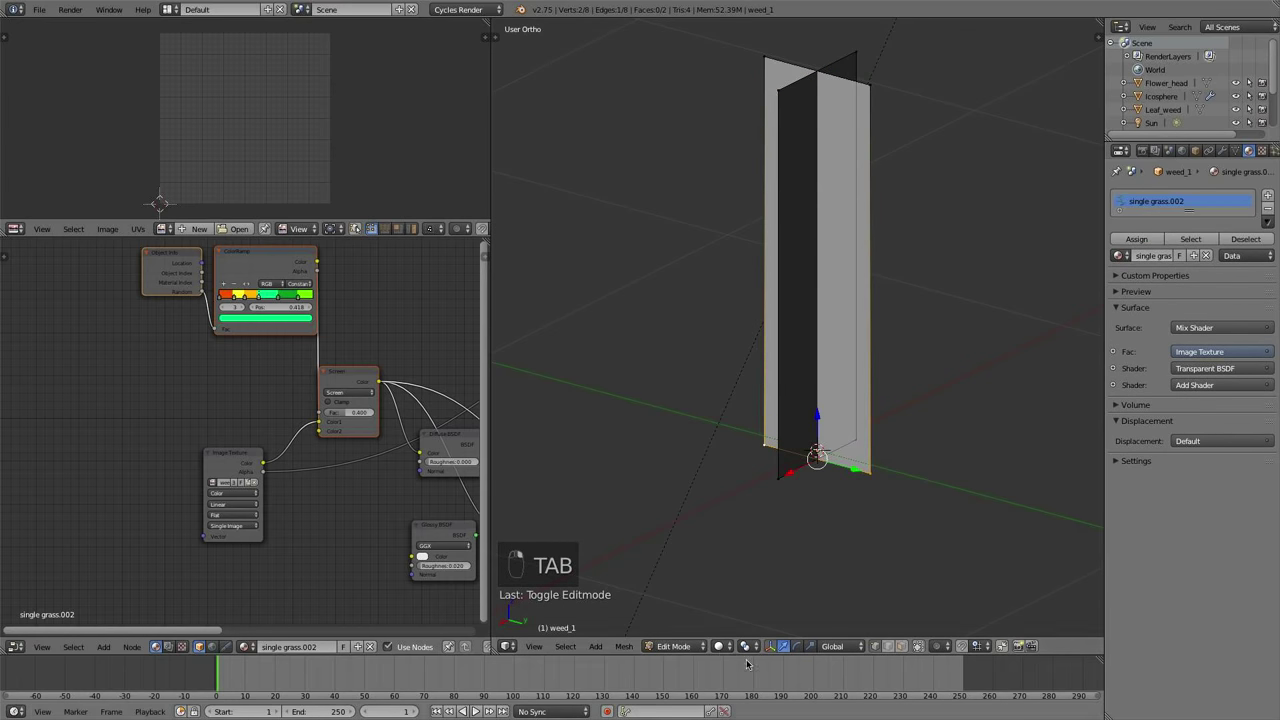
# Position the grass card and add a loop cut across it
pyautogui.press('g')
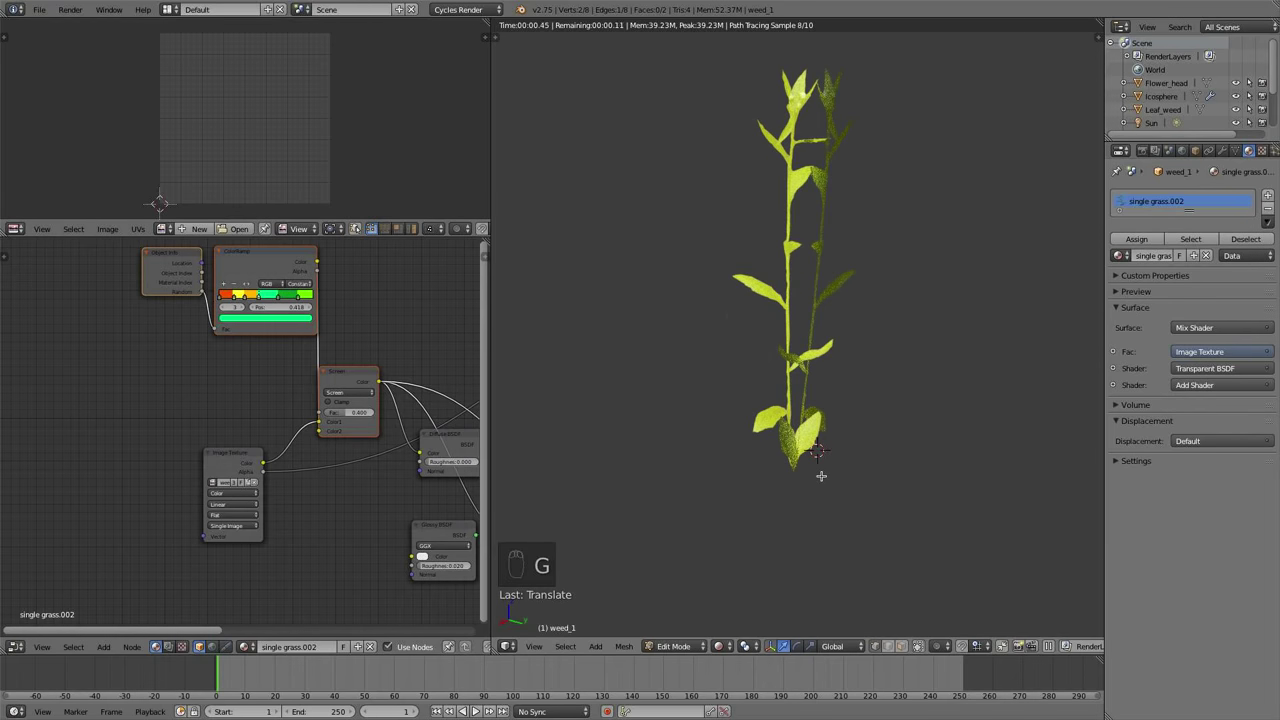
pyautogui.press('g')
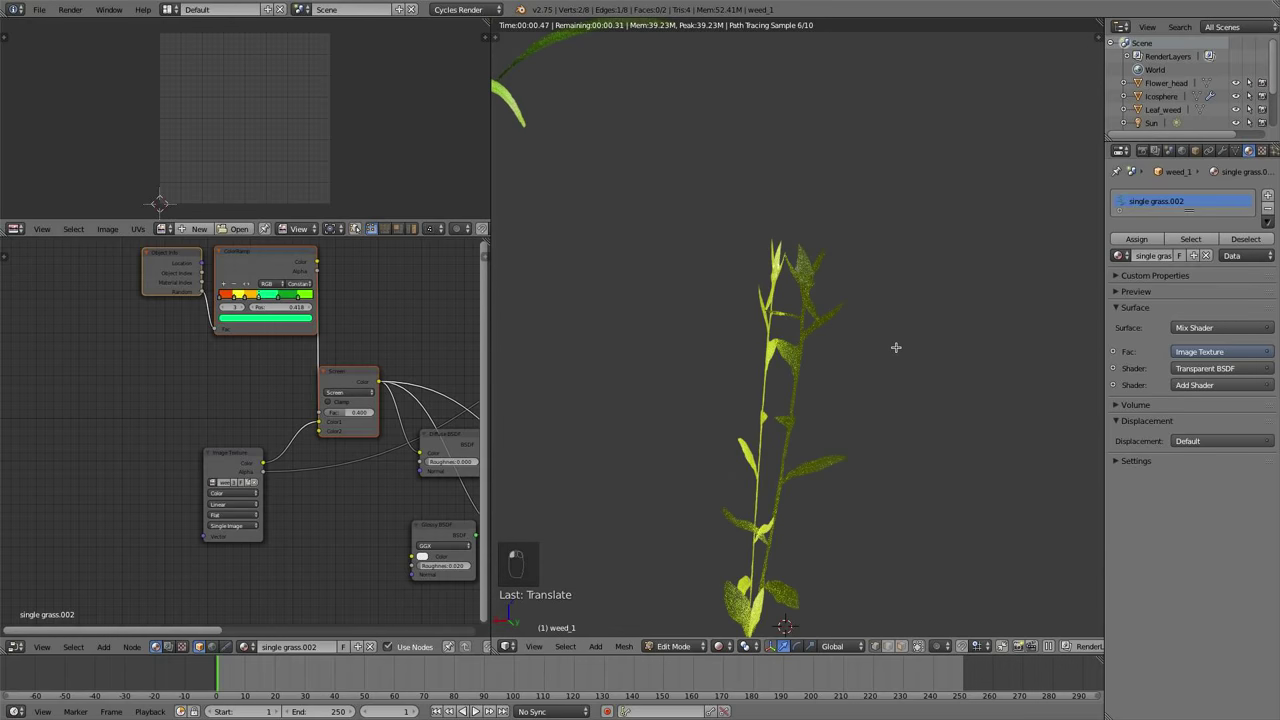
pyautogui.press('g')
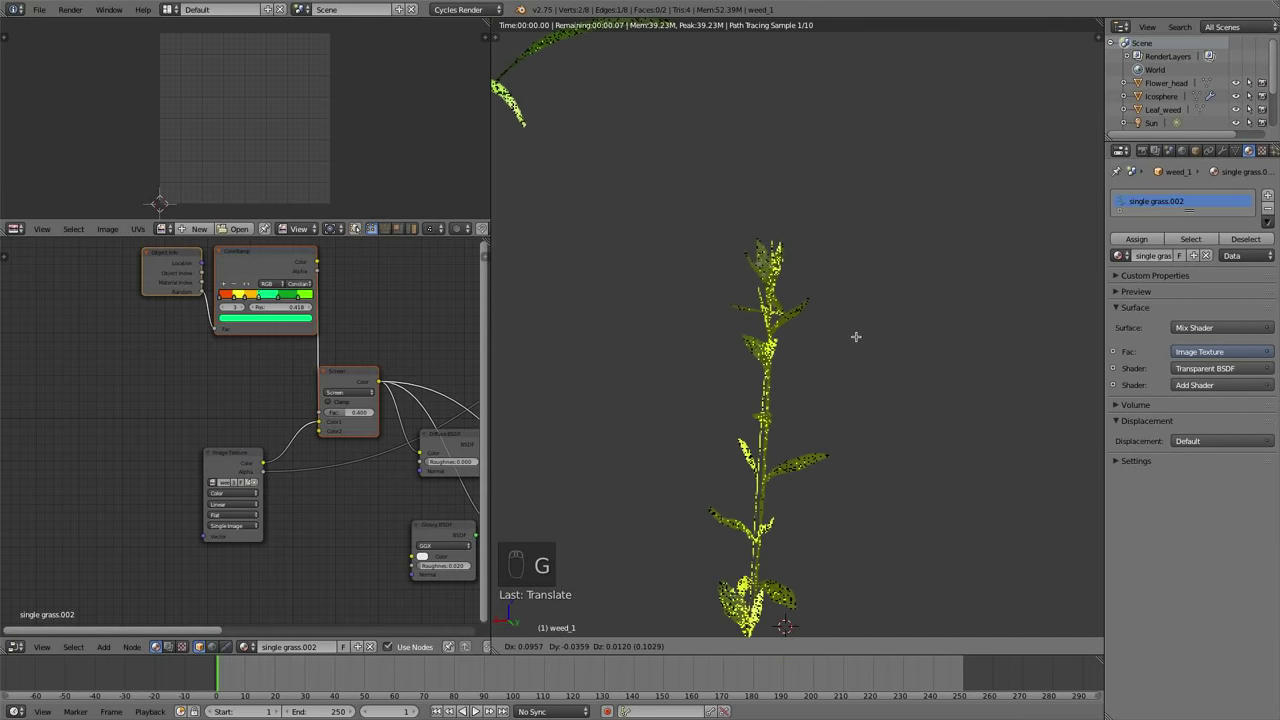
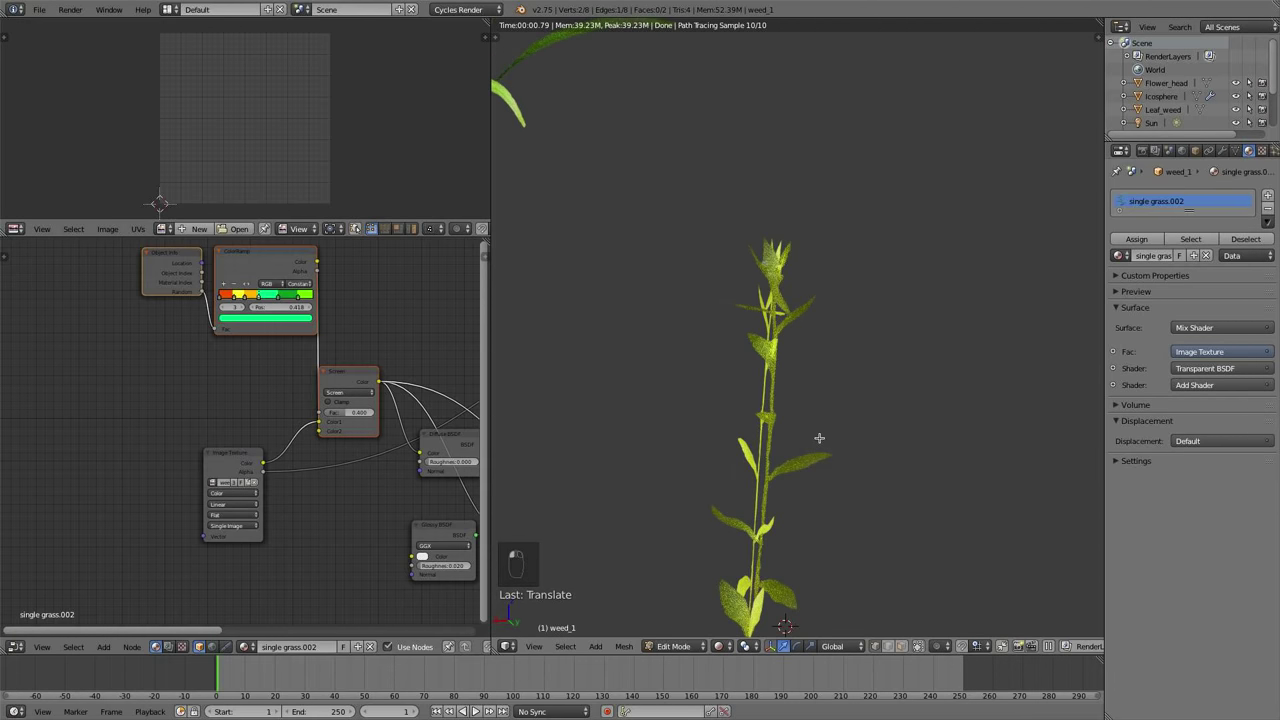
pyautogui.press('ctrl+r')
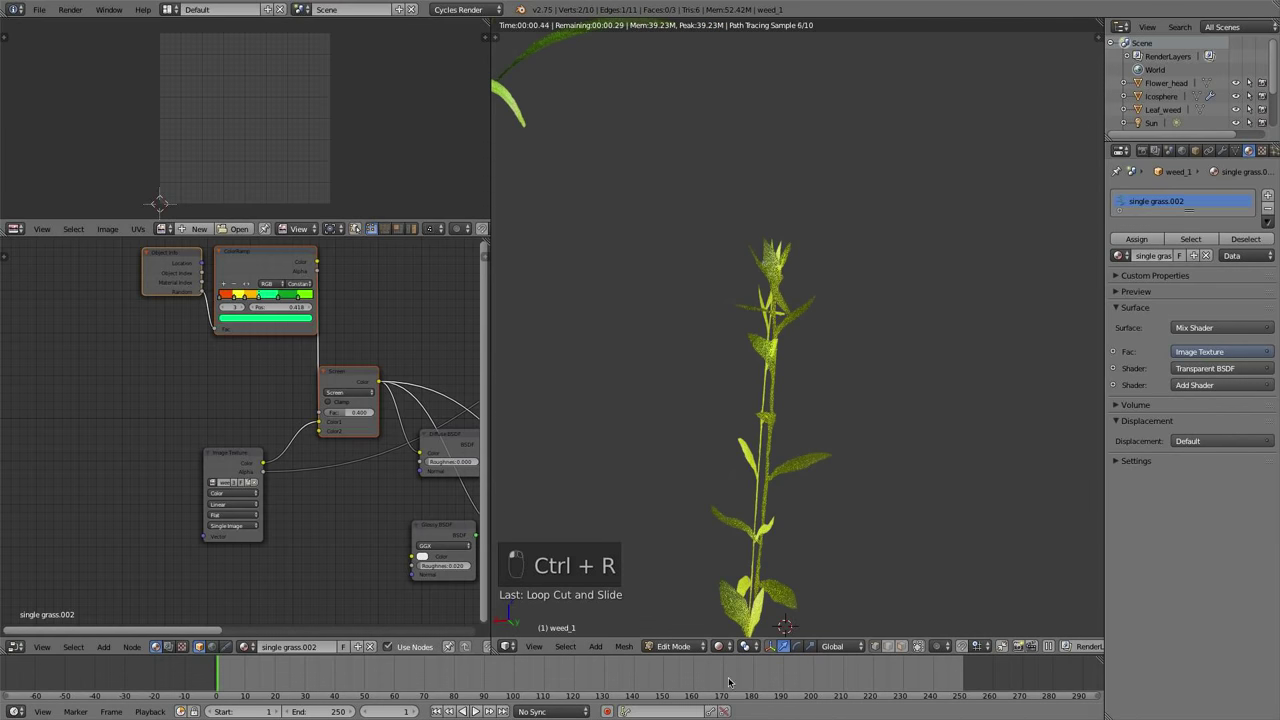
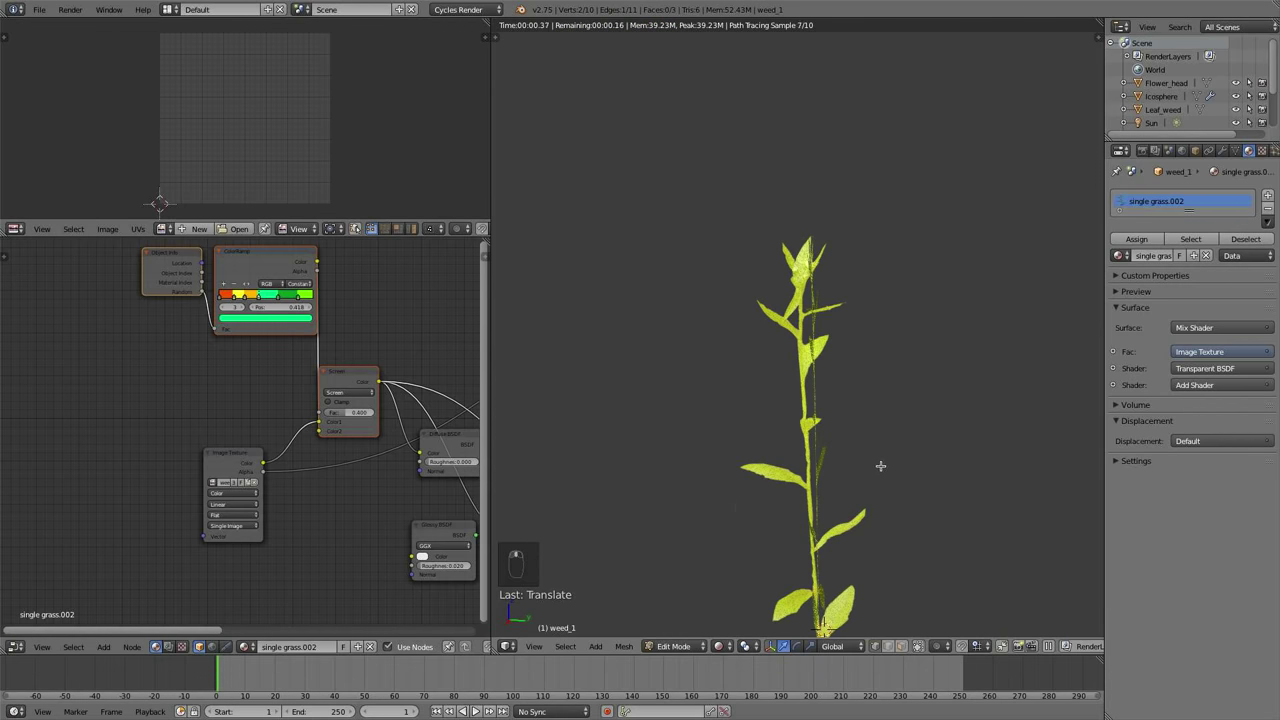
# Preview the card rendered as a yellow-green weed stalk with the single grass.002 material
pyautogui.press('g')
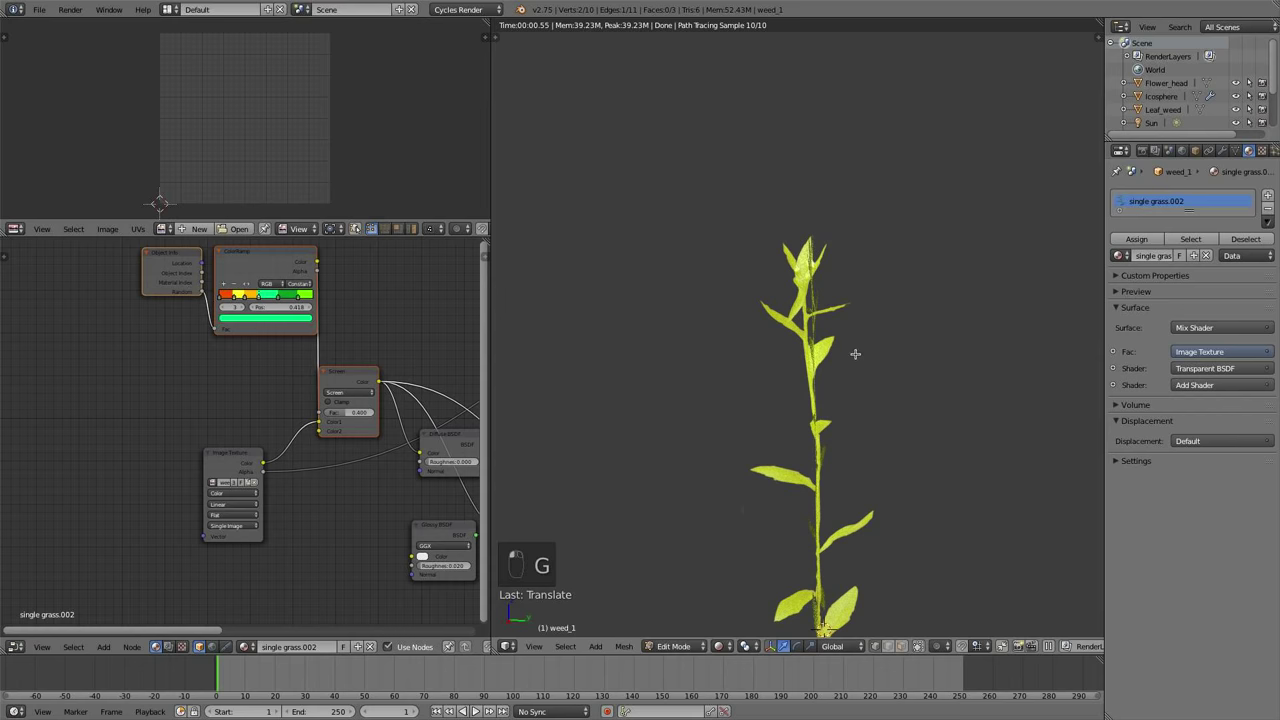
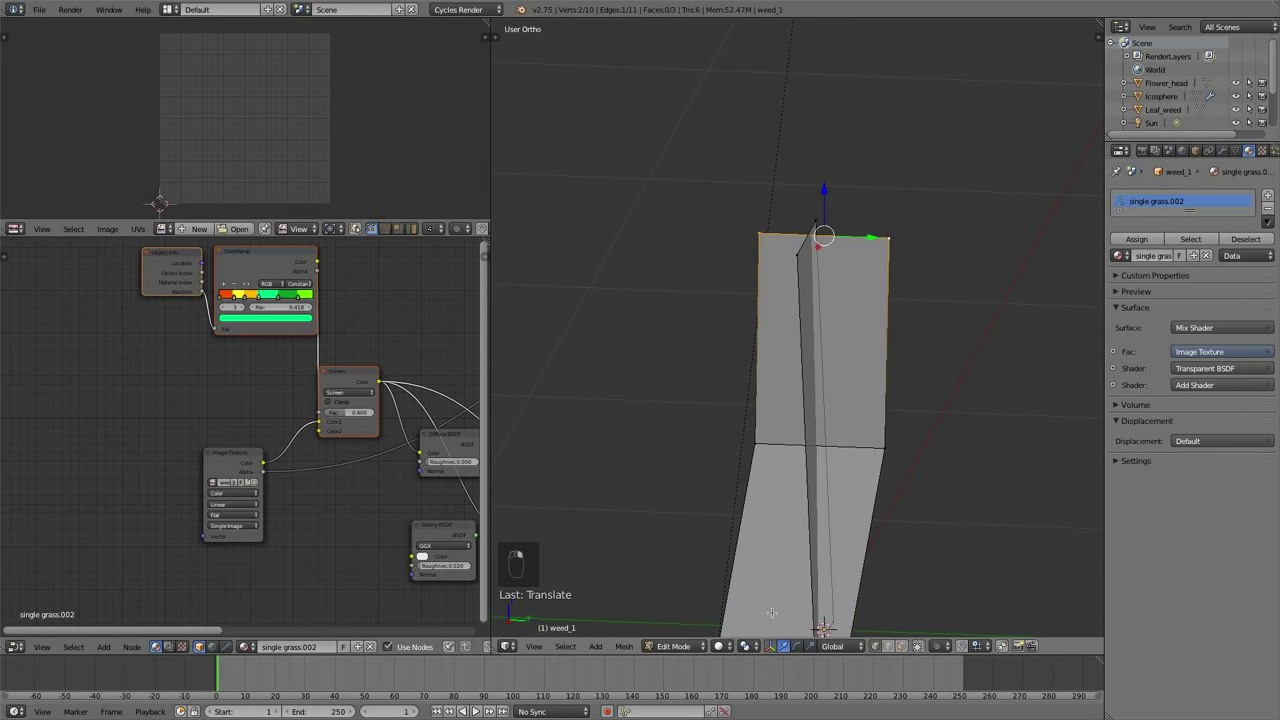
pyautogui.press('g')
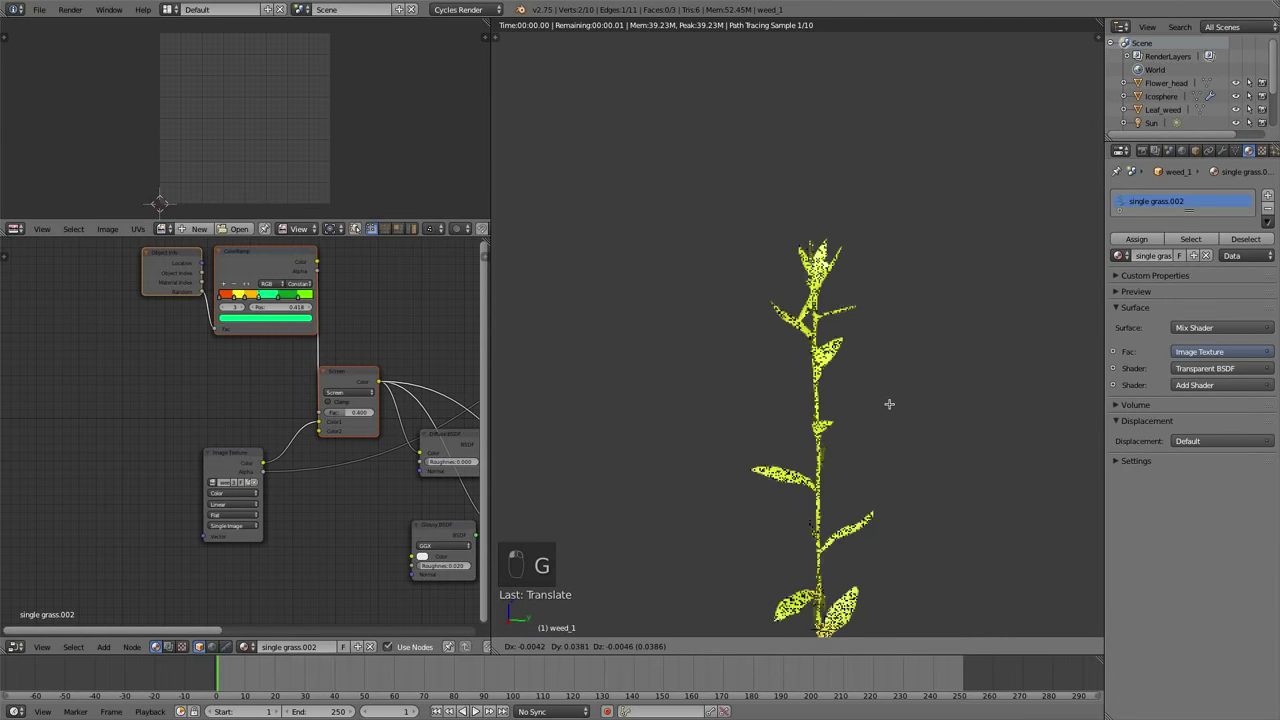
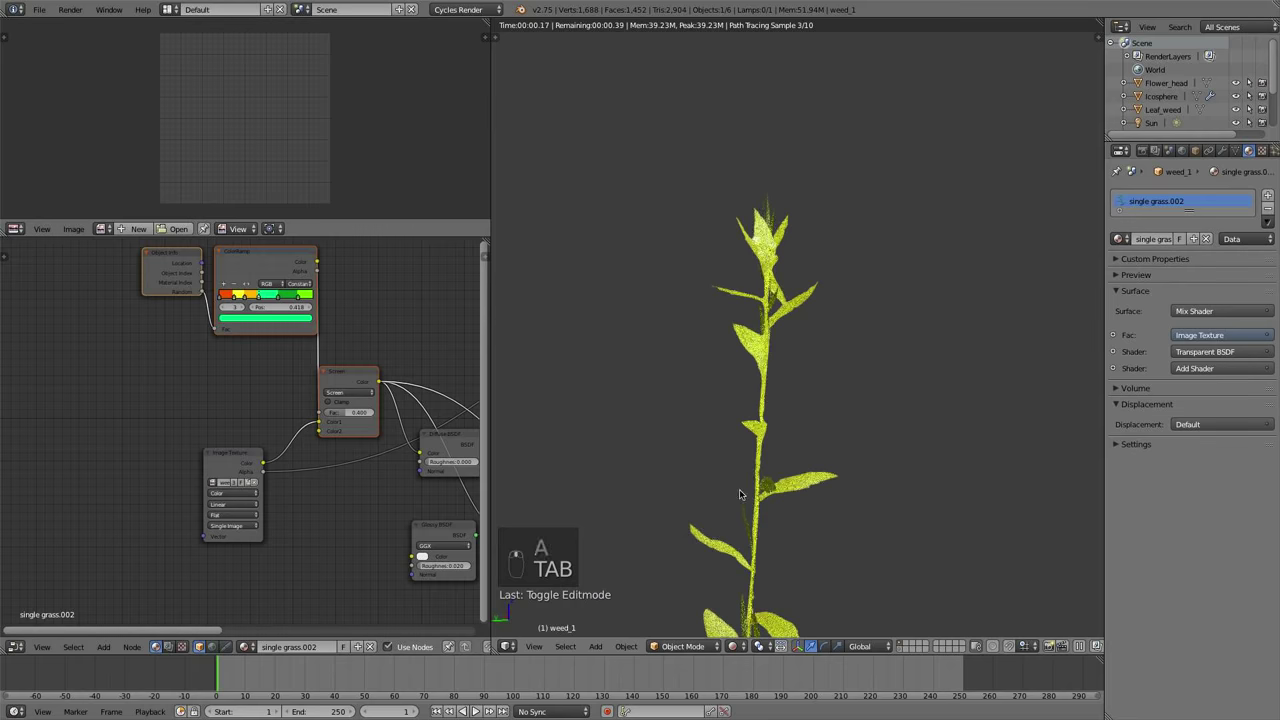
pyautogui.click(749, 647)
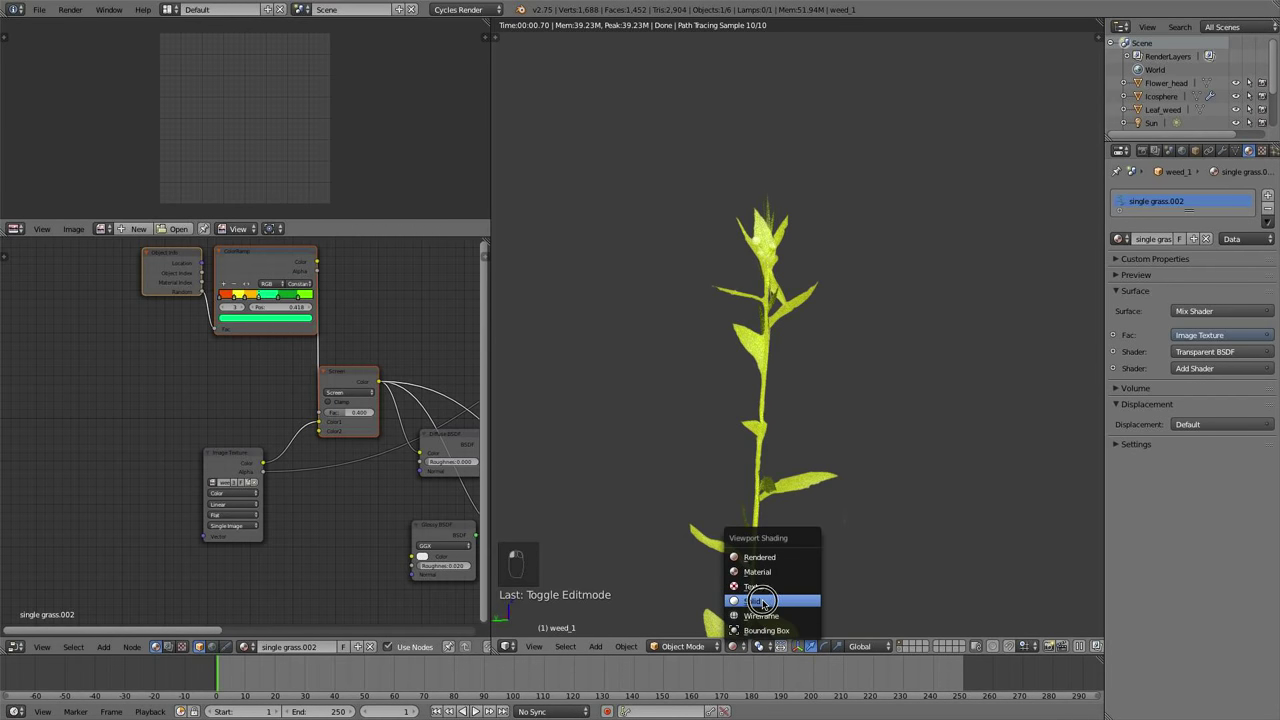
# Toggle in and out of Edit Mode to check the grass card before copying it
pyautogui.press('Tab')
pyautogui.press('Tab')
pyautogui.press('t')
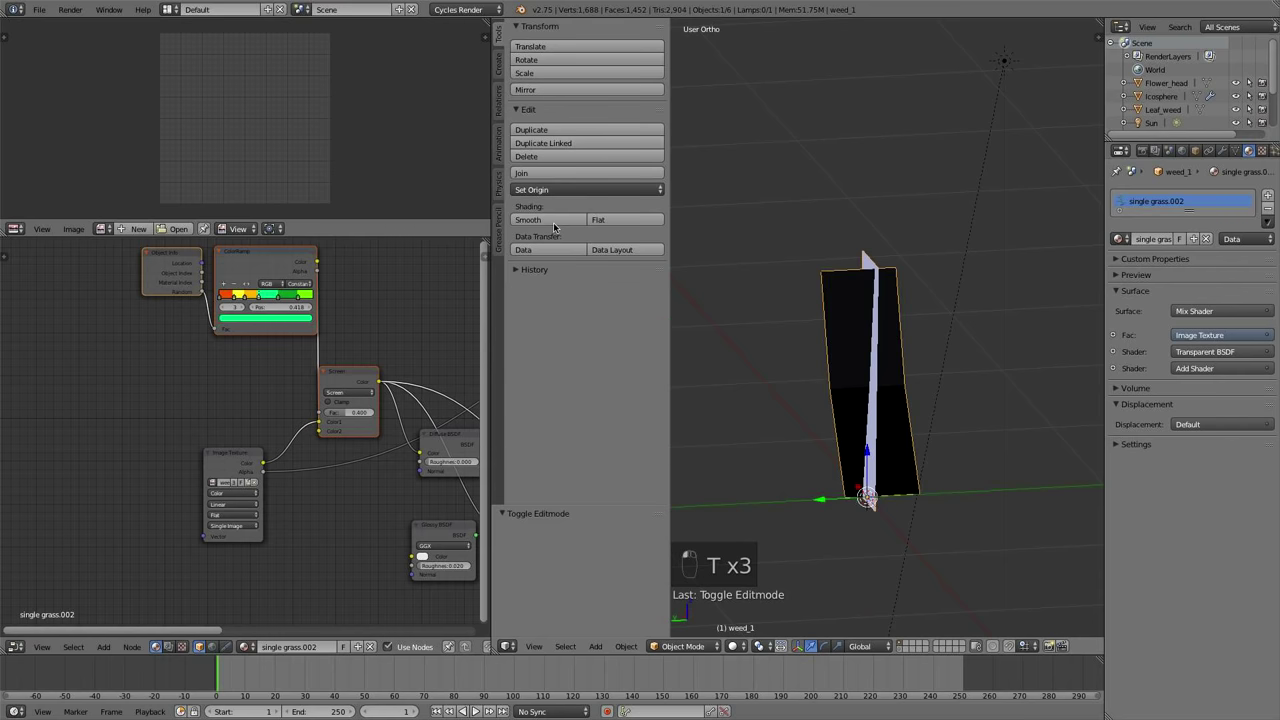
pyautogui.press('t')
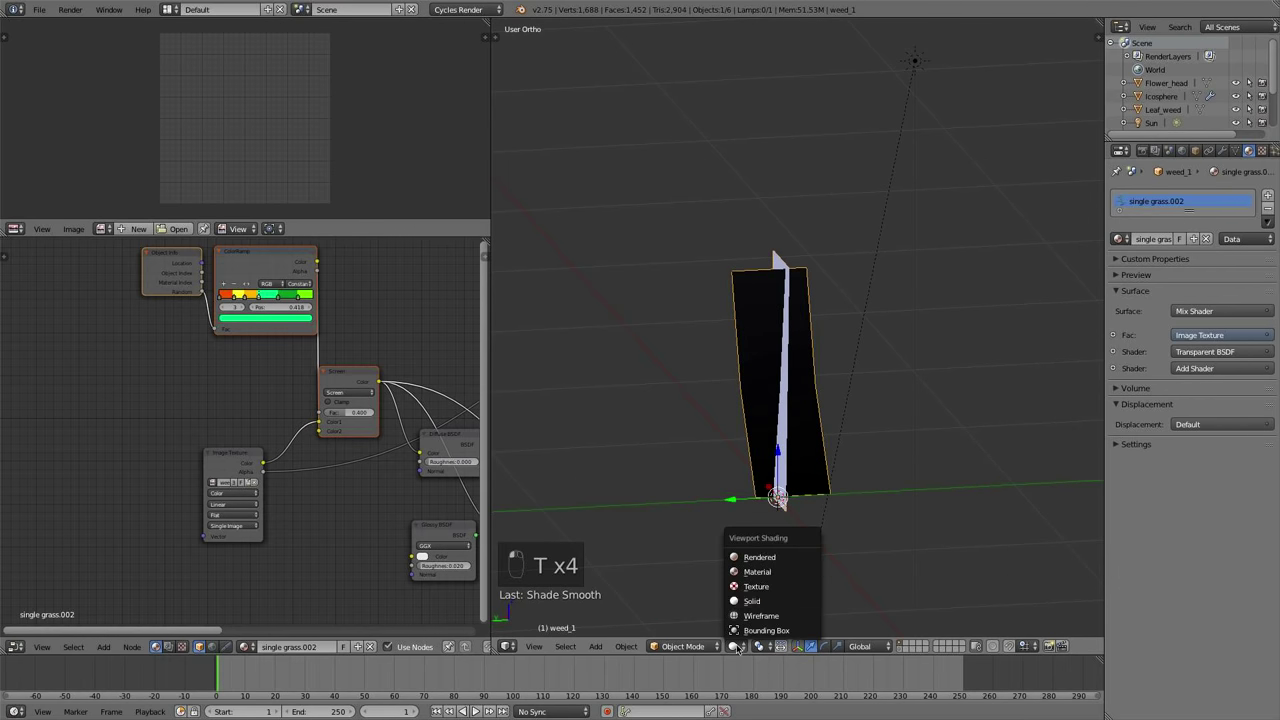
# Duplicate the grass card into a row of four blades and preview them rendered in varied tints
pyautogui.press('shift+d')
pyautogui.press('shift+d')
pyautogui.press('shift+d')
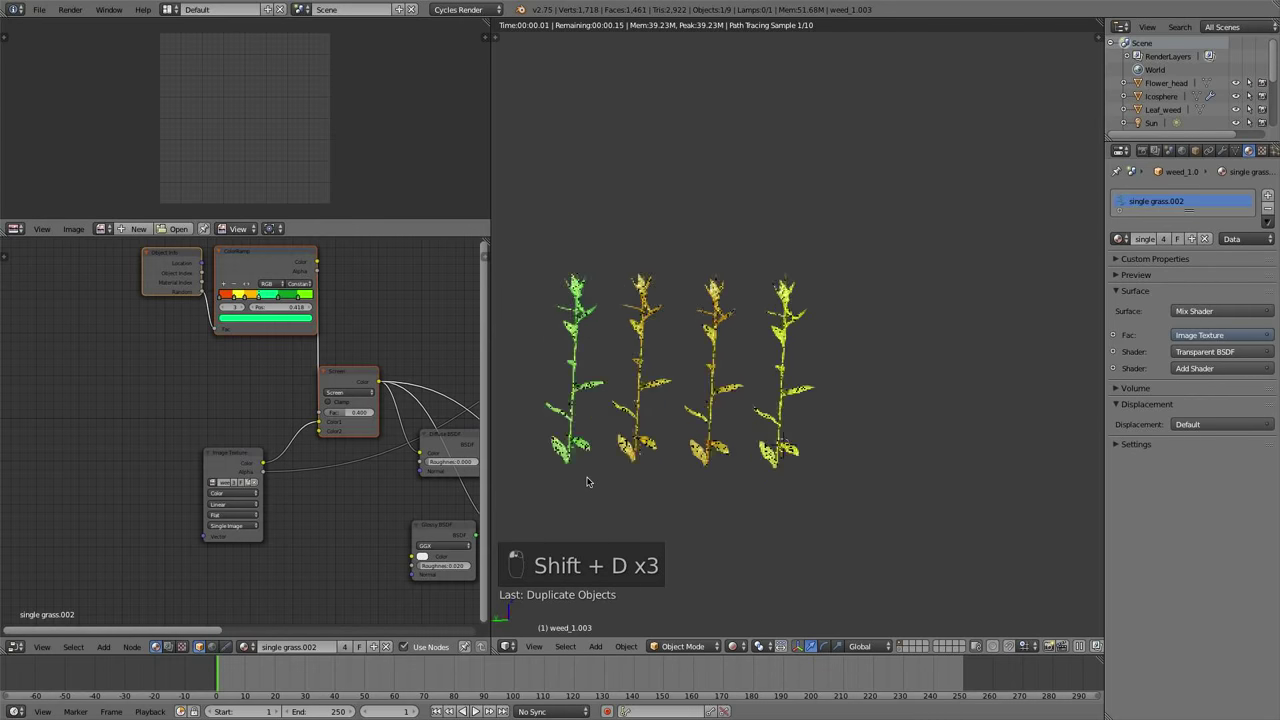
pyautogui.middleClick(627, 491)
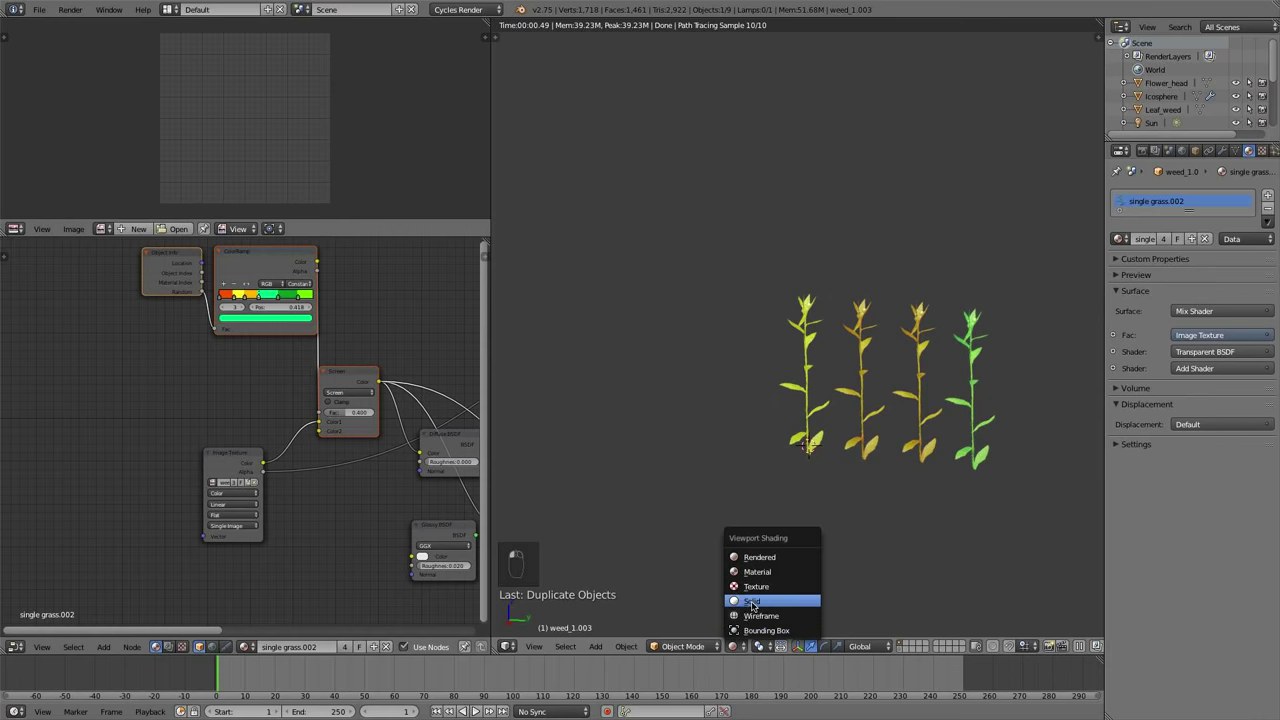
pyautogui.press('x')
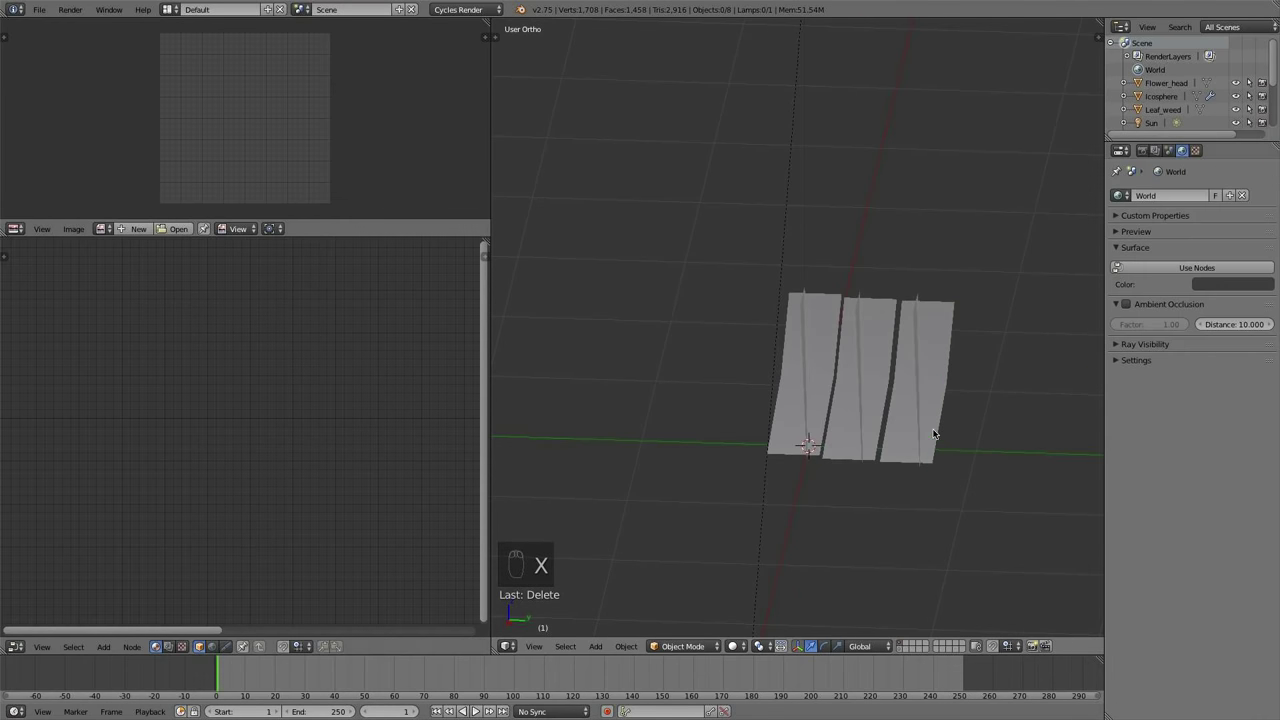
# Delete two grass blade copies and orbit to view the single card beside the rock and plants
pyautogui.press('x')
pyautogui.press('x')
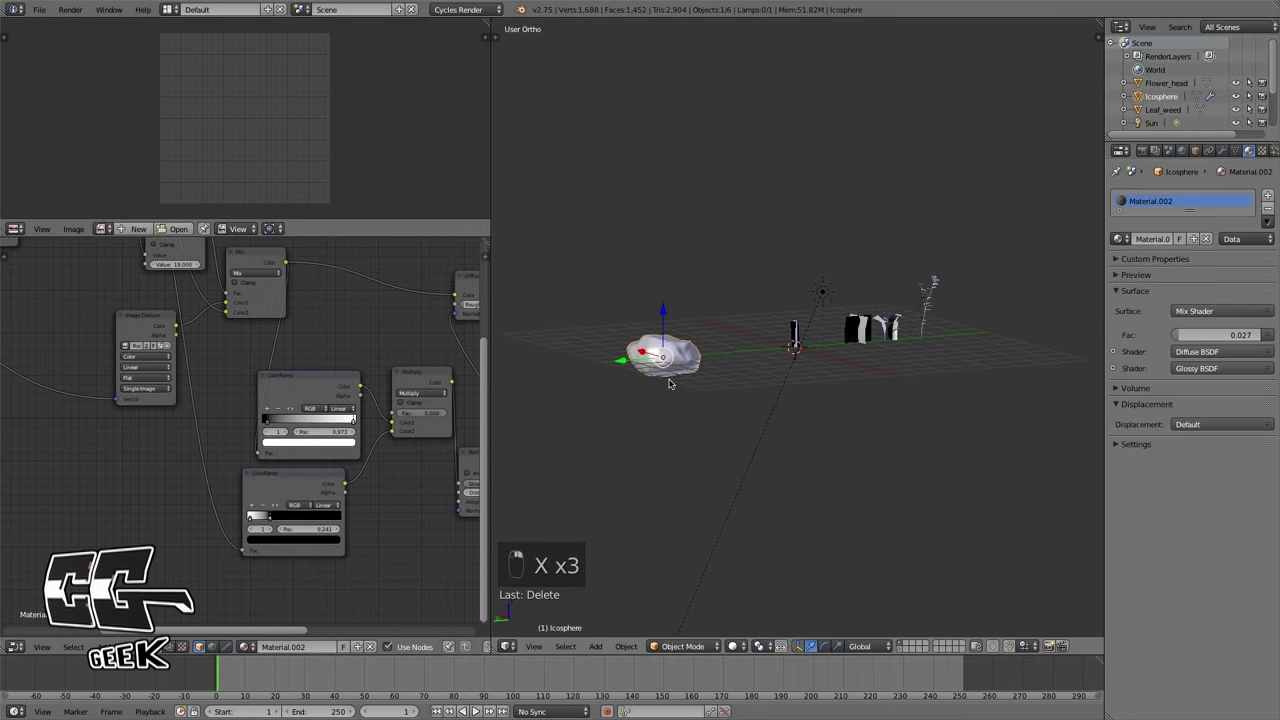
pyautogui.moveTo(884, 356); pyautogui.dragTo(889, 386)
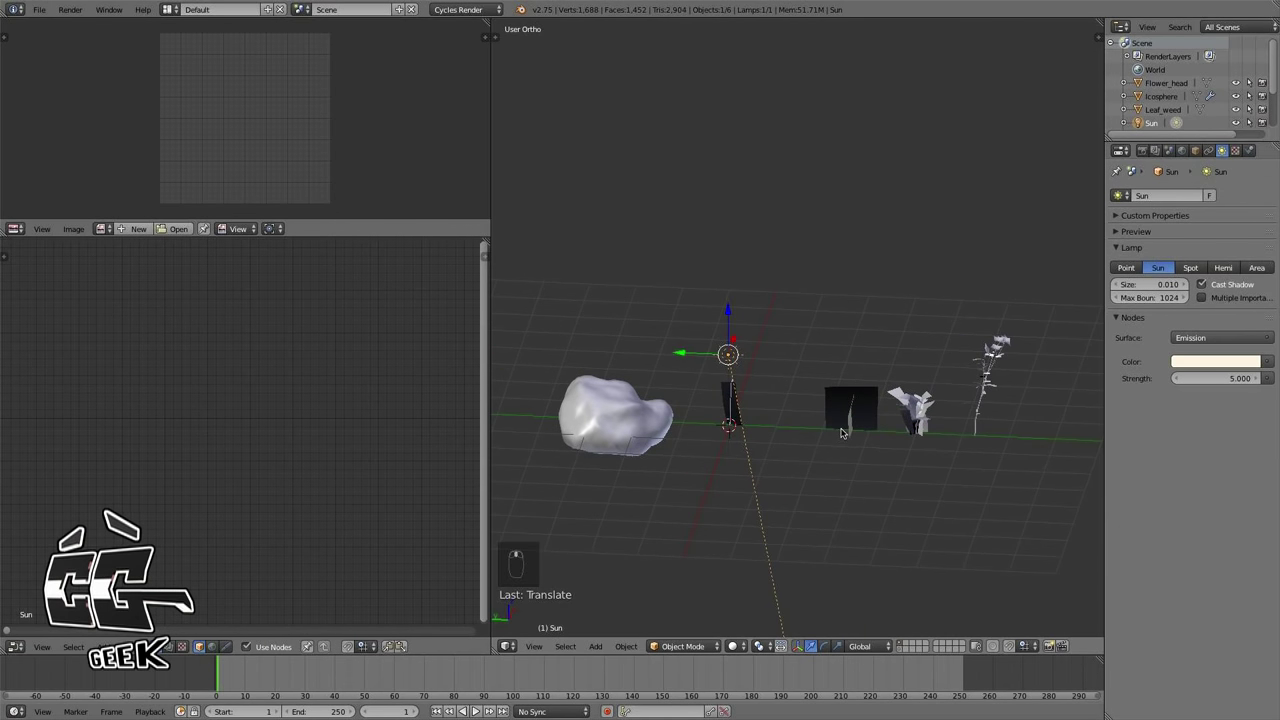
pyautogui.middleClick(845, 428)
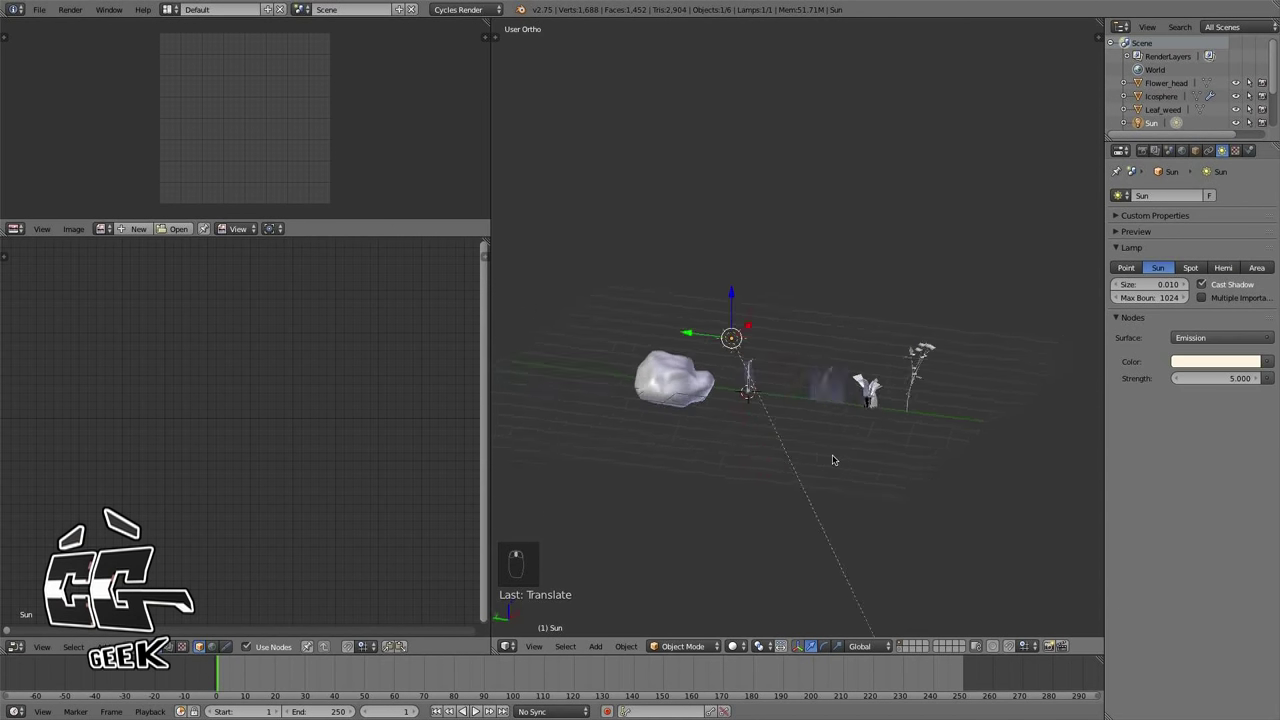